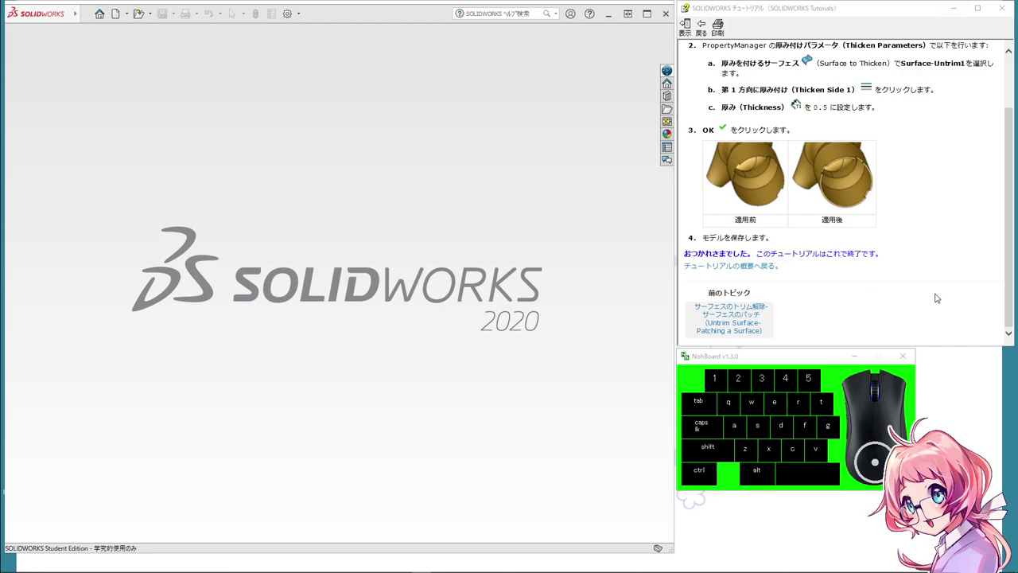
# Step: Page back through the tutorial to the Surfaces Overview on building a nozzle and read it
pyautogui.scroll(3)
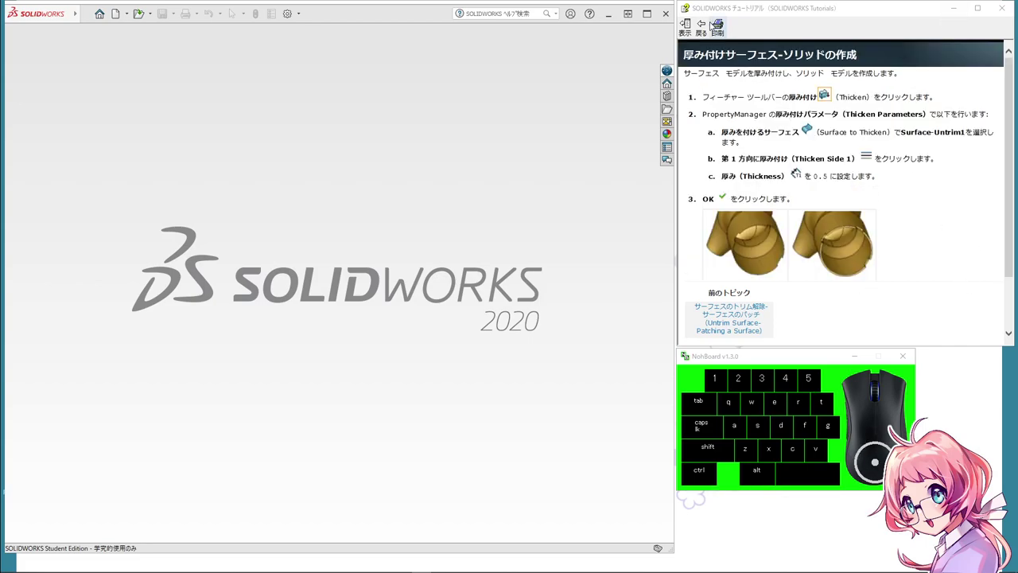
pyautogui.click(708, 24)
pyautogui.click(708, 24)
pyautogui.doubleClick(708, 24)
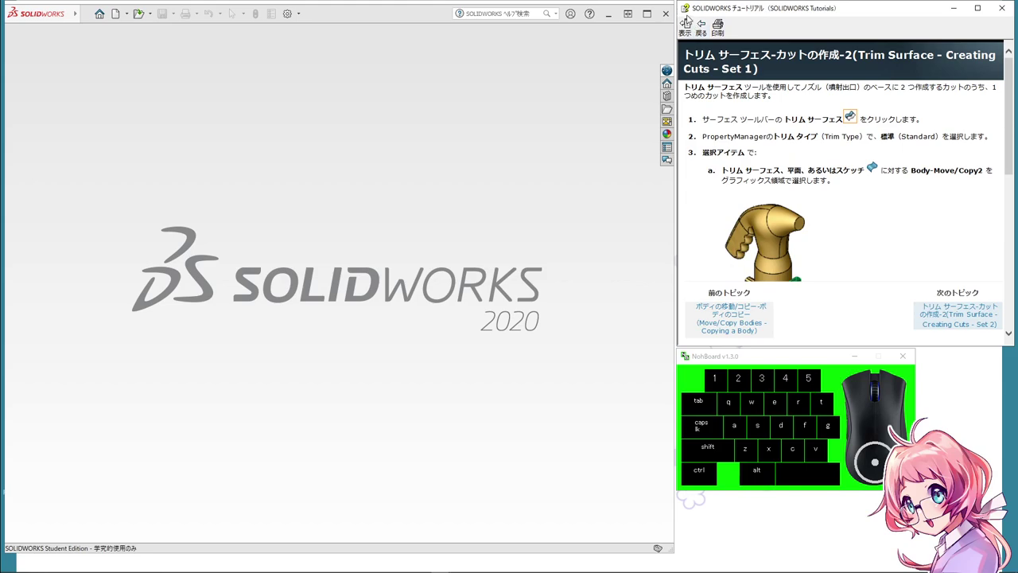
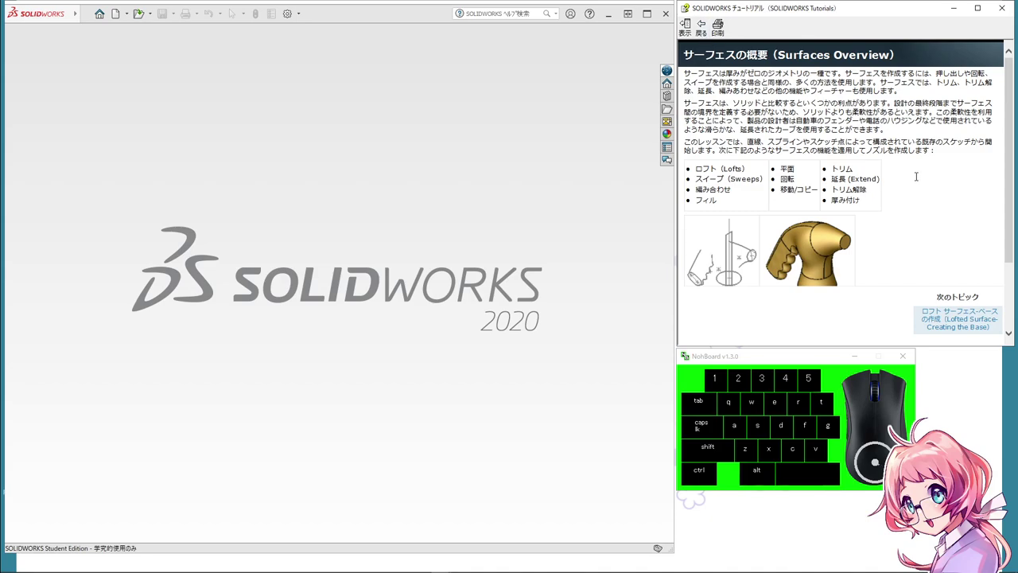
pyautogui.scroll(-3)
pyautogui.scroll(3)
pyautogui.scroll(-3)
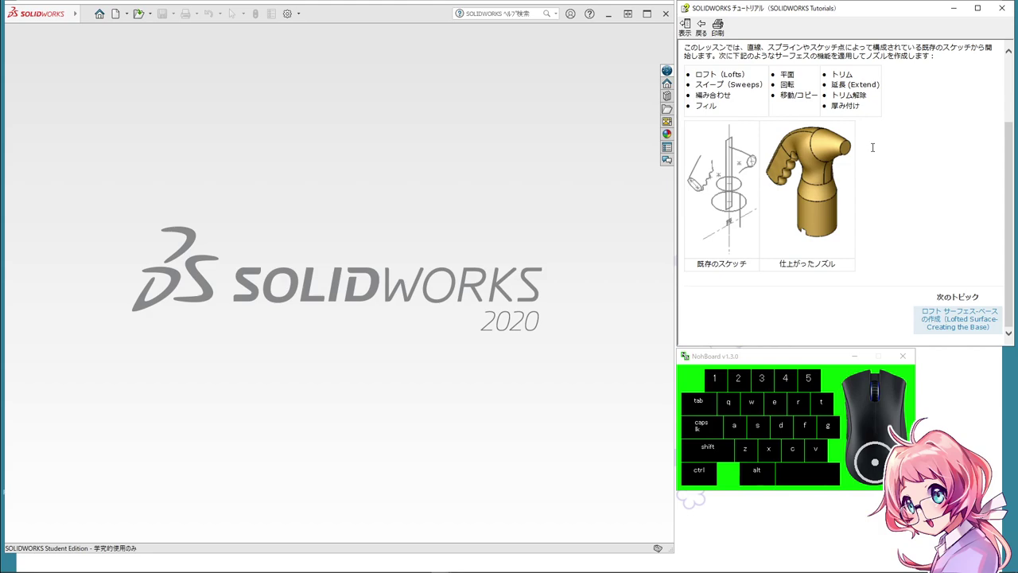
pyautogui.scroll(3)
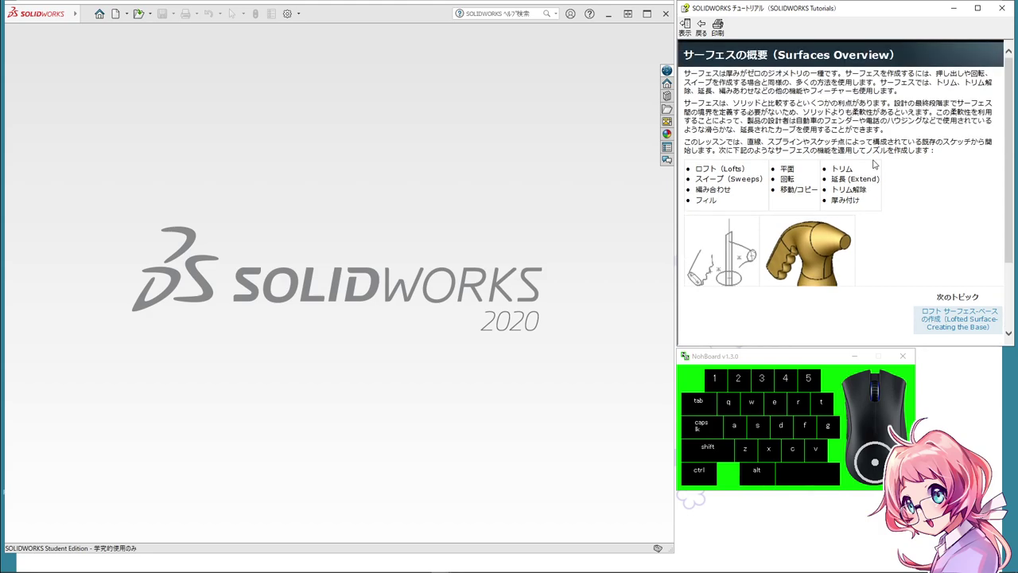
pyautogui.scroll(-3)
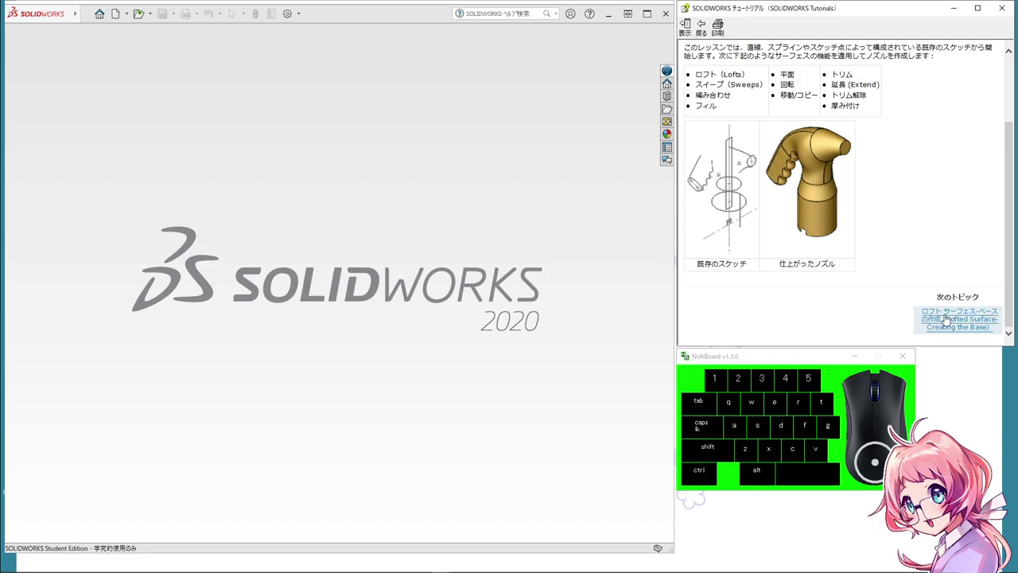
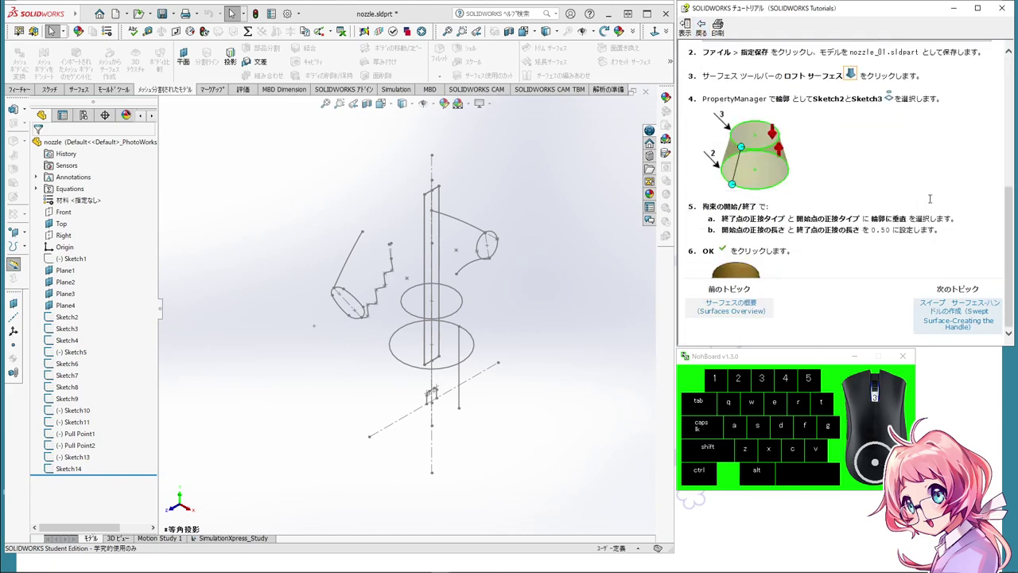
# Step: Save the nozzle part as nozzle.SLDPRT into the Desktop\3DCAD folder via Save As
pyautogui.scroll(3)
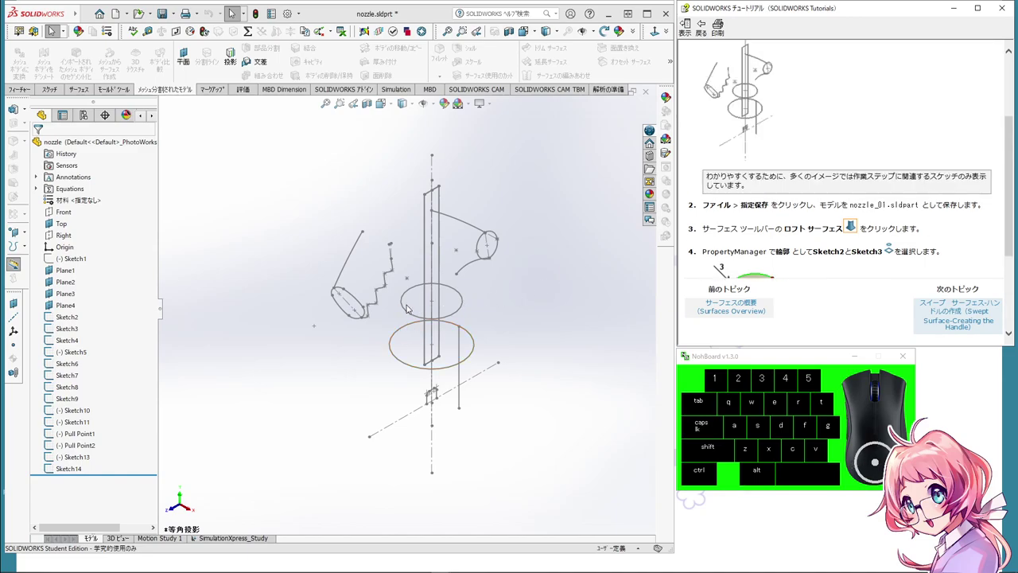
pyautogui.scroll(-3)
pyautogui.scroll(-3)
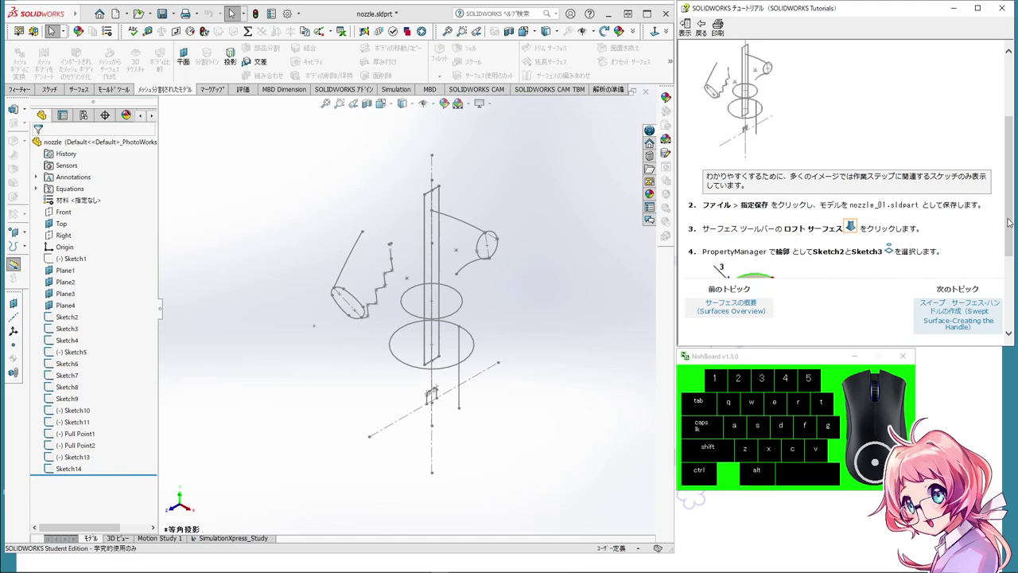
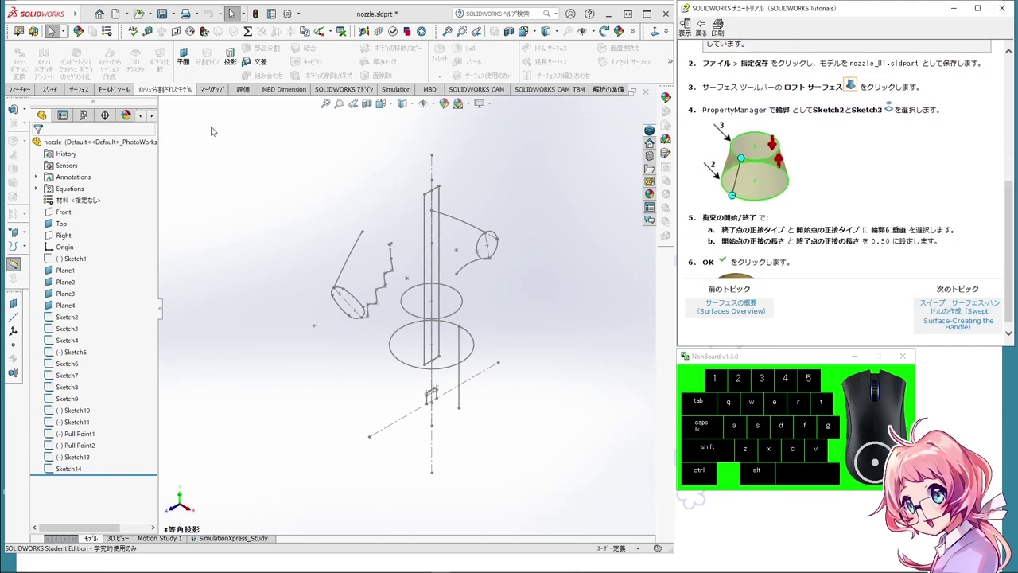
pyautogui.click(177, 15)
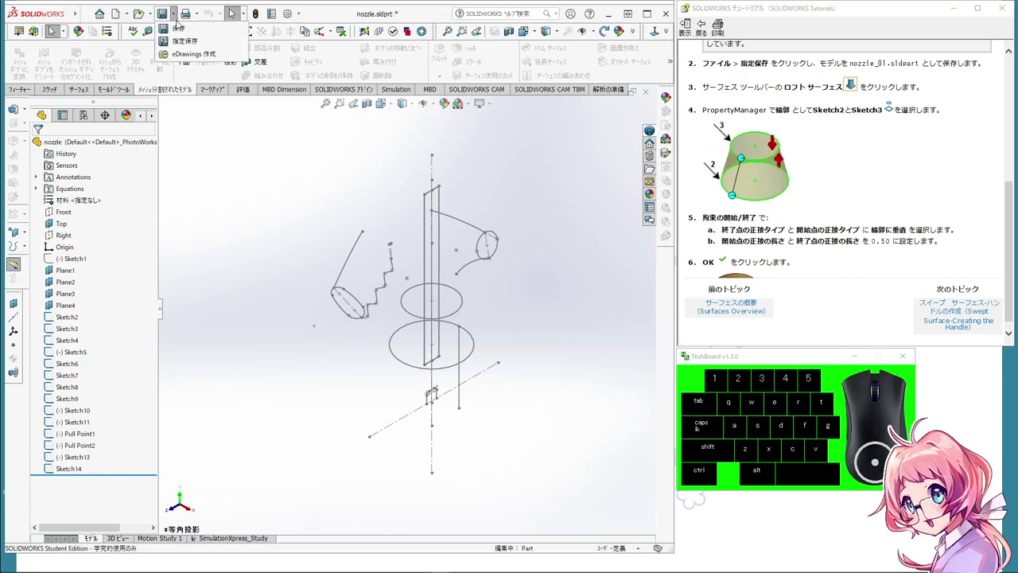
pyautogui.click(189, 44)
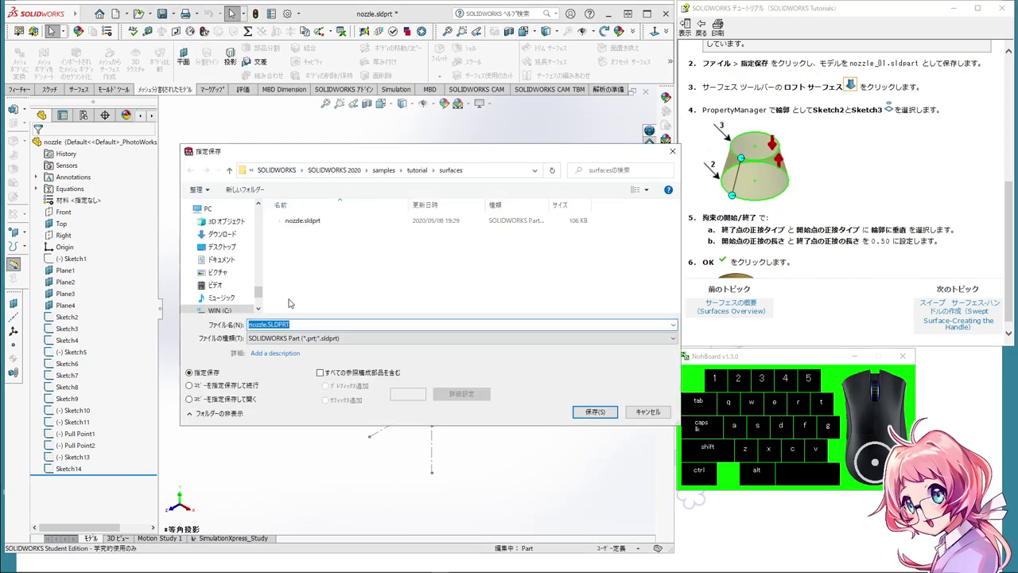
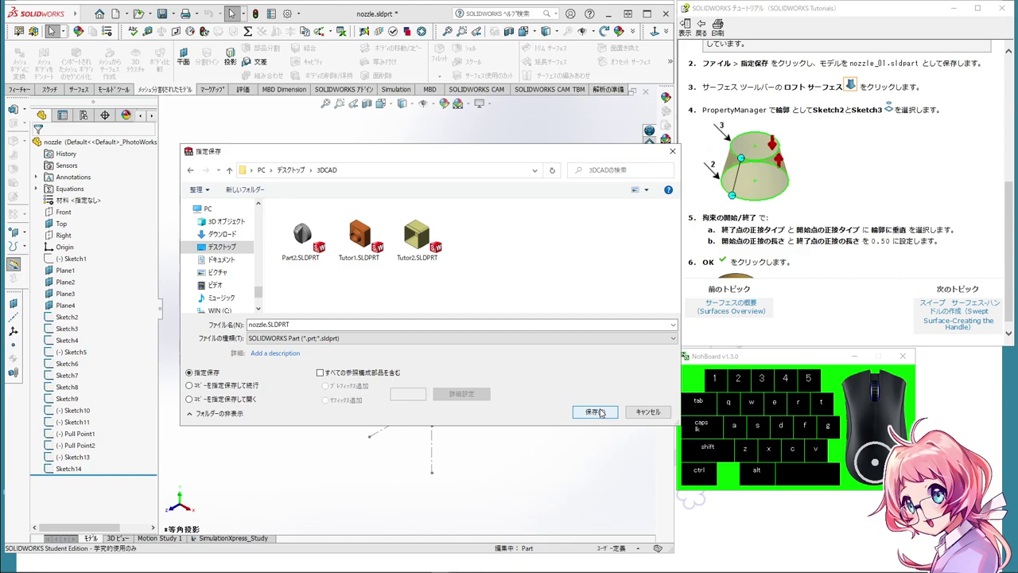
pyautogui.click(603, 410)
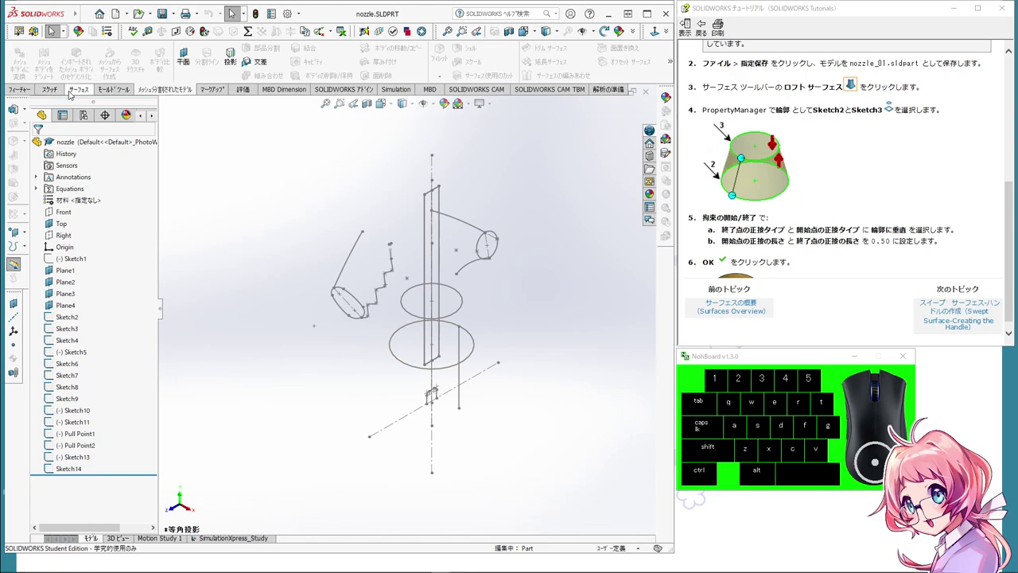
# Step: Show the Surfaces tools and hide the Mesh Modeling and Mold Tools groups from the CommandManager
pyautogui.click(73, 92)
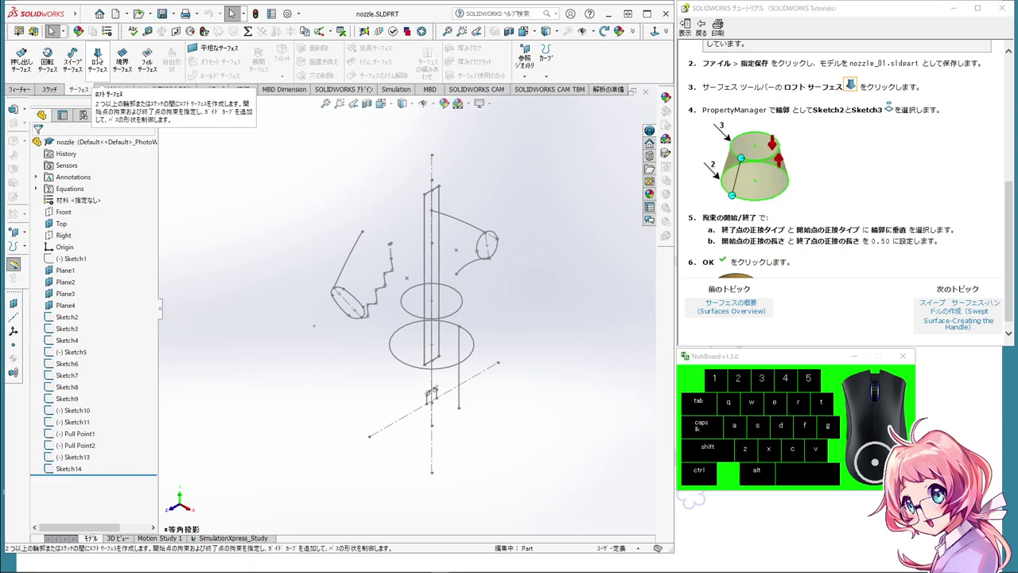
pyautogui.rightClick(87, 92)
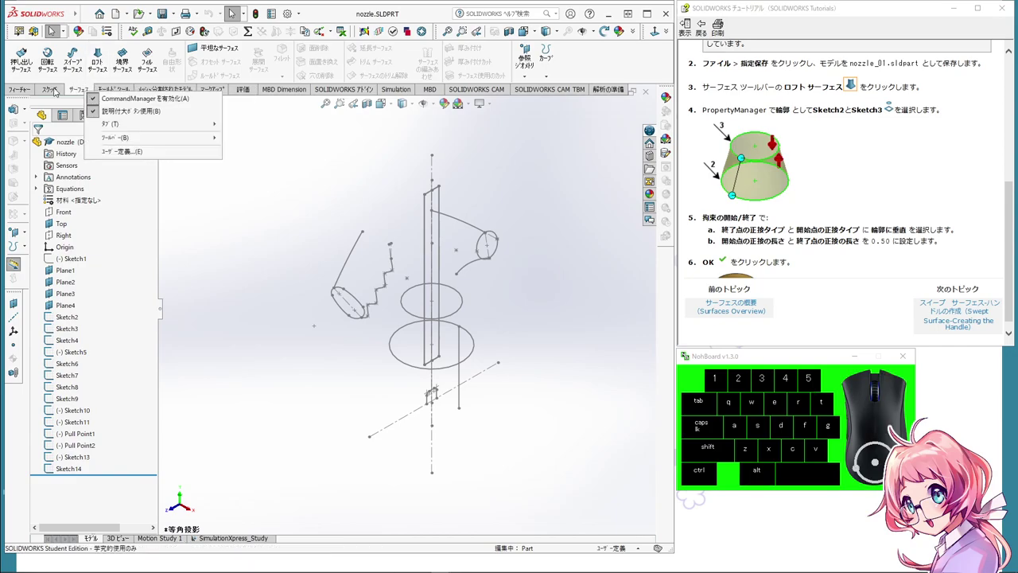
pyautogui.rightClick(43, 91)
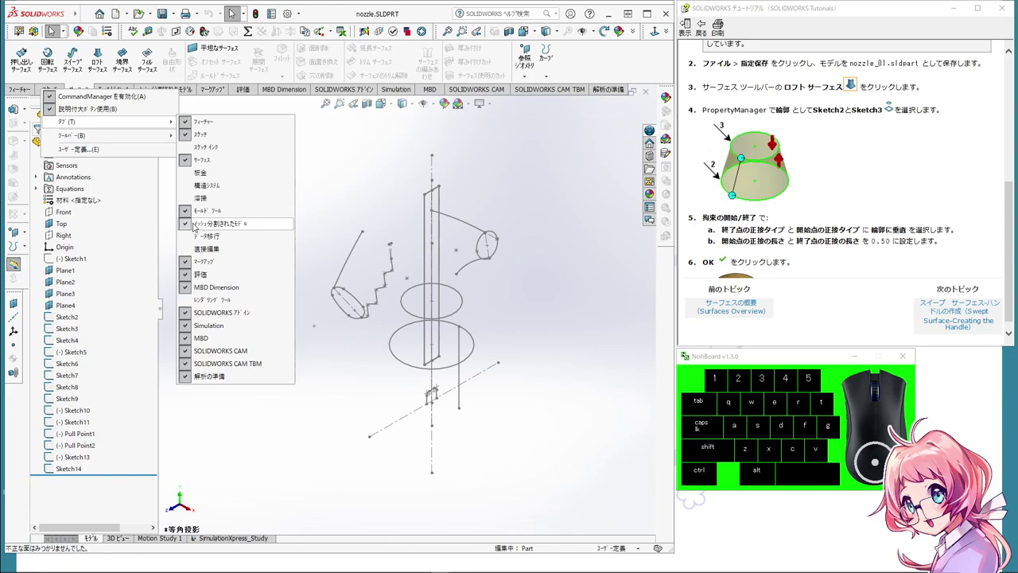
pyautogui.click(188, 225)
pyautogui.rightClick(88, 89)
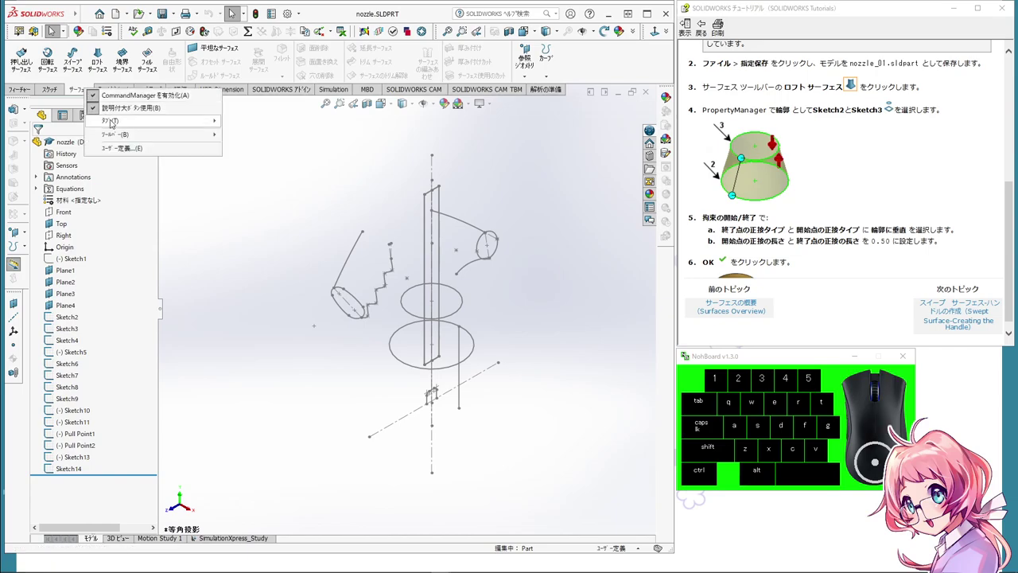
pyautogui.click(230, 210)
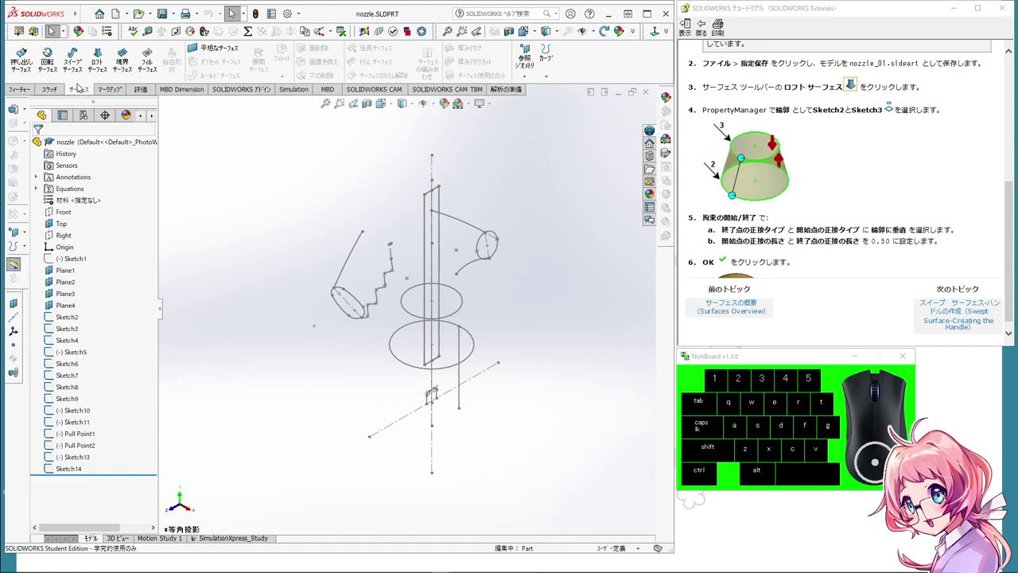
# Step: Start a lofted surface with the larger lower circle and smaller upper circle as profiles
pyautogui.click(99, 60)
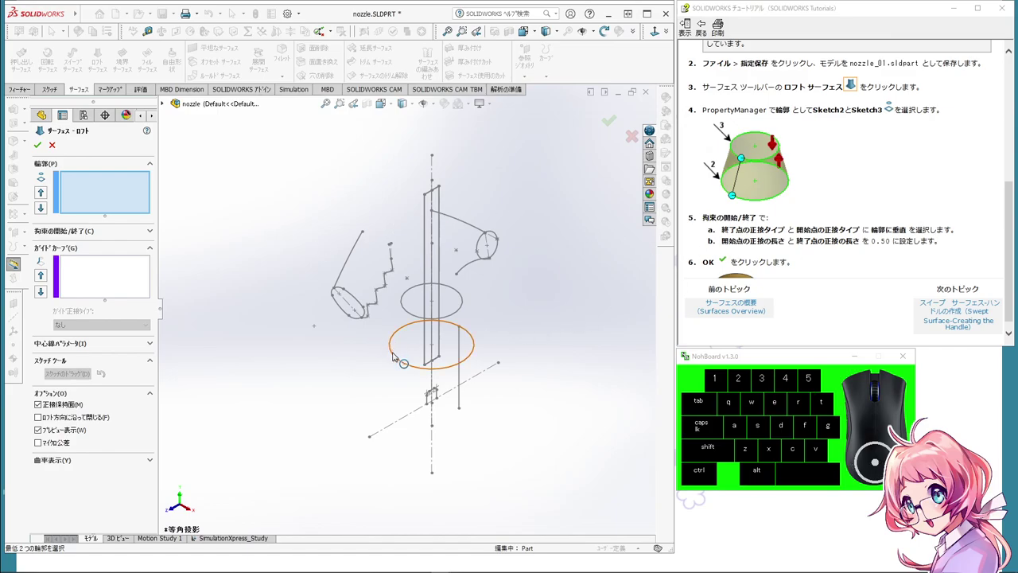
pyautogui.click(397, 354)
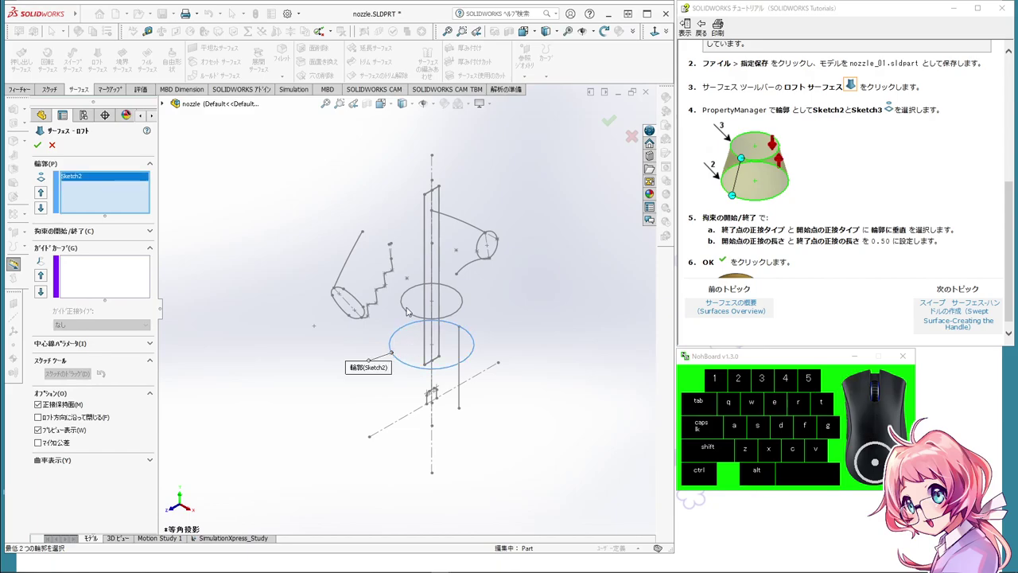
pyautogui.click(409, 315)
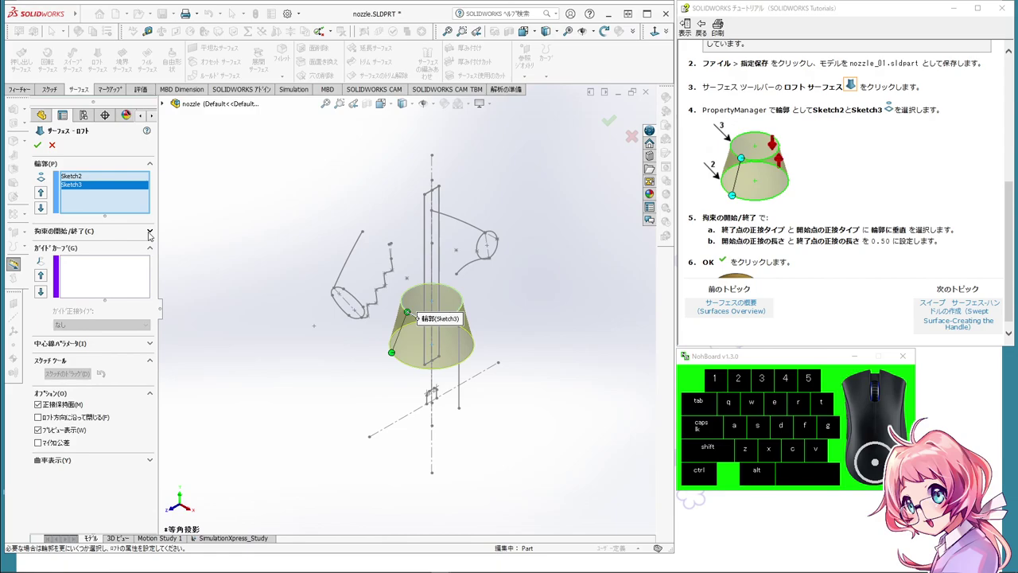
# Step: Set both the loft's start and end constraints to Normal To Profile
pyautogui.click(151, 233)
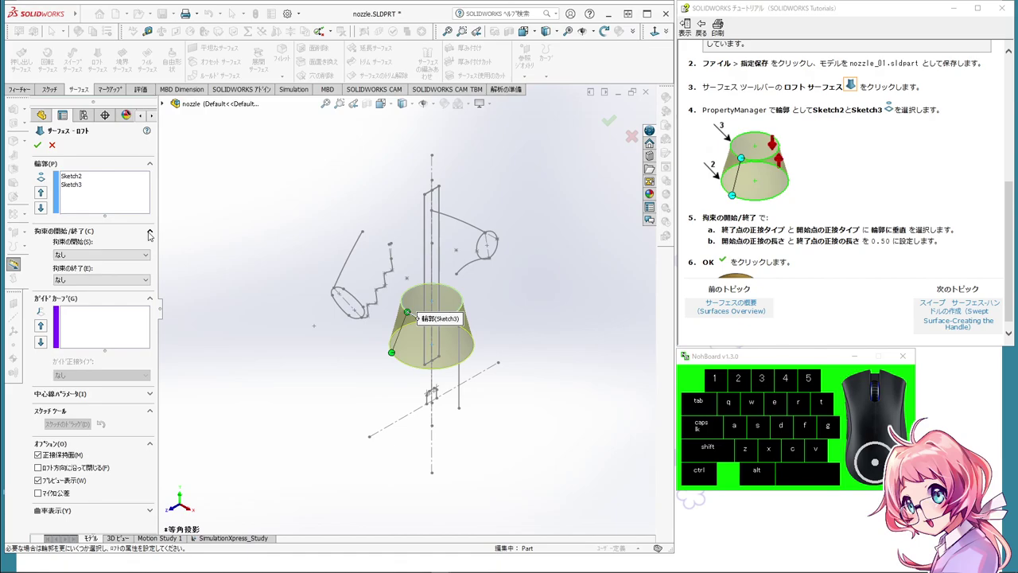
pyautogui.click(150, 256)
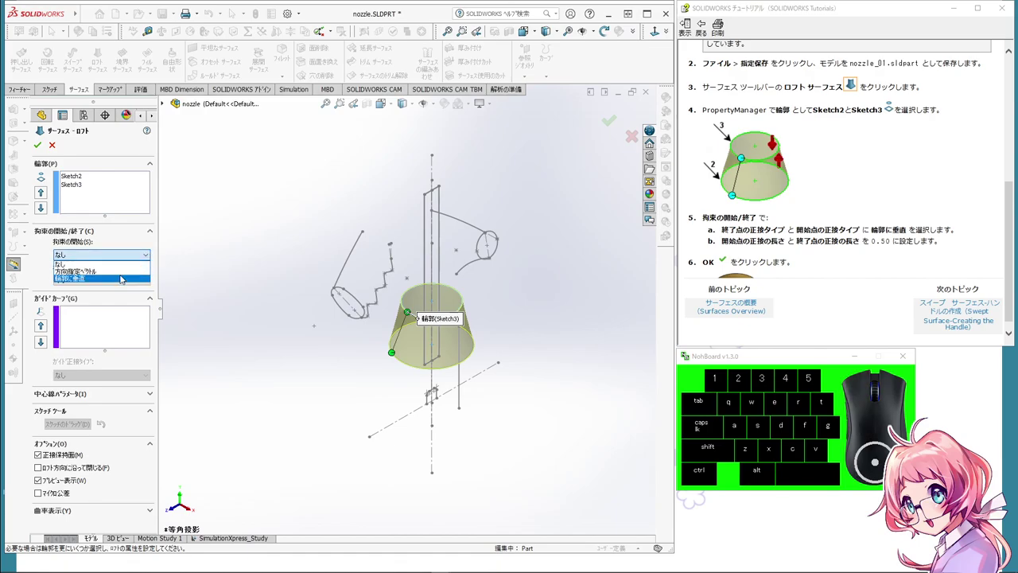
pyautogui.click(124, 277)
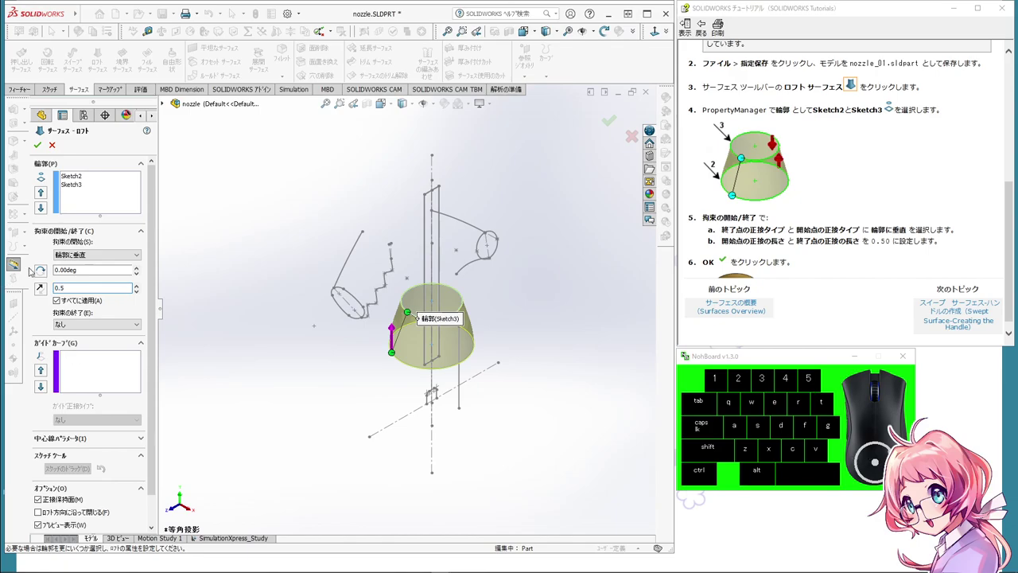
pyautogui.click(132, 317)
pyautogui.click(142, 326)
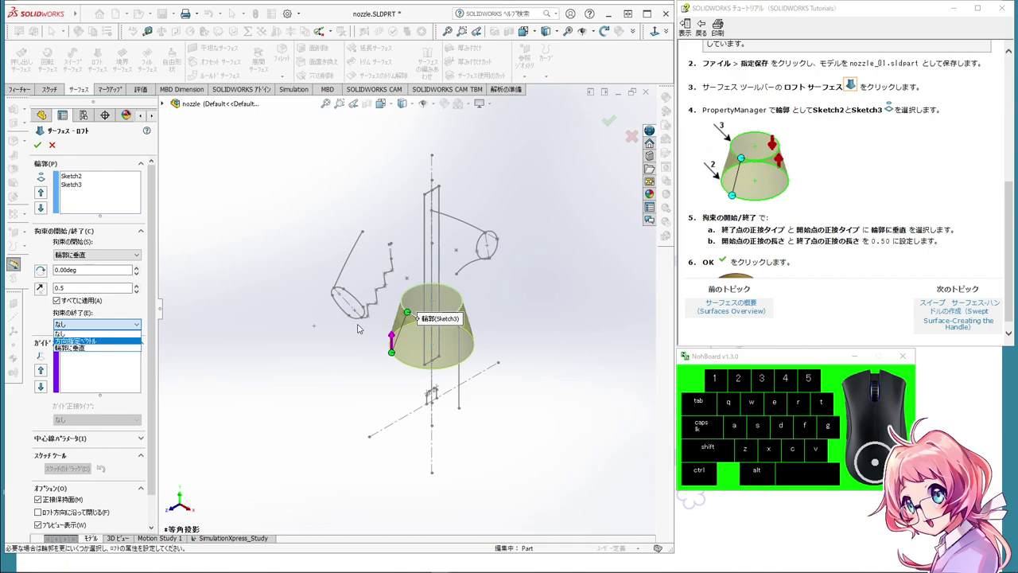
pyautogui.click(111, 357)
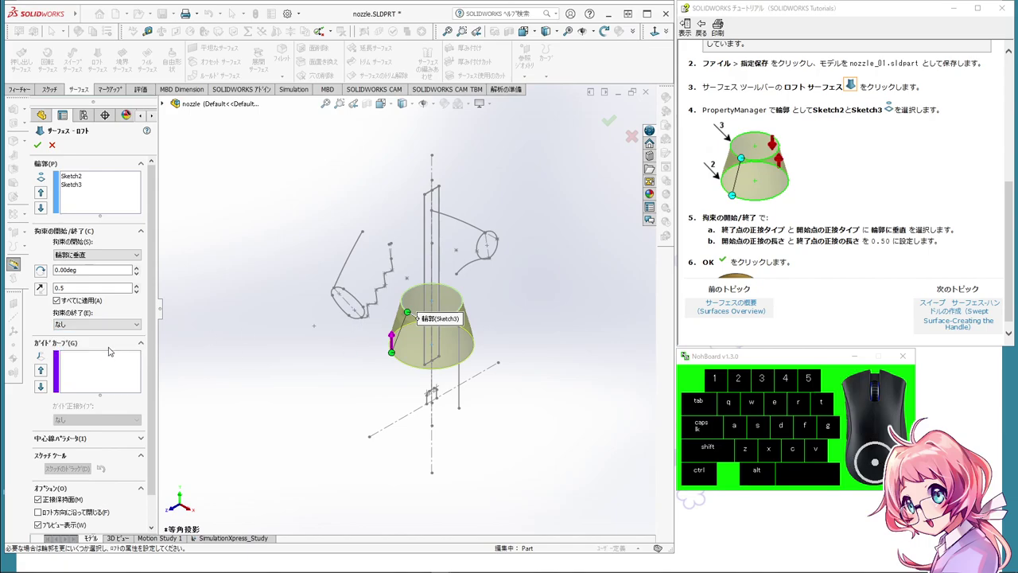
pyautogui.click(116, 326)
pyautogui.click(116, 348)
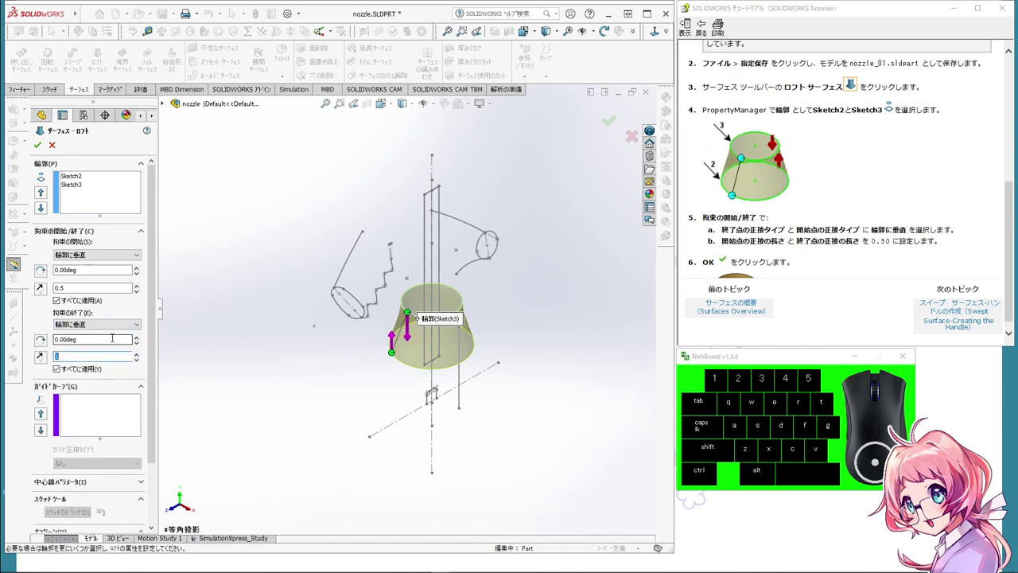
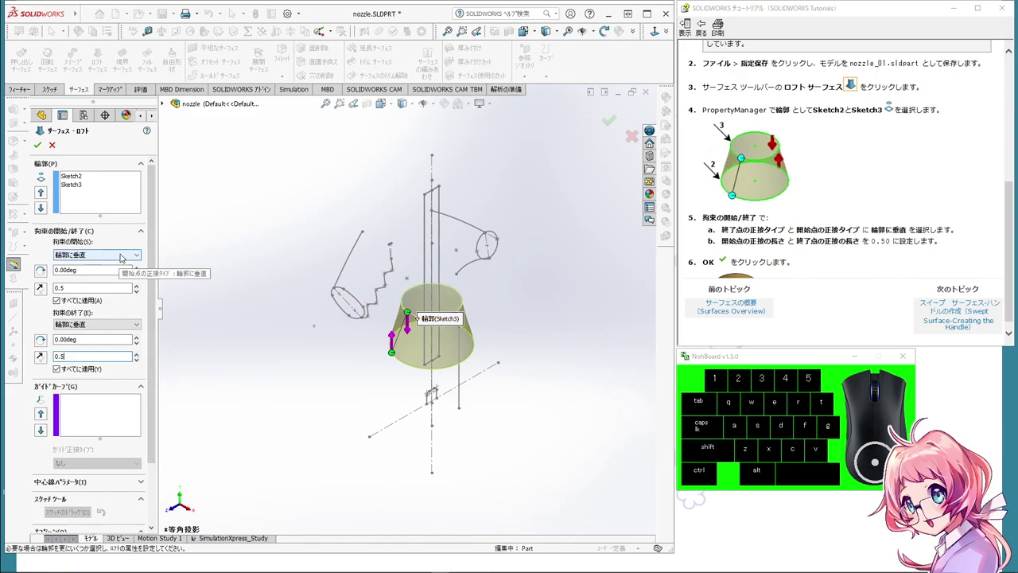
pyautogui.click(122, 254)
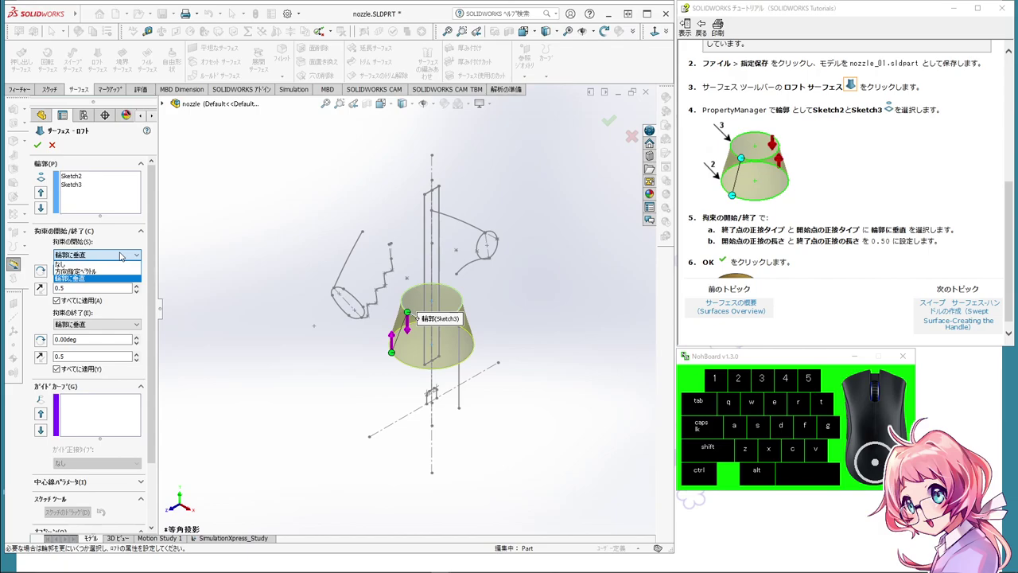
pyautogui.click(121, 268)
pyautogui.click(118, 252)
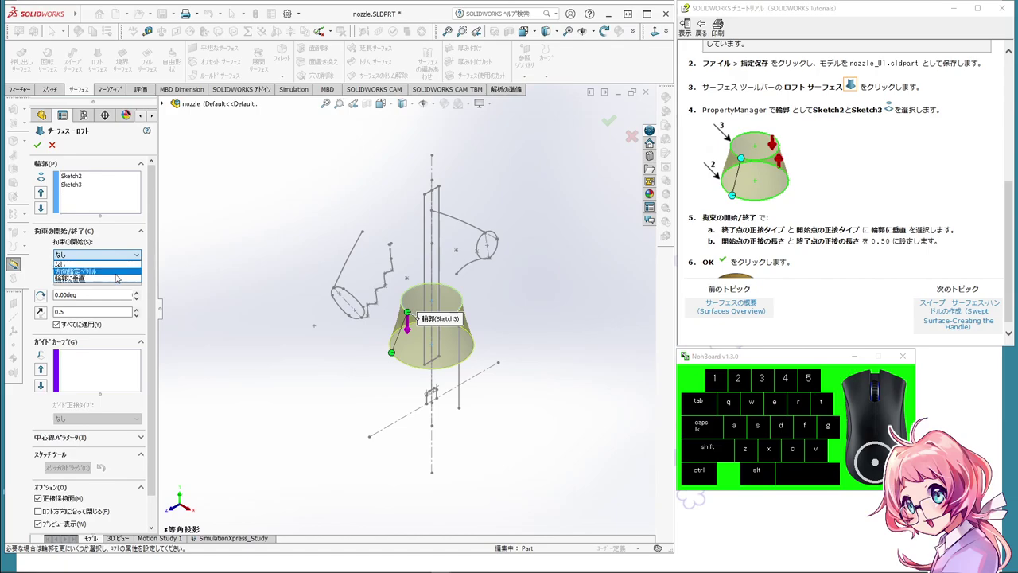
pyautogui.click(118, 280)
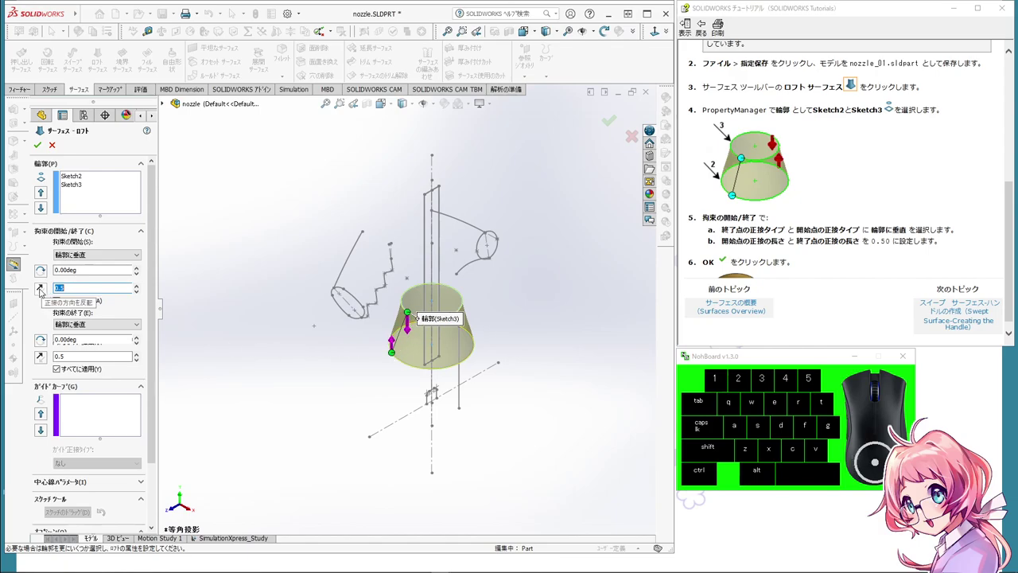
# Step: Set the start tangent length to 0.5 and accept the lofted base surface
pyautogui.click(46, 293)
pyautogui.click(47, 293)
pyautogui.click(46, 293)
pyautogui.click(46, 293)
pyautogui.click(46, 293)
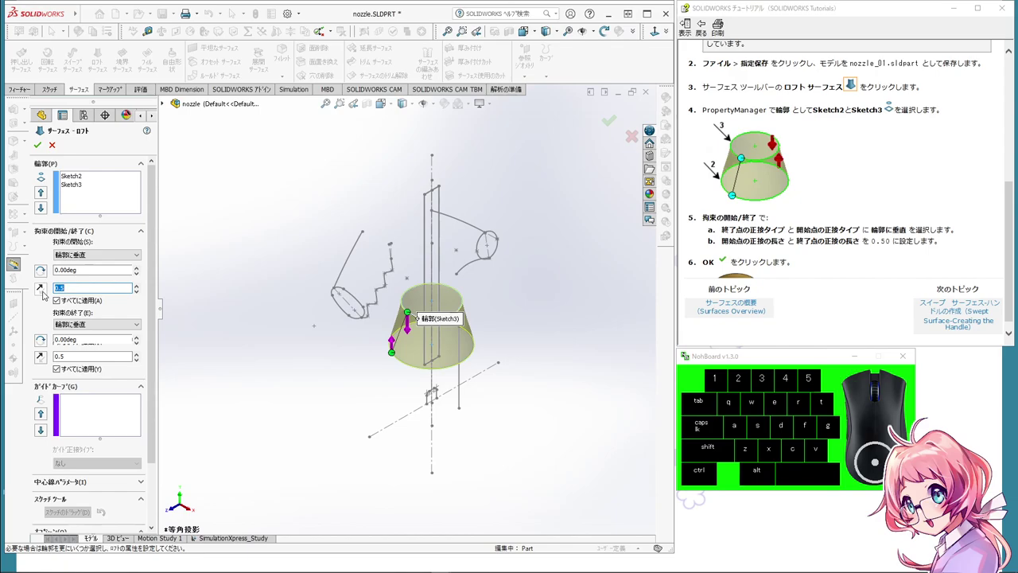
pyautogui.click(46, 293)
pyautogui.click(46, 292)
pyautogui.click(46, 293)
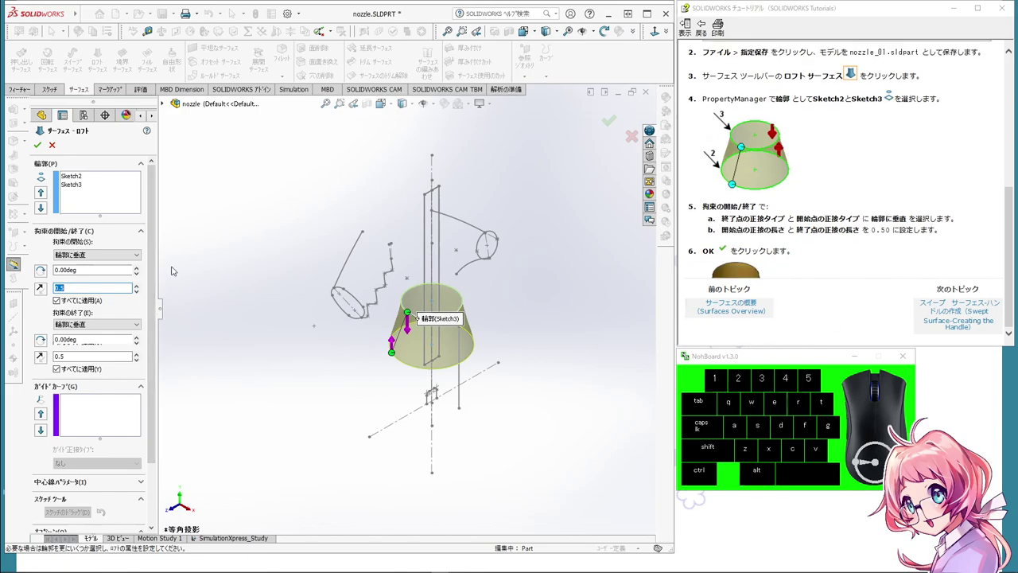
pyautogui.click(39, 146)
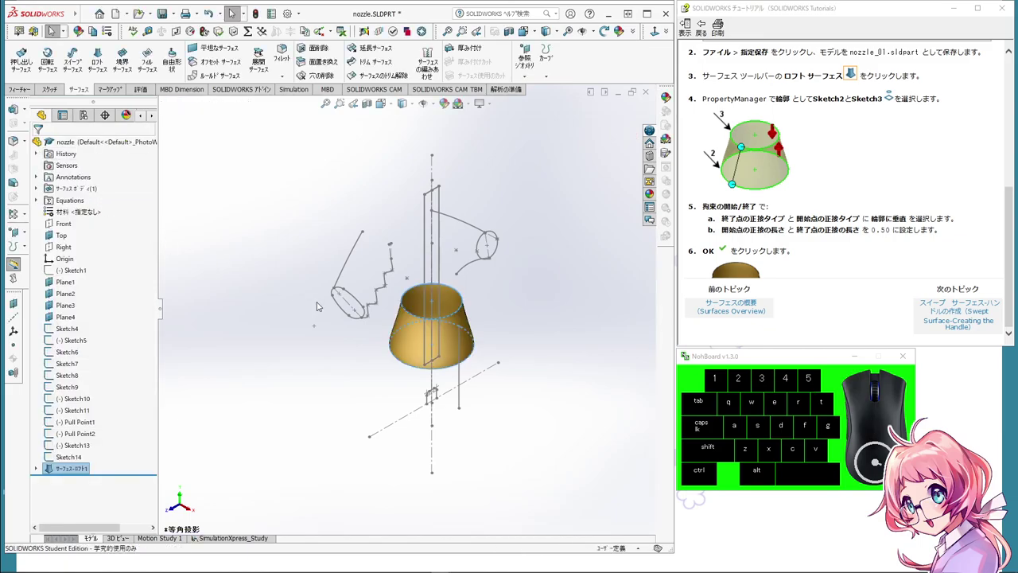
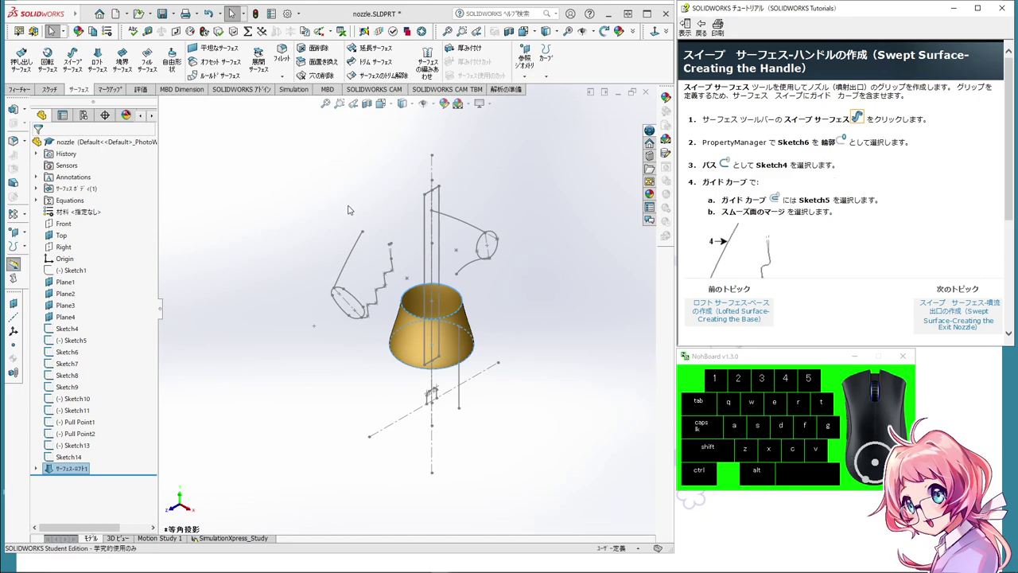
# Step: Scroll the tutorial to the swept-surface handle step
pyautogui.scroll(-3)
pyautogui.scroll(3)
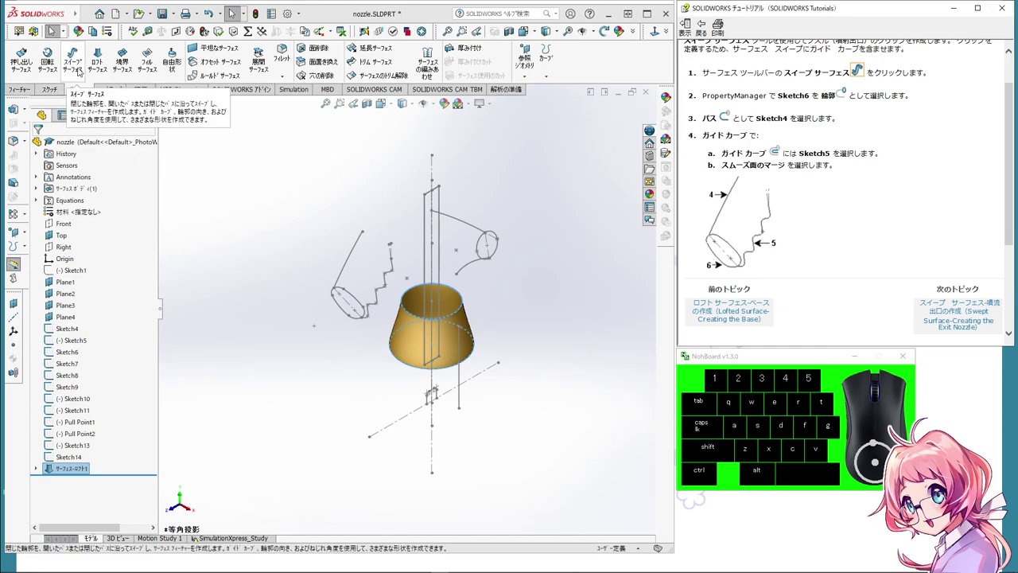
# Step: Start a swept surface with Sketch6 as profile, Sketch4 as path and Sketch5 as guide curve
pyautogui.click(78, 62)
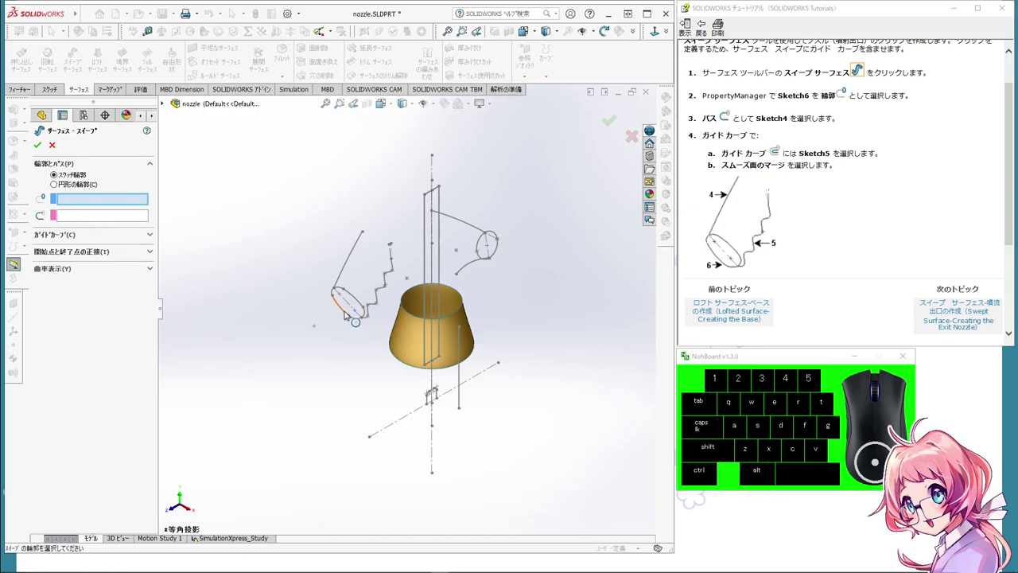
pyautogui.click(348, 312)
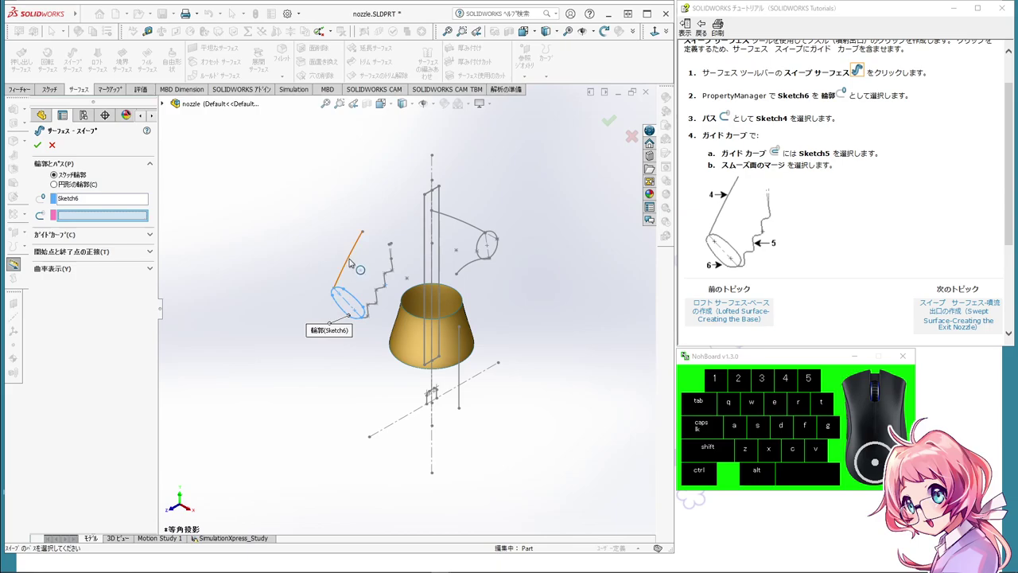
pyautogui.click(353, 260)
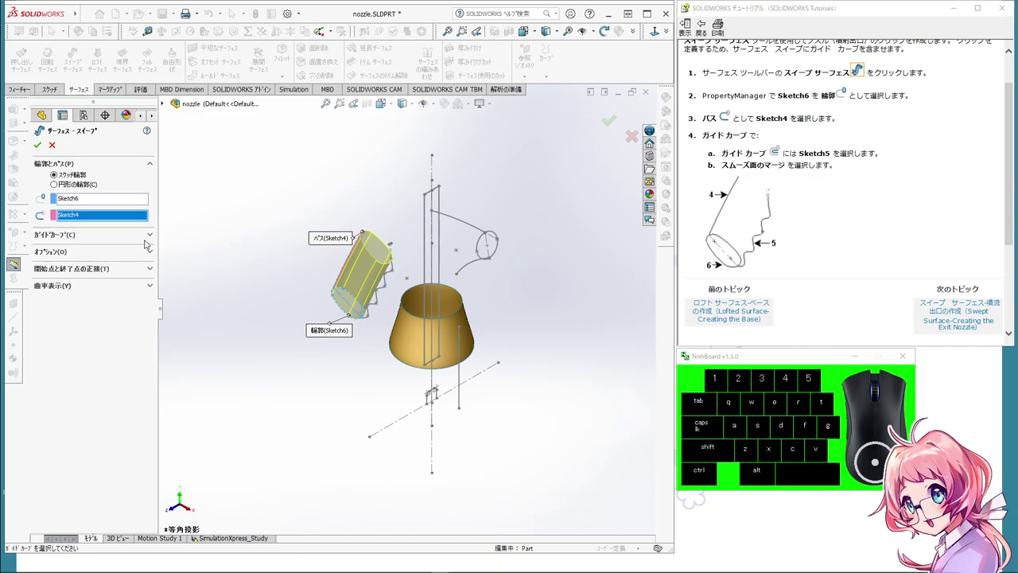
pyautogui.click(155, 237)
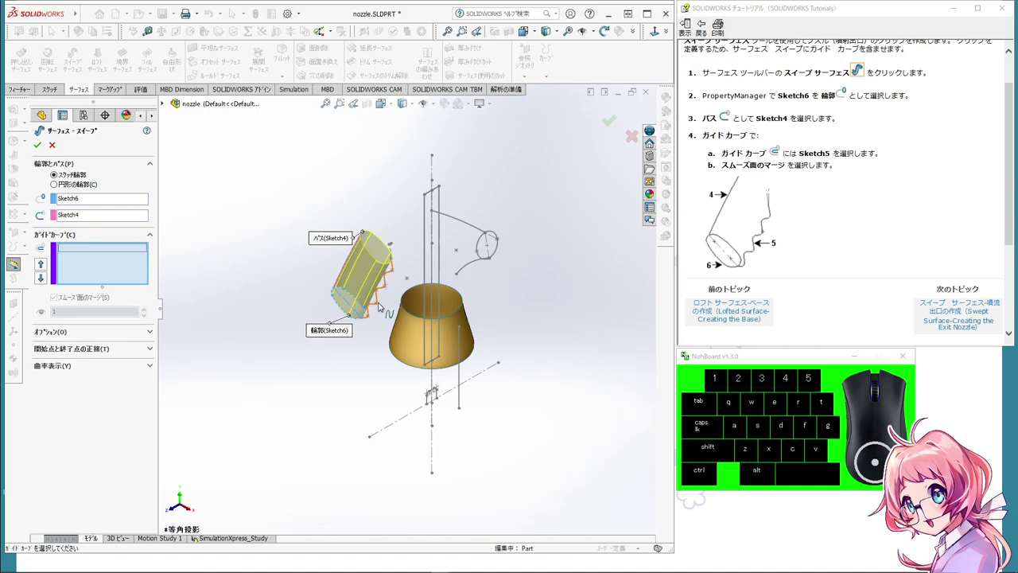
pyautogui.click(382, 304)
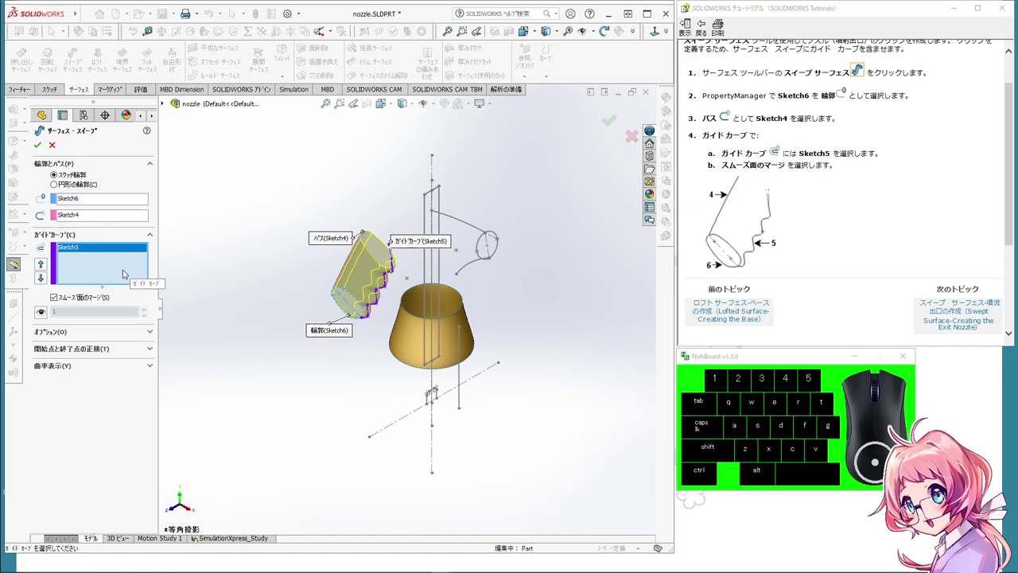
# Step: Keep Merge smooth faces on, leave Tangent propagation off after comparing, and accept the handle surface
pyautogui.click(73, 301)
pyautogui.click(74, 301)
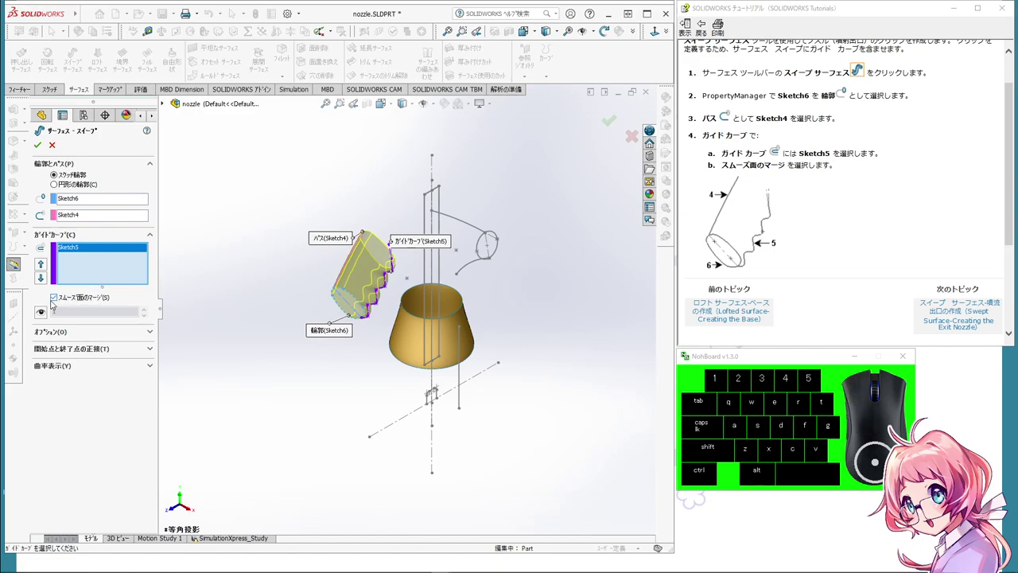
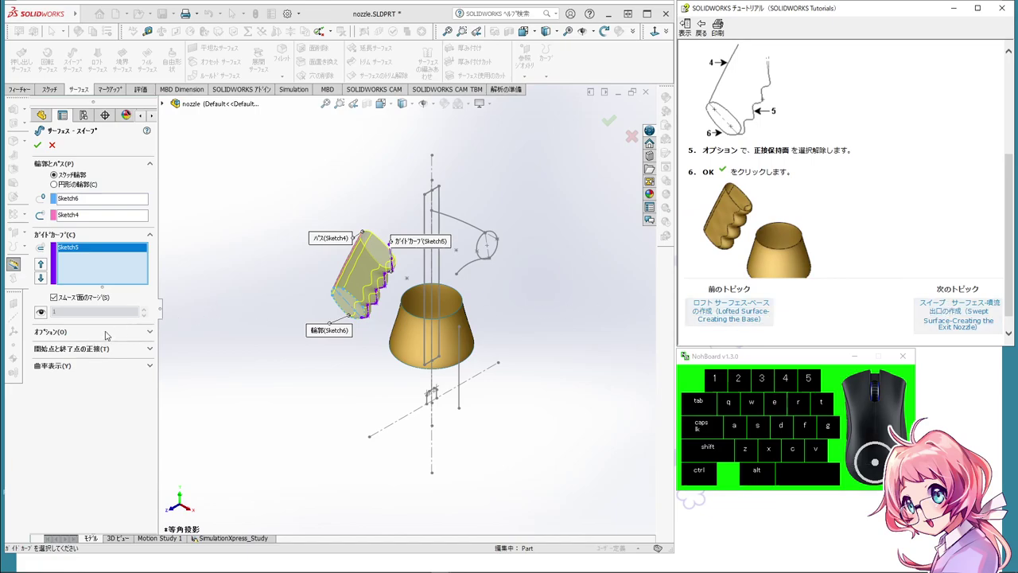
pyautogui.click(108, 333)
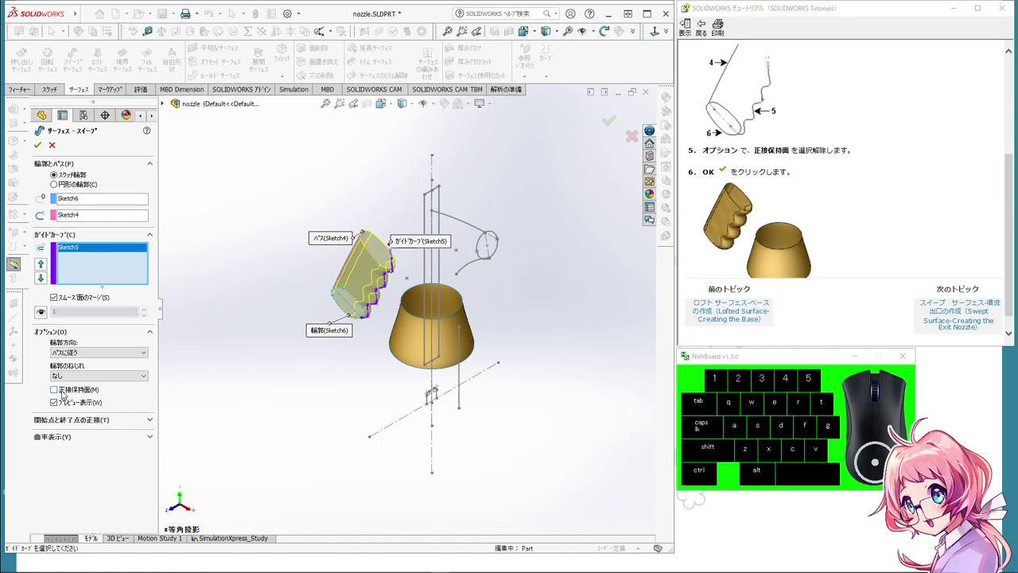
pyautogui.click(65, 392)
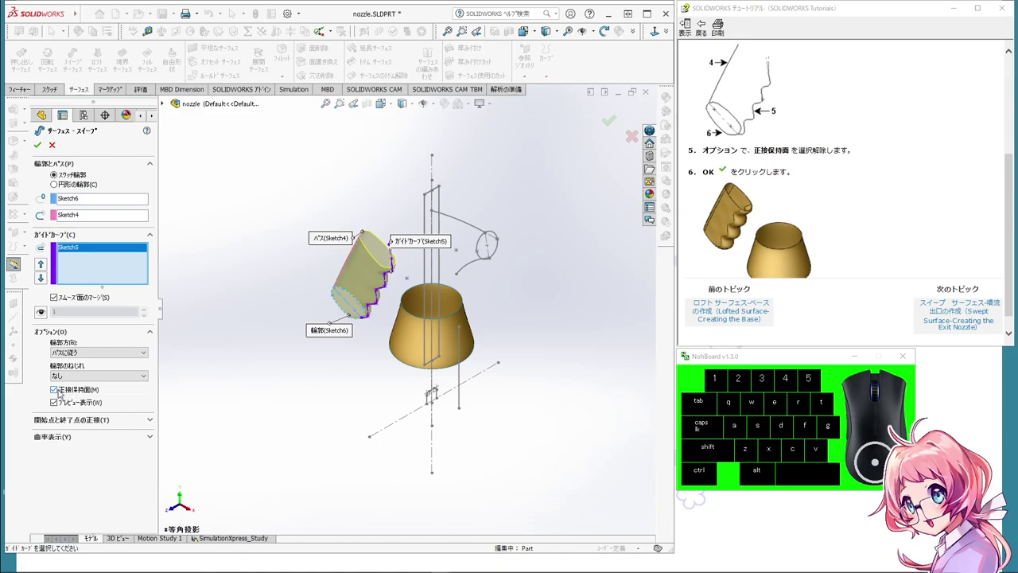
pyautogui.click(62, 391)
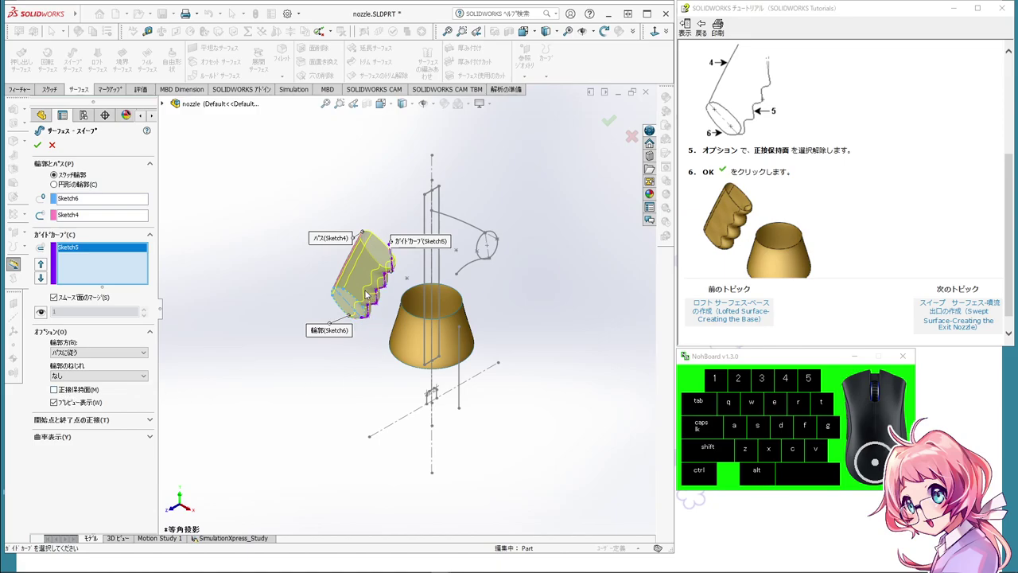
pyautogui.click(61, 393)
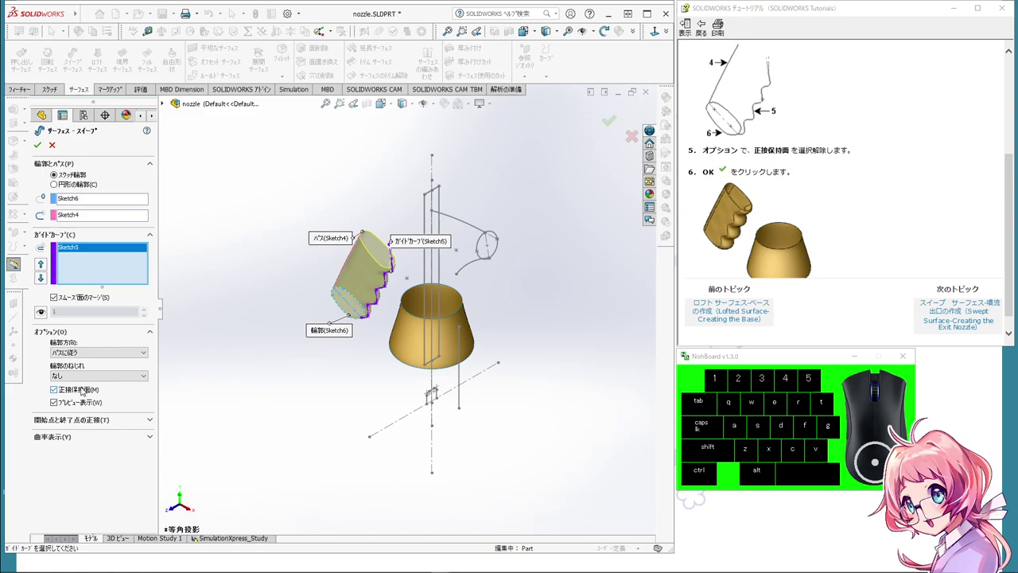
pyautogui.click(84, 389)
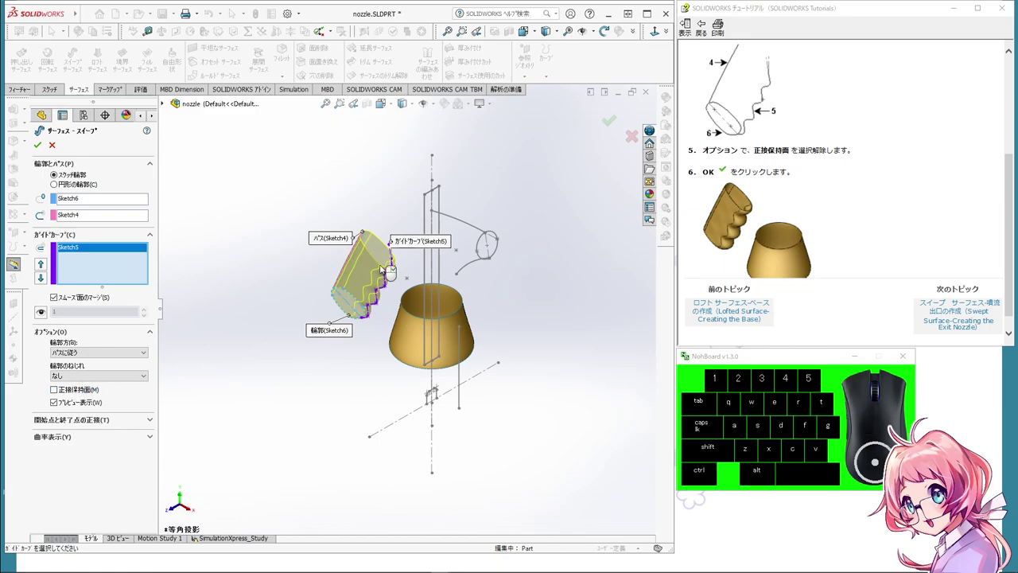
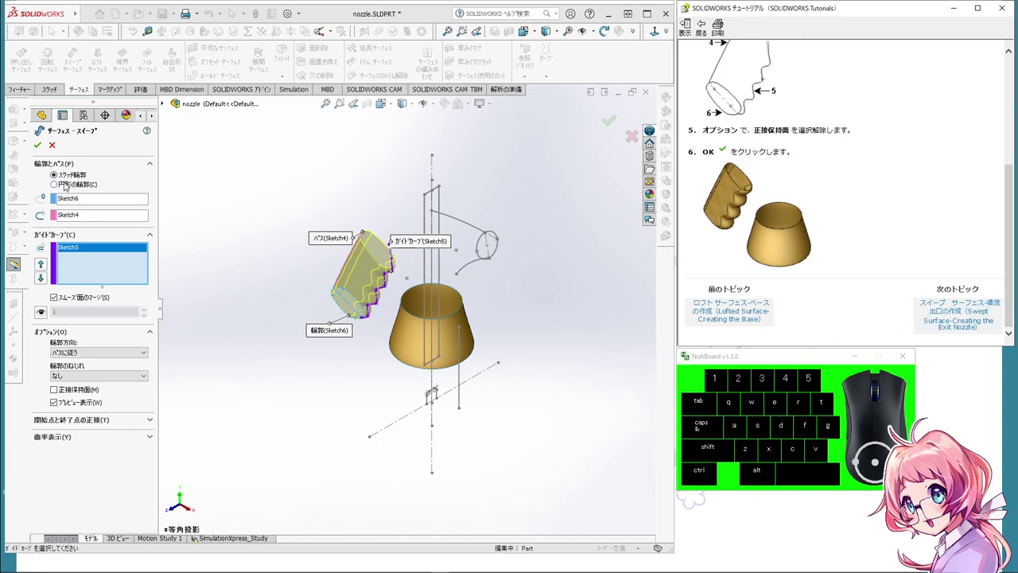
pyautogui.click(43, 142)
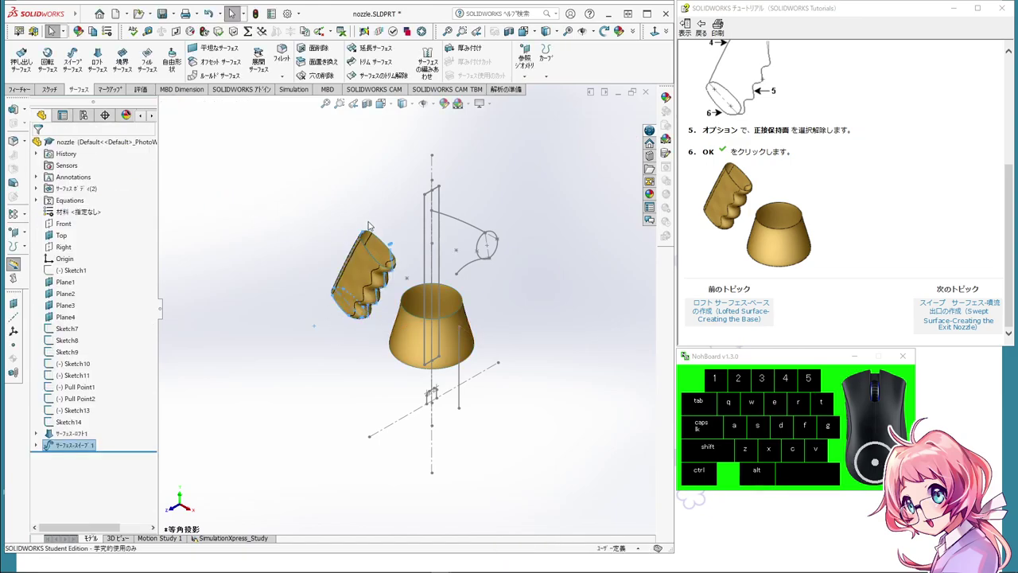
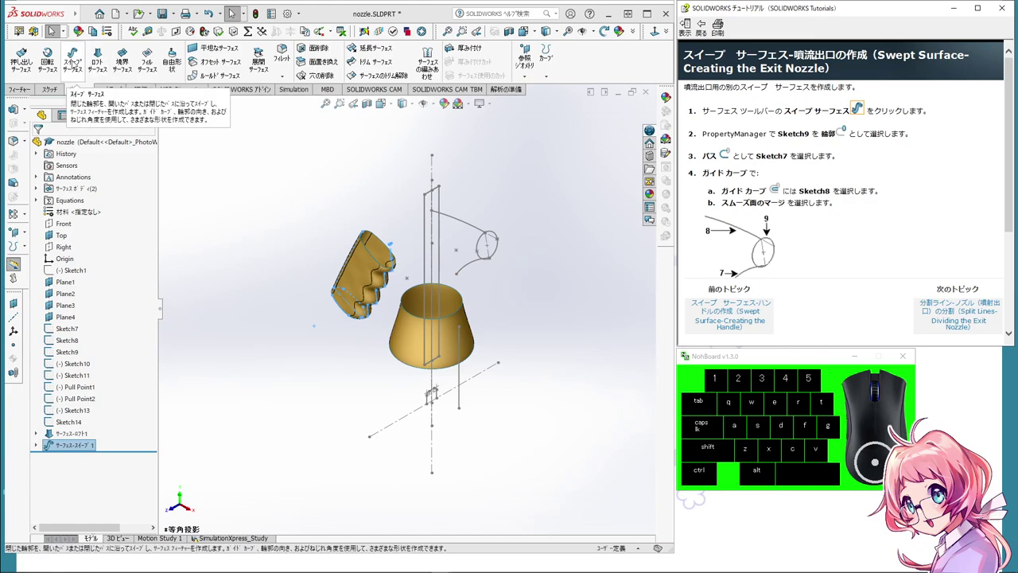
# Step: Set up the exit-nozzle swept surface with Sketch9 profile, Sketch8 path and Sketch7 guide curve
pyautogui.click(76, 62)
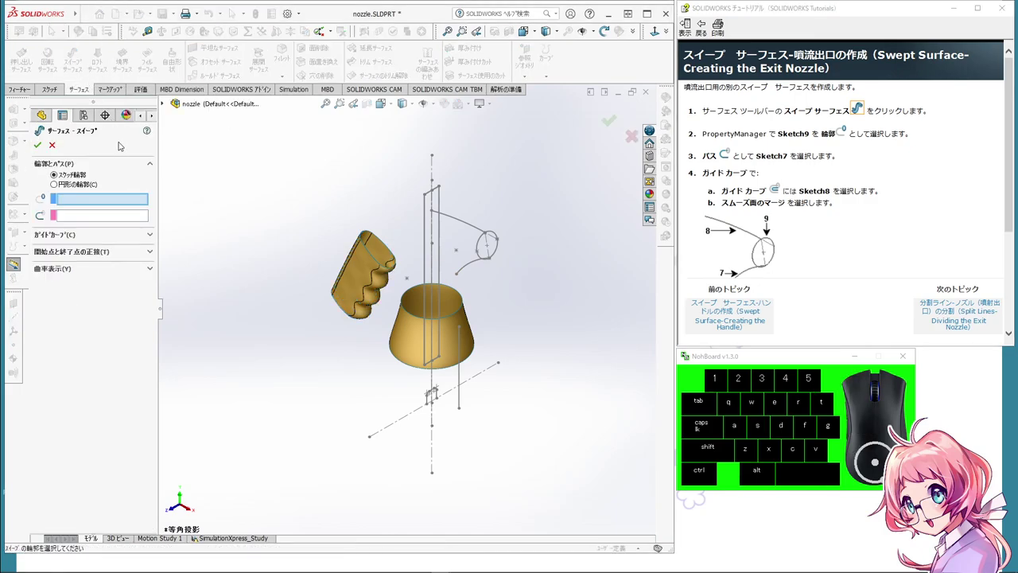
pyautogui.click(482, 253)
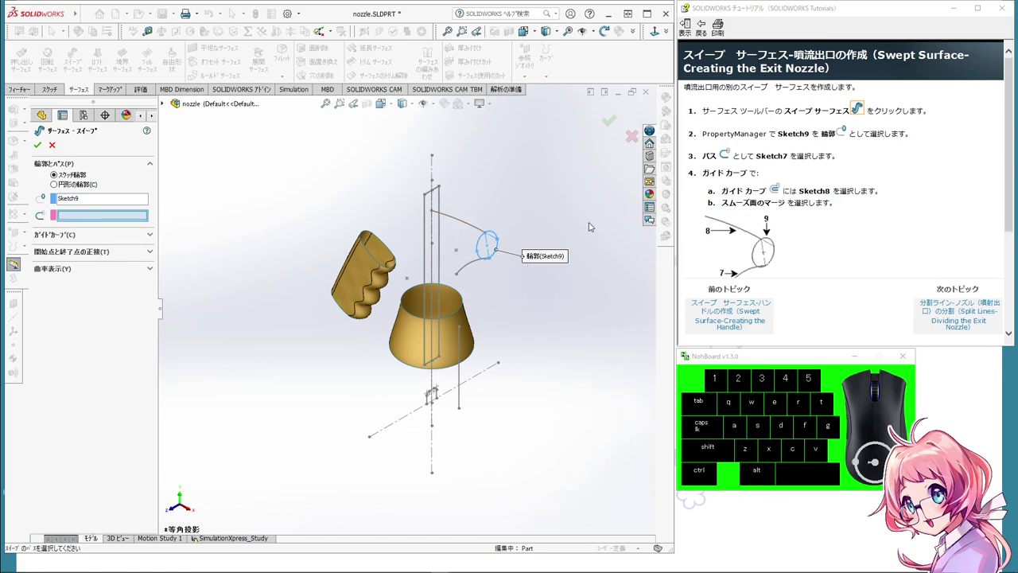
pyautogui.click(461, 220)
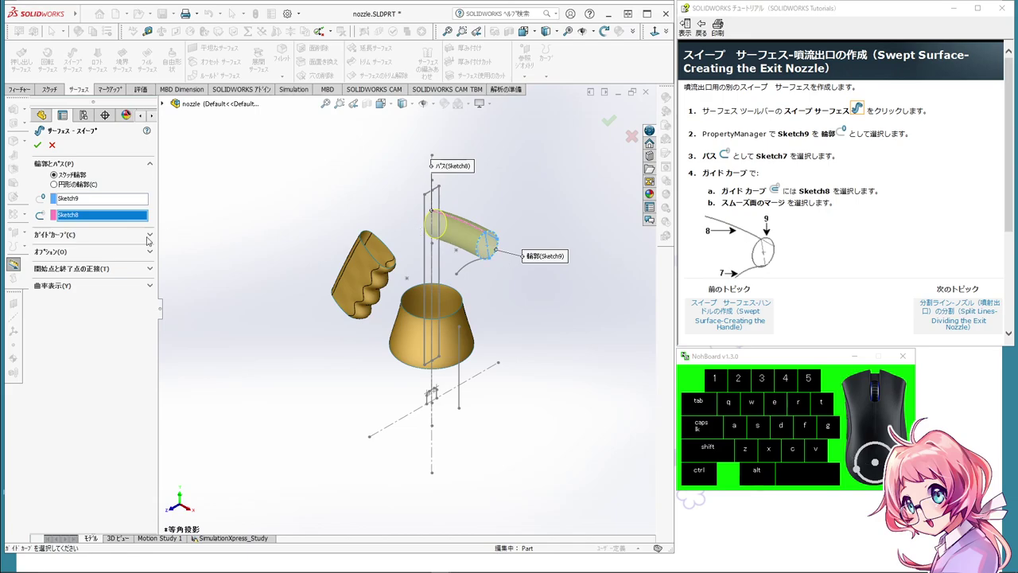
pyautogui.click(148, 238)
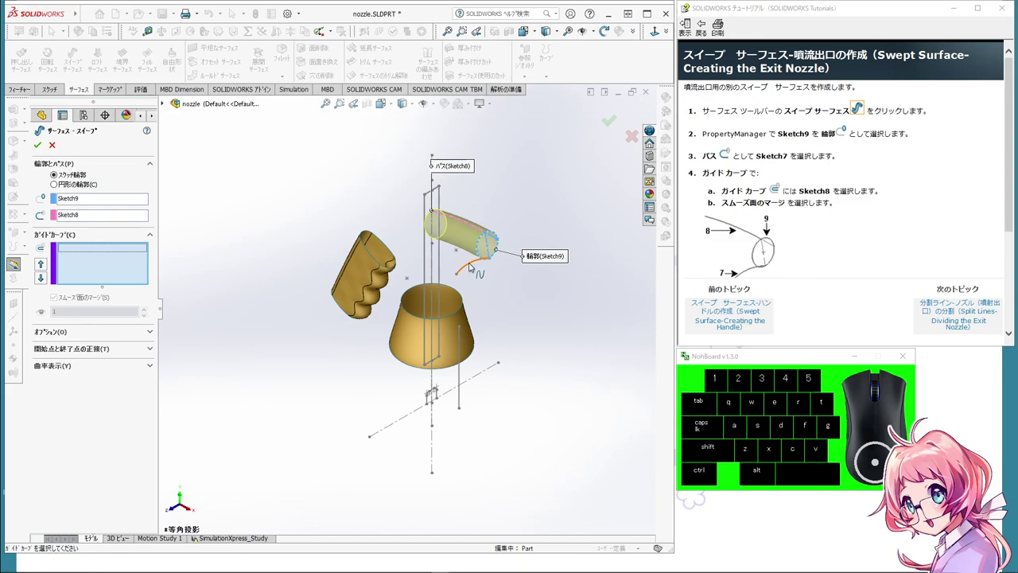
pyautogui.click(472, 264)
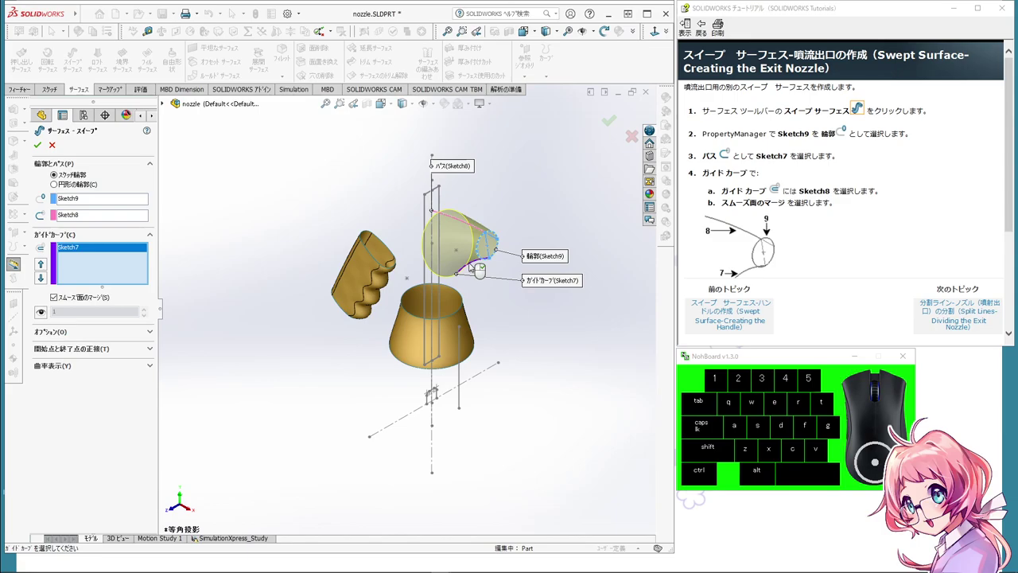
pyautogui.moveTo(514, 297); pyautogui.dragTo(565, 286)
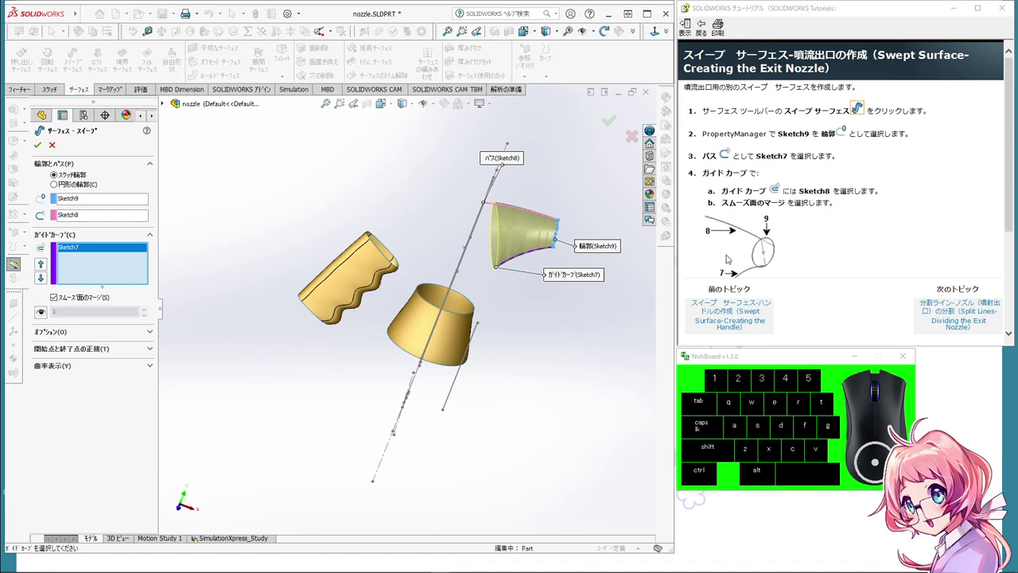
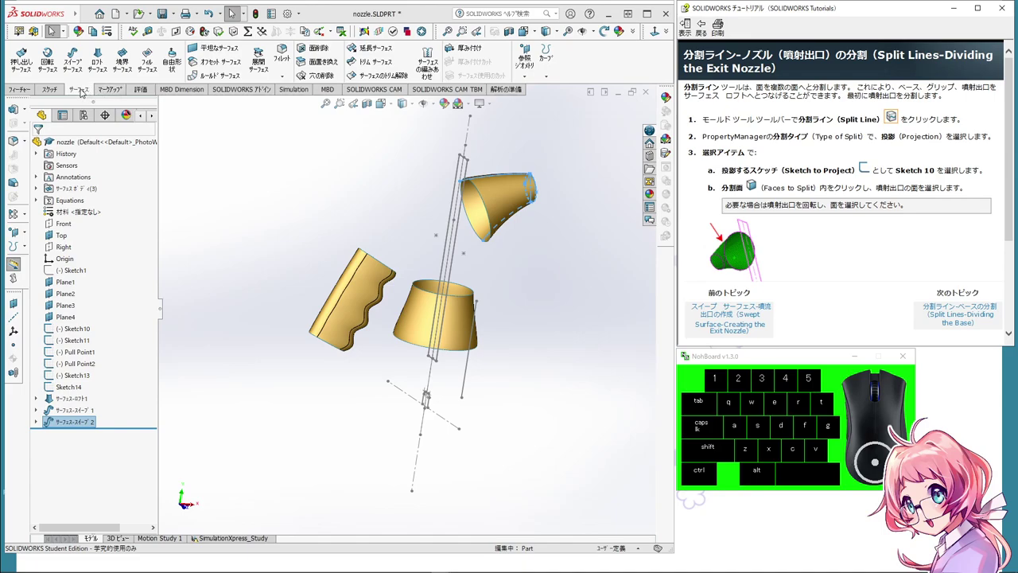
# Step: Make the Mold Tools group visible and switch to its commands
pyautogui.rightClick(84, 91)
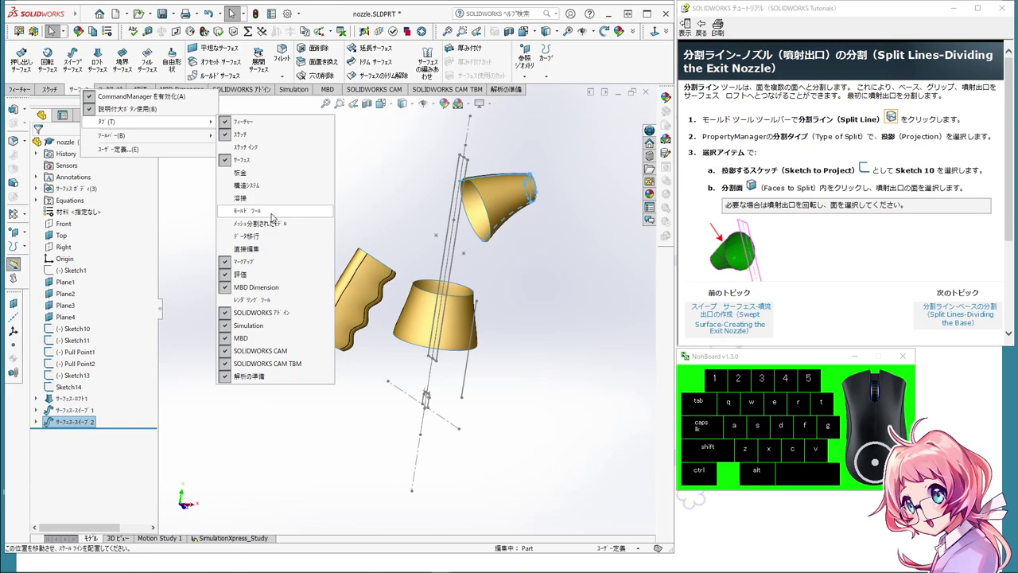
pyautogui.click(274, 215)
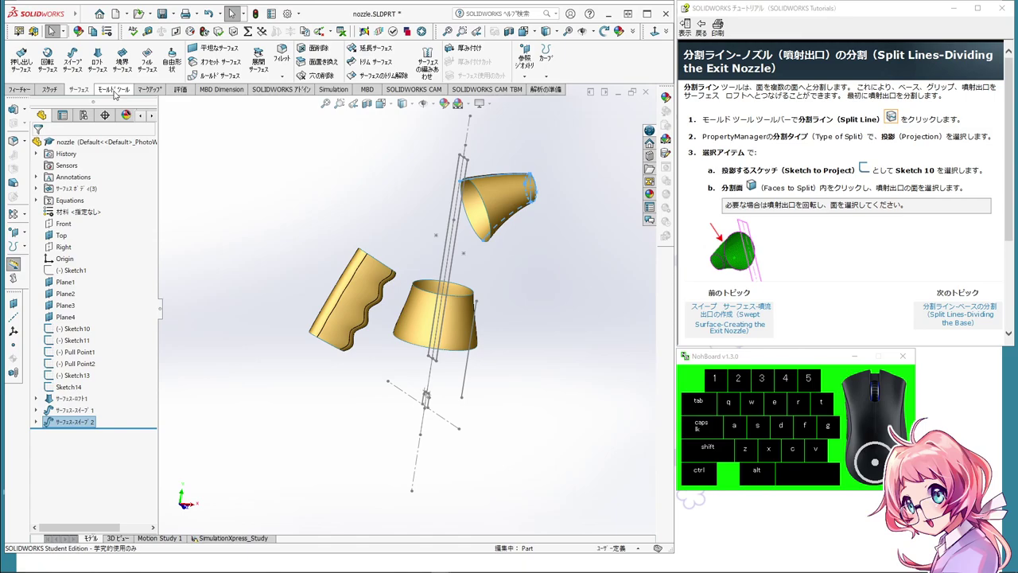
pyautogui.click(120, 91)
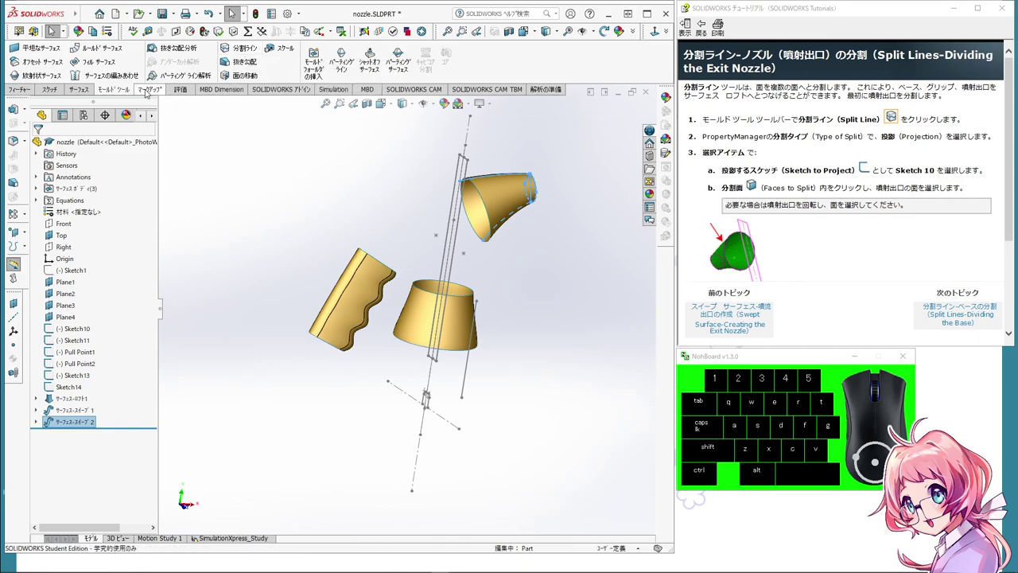
# Step: Create a projected split line dividing the exit nozzle face with Sketch10
pyautogui.click(236, 51)
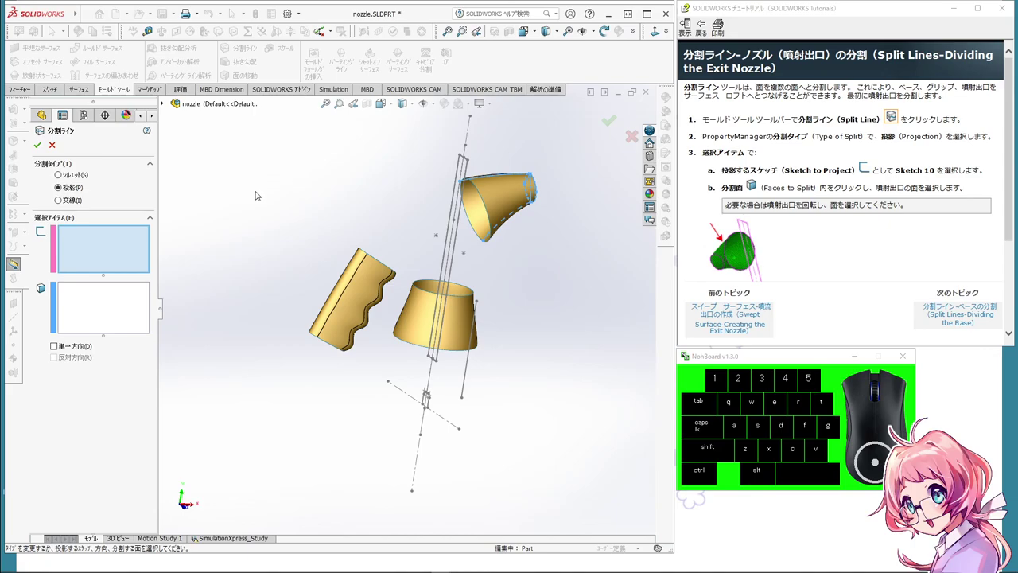
pyautogui.moveTo(255, 213); pyautogui.dragTo(259, 242)
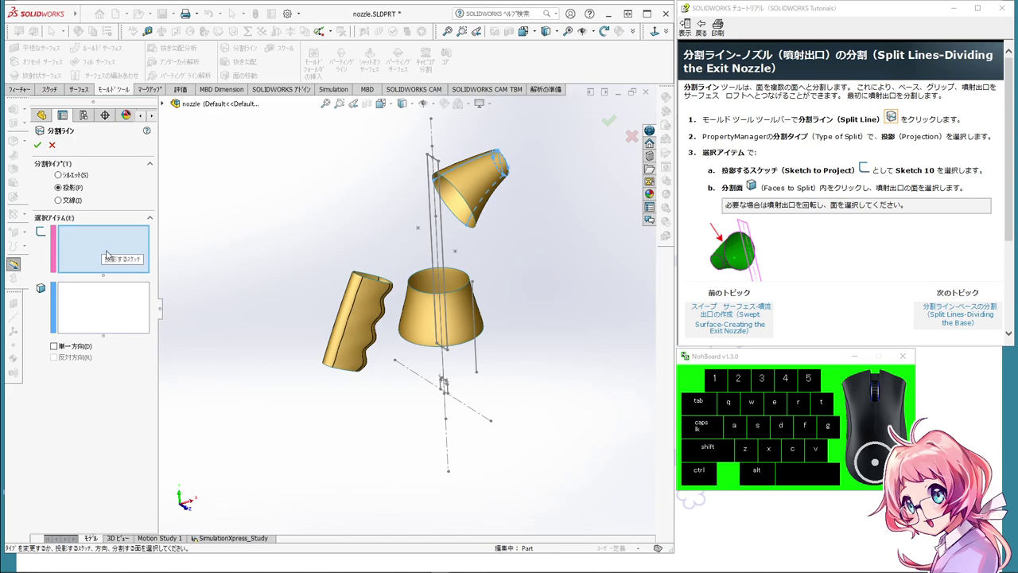
pyautogui.middleClick(276, 264)
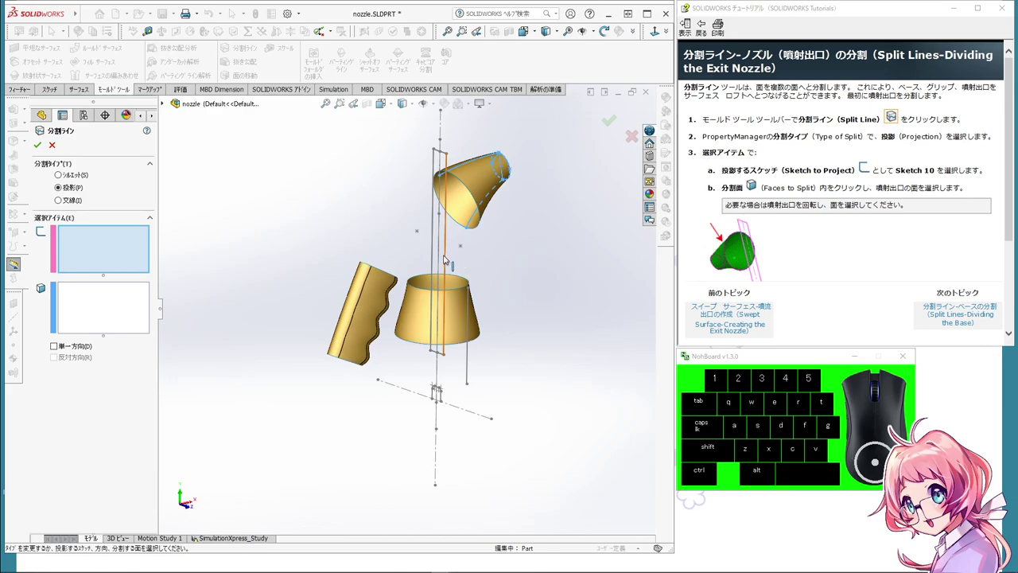
pyautogui.click(447, 257)
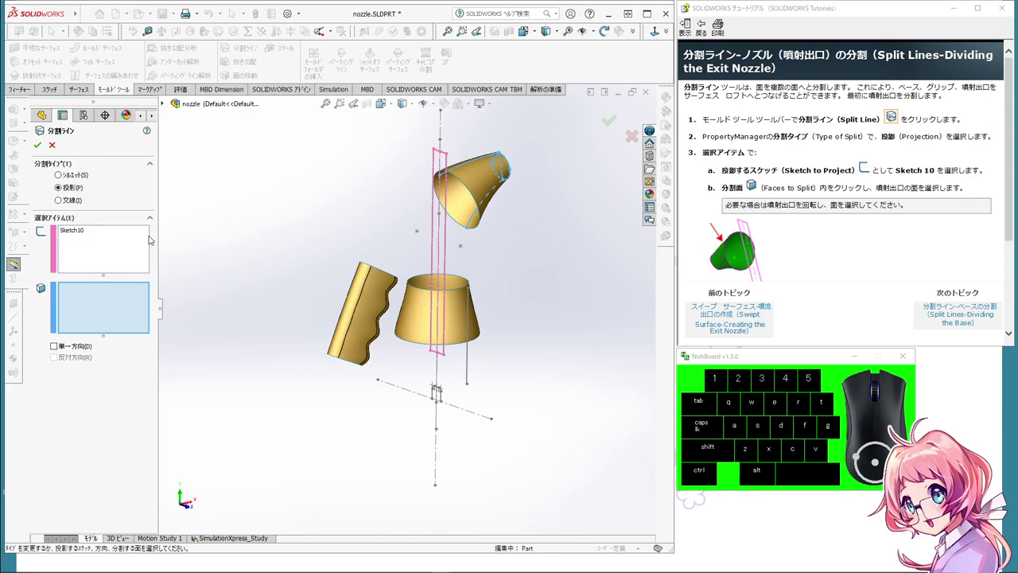
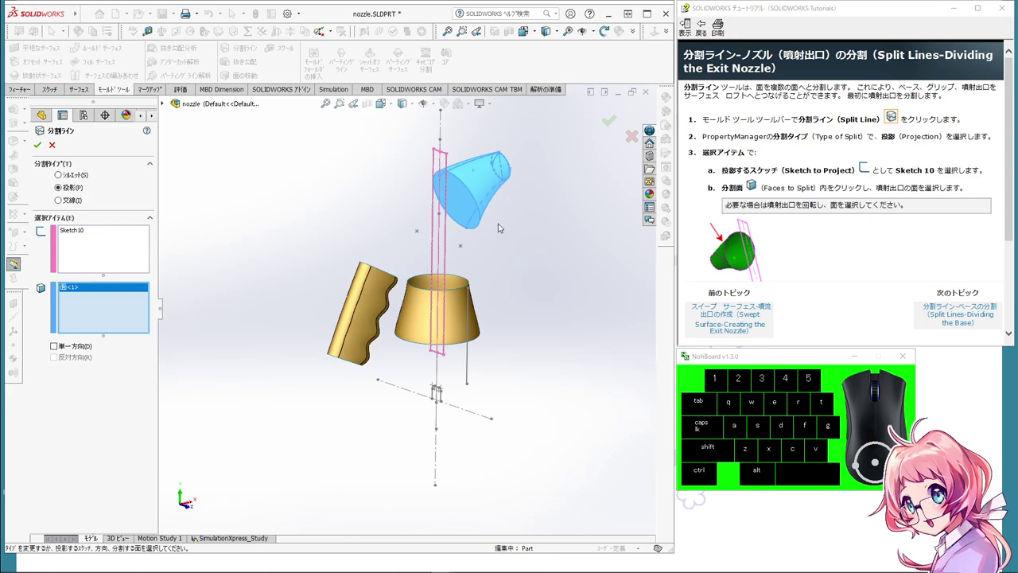
pyautogui.moveTo(491, 224); pyautogui.dragTo(484, 203)
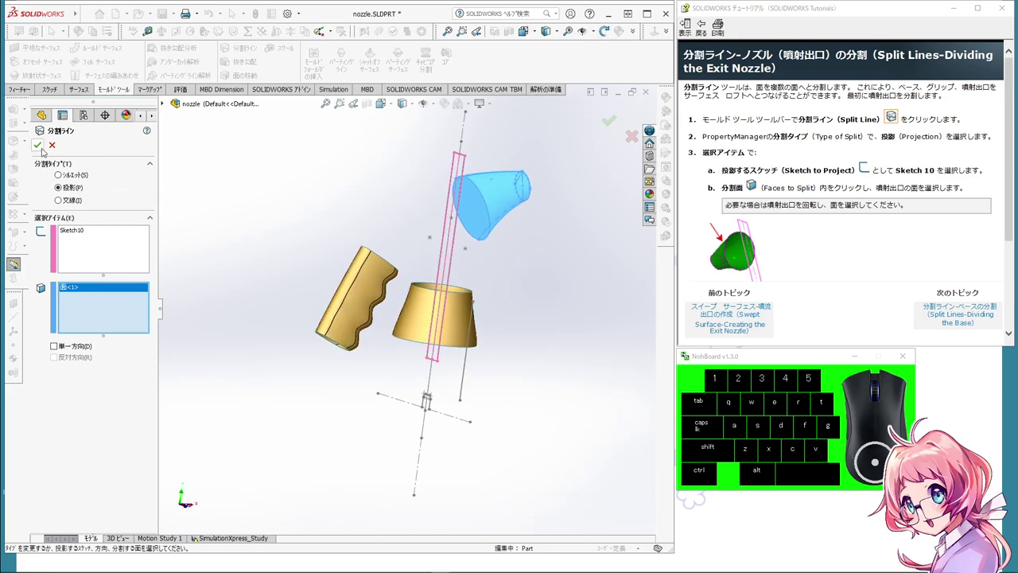
pyautogui.click(45, 150)
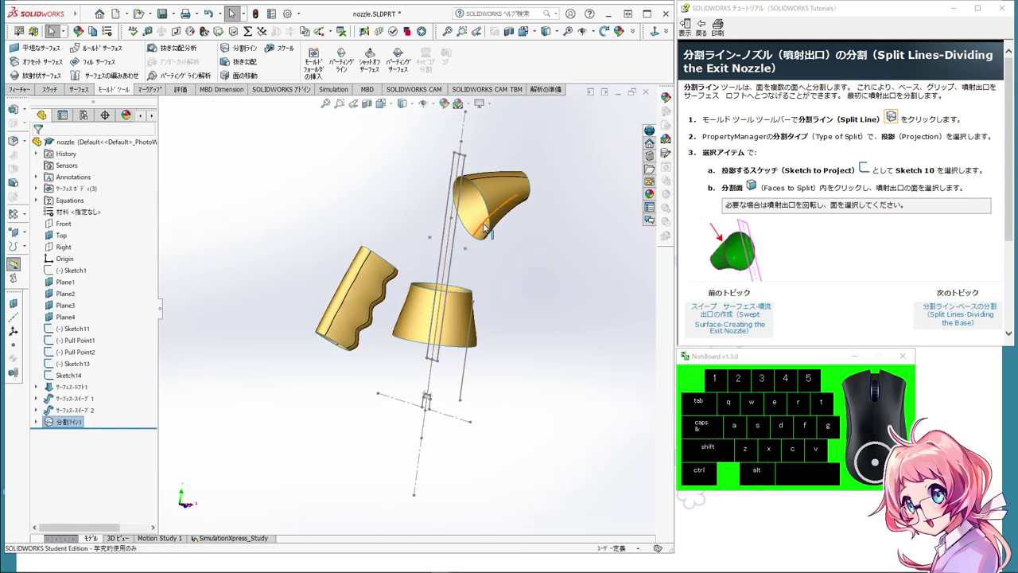
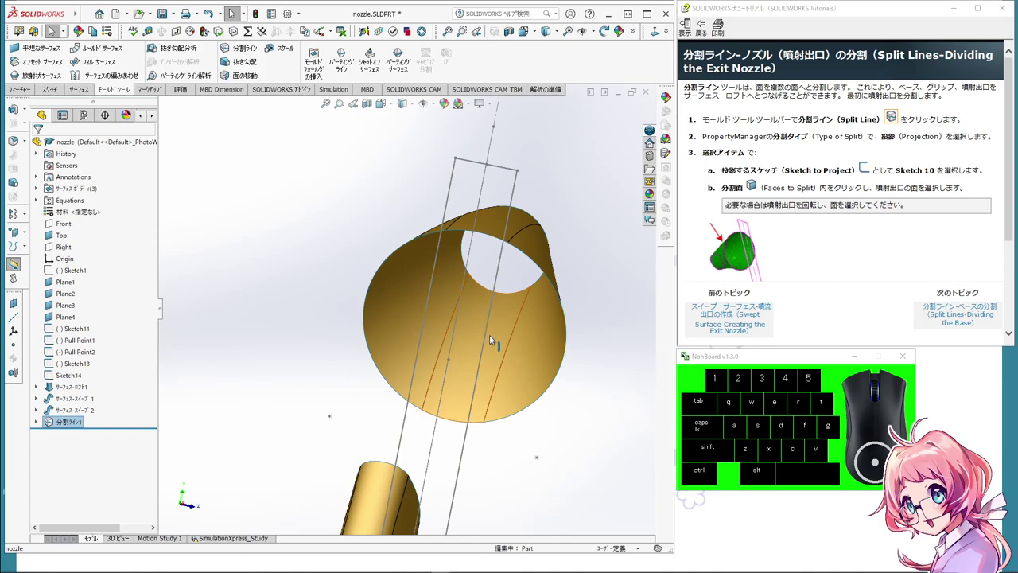
# Step: Look over the new split edges on the nozzle and scroll the tutorial onward
pyautogui.scroll(3)
pyautogui.moveTo(518, 354); pyautogui.dragTo(463, 365)
pyautogui.scroll(-3)
pyautogui.scroll(3)
pyautogui.scroll(3)
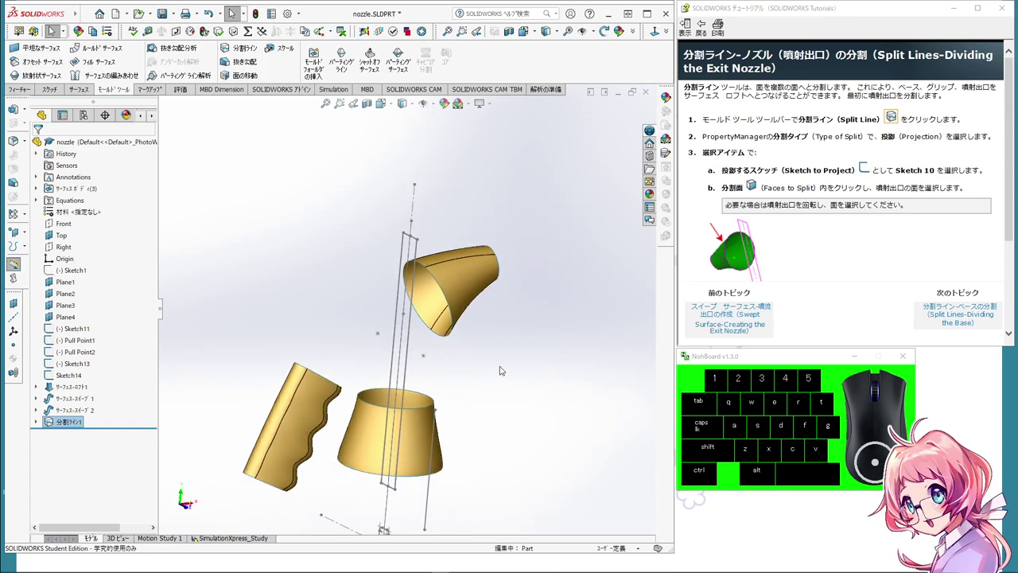
# Step: Start a second projected split line for the base, picking its sketch to project and readying face selection
pyautogui.click(234, 12)
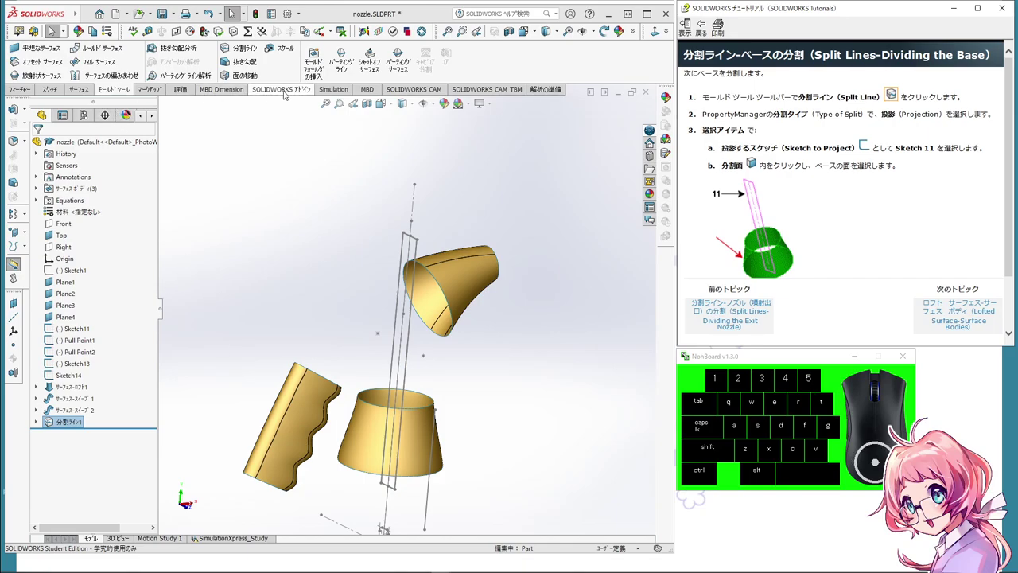
pyautogui.click(234, 12)
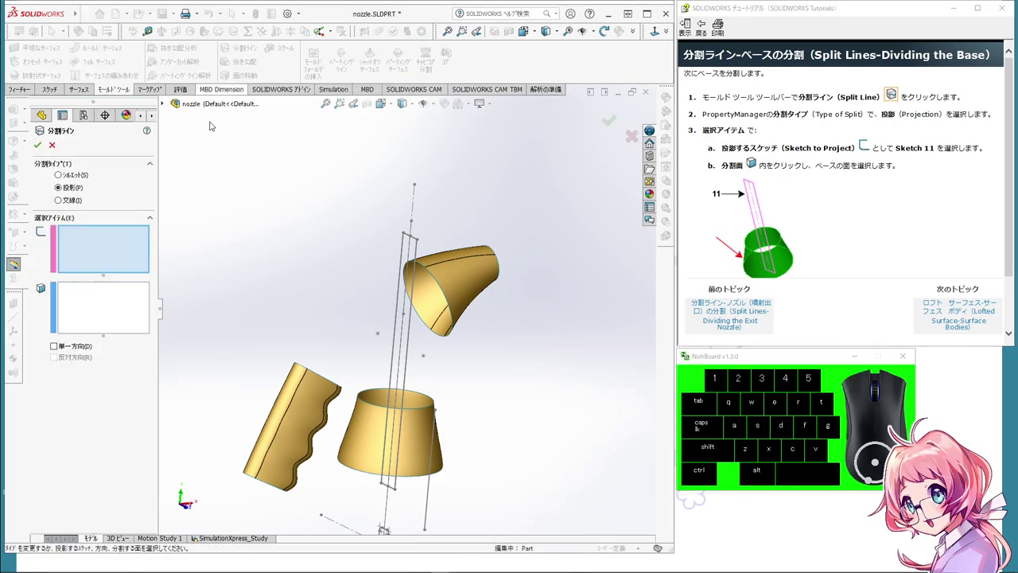
pyautogui.click(102, 253)
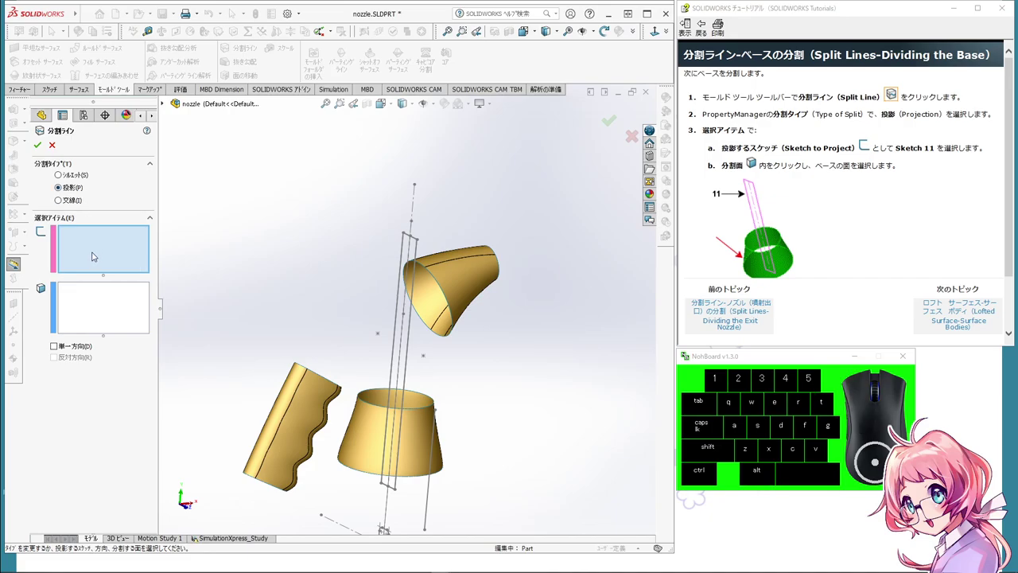
pyautogui.click(410, 369)
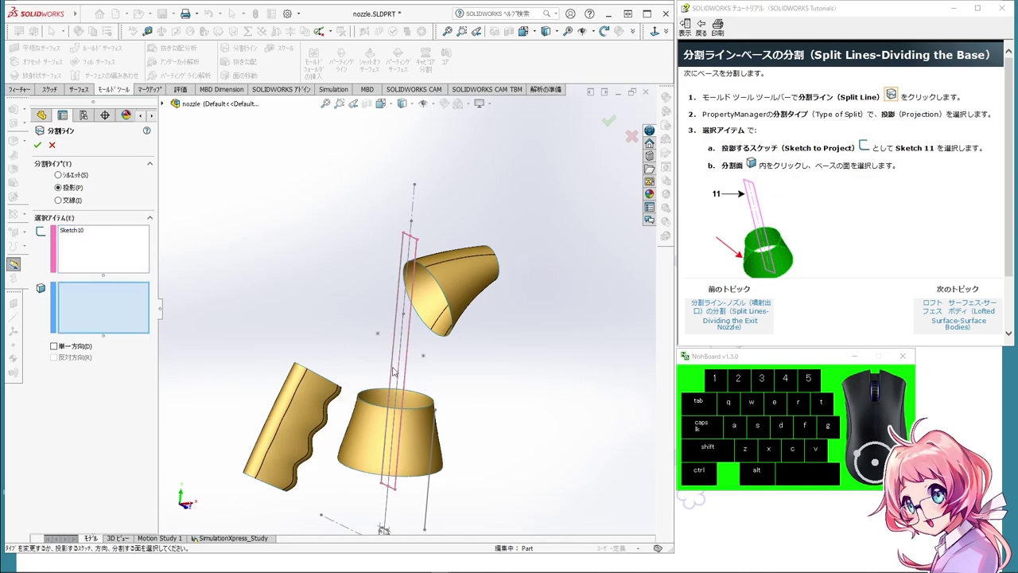
pyautogui.click(117, 299)
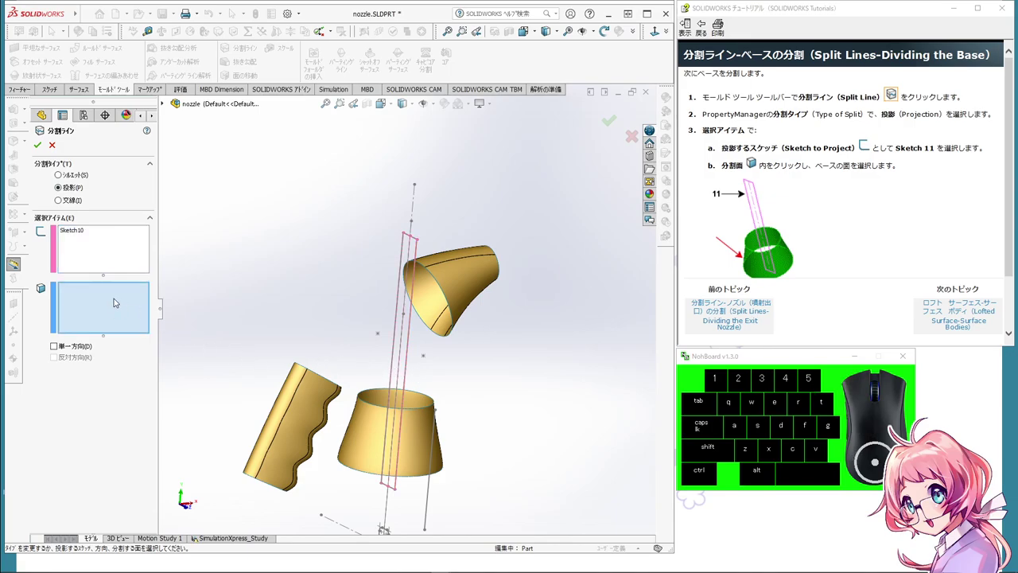
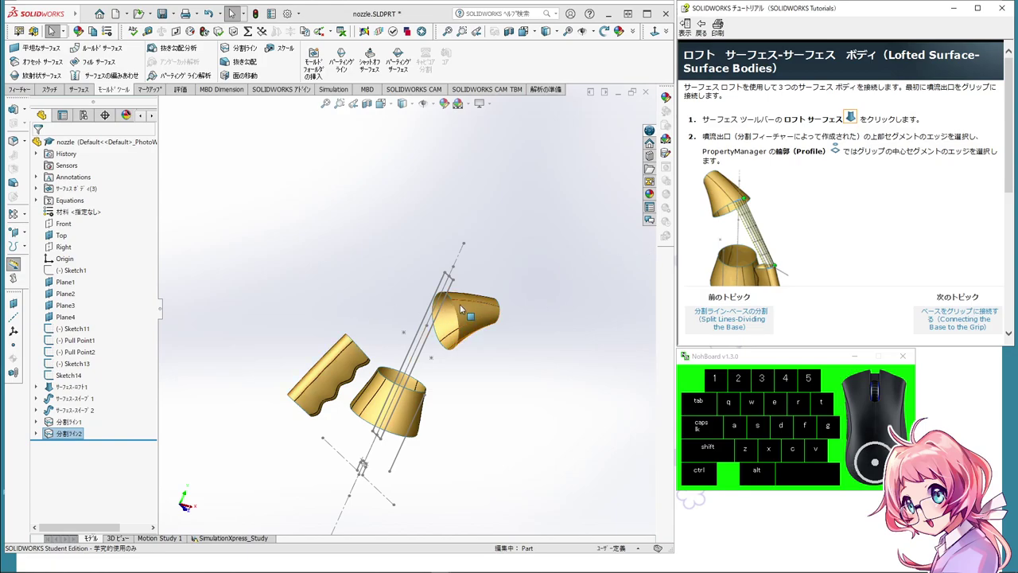
# Step: Start a Lofted Surface from the Surfaces commands
pyautogui.scroll(3)
pyautogui.scroll(-3)
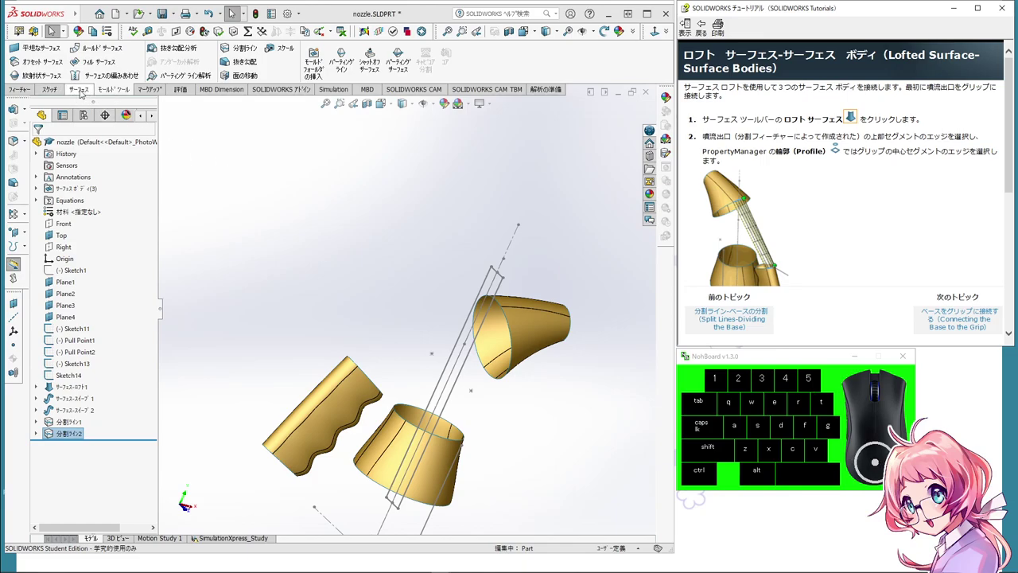
pyautogui.click(82, 91)
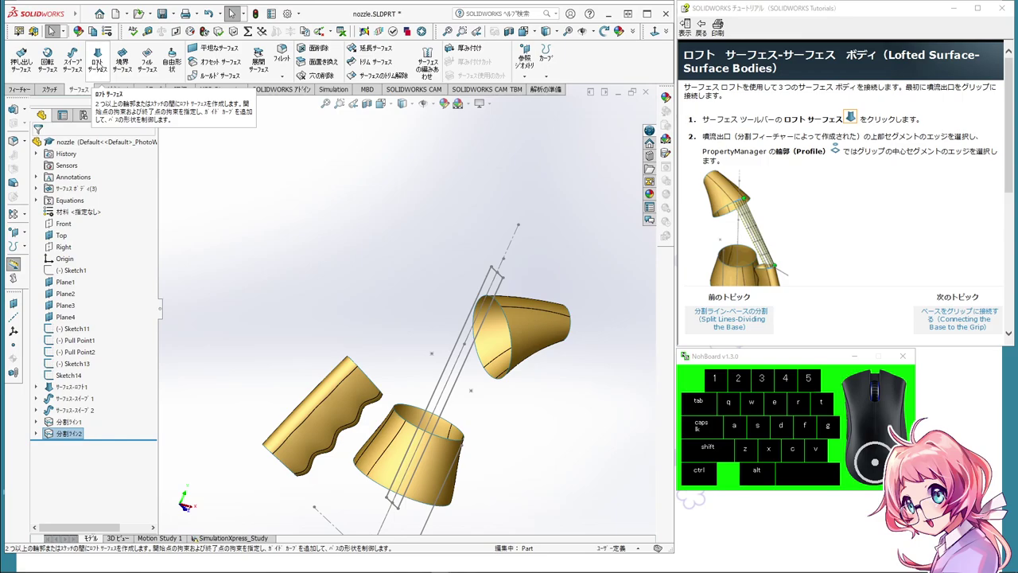
pyautogui.click(101, 62)
# Step: Select the cone's lower rim and the grip's top edge as the two loft profiles
pyautogui.middleClick(279, 275)
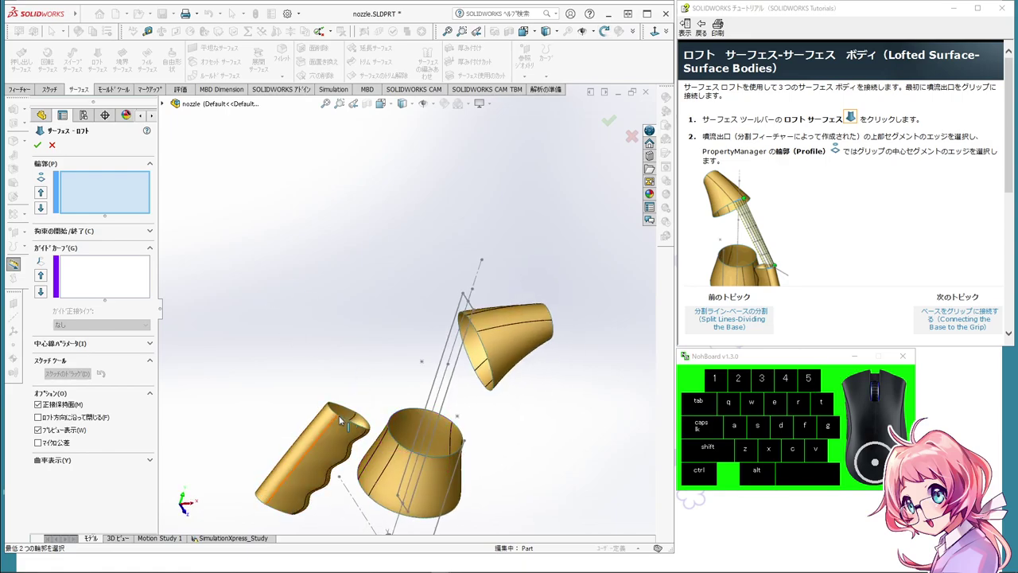
pyautogui.scroll(-3)
pyautogui.scroll(-3)
pyautogui.middleClick(406, 376)
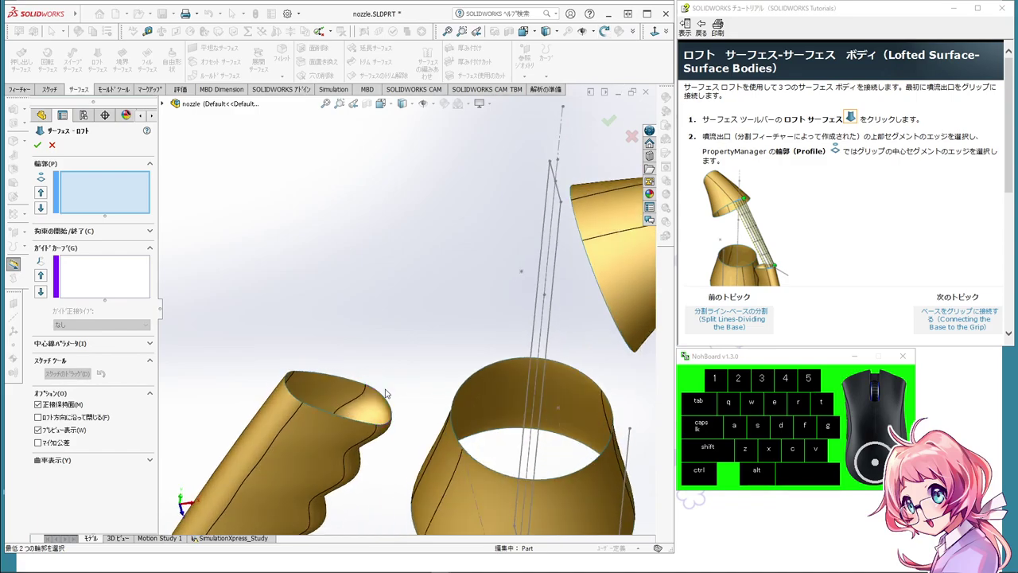
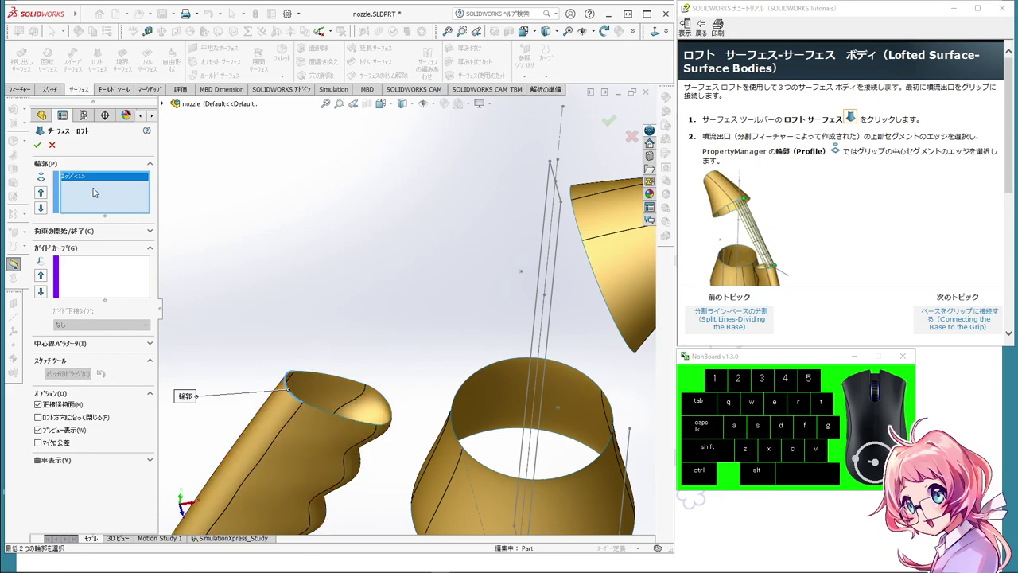
pyautogui.middleClick(557, 285)
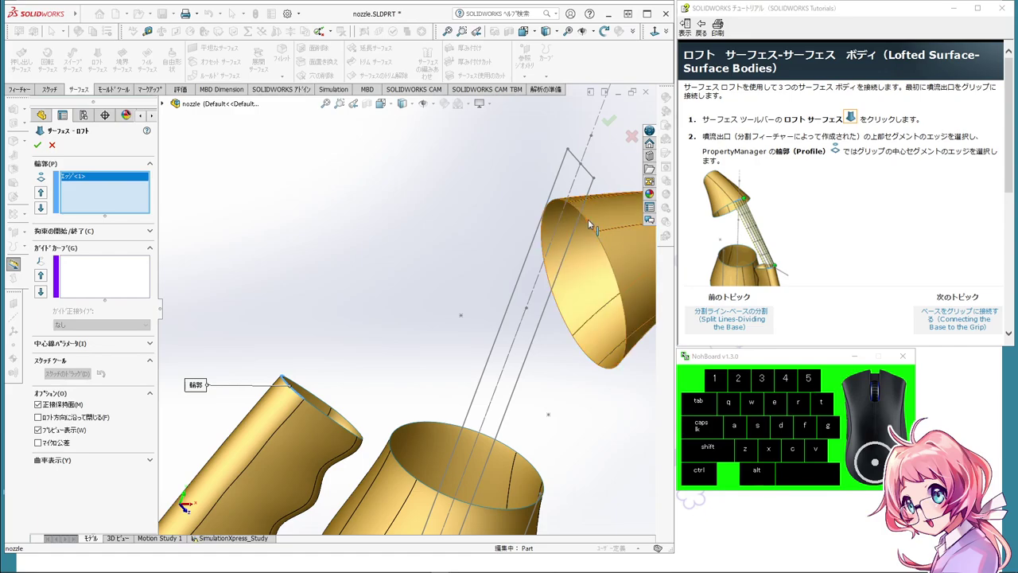
pyautogui.scroll(3)
pyautogui.scroll(-3)
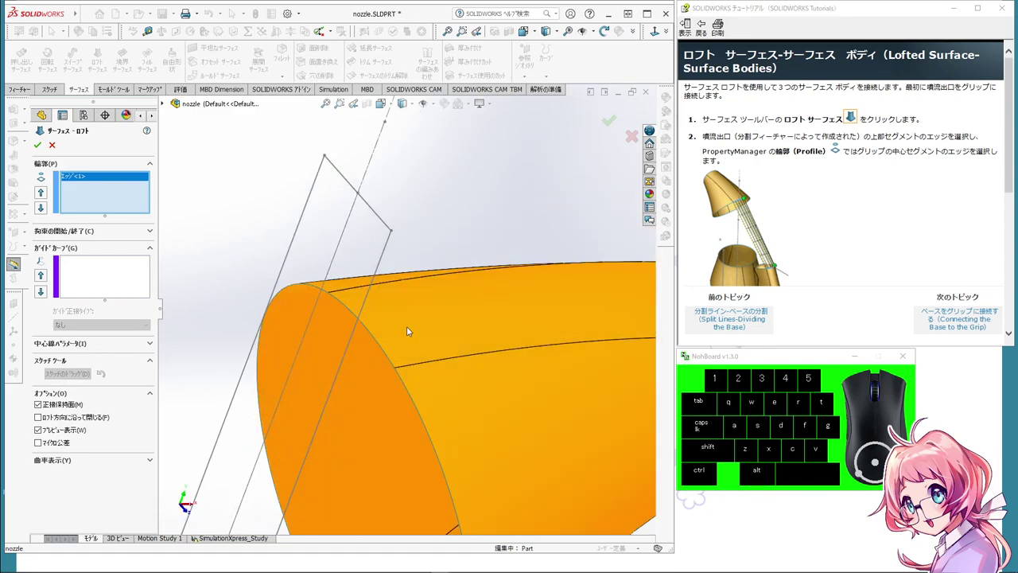
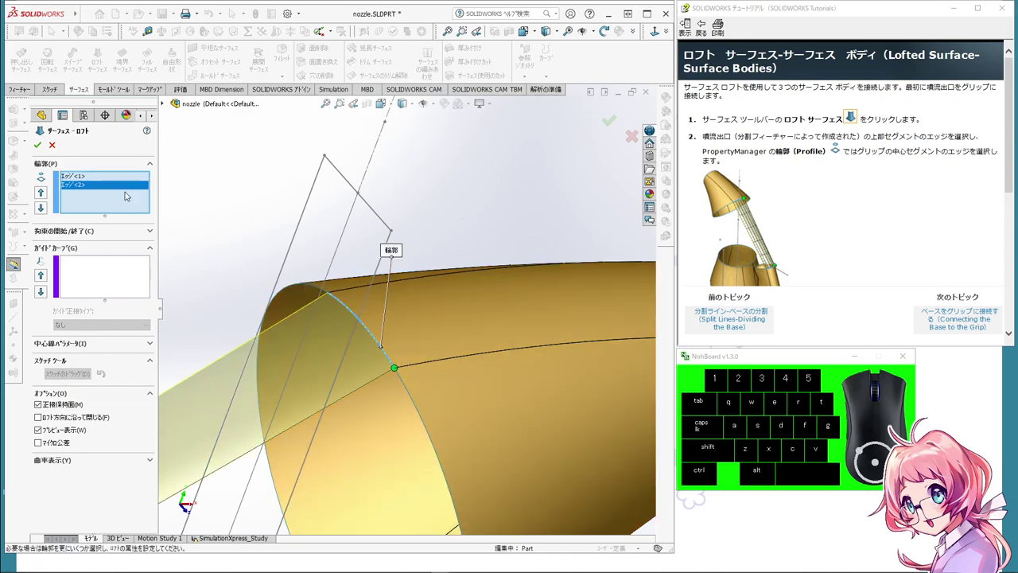
pyautogui.scroll(-3)
pyautogui.scroll(3)
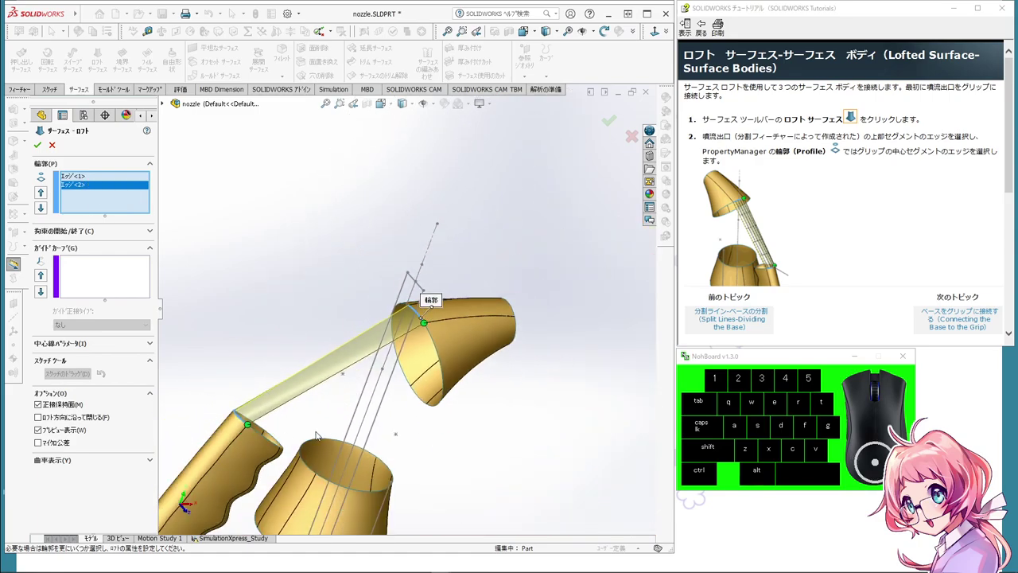
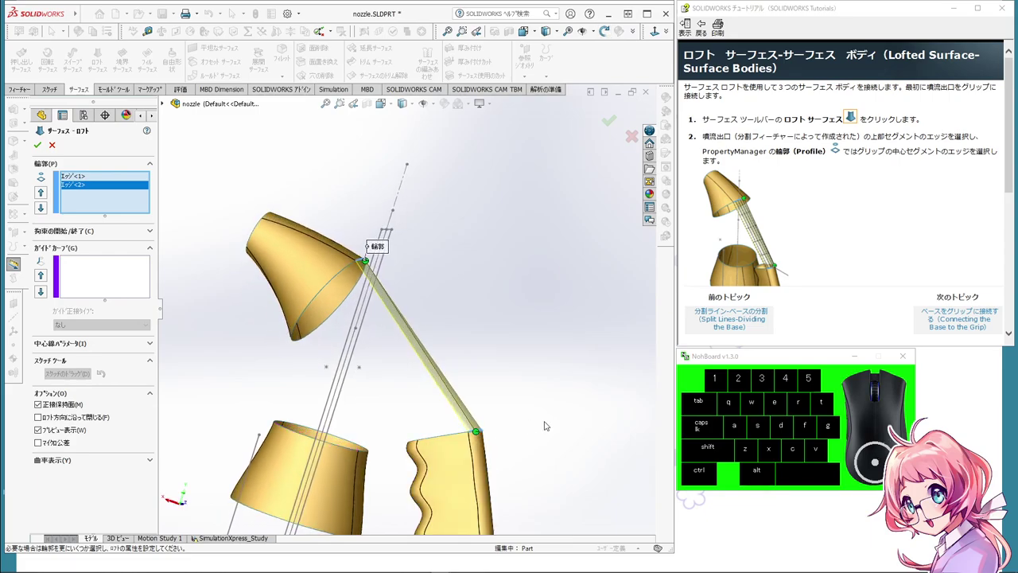
pyautogui.middleClick(547, 423)
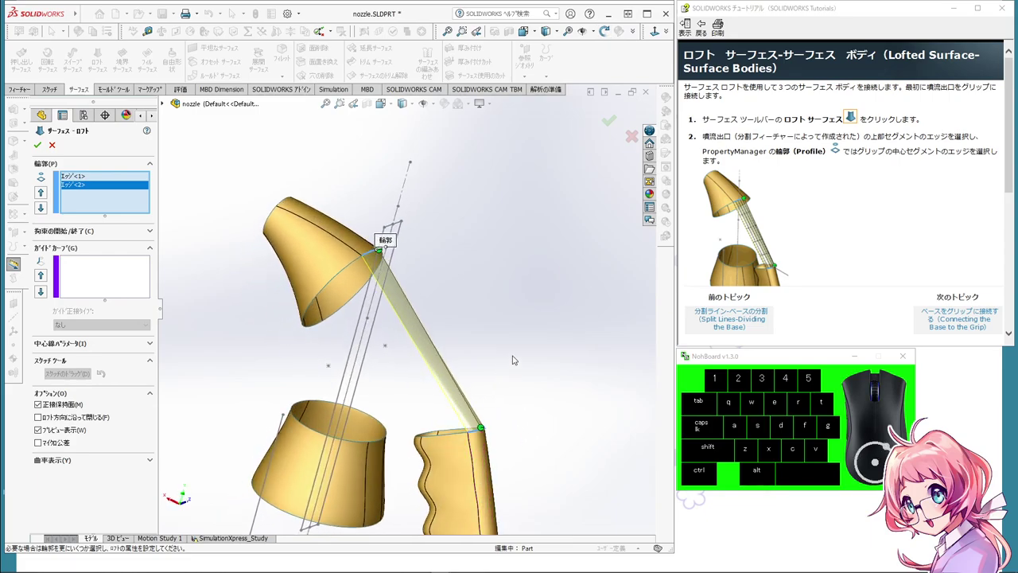
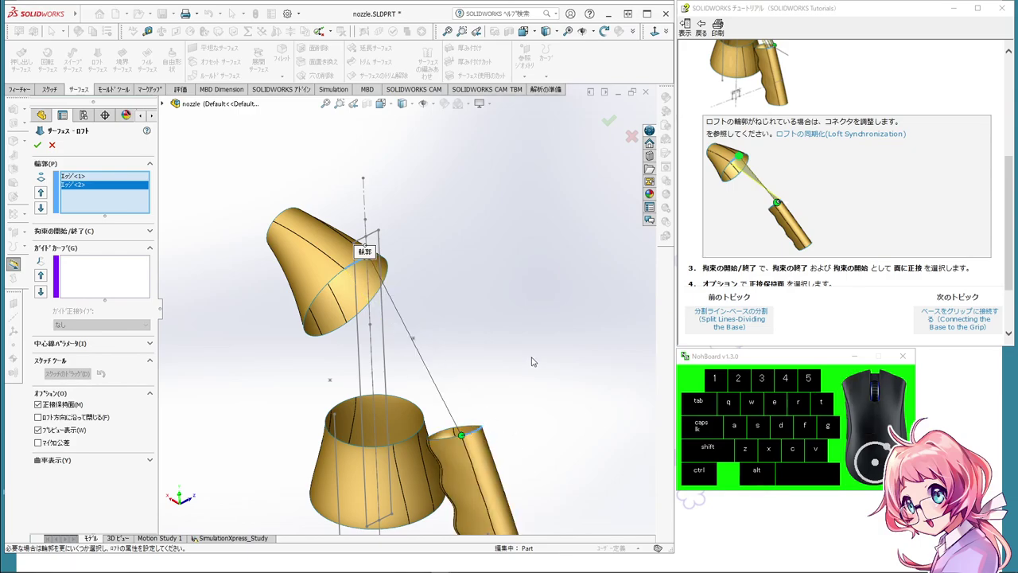
pyautogui.scroll(3)
pyautogui.scroll(-3)
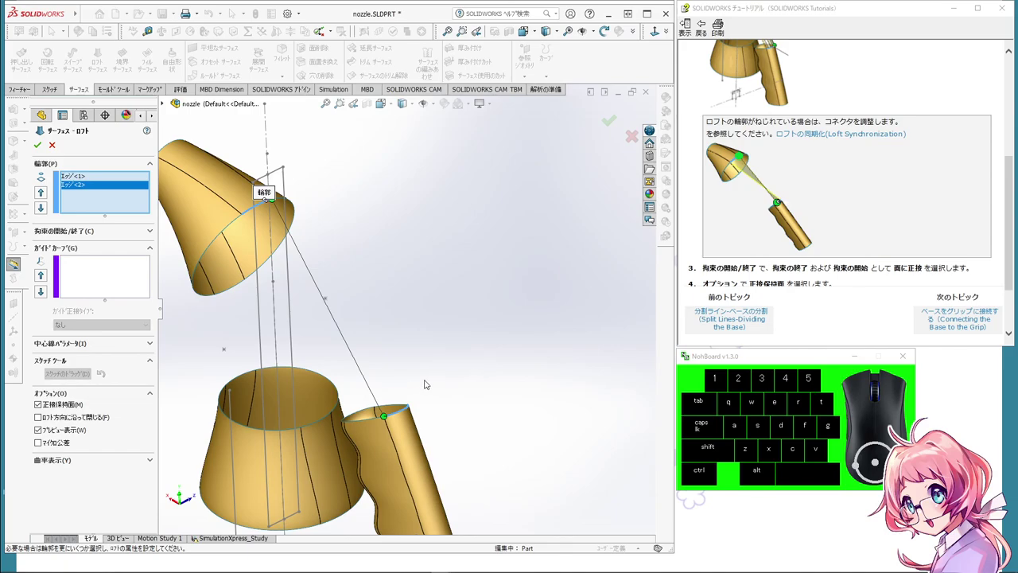
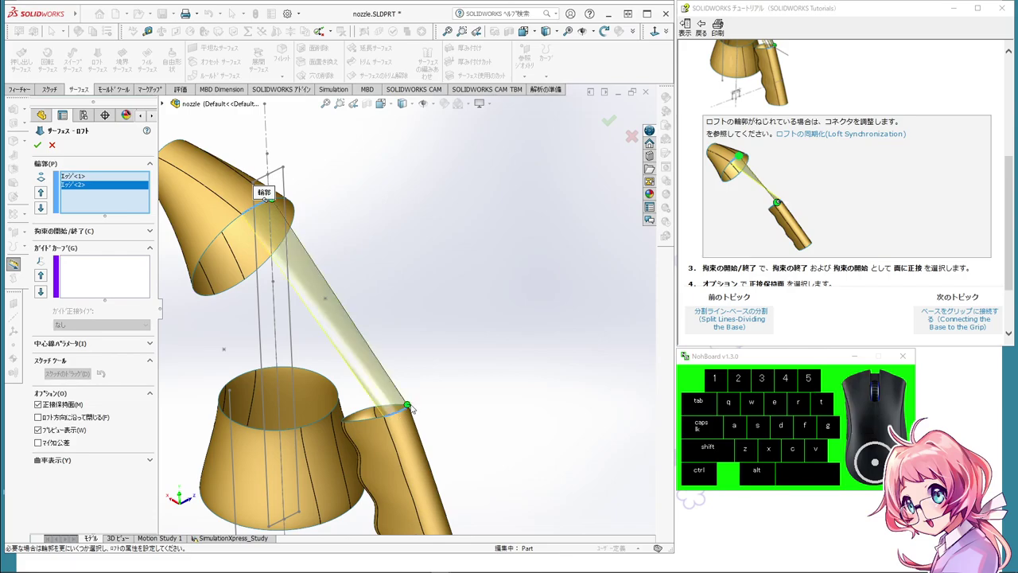
# Step: Drag the loft connector along the grip rim to straighten the preview
pyautogui.click(413, 407)
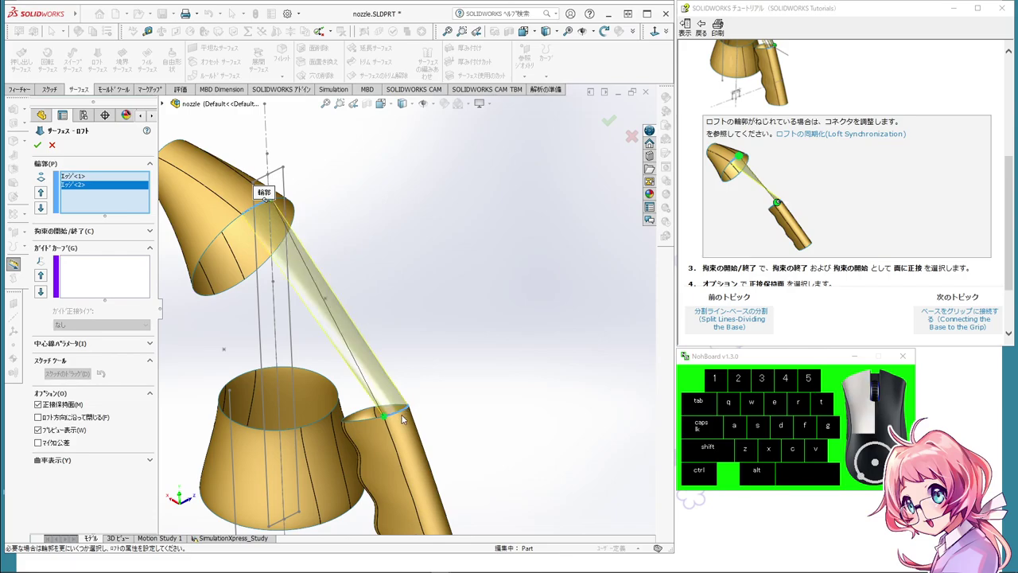
pyautogui.moveTo(387, 417); pyautogui.dragTo(397, 412)
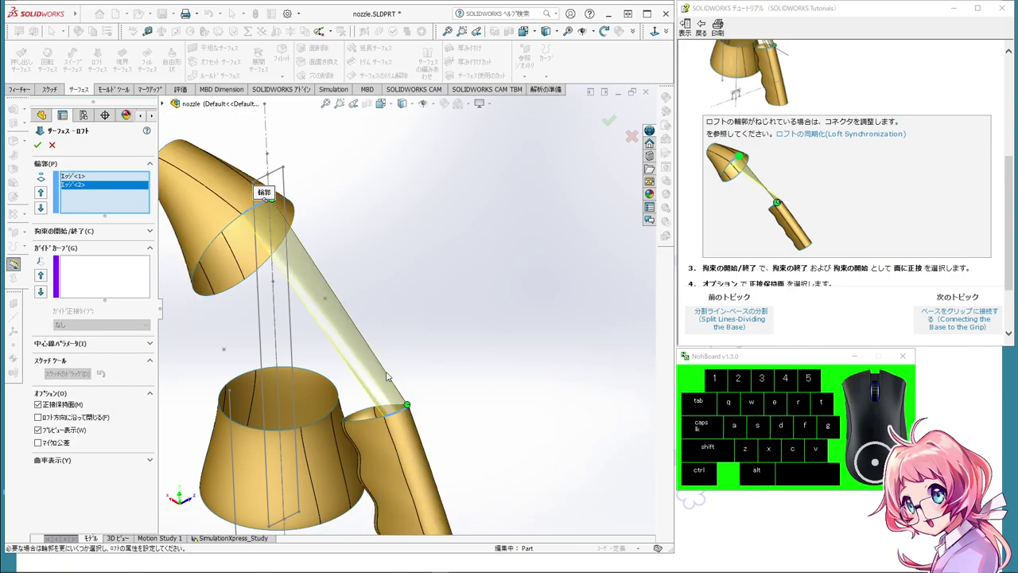
pyautogui.moveTo(420, 405); pyautogui.dragTo(452, 377)
pyautogui.middleClick(517, 375)
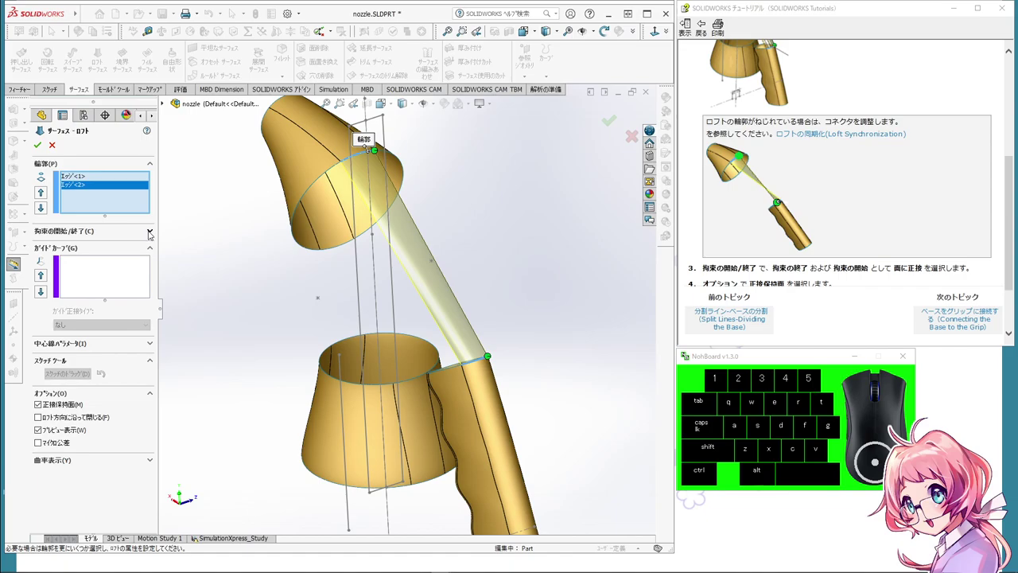
# Step: Set both Start and End constraints of the loft to Tangency To Face
pyautogui.click(152, 233)
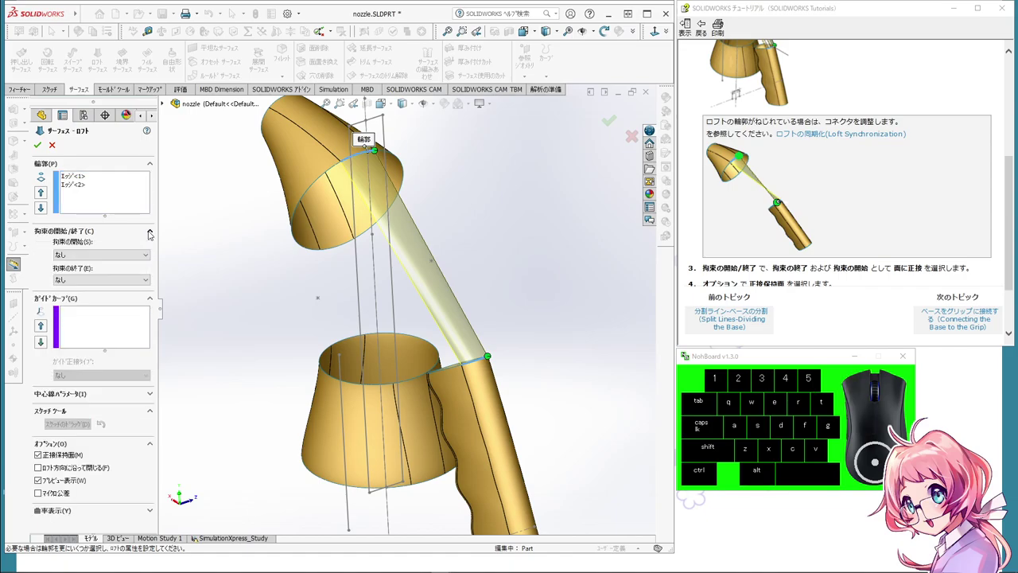
pyautogui.scroll(3)
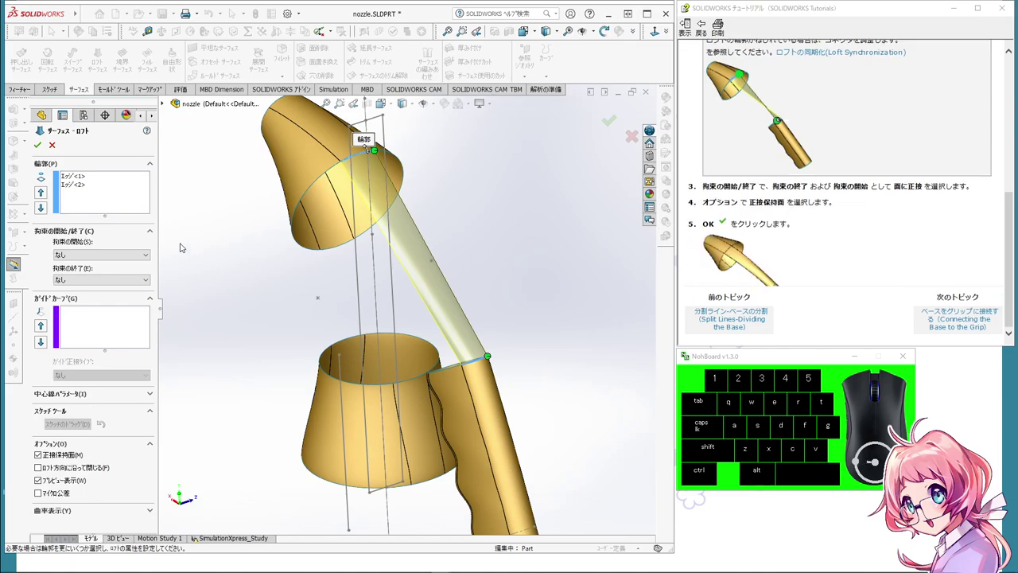
pyautogui.click(140, 255)
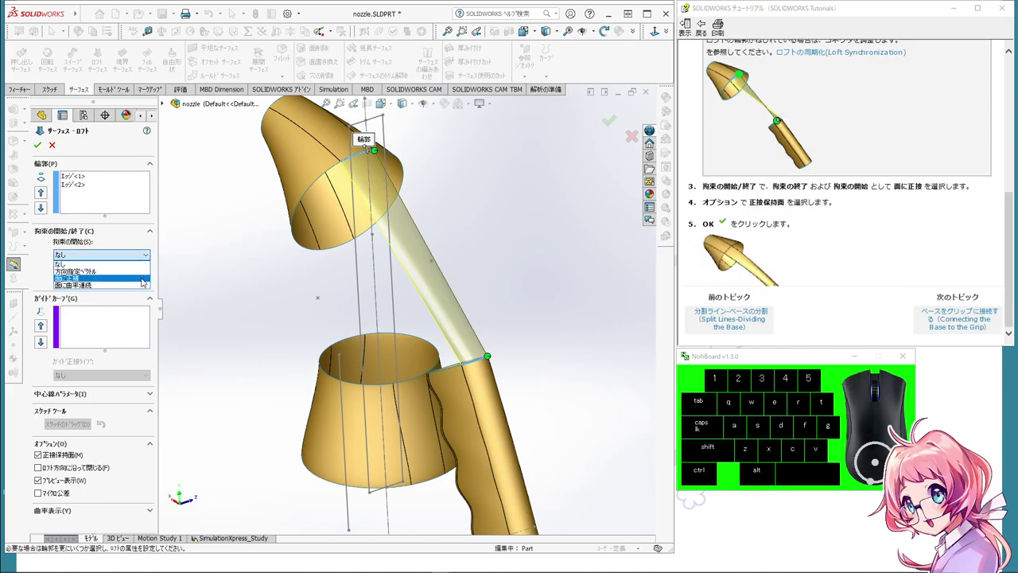
pyautogui.click(143, 281)
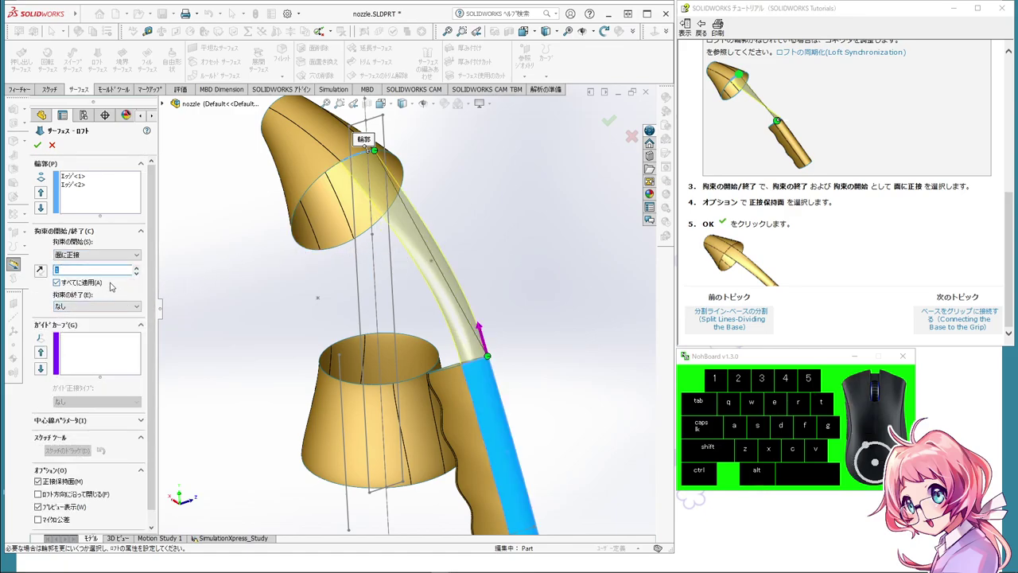
pyautogui.click(135, 304)
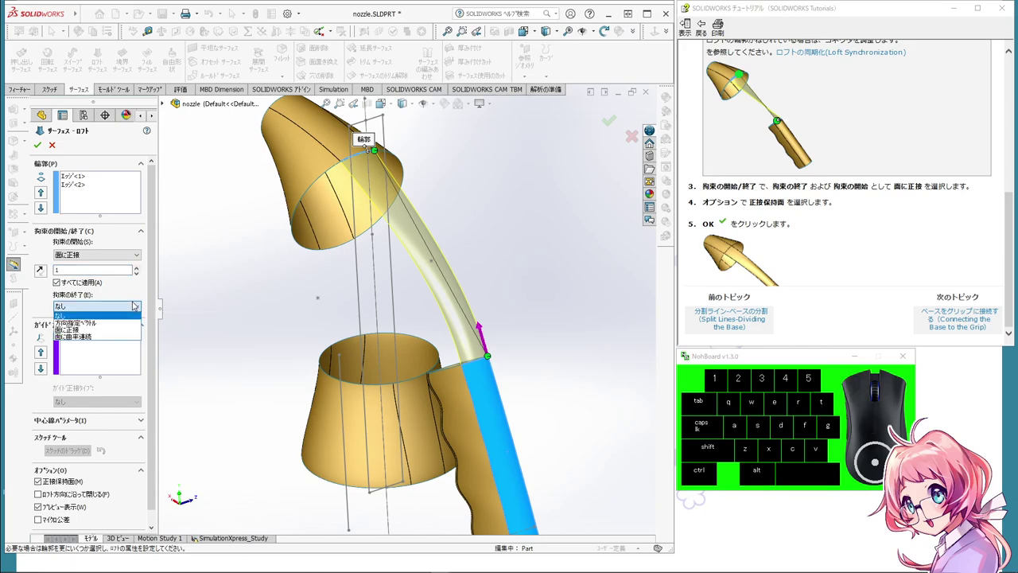
pyautogui.click(135, 332)
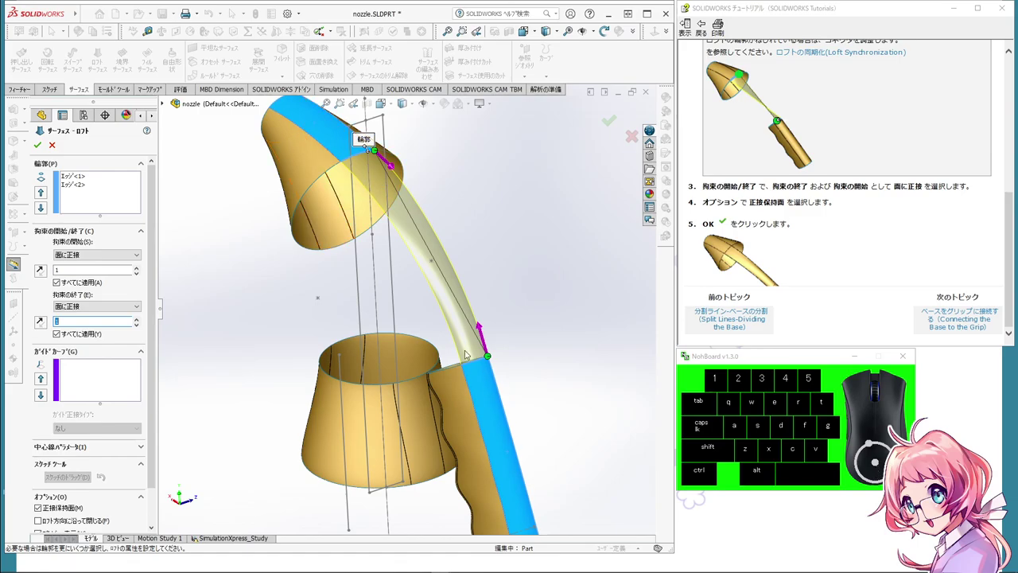
pyautogui.click(141, 307)
pyautogui.click(130, 316)
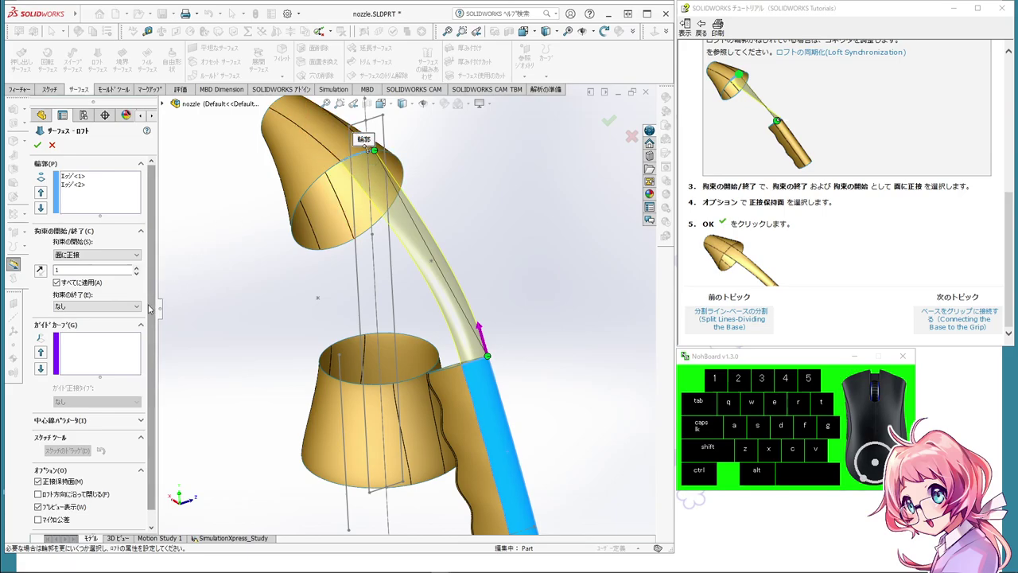
pyautogui.click(143, 307)
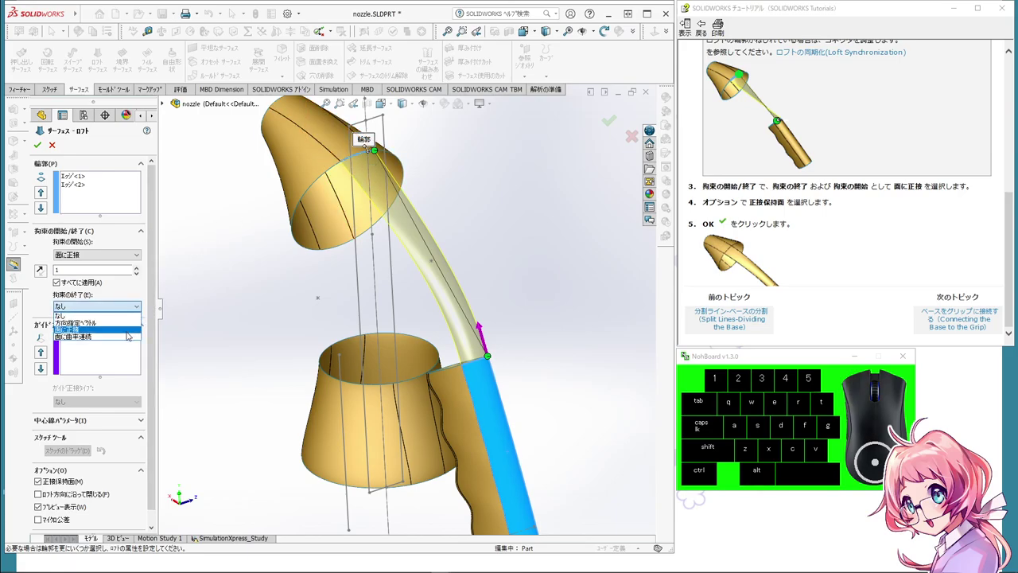
pyautogui.click(129, 333)
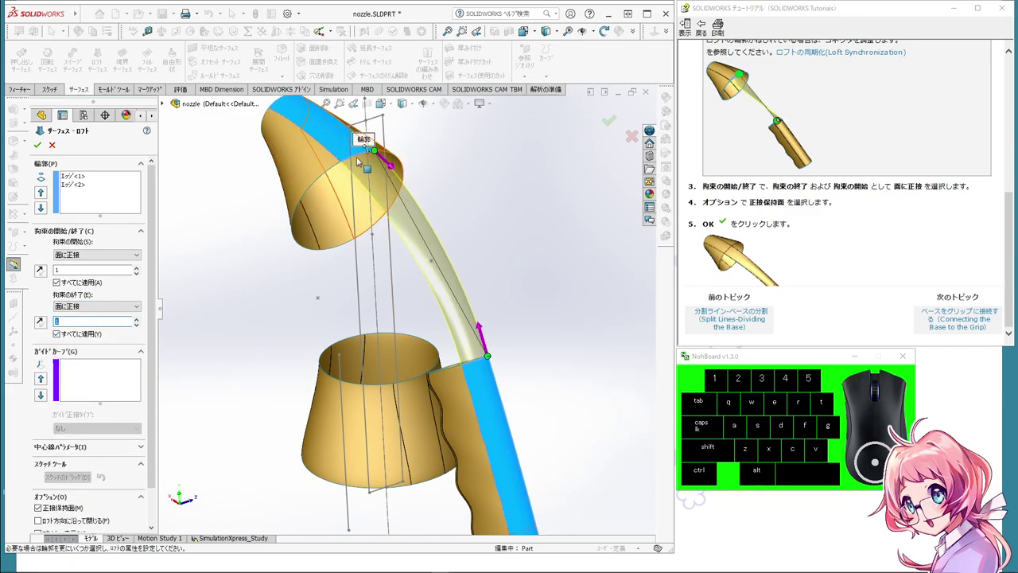
# Step: Inspect the curved loft and confirm it as a new Surface-Loft feature
pyautogui.moveTo(531, 325); pyautogui.dragTo(585, 302)
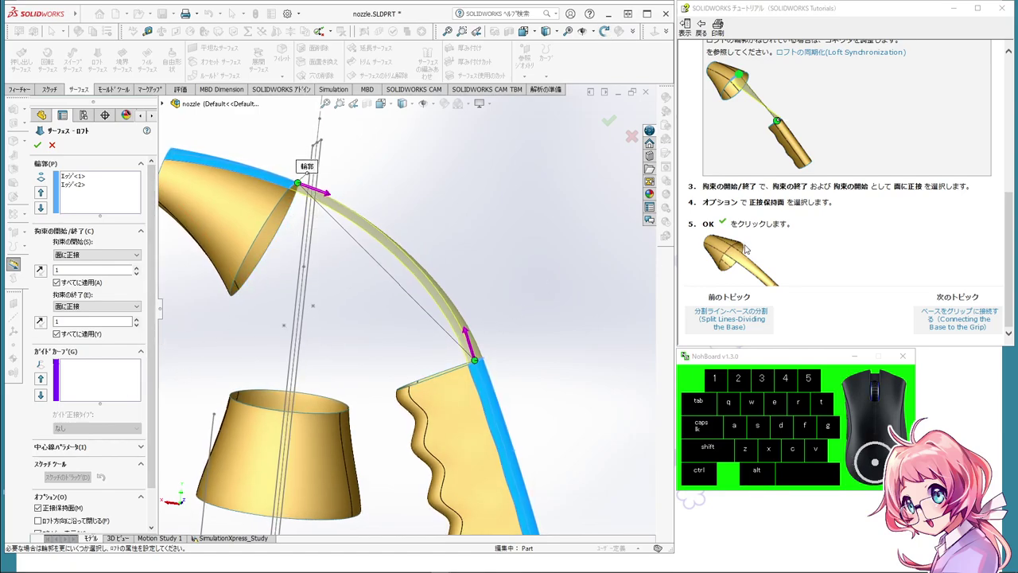
pyautogui.scroll(-3)
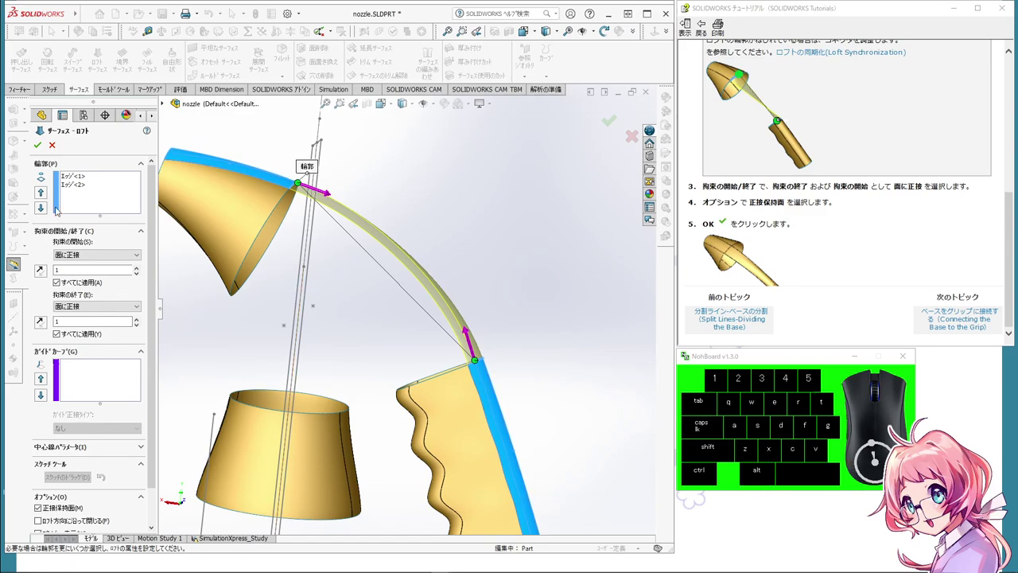
pyautogui.click(38, 148)
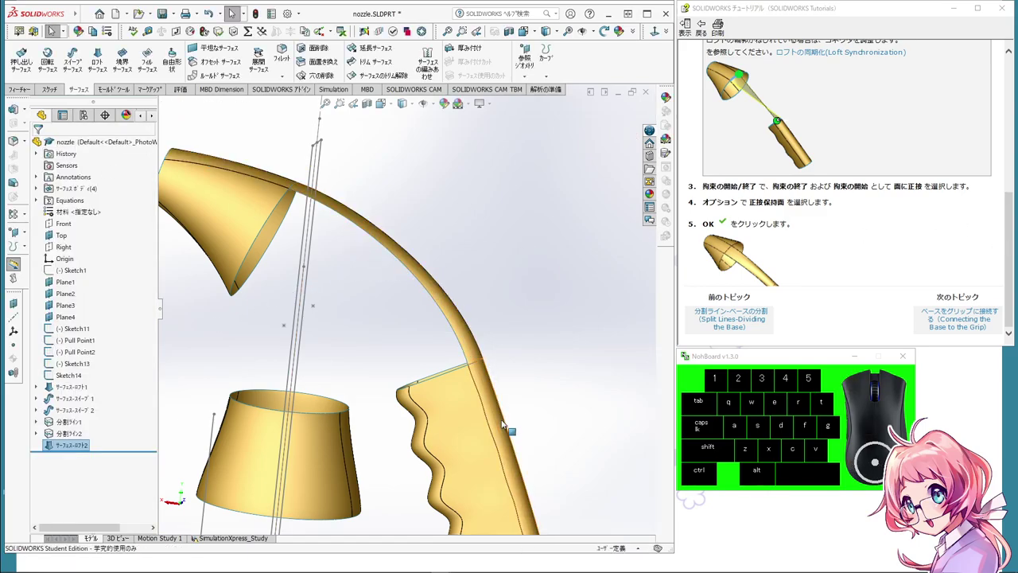
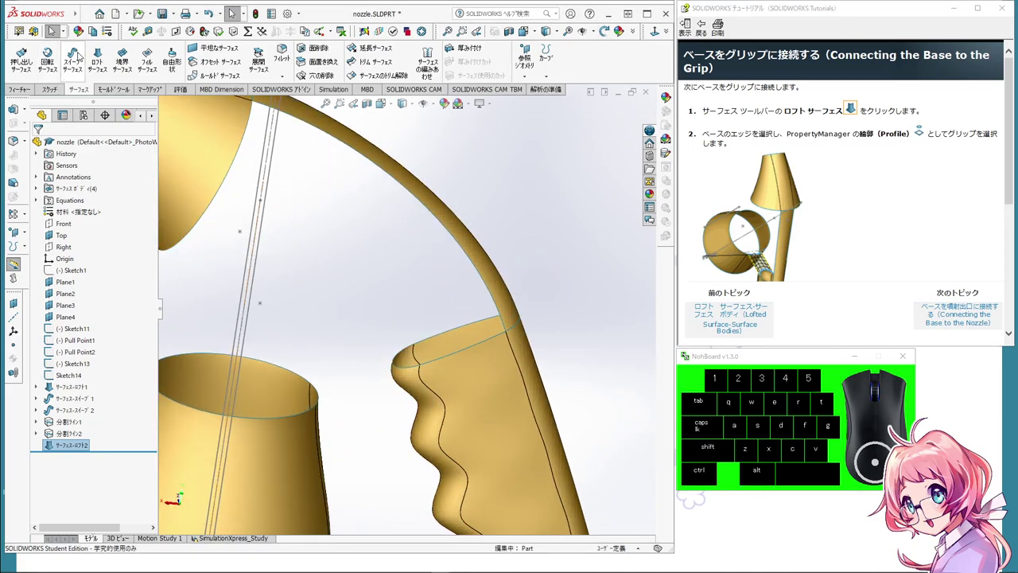
# Step: Begin a new Lofted Surface and remove the wrongly picked surface body from the profiles
pyautogui.click(99, 54)
pyautogui.middleClick(396, 435)
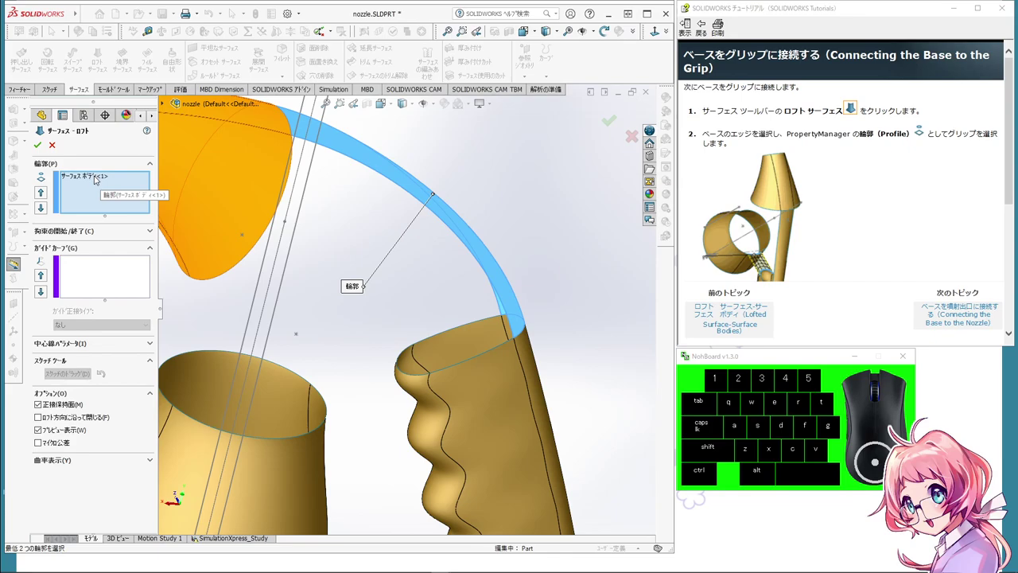
pyautogui.click(97, 178)
pyautogui.click(98, 177)
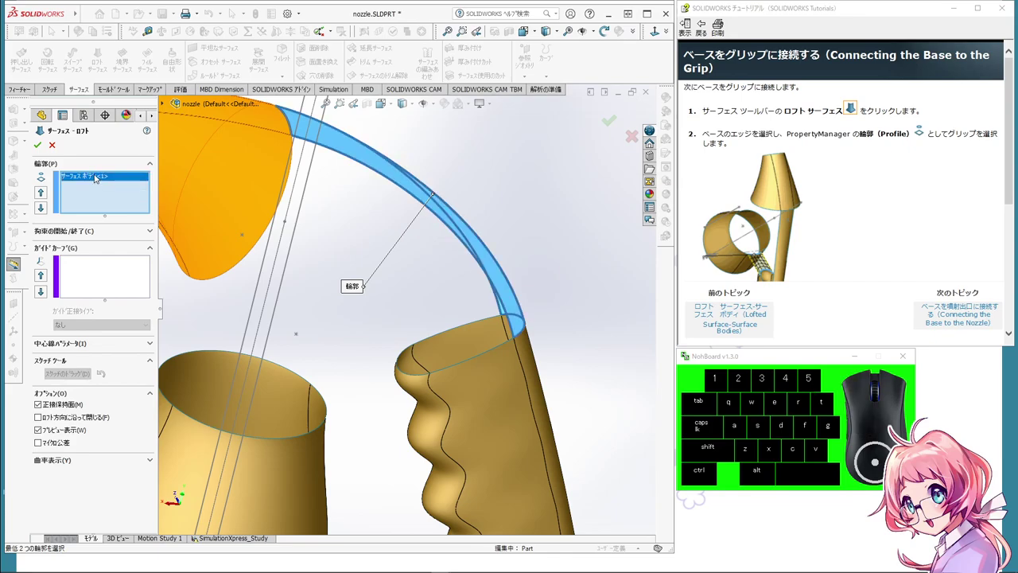
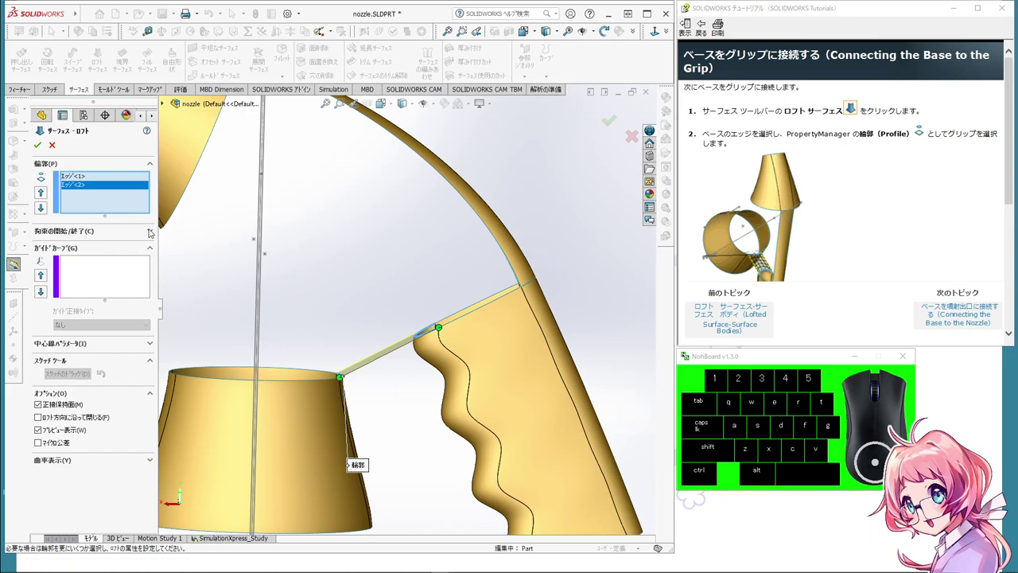
# Step: Set Start and End constraints to Tangency To Face so the base-to-grip strip arches
pyautogui.click(152, 231)
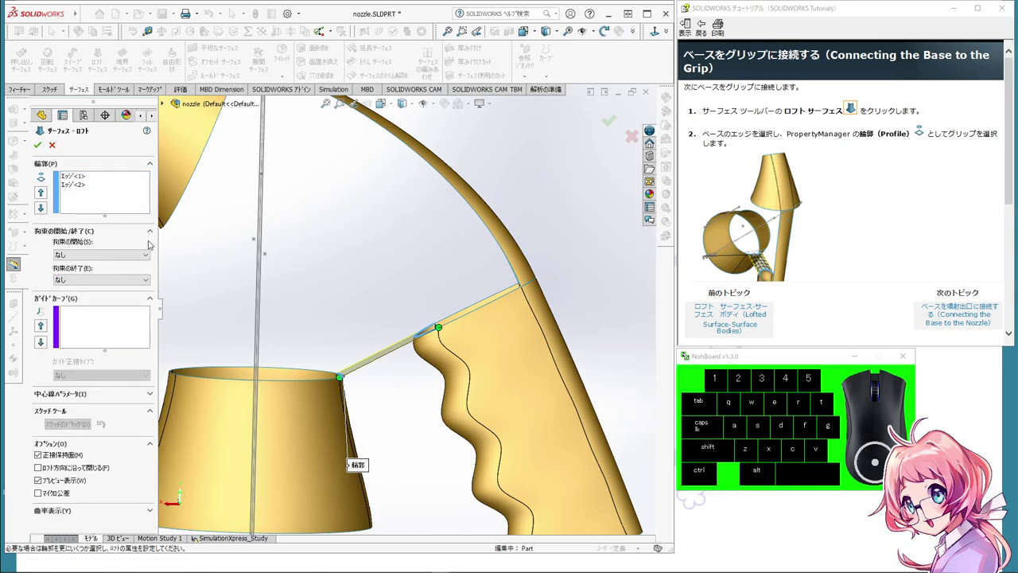
pyautogui.click(150, 255)
pyautogui.click(121, 280)
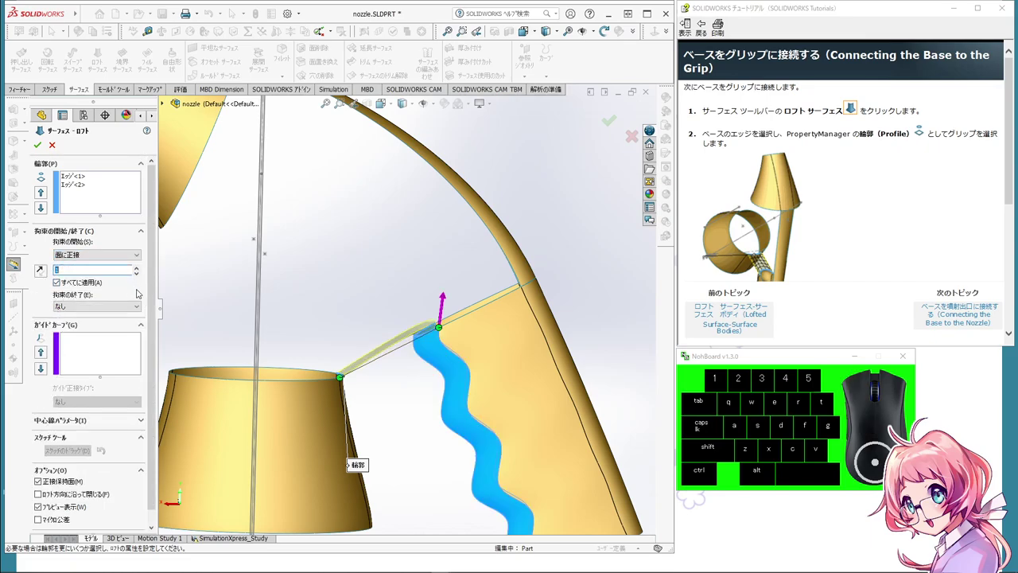
pyautogui.click(140, 306)
pyautogui.click(137, 330)
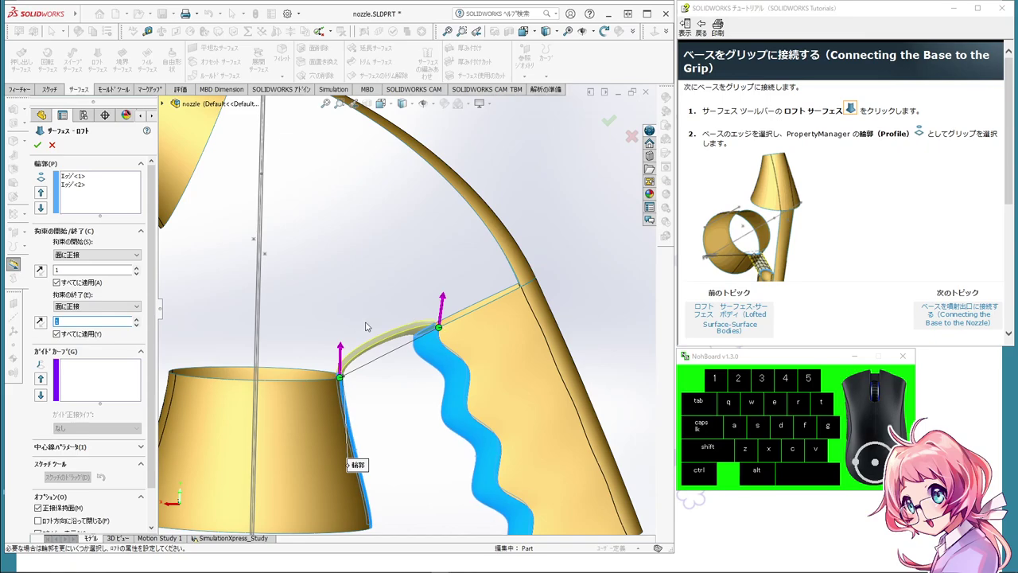
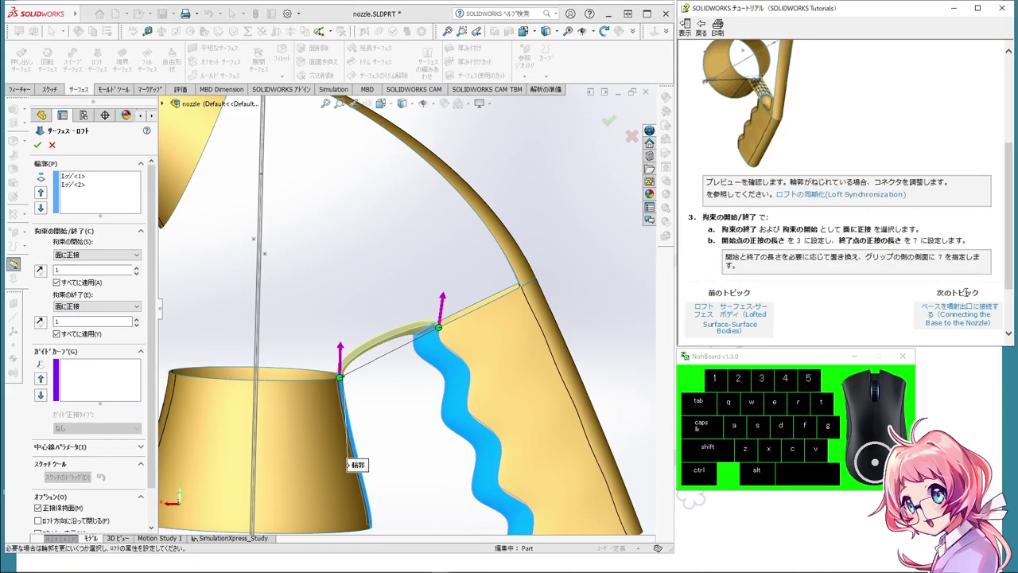
pyautogui.scroll(3)
pyautogui.scroll(3)
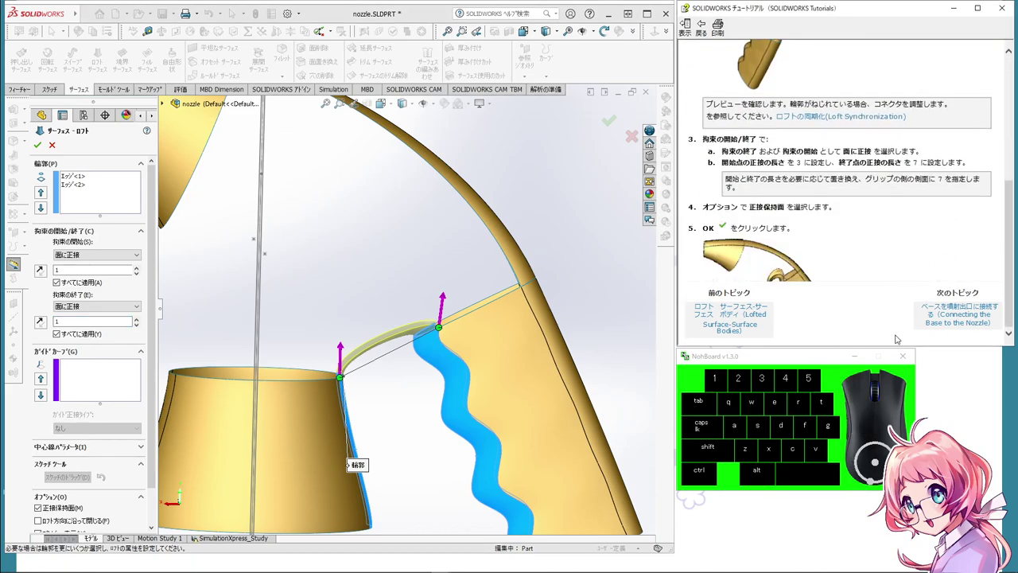
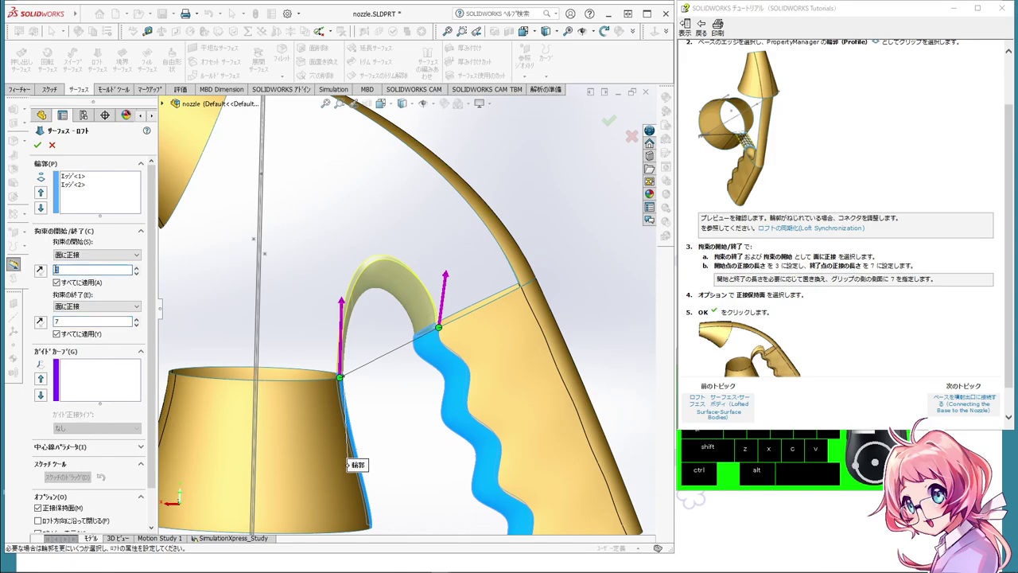
# Step: Set the loft's start tangent length to 7 and end tangent length to 3
pyautogui.press('ctrl+x')
pyautogui.doubleClick(58, 324)
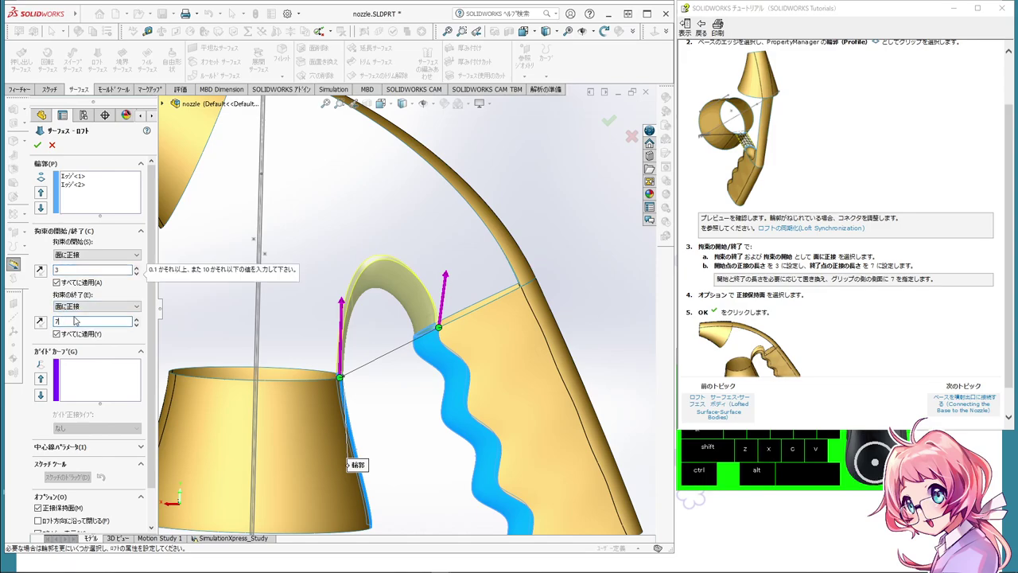
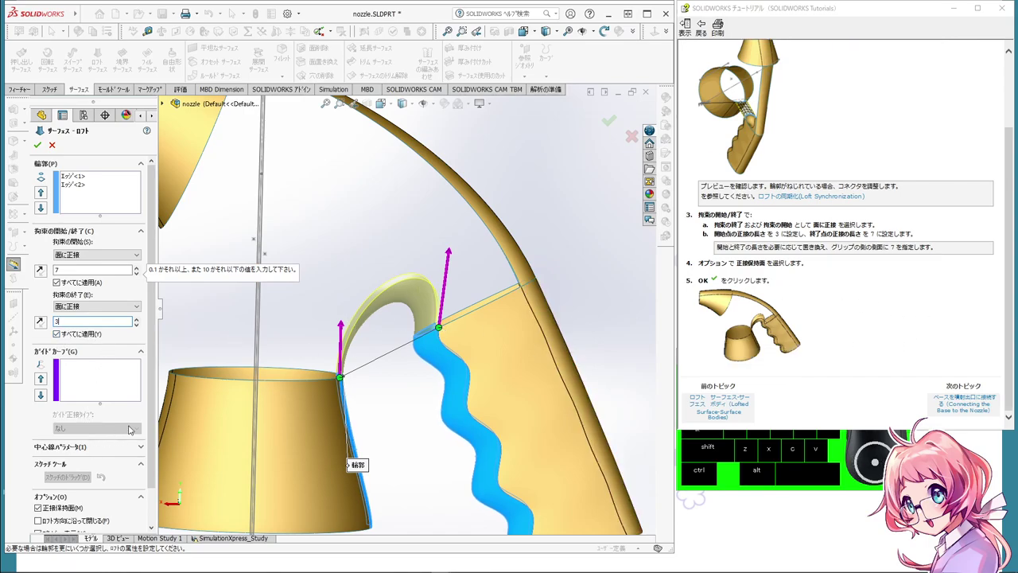
pyautogui.moveTo(156, 334); pyautogui.dragTo(139, 412)
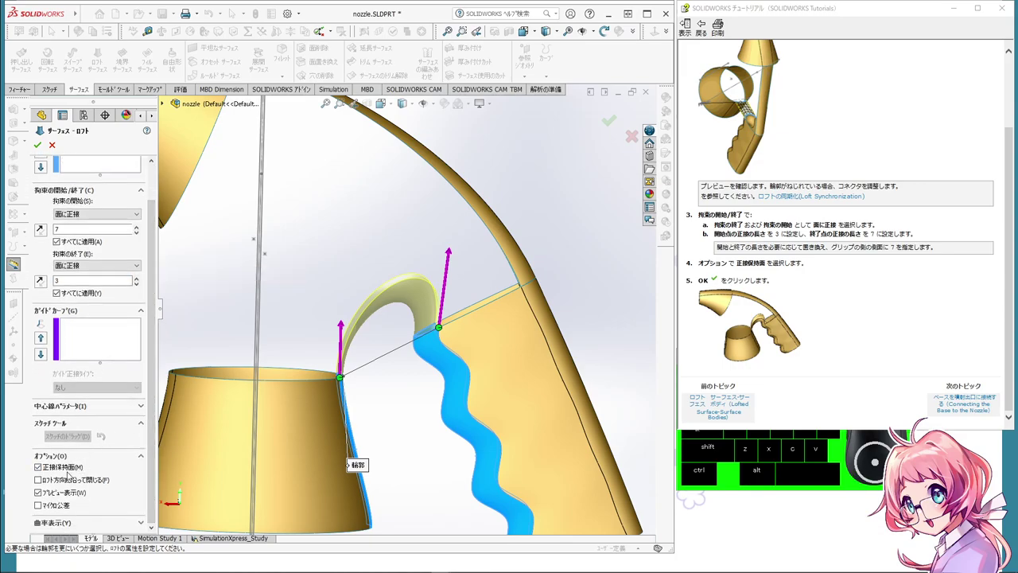
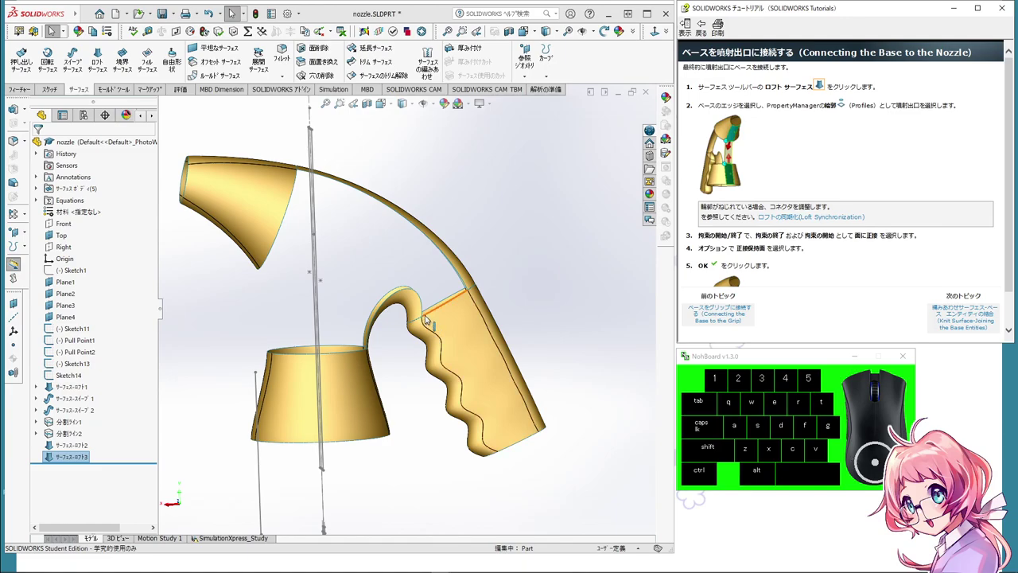
# Step: Begin a Lofted Surface with the base's top edge and the spout's edge as profiles
pyautogui.click(512, 279)
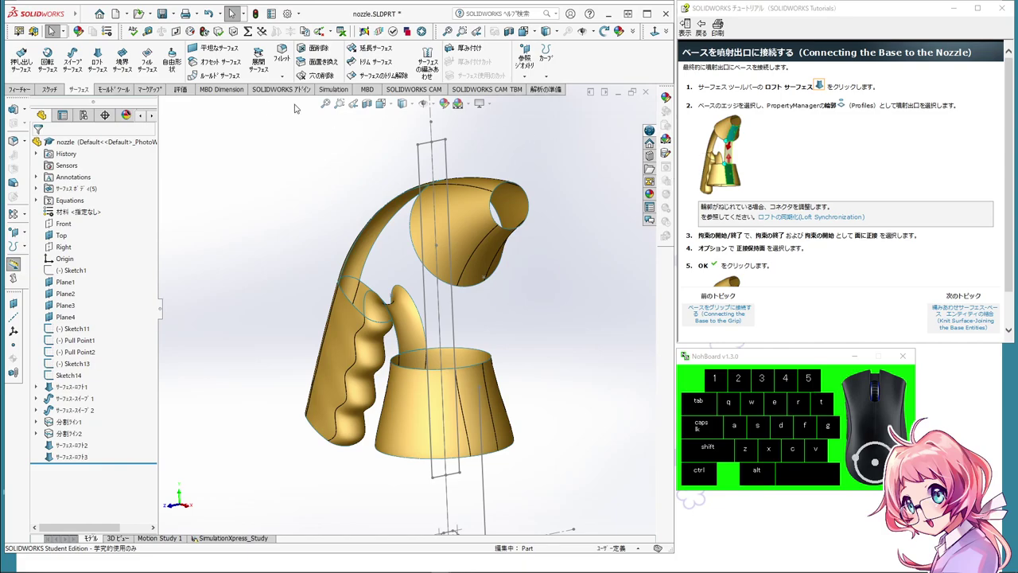
pyautogui.click(107, 53)
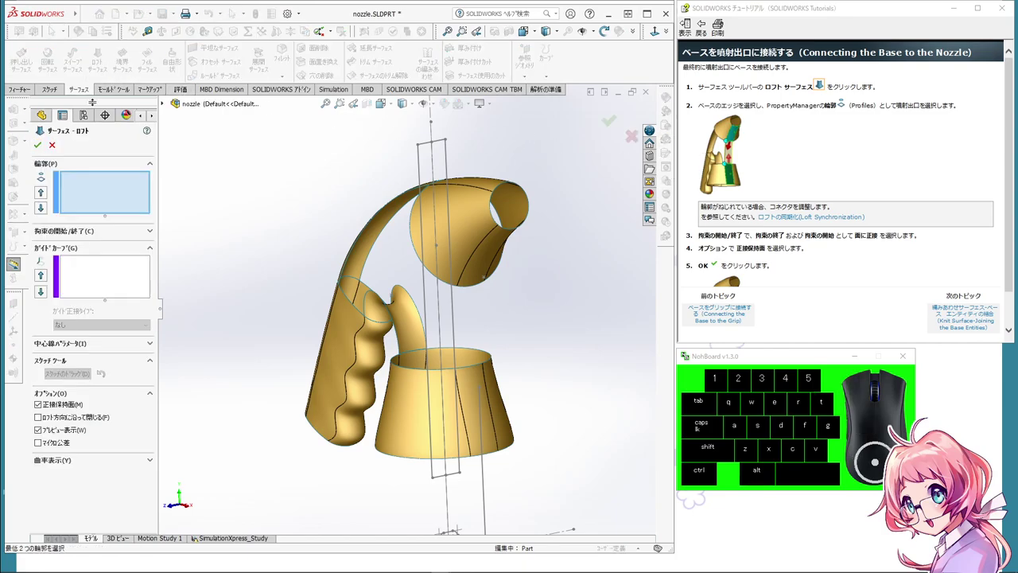
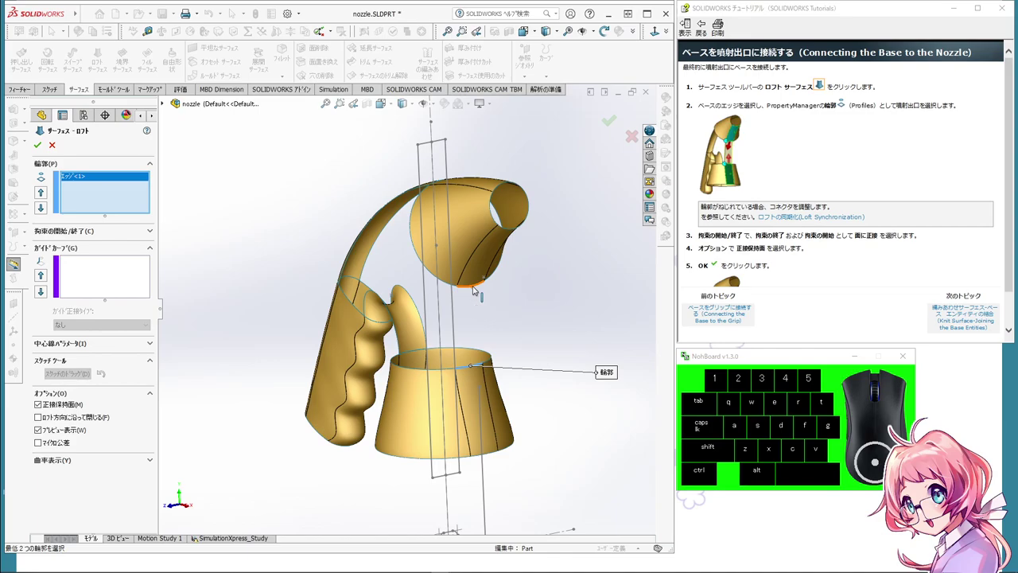
pyautogui.click(475, 289)
pyautogui.moveTo(543, 373); pyautogui.dragTo(586, 358)
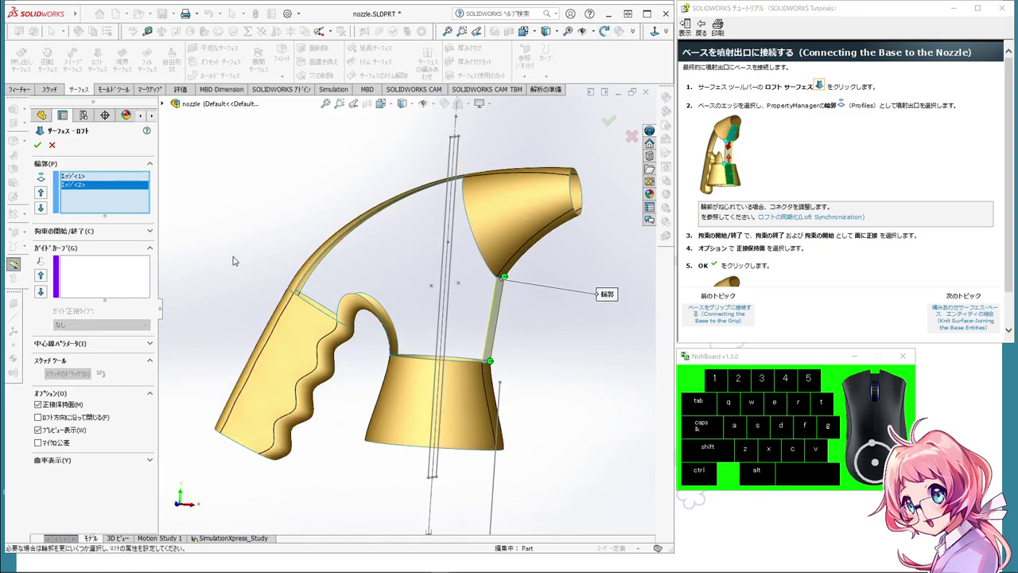
pyautogui.click(152, 230)
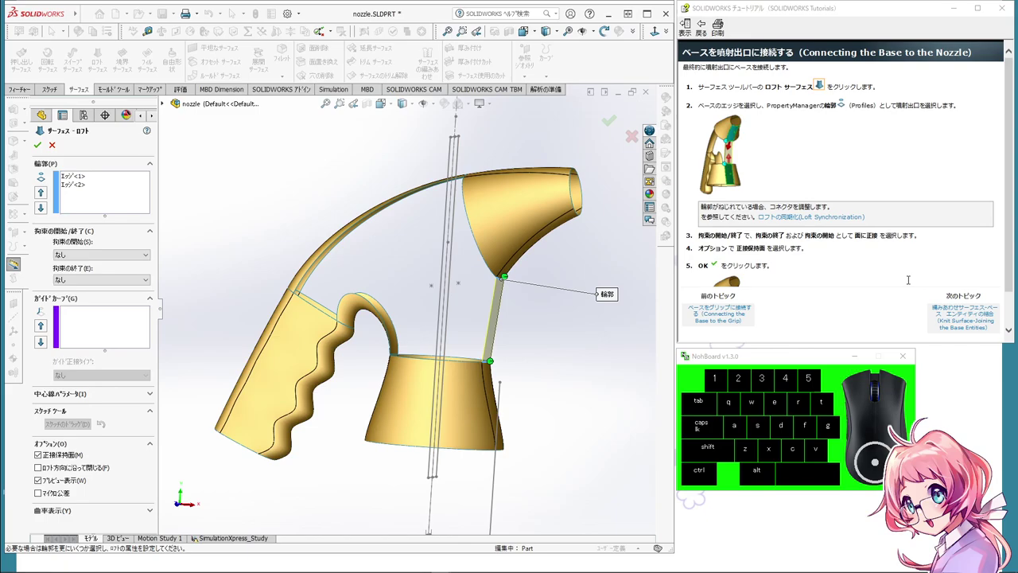
pyautogui.scroll(3)
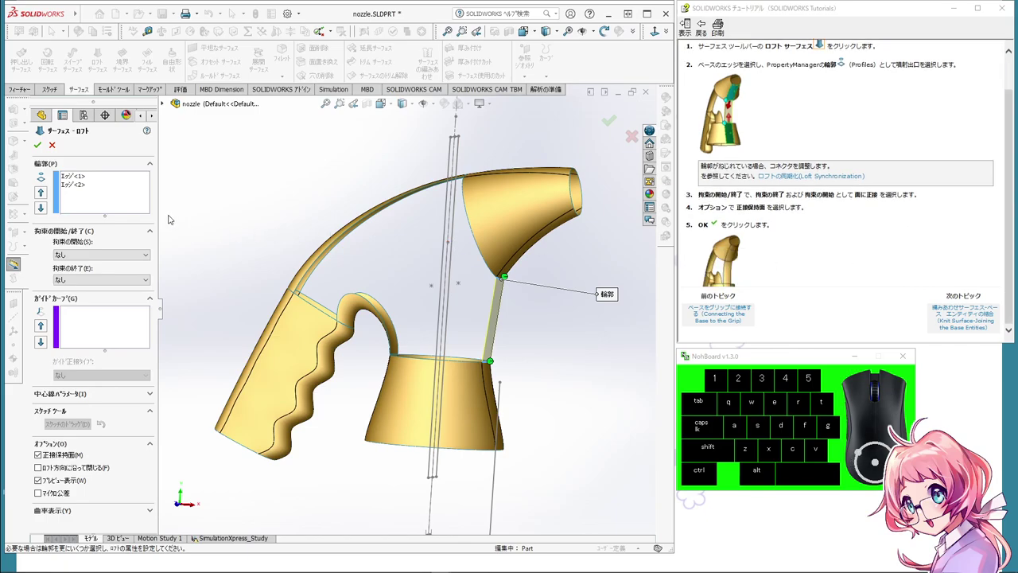
# Step: Set Start and End constraints to Tangency To Face and confirm the base-to-spout loft
pyautogui.click(137, 254)
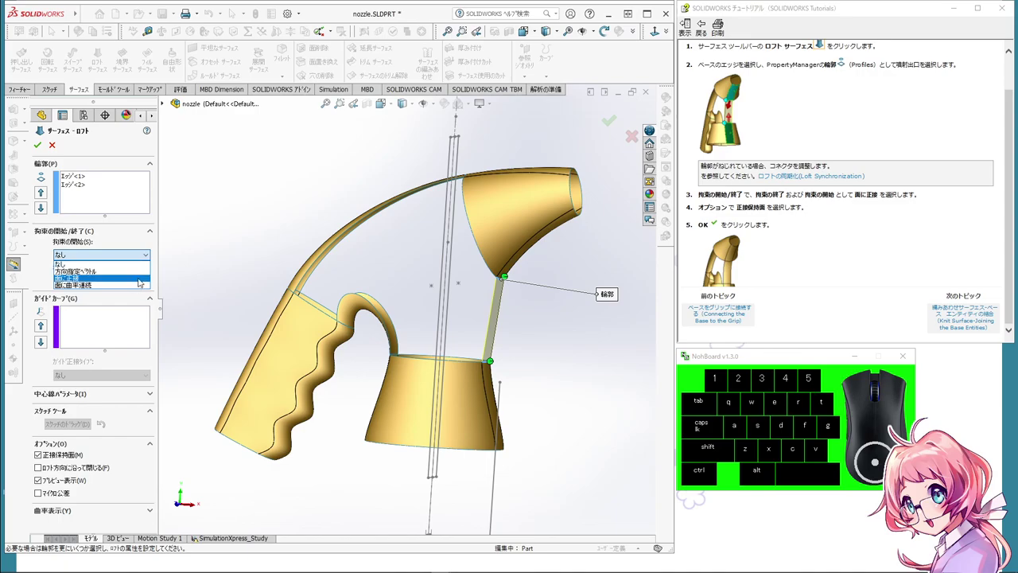
pyautogui.click(142, 278)
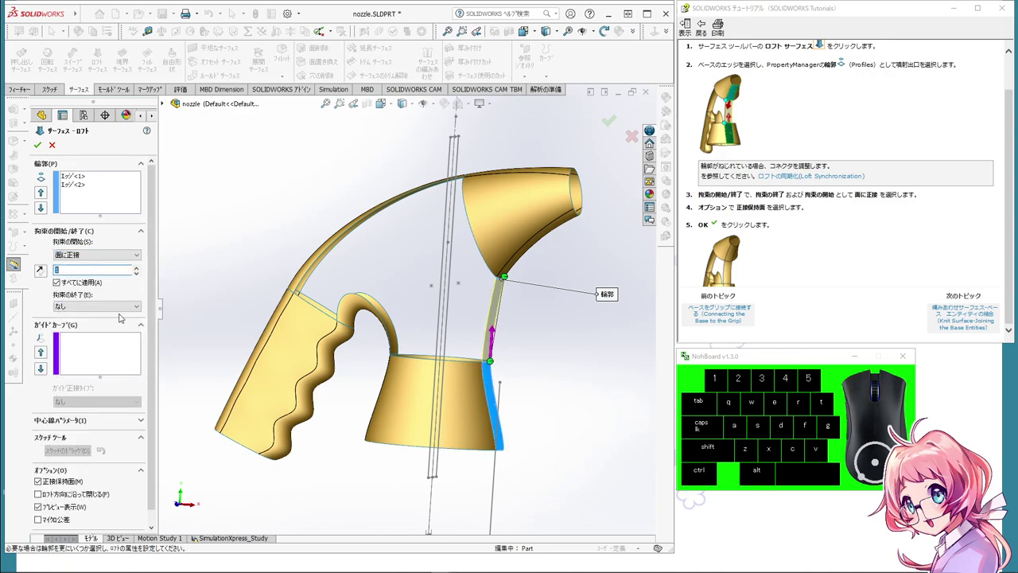
pyautogui.click(123, 307)
pyautogui.click(121, 330)
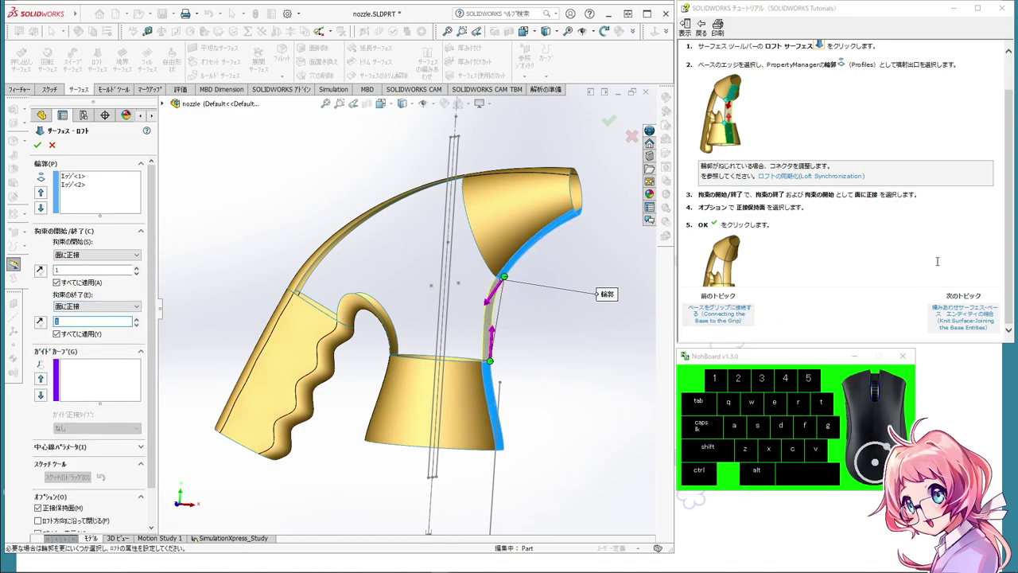
pyautogui.scroll(3)
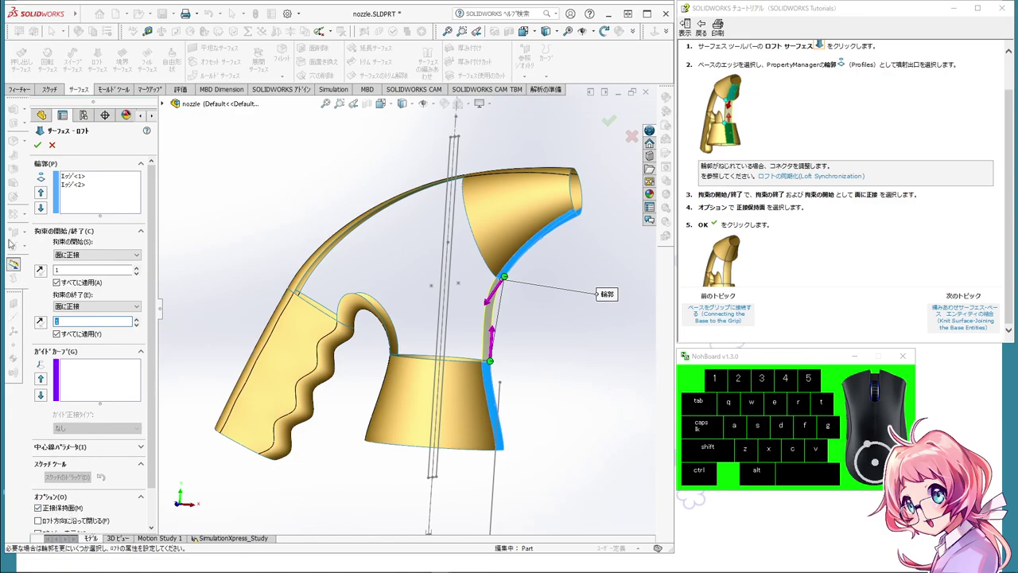
pyautogui.click(40, 149)
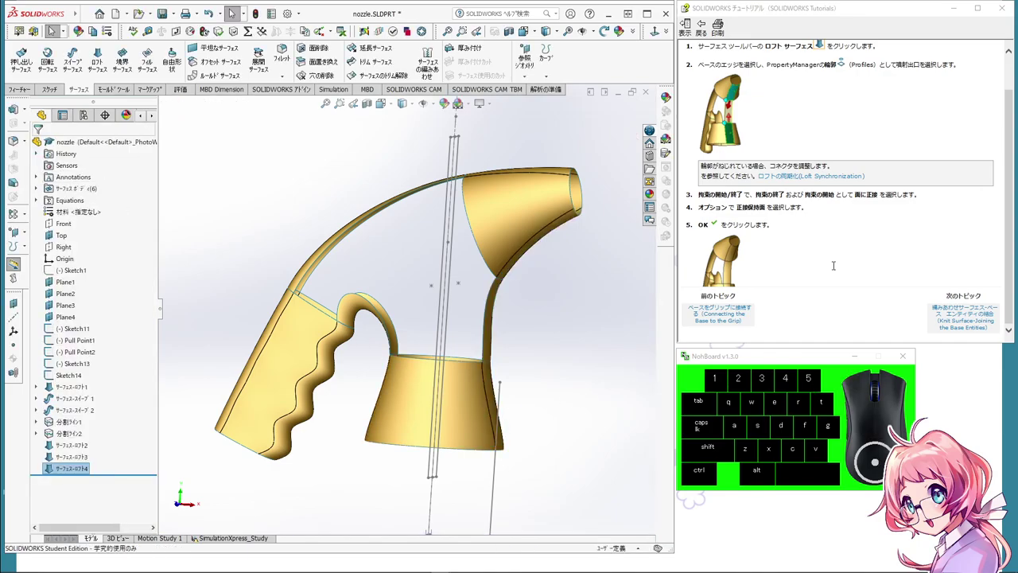
# Step: Inspect the new loft from below and advance the tutorial to knitting surfaces
pyautogui.moveTo(628, 329); pyautogui.dragTo(605, 437)
pyautogui.scroll(3)
pyautogui.middleClick(499, 349)
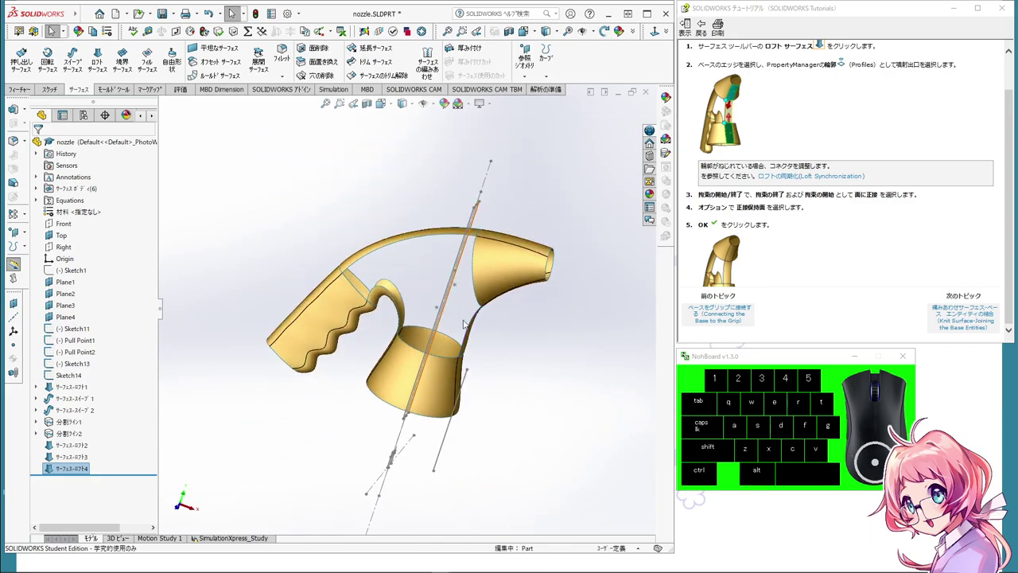
pyautogui.moveTo(514, 369); pyautogui.dragTo(529, 362)
pyautogui.click(963, 307)
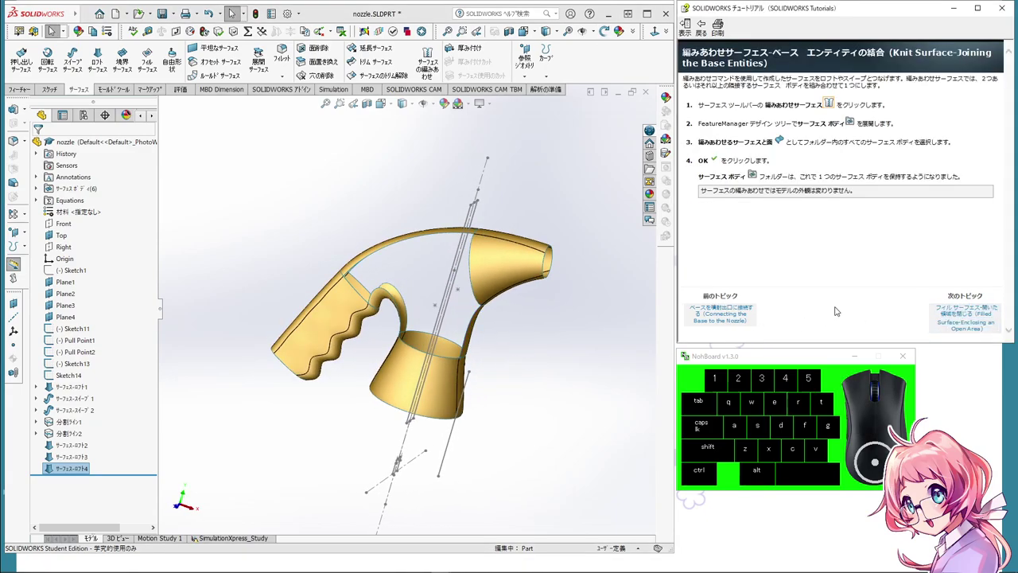
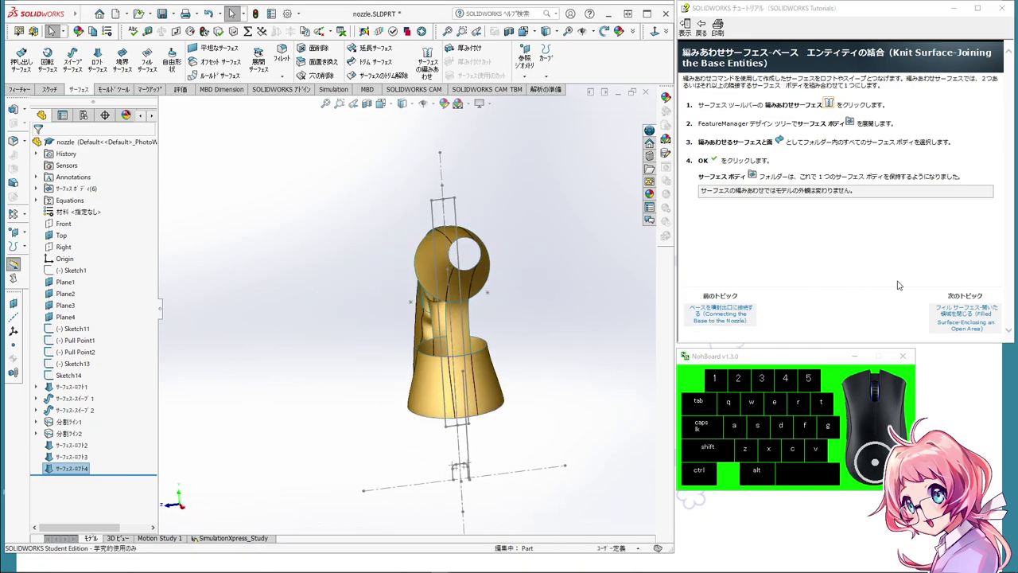
# Step: Orbit the model to see the other side of the nozzle surfaces
pyautogui.moveTo(546, 332); pyautogui.dragTo(446, 307)
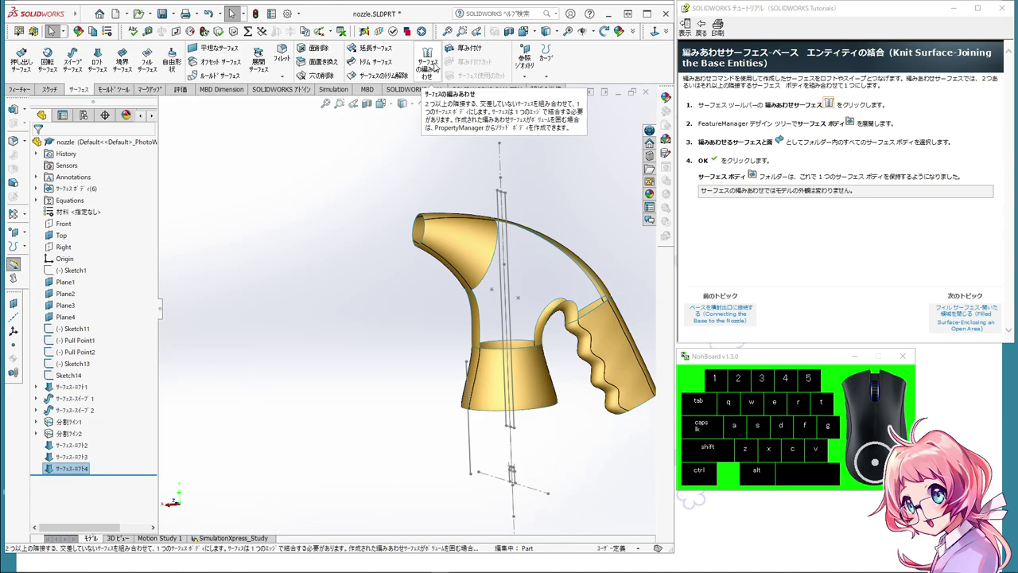
# Step: Knit all six surface bodies from the Surface Bodies folder into one surface body
pyautogui.click(52, 28)
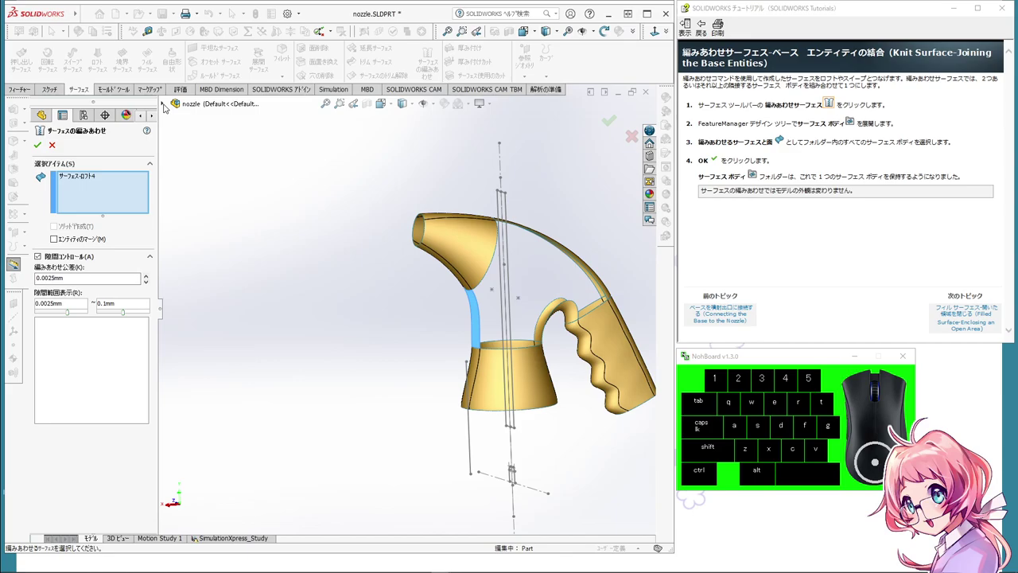
pyautogui.click(165, 102)
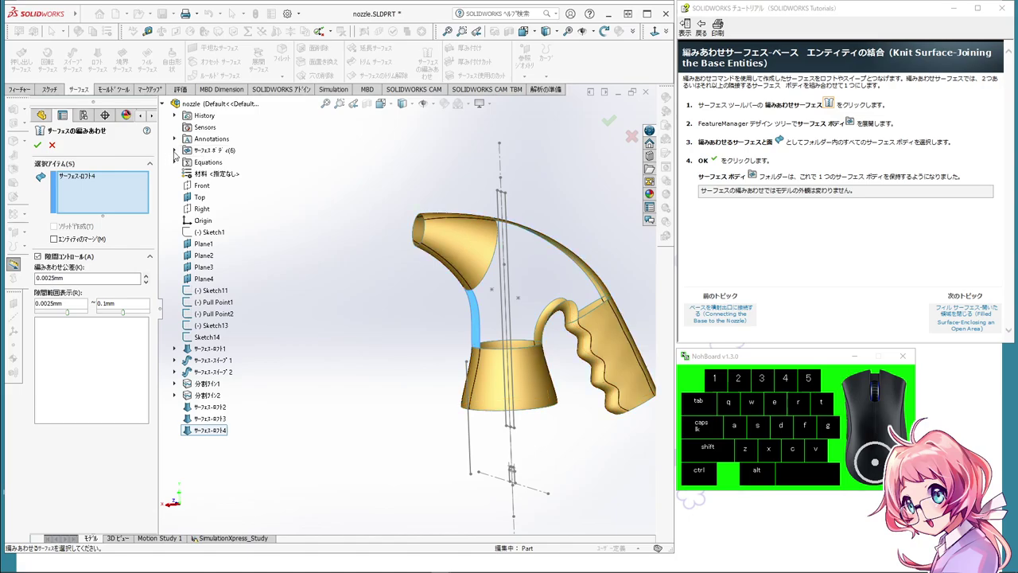
pyautogui.click(178, 152)
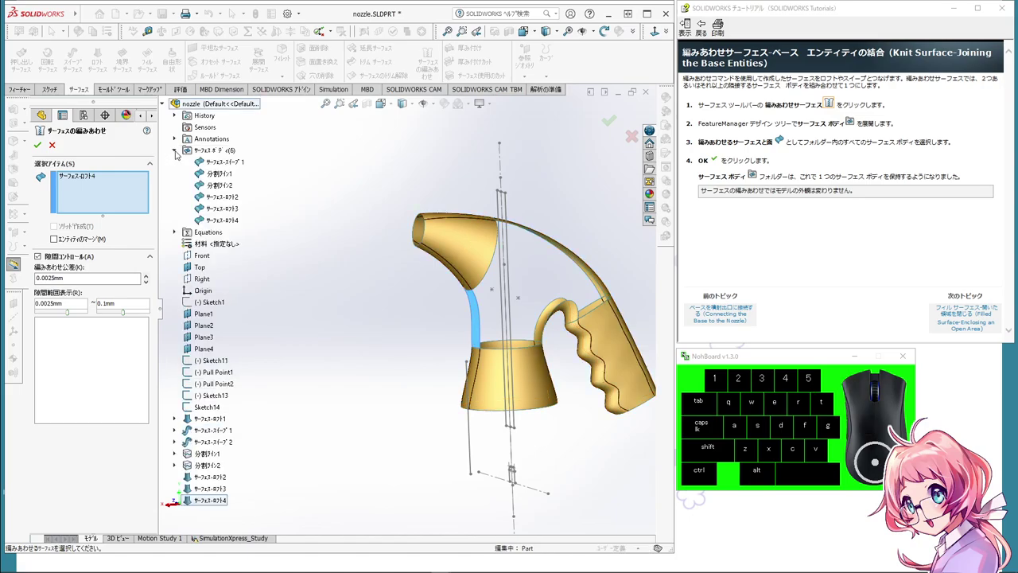
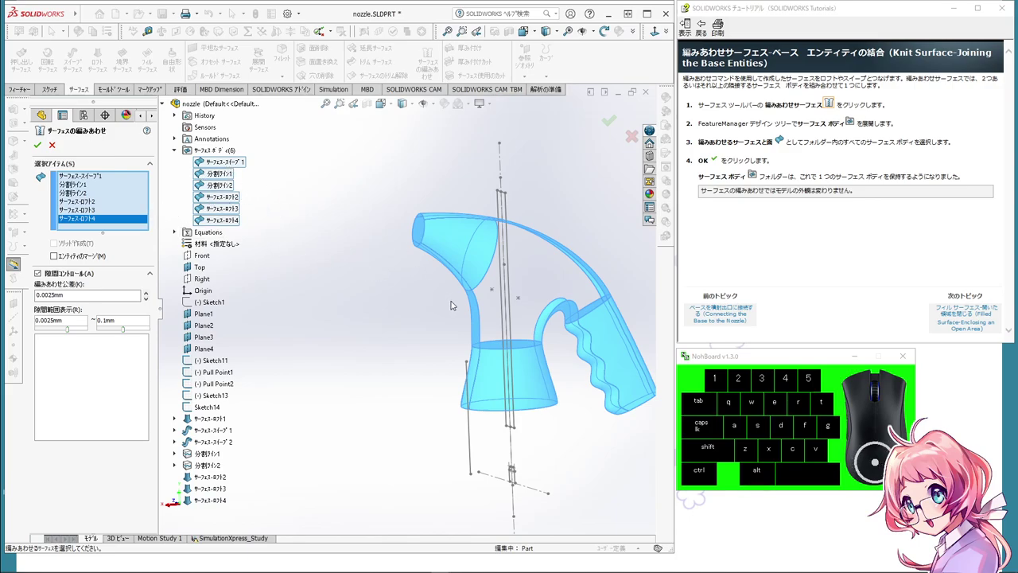
pyautogui.moveTo(435, 341); pyautogui.dragTo(609, 374)
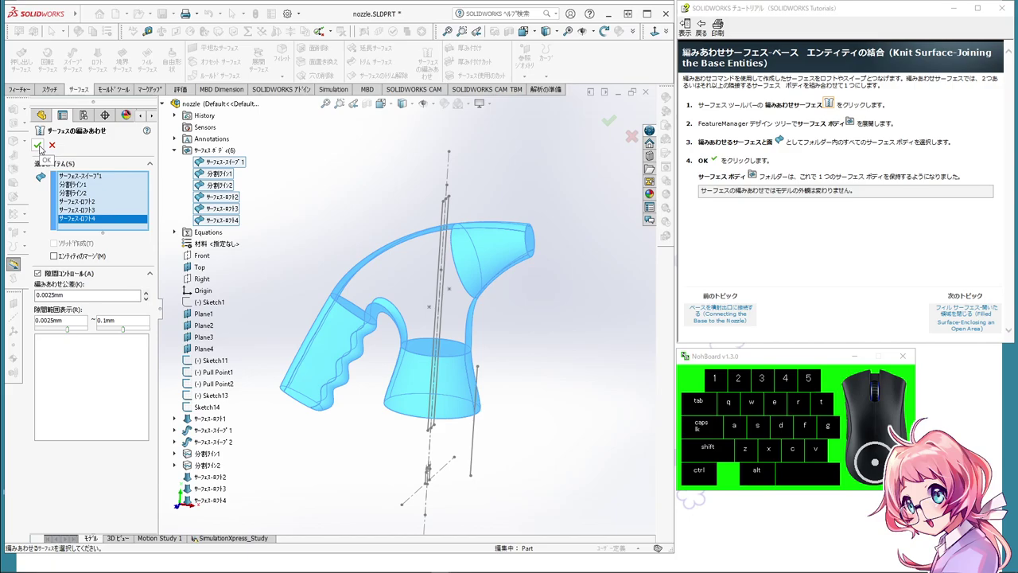
pyautogui.click(43, 148)
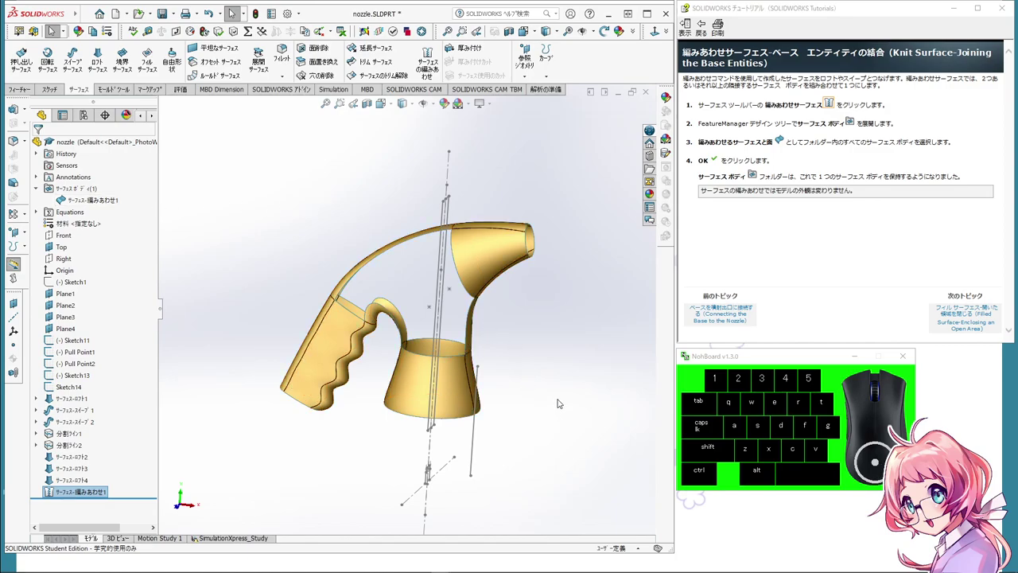
# Step: Orbit the knitted nozzle to check the joins between surfaces
pyautogui.moveTo(564, 401); pyautogui.dragTo(555, 385)
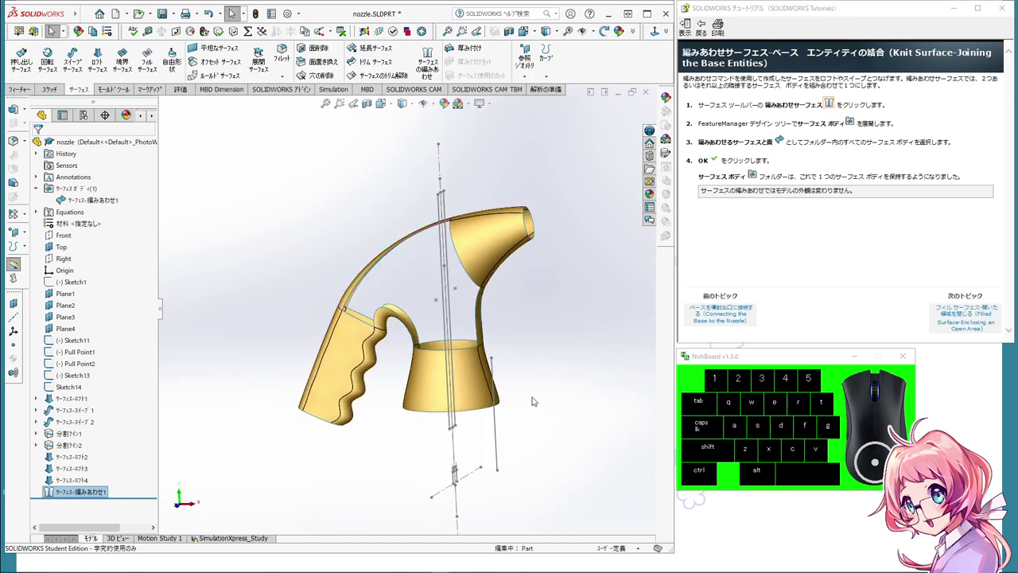
pyautogui.middleClick(538, 405)
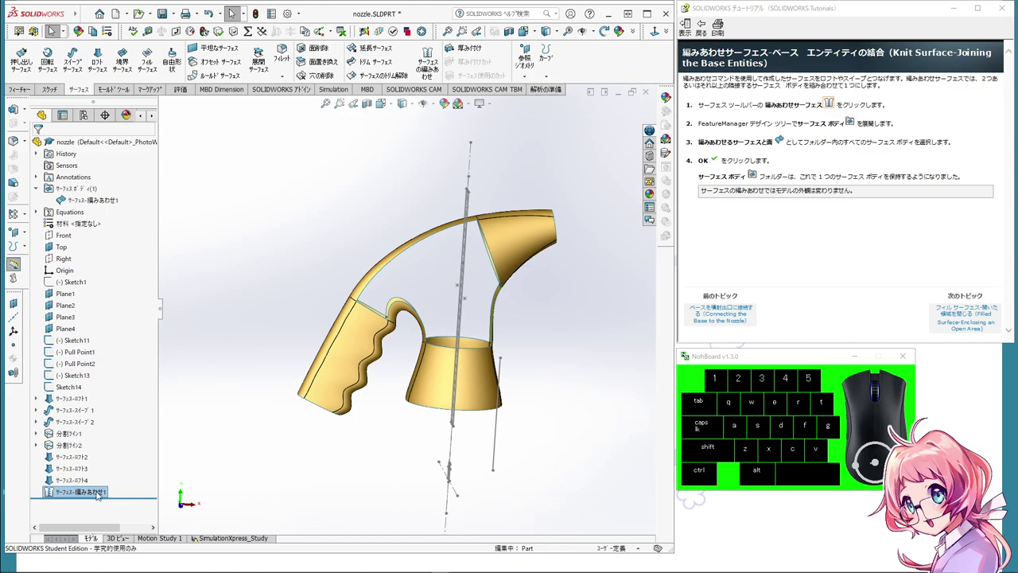
pyautogui.moveTo(474, 441); pyautogui.dragTo(461, 517)
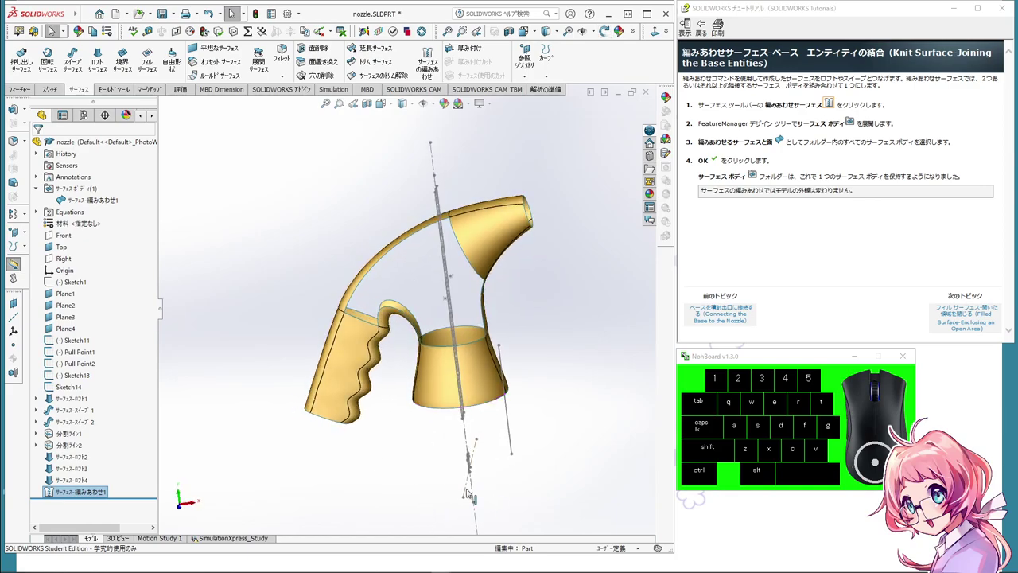
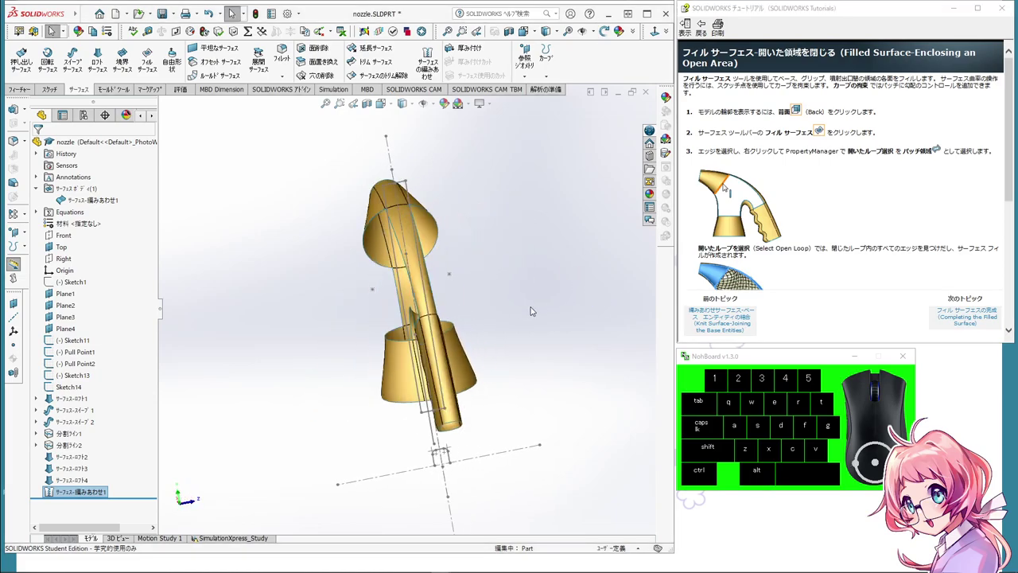
# Step: View the nozzle from the back and select the open loop of edges around its large side opening
pyautogui.click(727, 185)
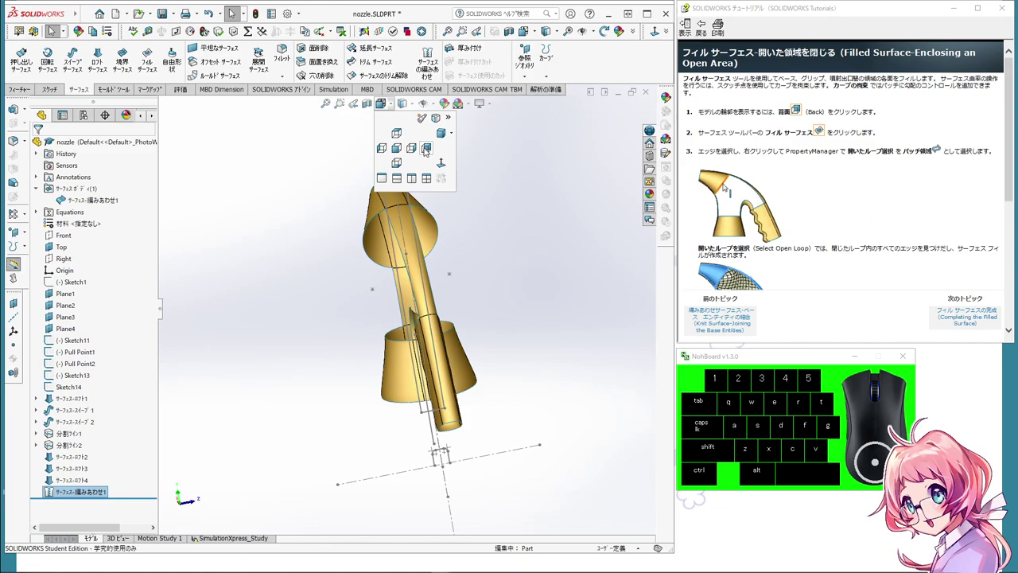
pyautogui.click(727, 185)
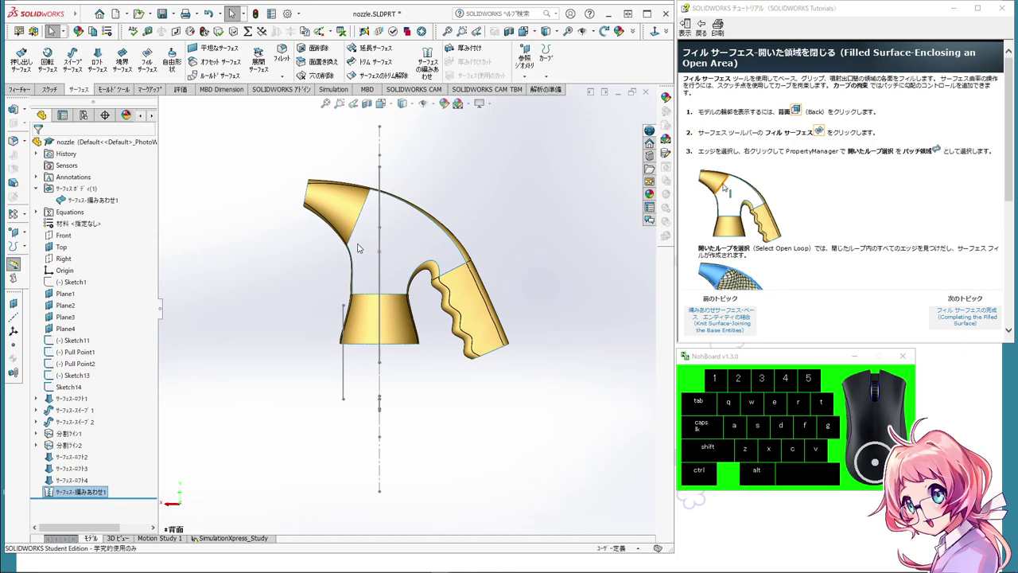
pyautogui.scroll(3)
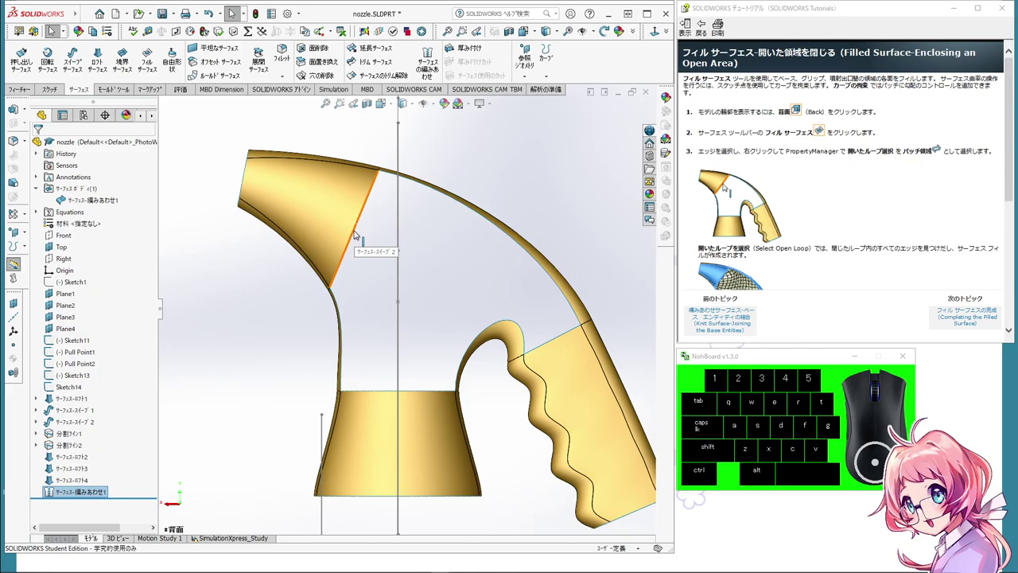
pyautogui.rightClick(727, 185)
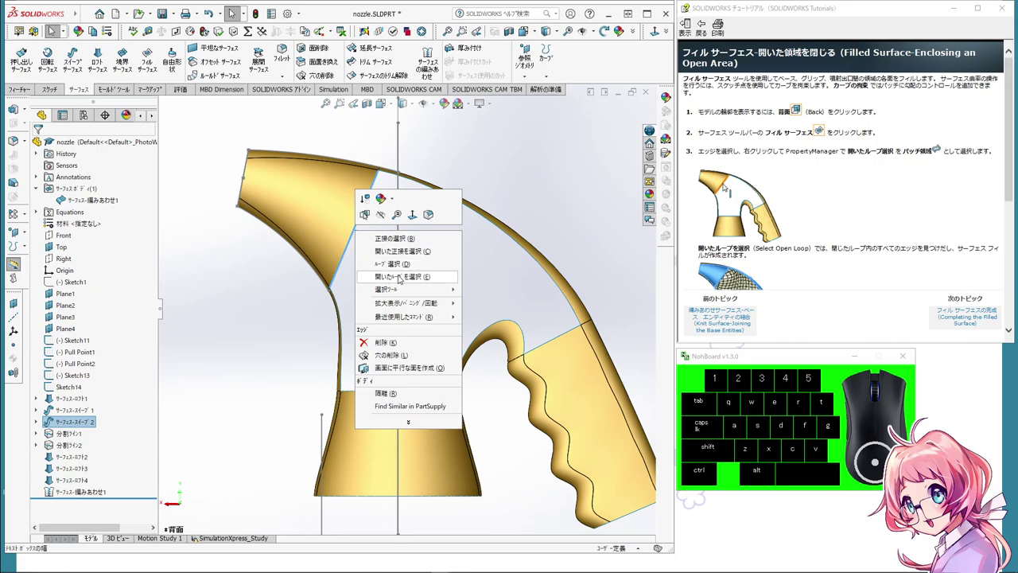
pyautogui.click(727, 185)
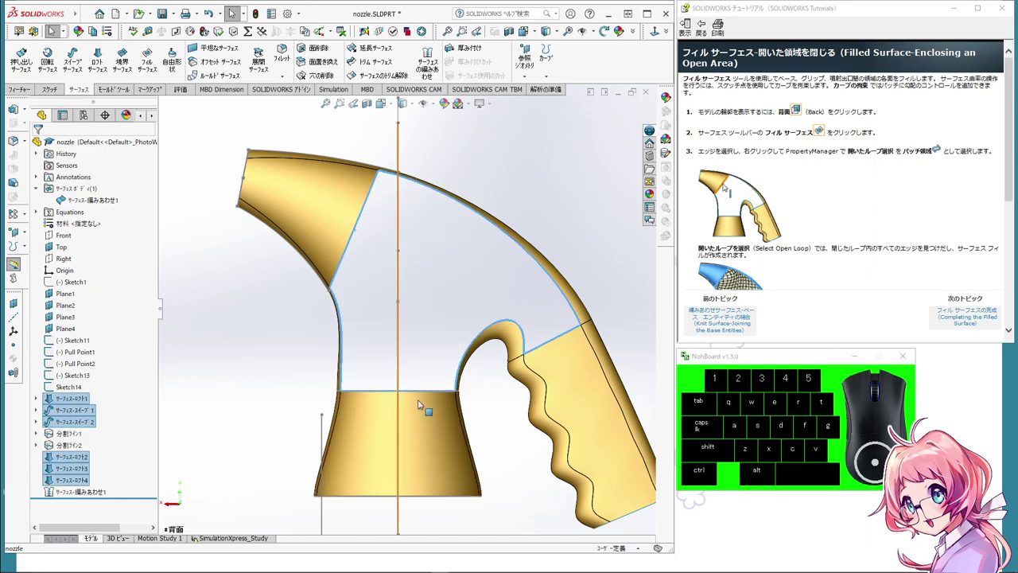
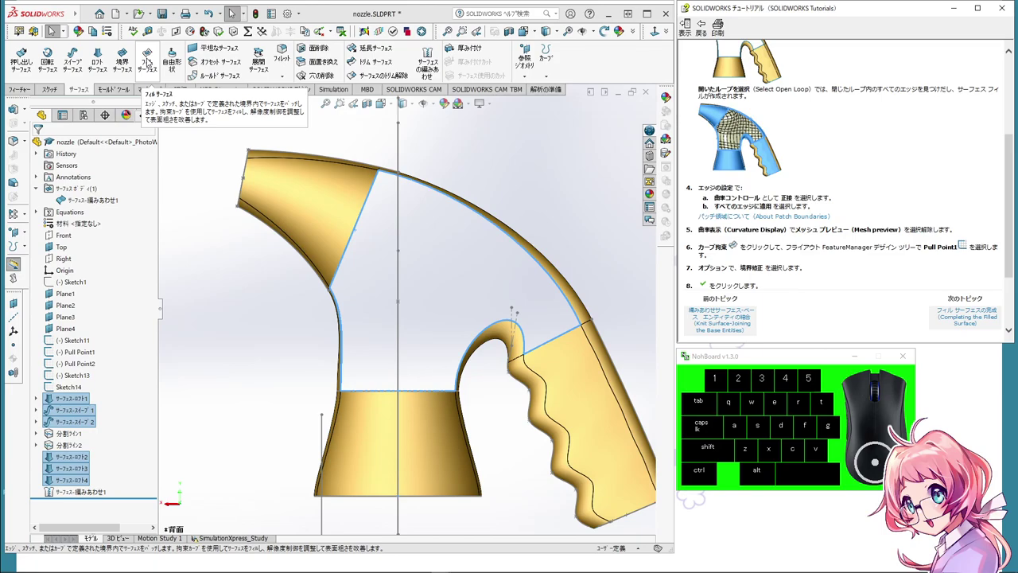
# Step: Start a Filled Surface on the selected loop and preview the patch in isometric view
pyautogui.click(151, 60)
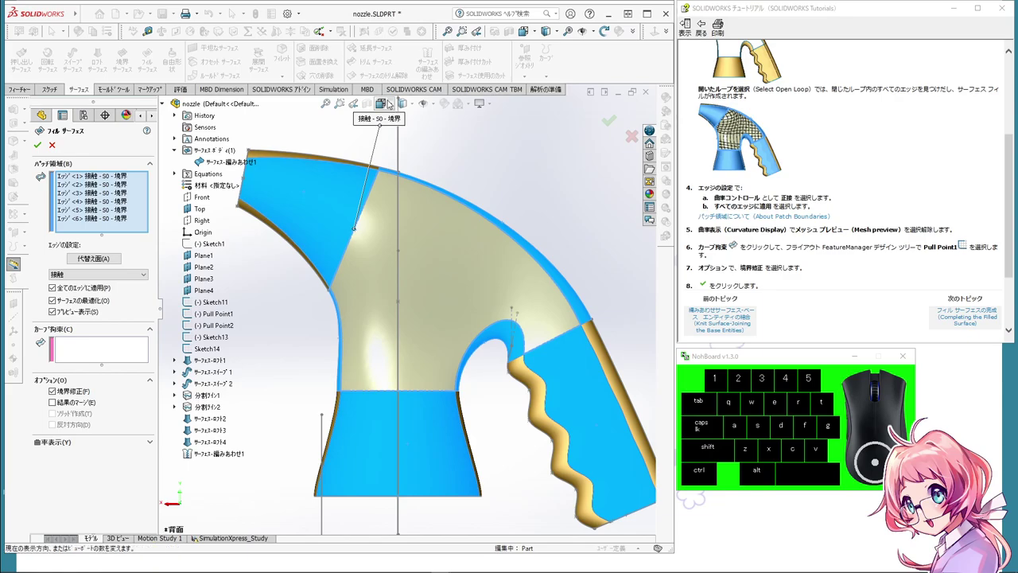
pyautogui.click(394, 102)
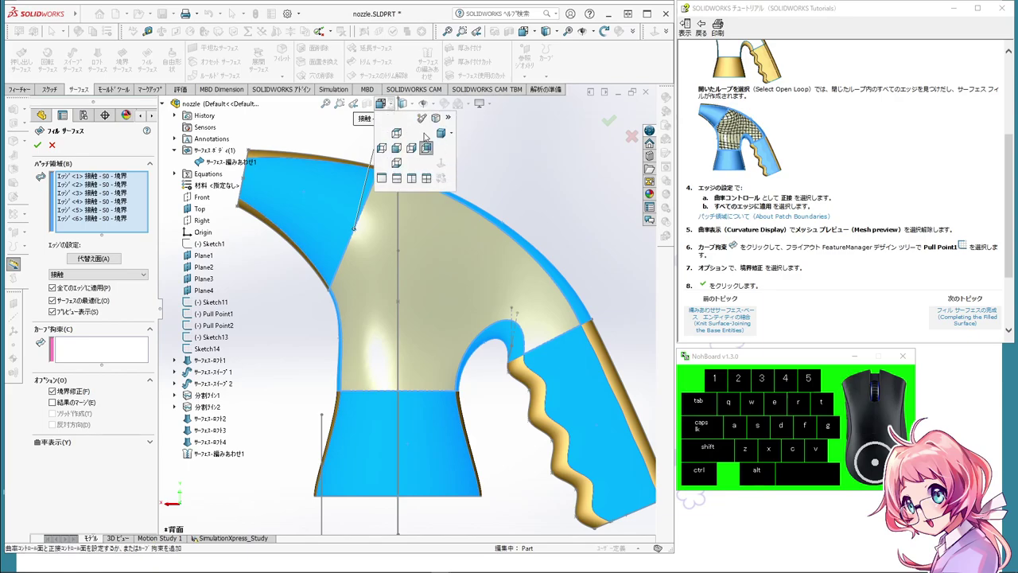
pyautogui.click(444, 136)
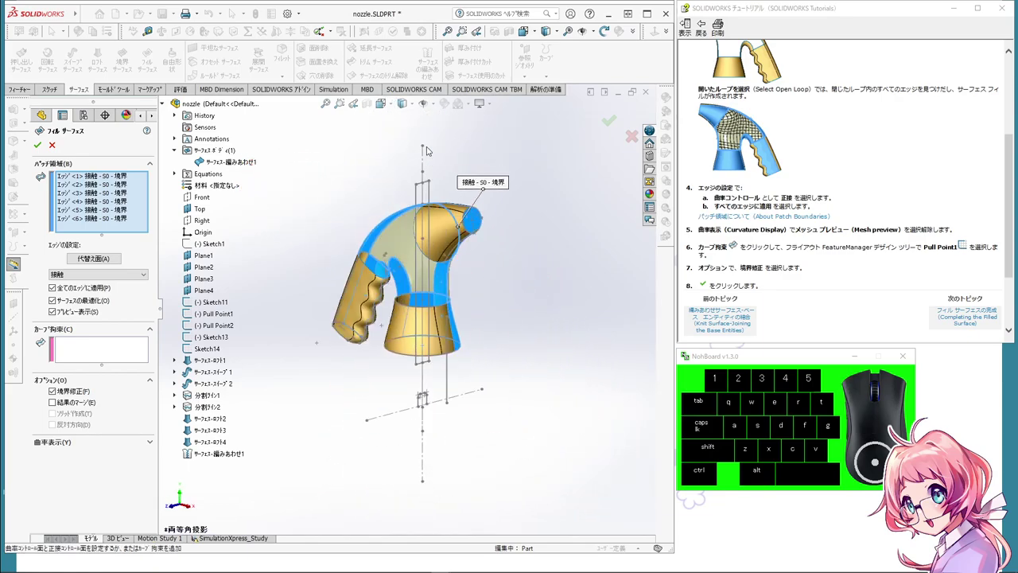
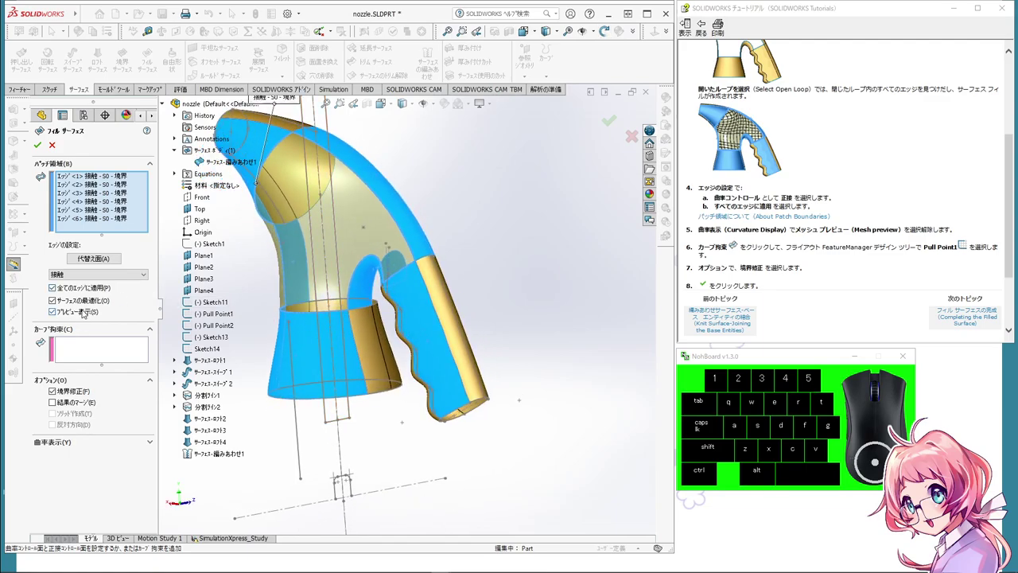
pyautogui.click(87, 310)
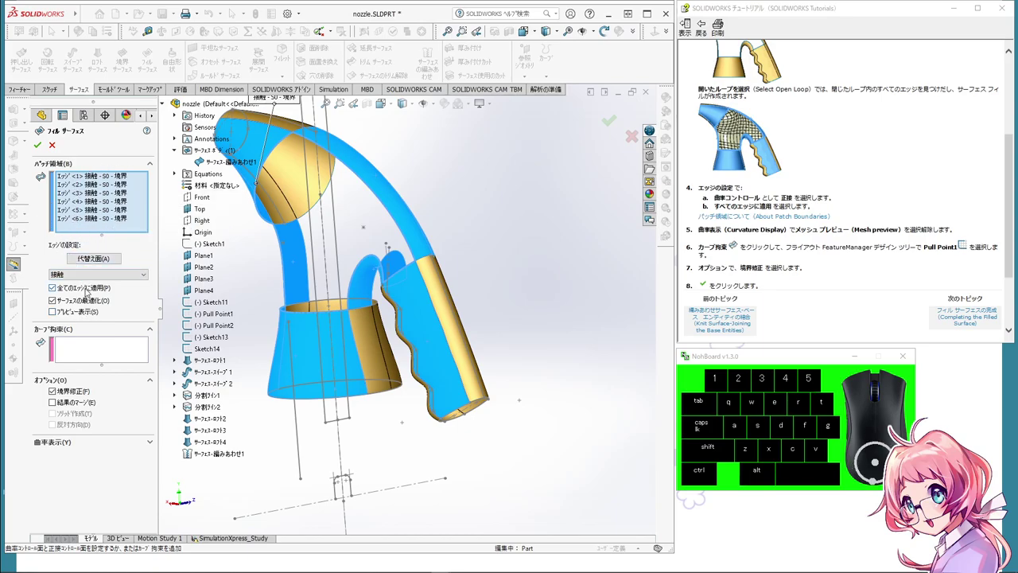
pyautogui.click(78, 313)
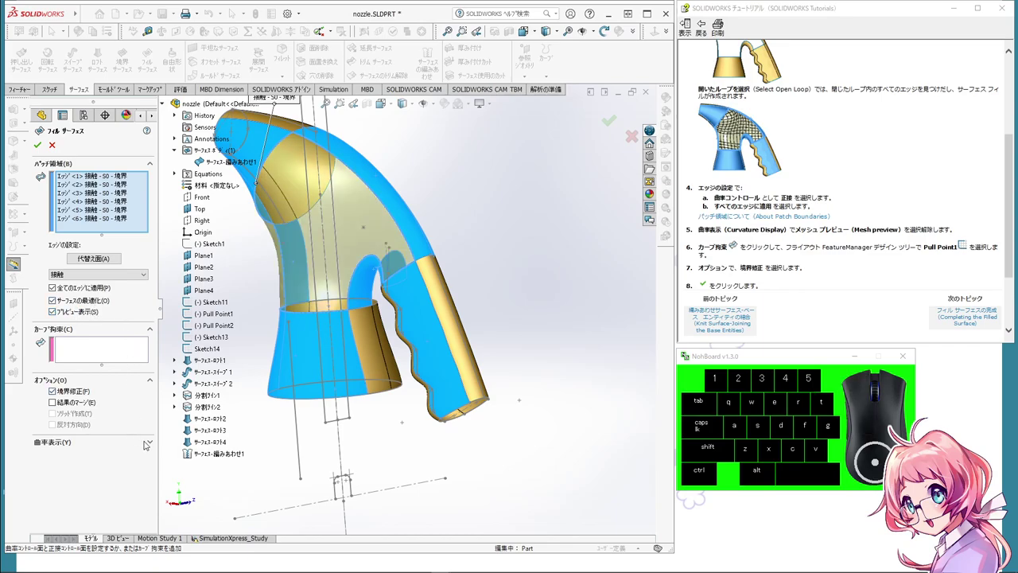
pyautogui.click(152, 447)
pyautogui.click(153, 447)
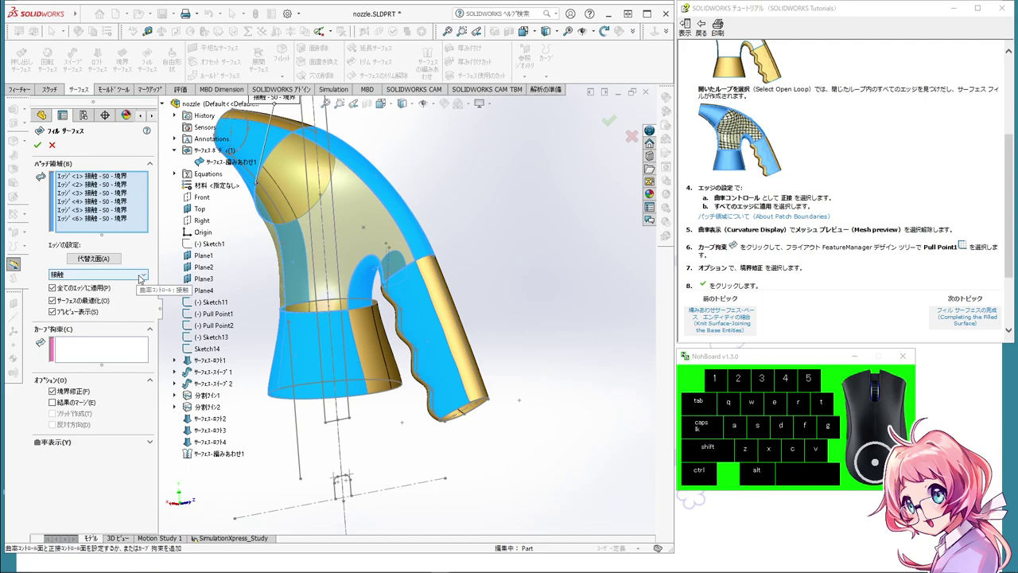
# Step: Set all six boundary edges of the patch to Tangent continuity instead of Contact
pyautogui.click(142, 276)
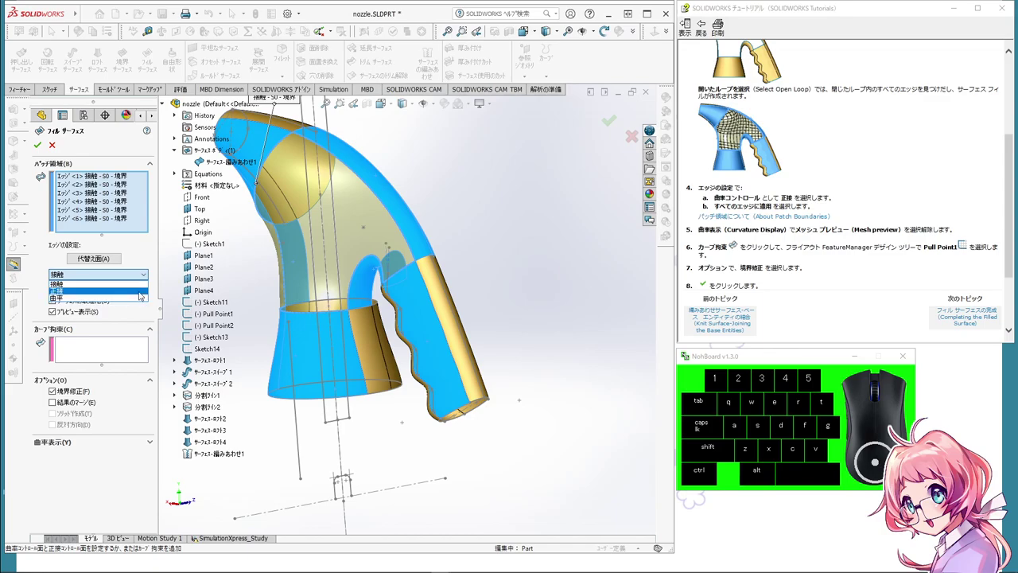
pyautogui.click(141, 293)
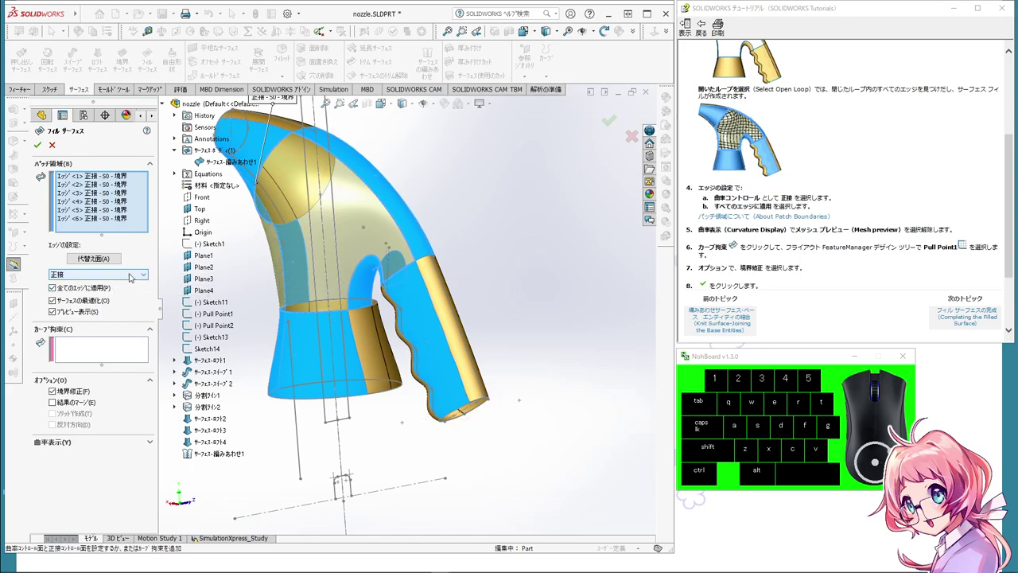
pyautogui.click(143, 275)
pyautogui.click(141, 283)
pyautogui.click(144, 277)
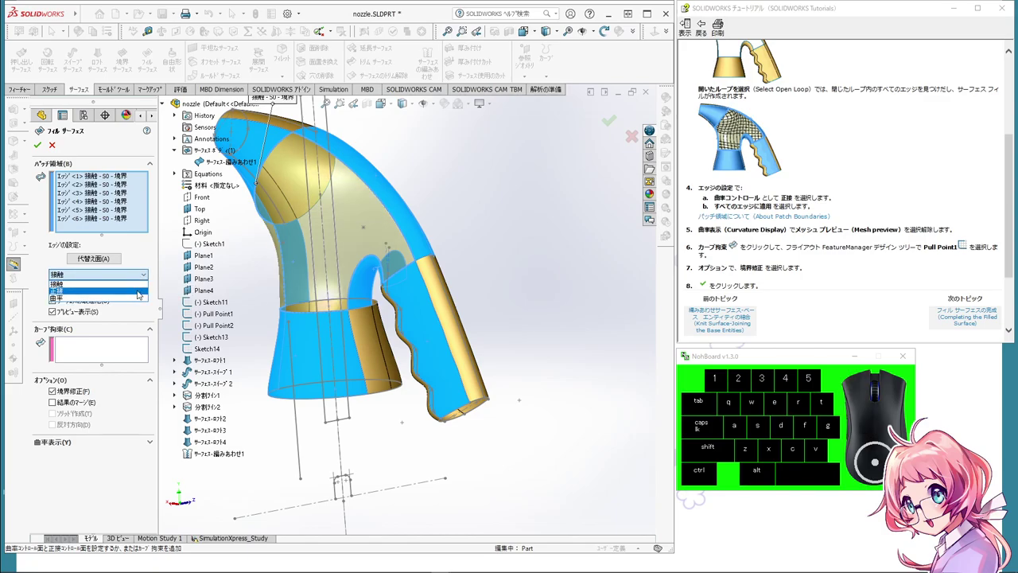
pyautogui.click(140, 292)
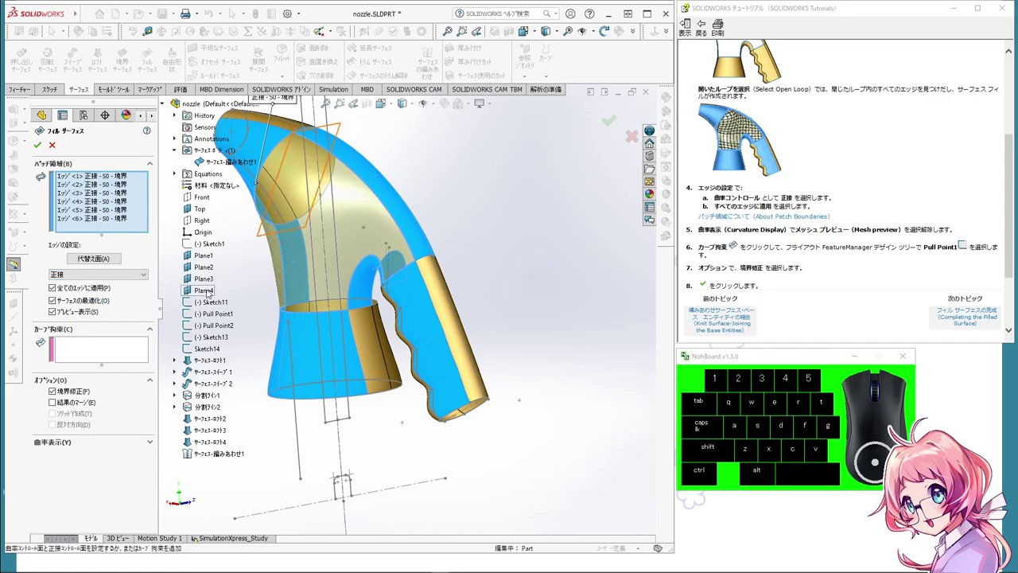
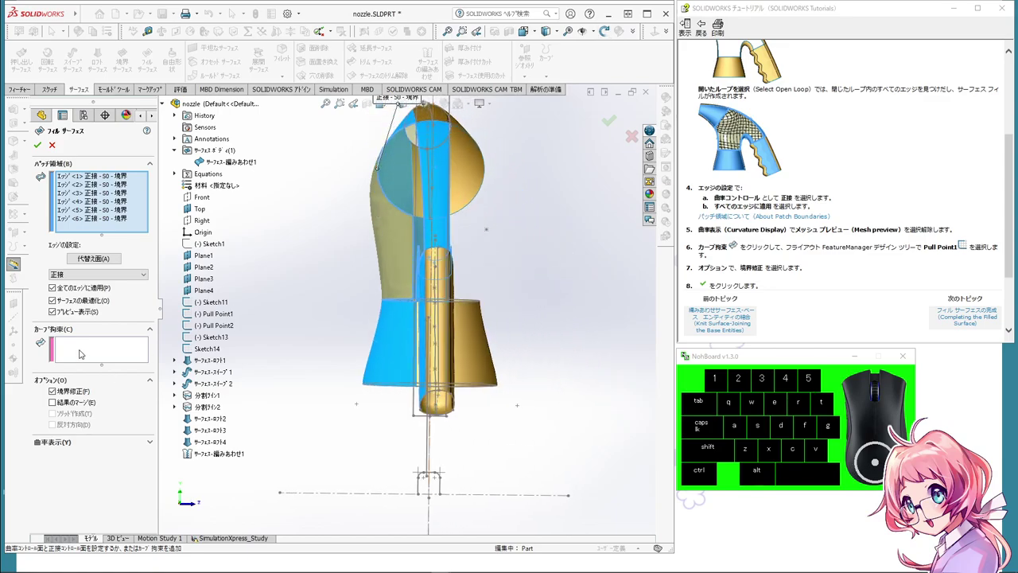
# Step: Add Pull Point1 as the patch's constraint curve, keeping boundary correction enabled
pyautogui.click(156, 332)
pyautogui.click(153, 331)
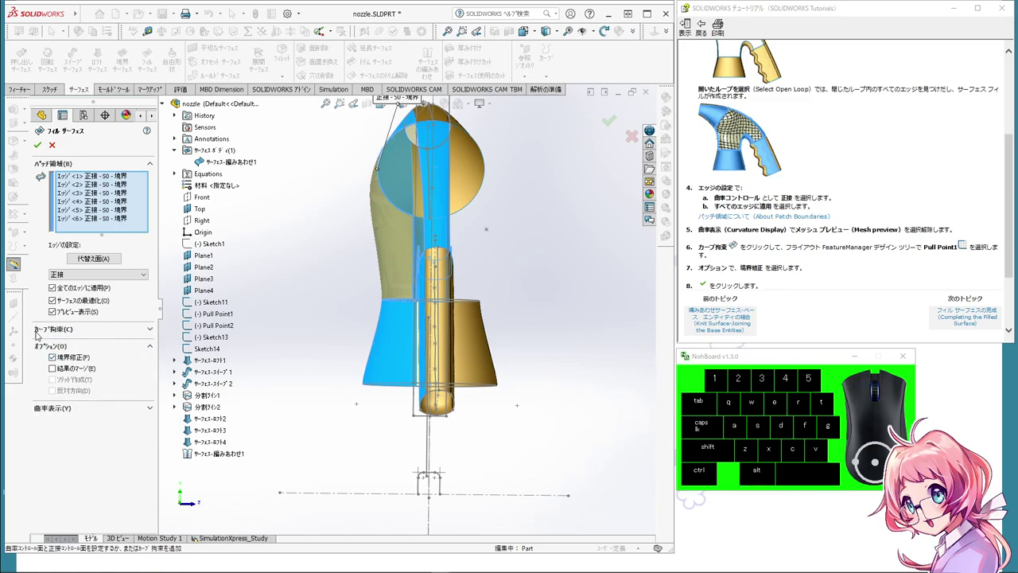
pyautogui.click(152, 330)
pyautogui.click(108, 353)
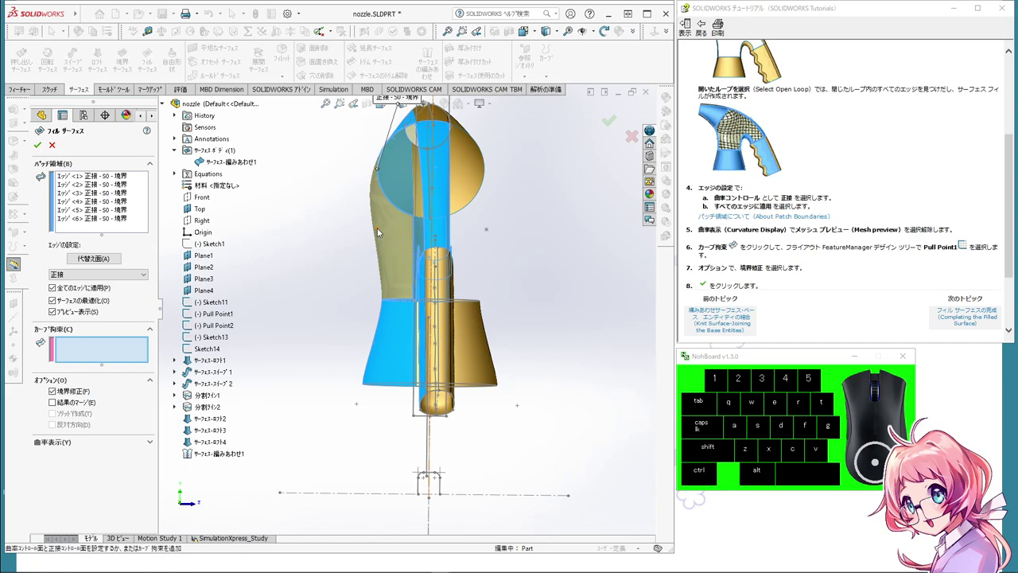
pyautogui.click(380, 231)
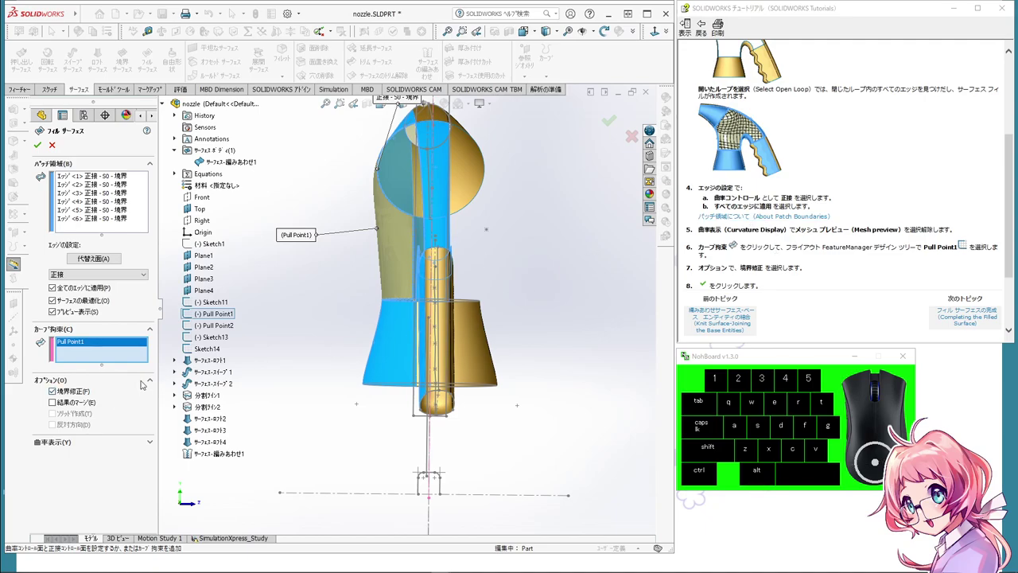
pyautogui.click(158, 380)
pyautogui.click(153, 382)
pyautogui.click(154, 381)
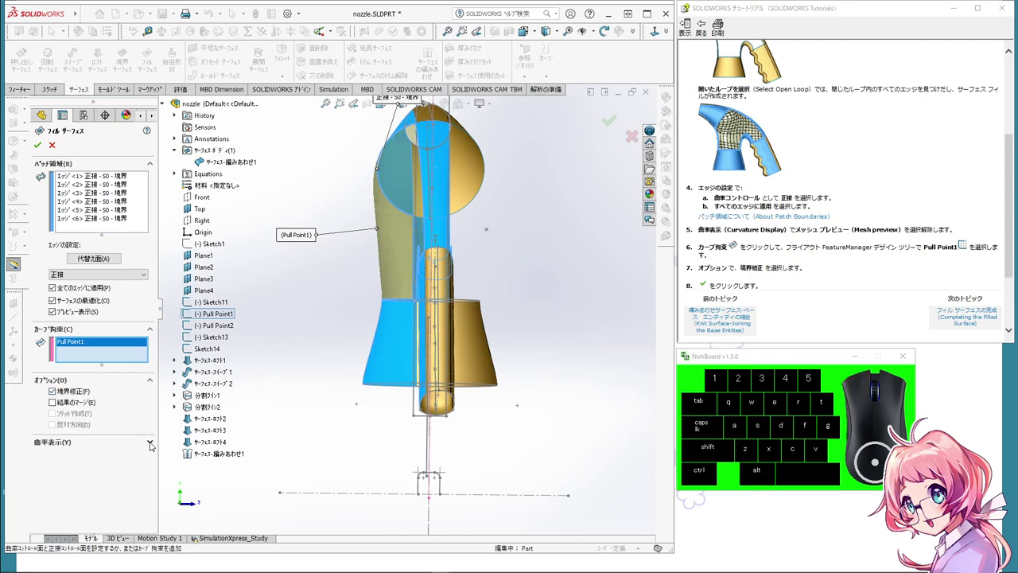
# Step: Toggle the mesh preview under Curvature Display to inspect the patch shape, leaving it off
pyautogui.click(153, 444)
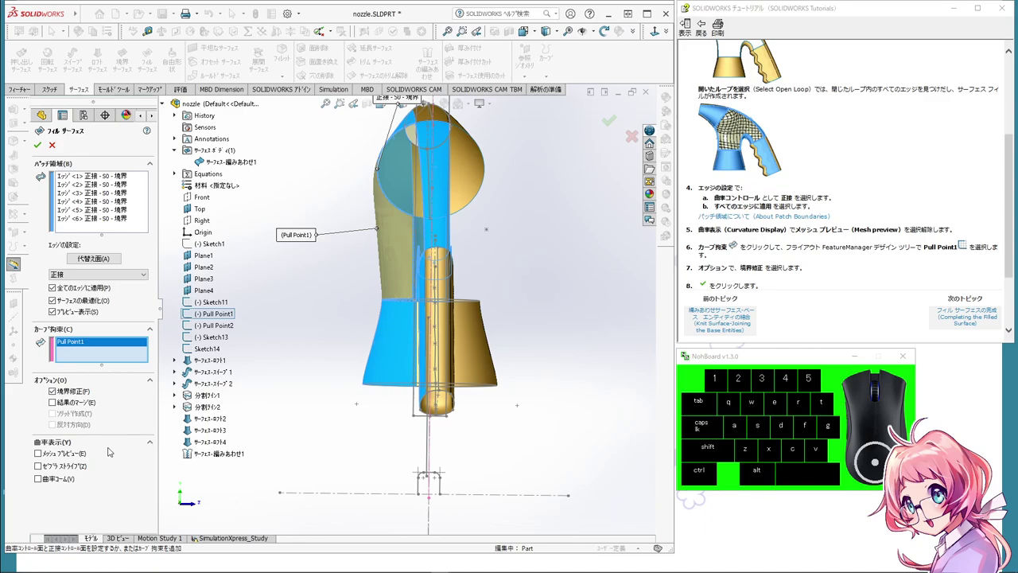
pyautogui.click(69, 458)
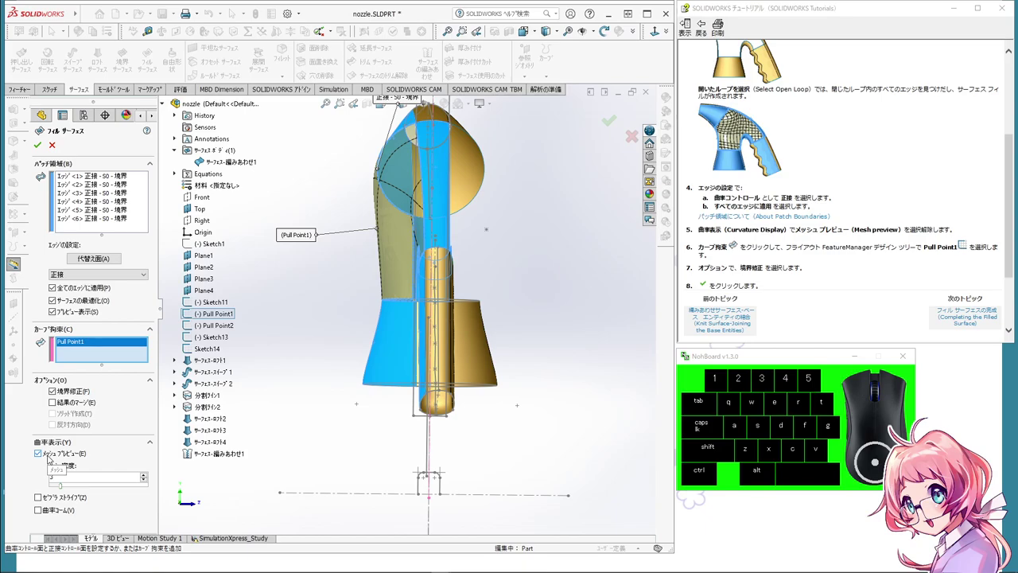
pyautogui.click(51, 456)
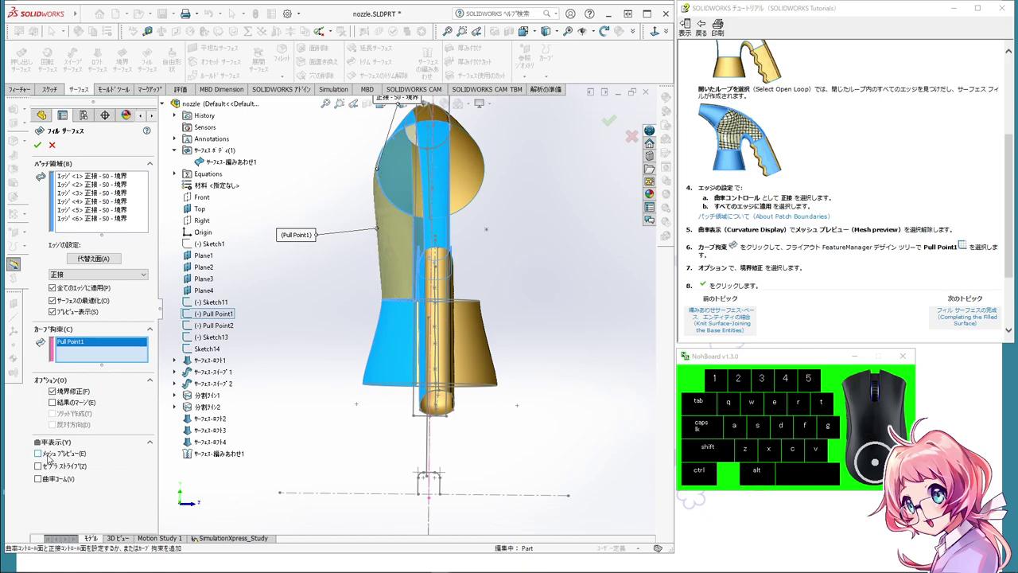
pyautogui.click(50, 456)
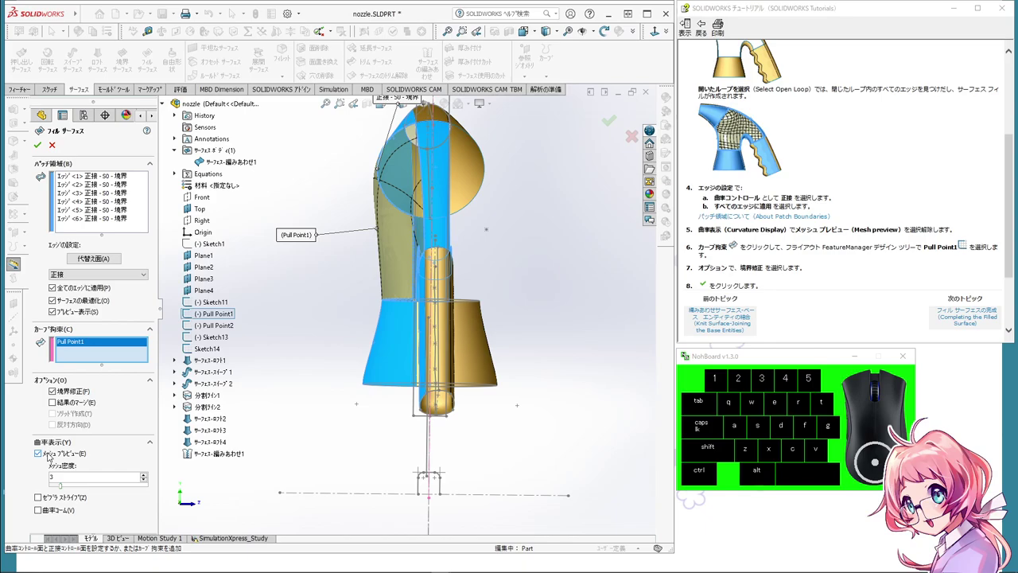
pyautogui.click(51, 455)
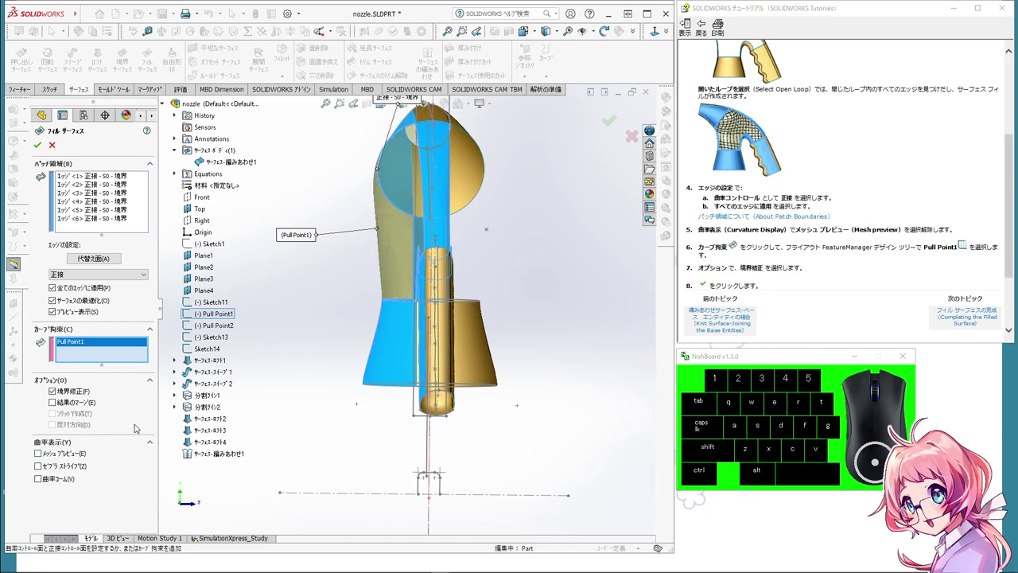
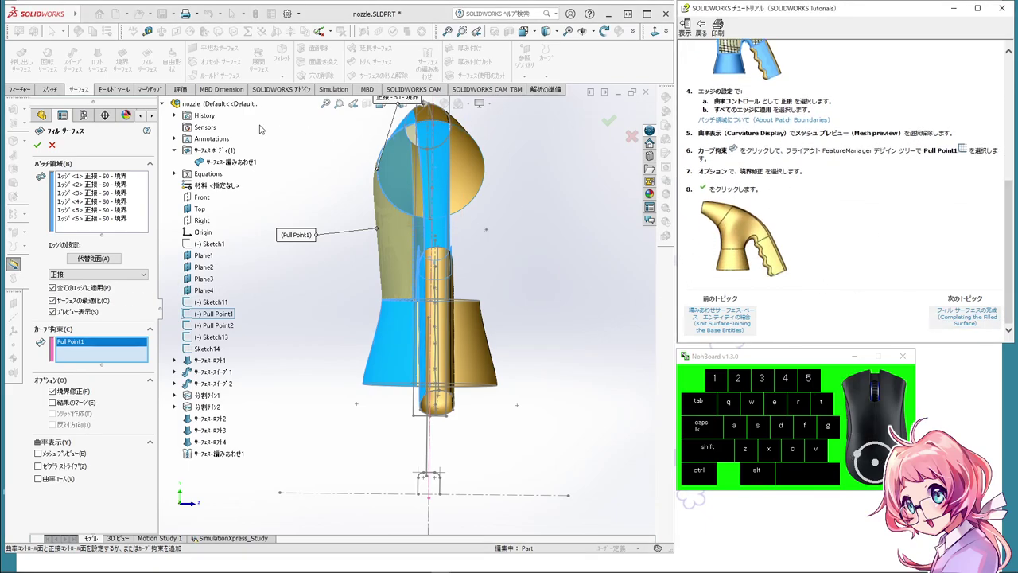
# Step: Confirm the filled surface, closing the large opening as a second surface body
pyautogui.click(43, 148)
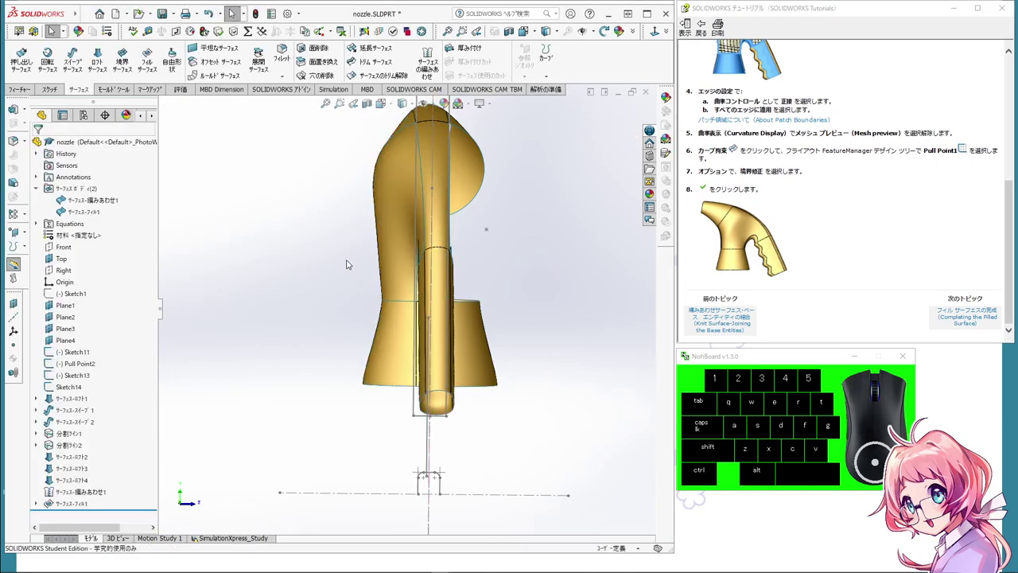
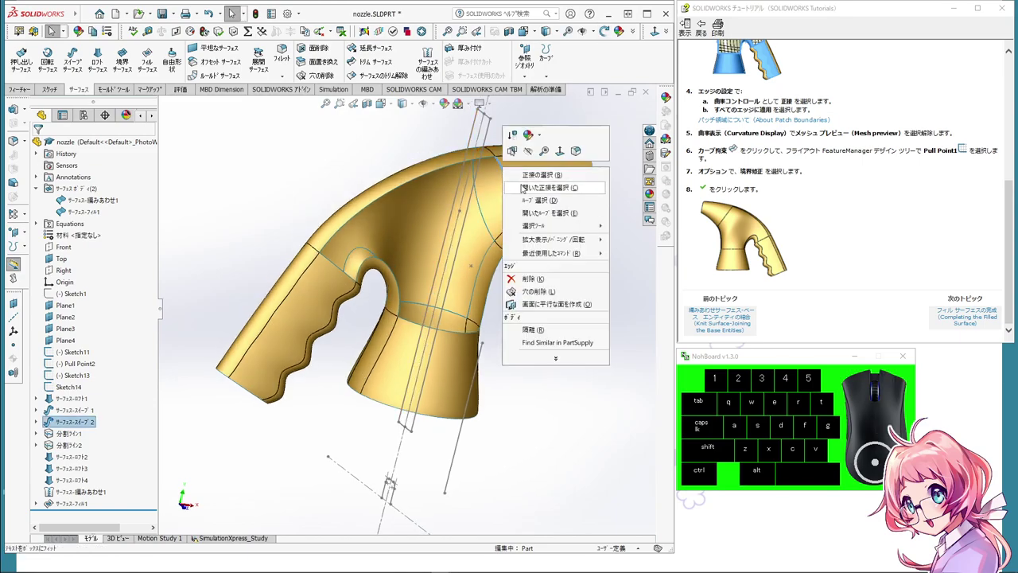
# Step: Select the open edge loop of the second side opening and orbit to view it
pyautogui.click(546, 212)
pyautogui.moveTo(537, 269); pyautogui.dragTo(559, 294)
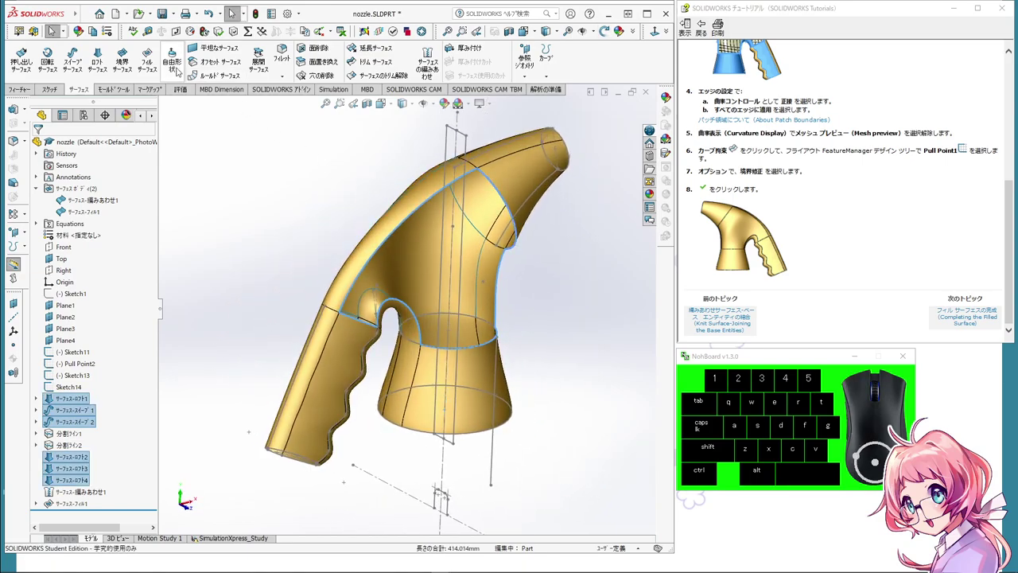
# Step: Fill the second opening with a Curvature-contact patch constrained to Pull Point2 and confirm it
pyautogui.click(156, 57)
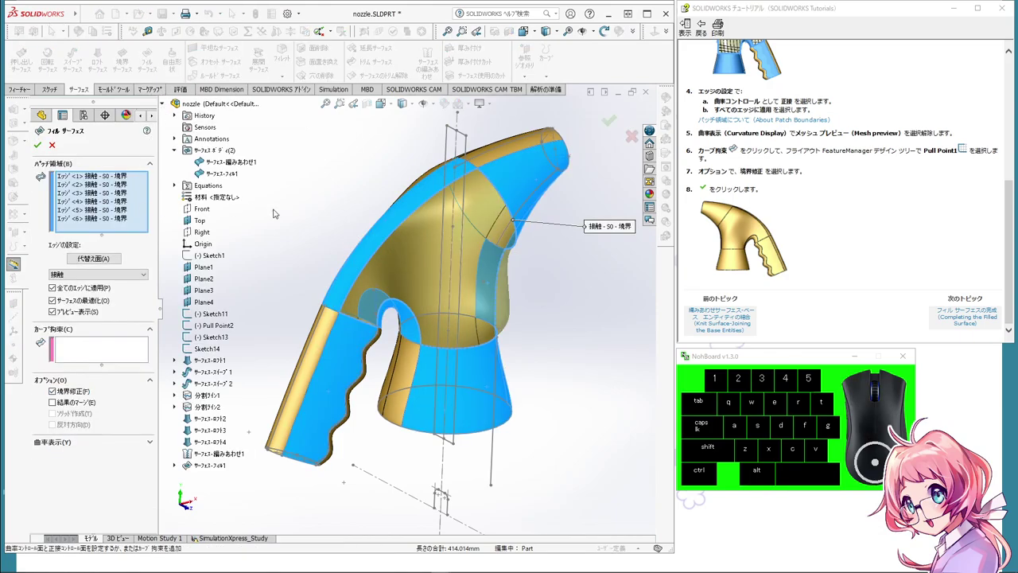
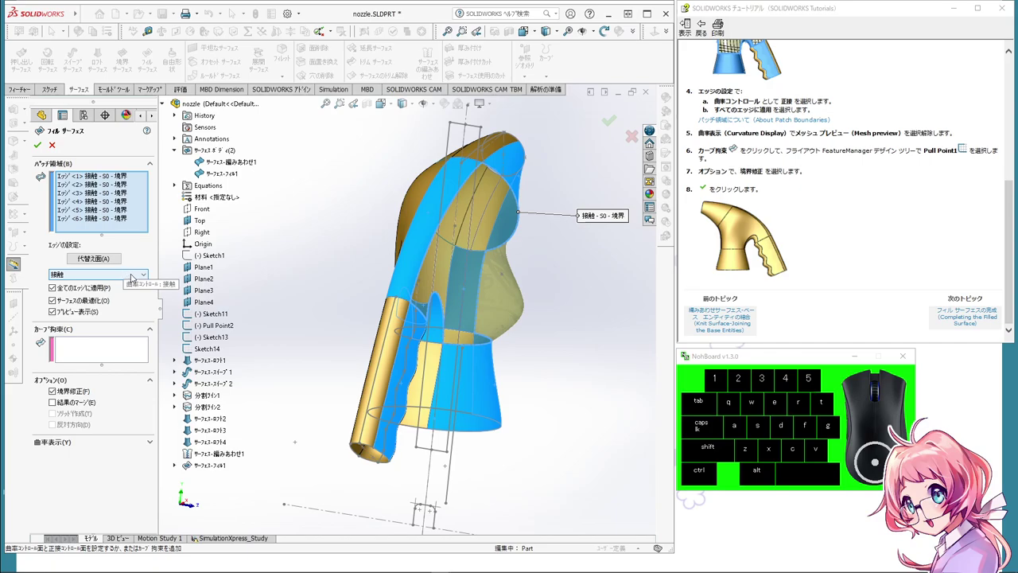
pyautogui.click(148, 275)
pyautogui.click(140, 297)
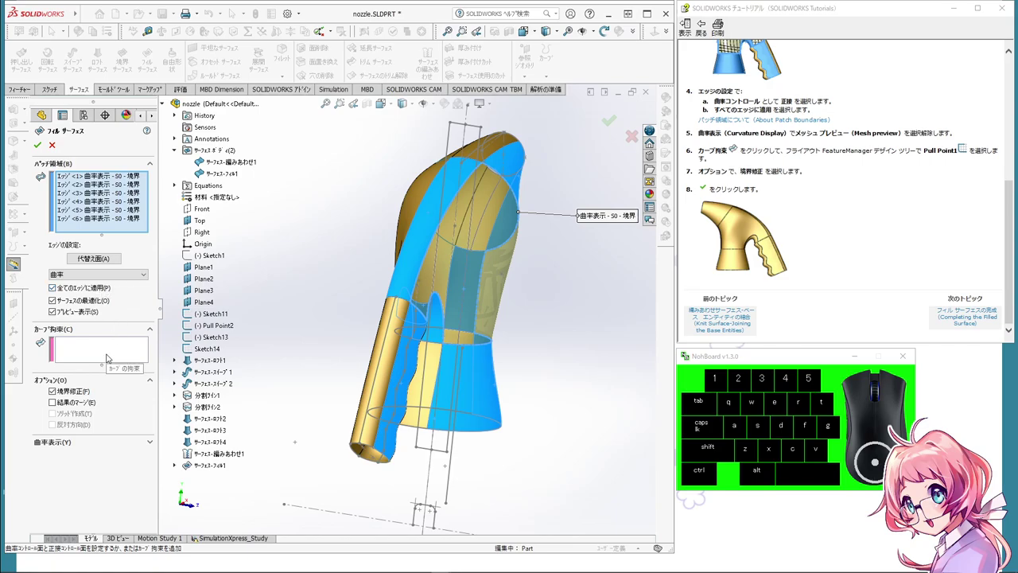
pyautogui.click(109, 355)
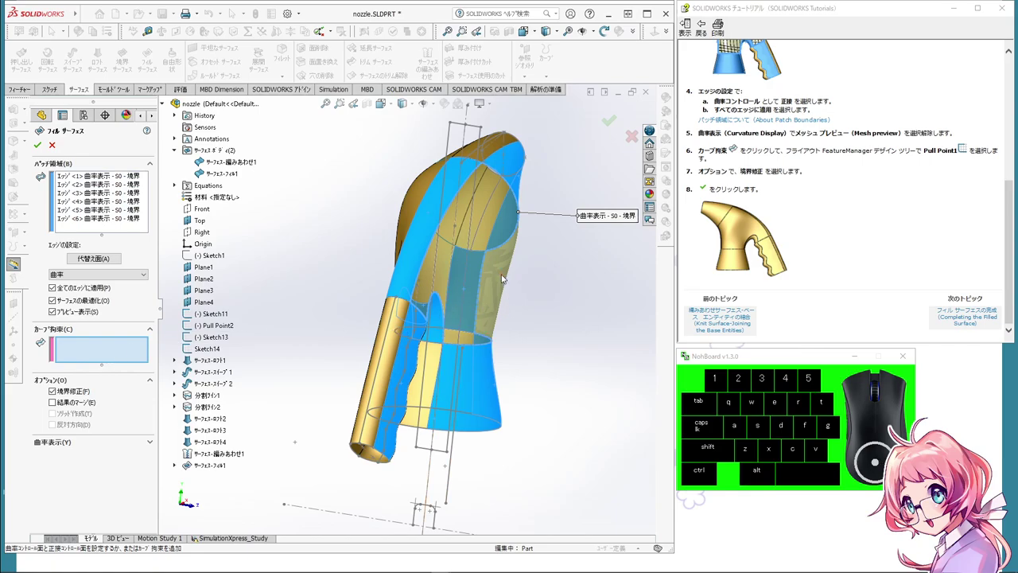
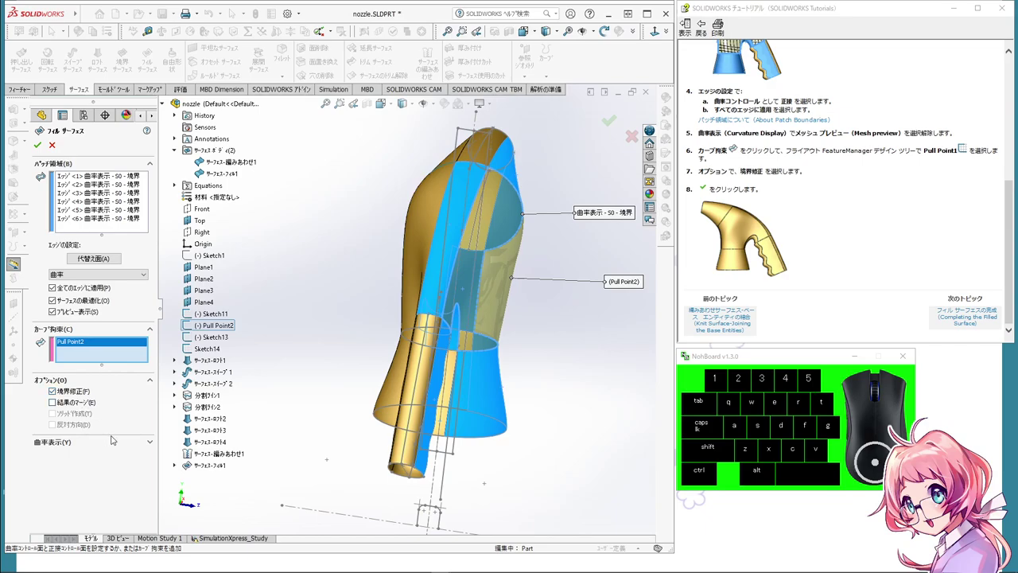
pyautogui.click(137, 442)
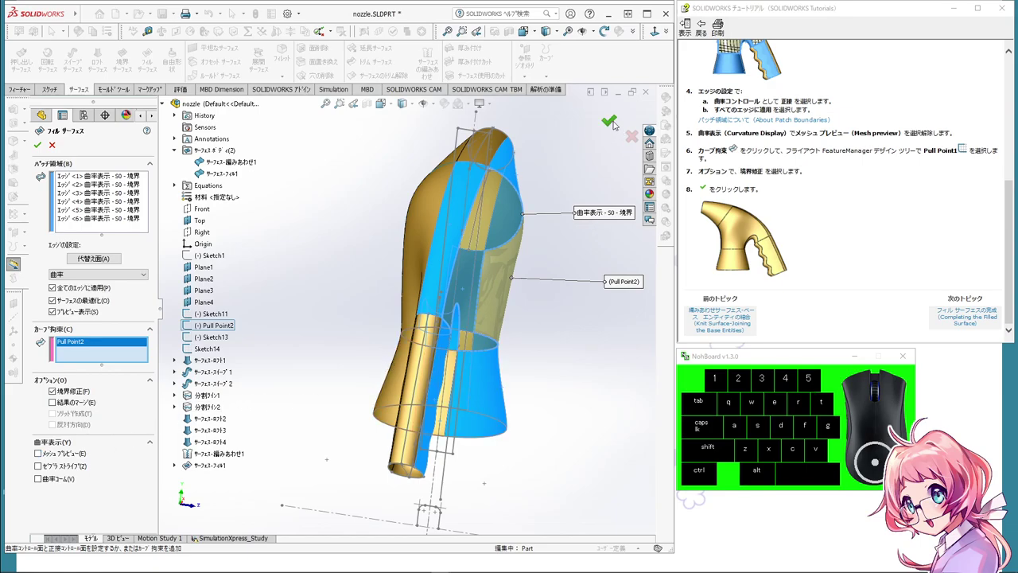
pyautogui.click(616, 122)
pyautogui.middleClick(567, 273)
pyautogui.click(393, 106)
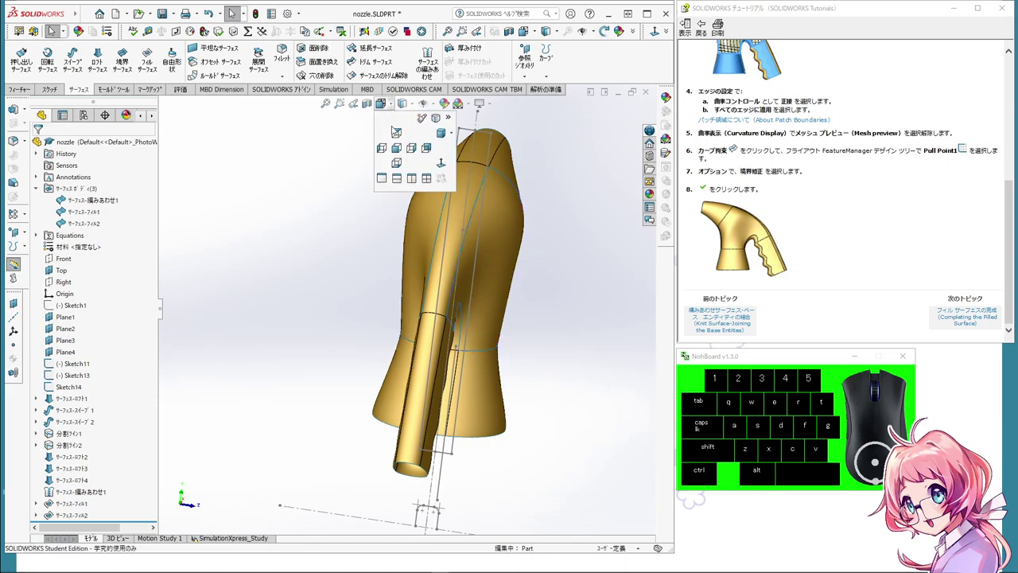
pyautogui.click(399, 151)
pyautogui.click(397, 108)
pyautogui.click(416, 151)
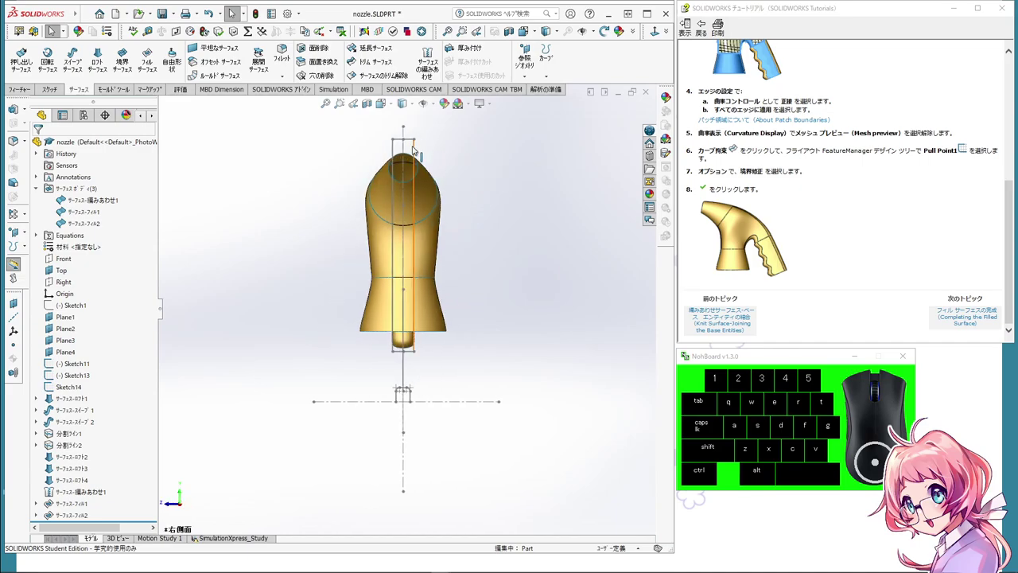
pyautogui.click(394, 102)
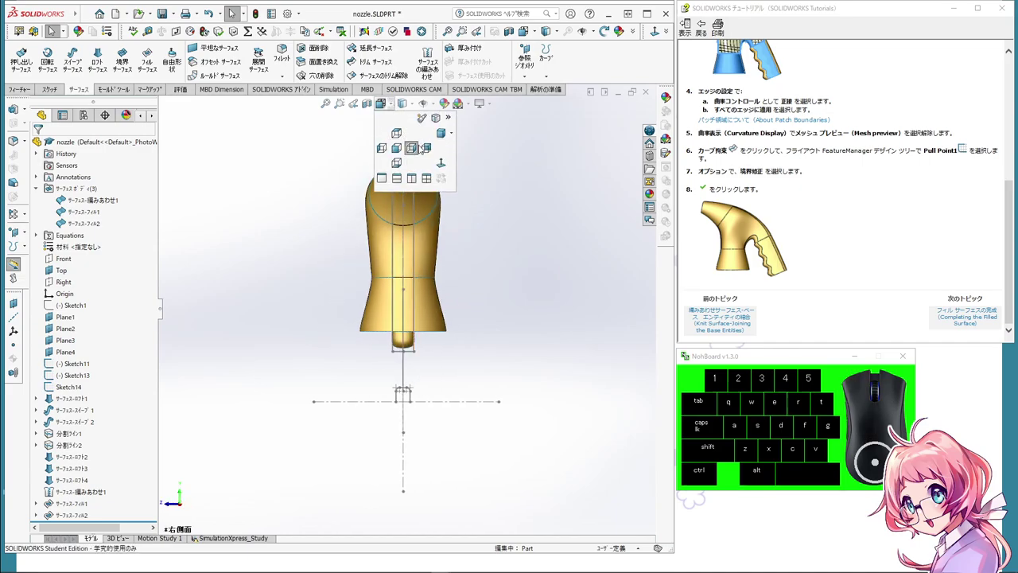
pyautogui.click(425, 149)
pyautogui.click(395, 106)
pyautogui.click(507, 208)
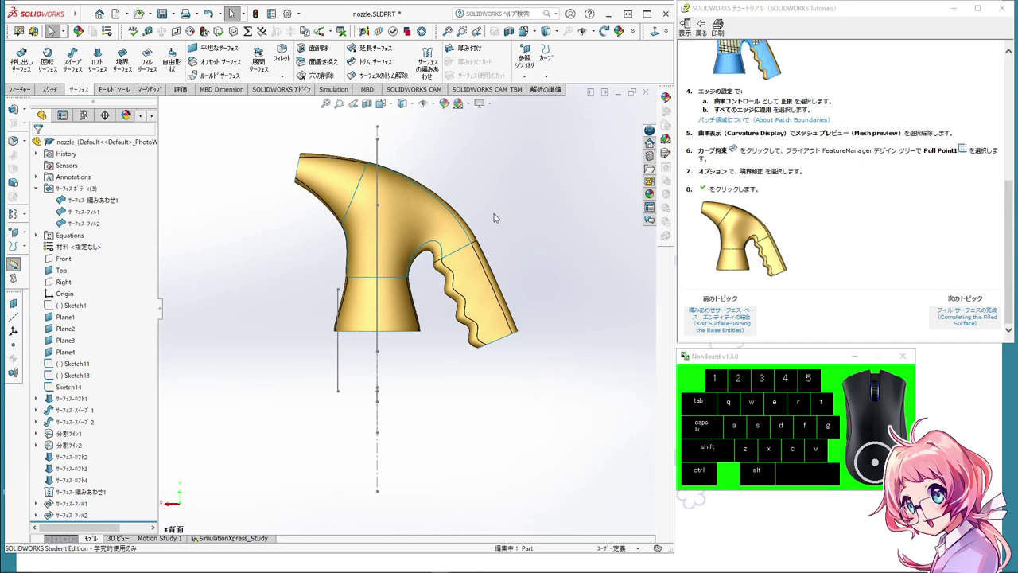
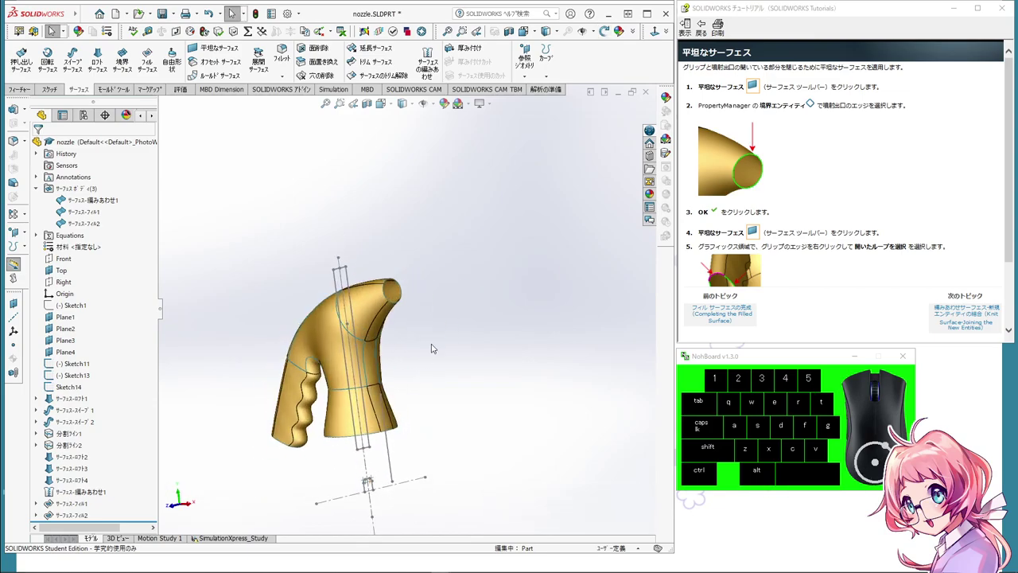
pyautogui.moveTo(441, 305); pyautogui.dragTo(458, 337)
pyautogui.scroll(-3)
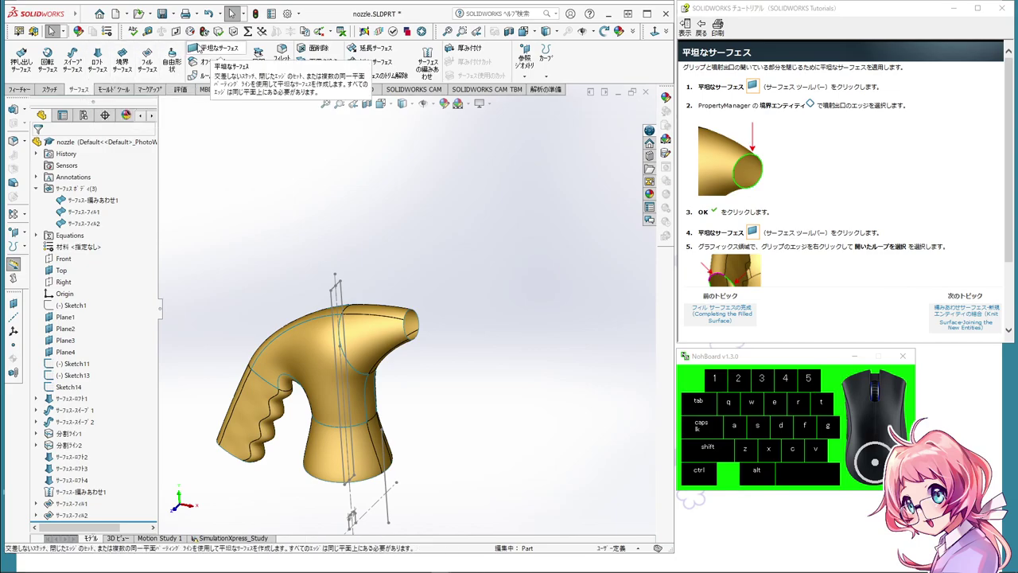
# Step: Start a Planar Surface to cap the nozzle's round outlet opening
pyautogui.click(200, 46)
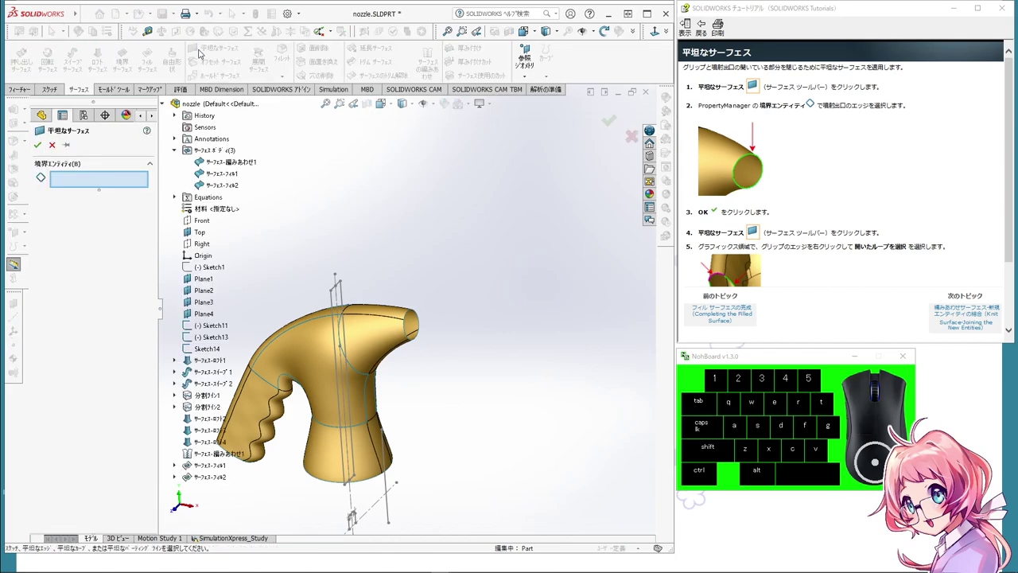
pyautogui.scroll(-3)
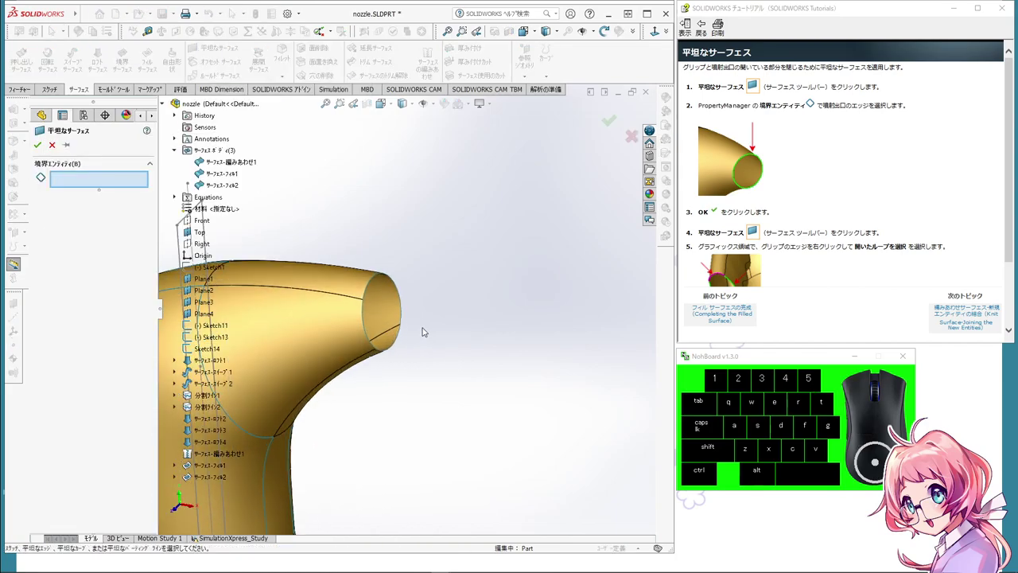
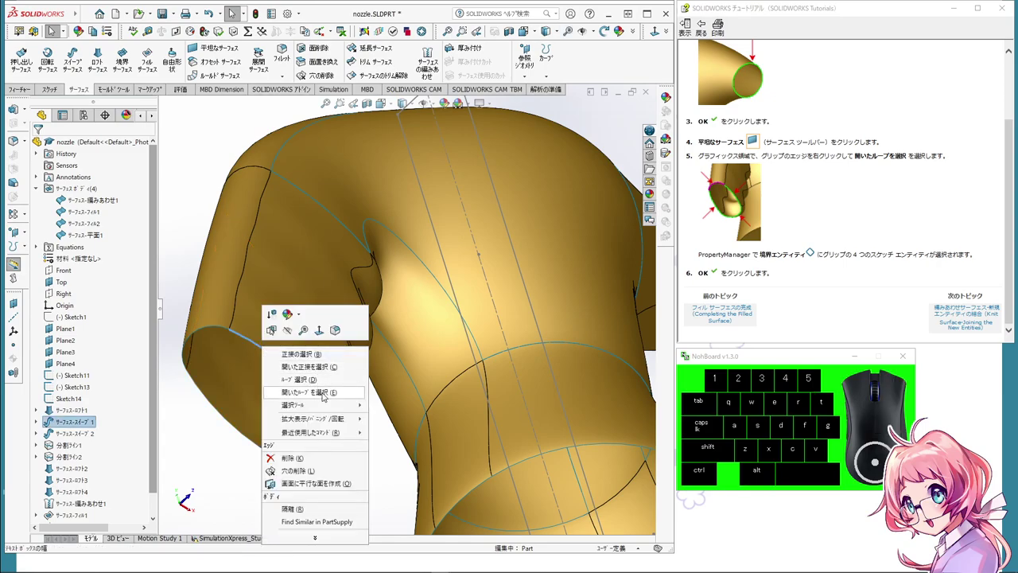
# Step: Cap the grip's open end with a Planar Surface bounded by its four-edge open loop
pyautogui.click(326, 394)
pyautogui.moveTo(249, 445); pyautogui.dragTo(239, 469)
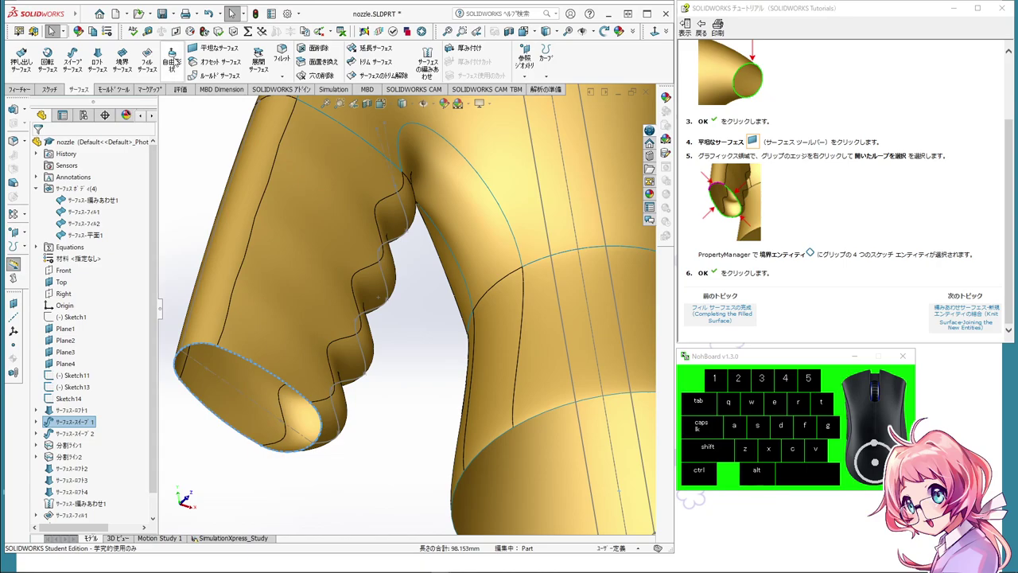
pyautogui.click(222, 53)
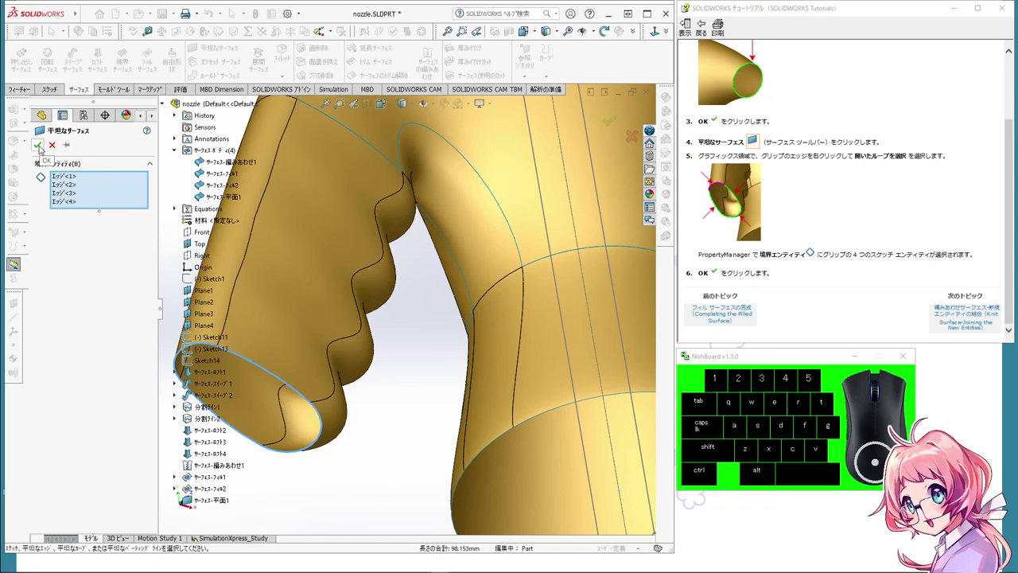
pyautogui.click(42, 147)
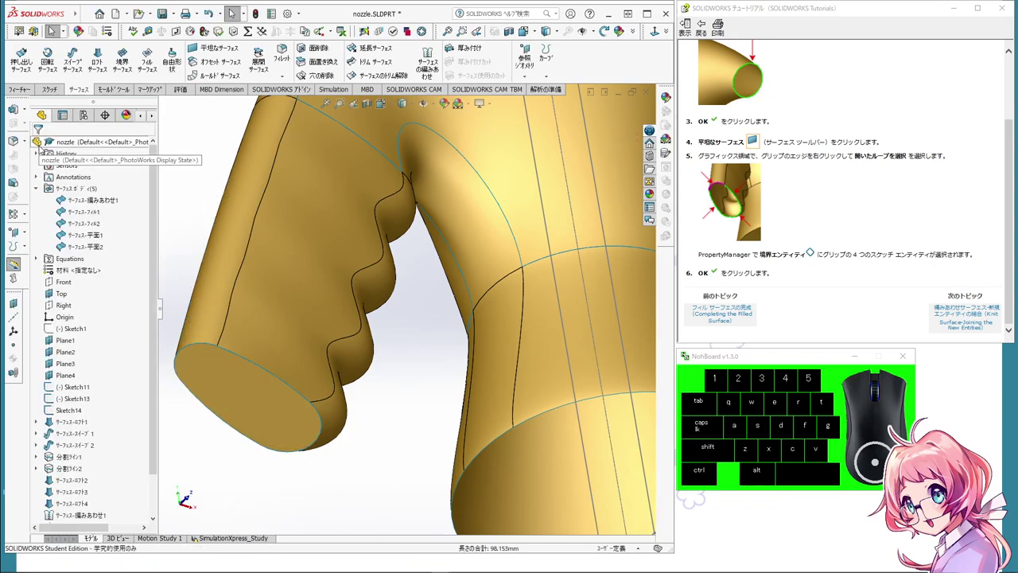
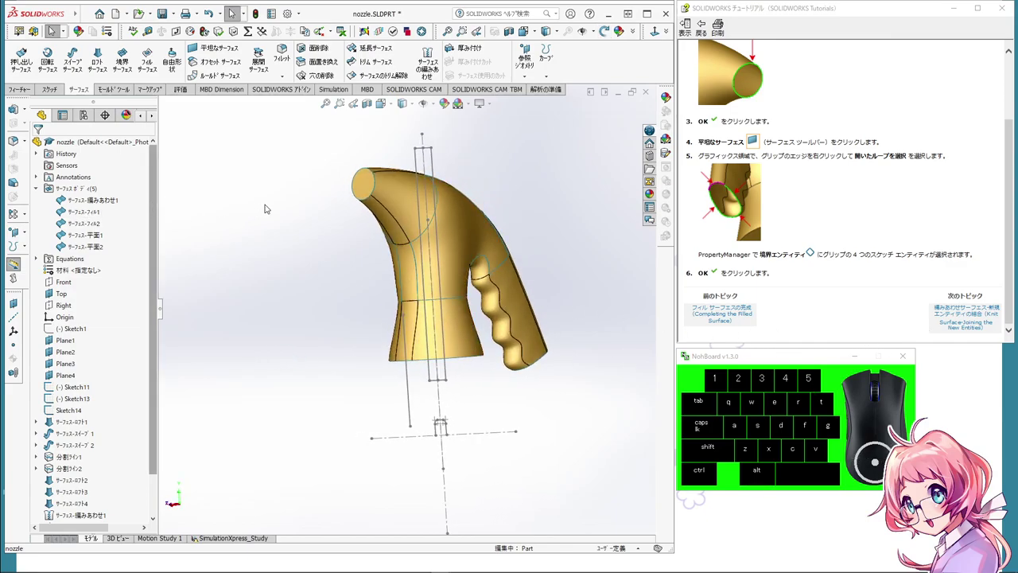
# Step: Knit all five surface bodies, fill patches and flat caps included, into one surface body
pyautogui.click(429, 68)
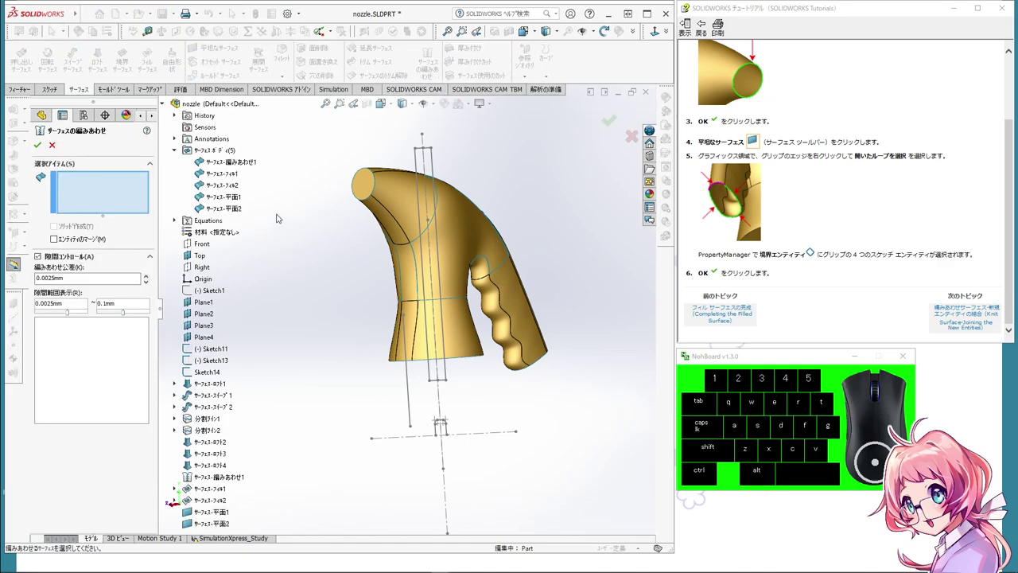
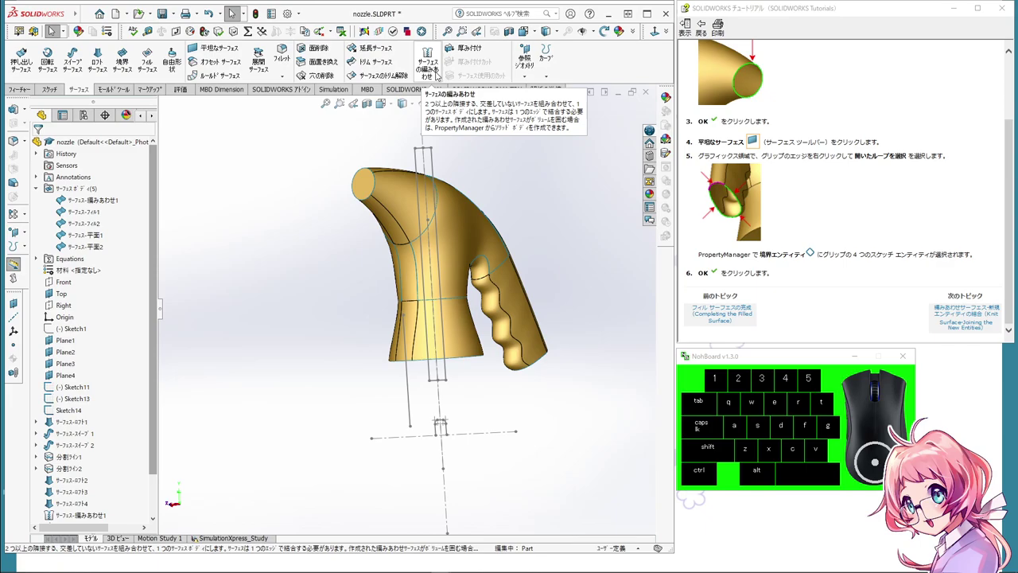
pyautogui.click(439, 74)
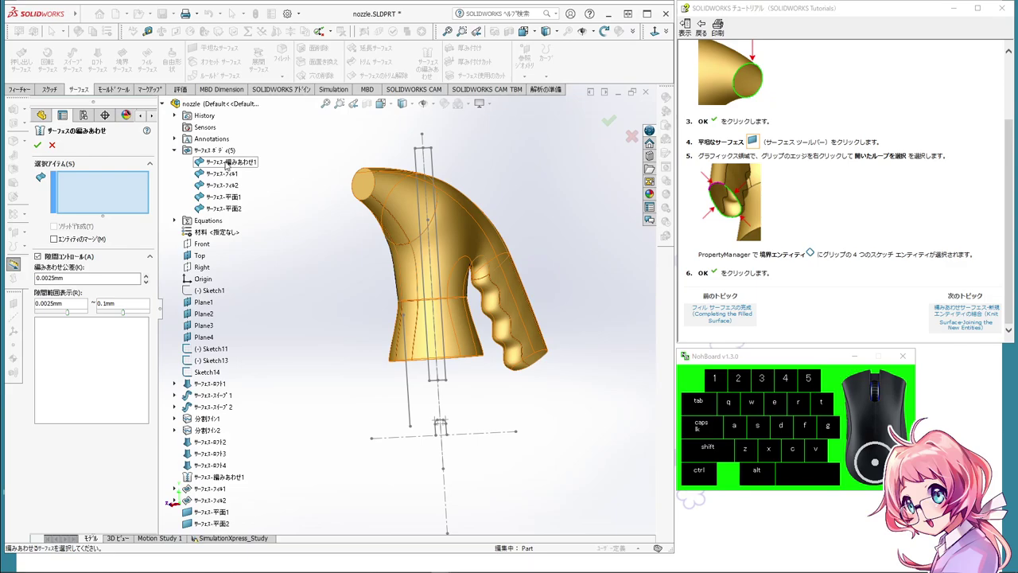
pyautogui.click(228, 163)
pyautogui.click(222, 176)
pyautogui.click(223, 188)
pyautogui.click(213, 177)
pyautogui.click(216, 171)
pyautogui.click(211, 197)
pyautogui.click(211, 208)
pyautogui.click(211, 209)
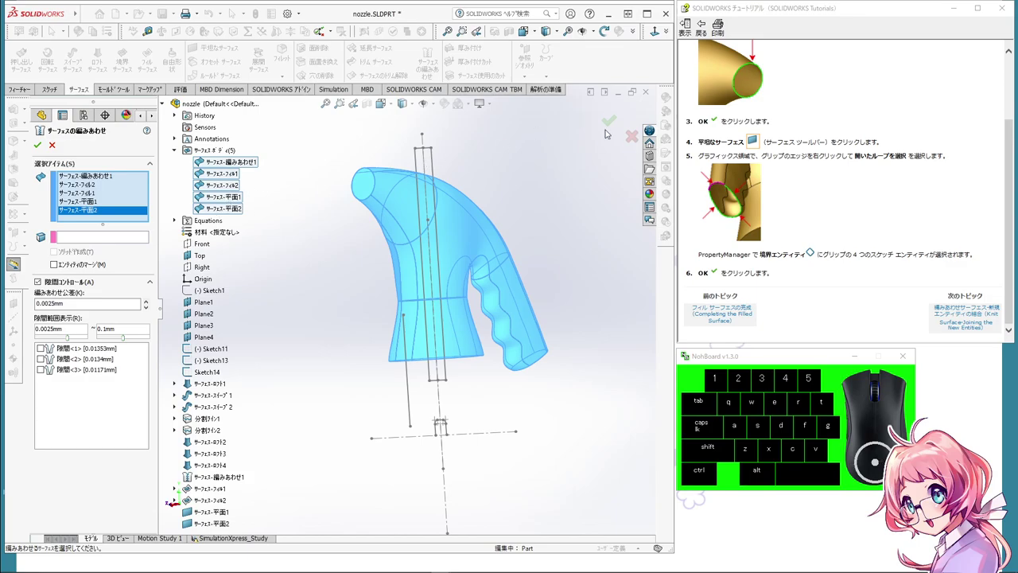
pyautogui.click(609, 125)
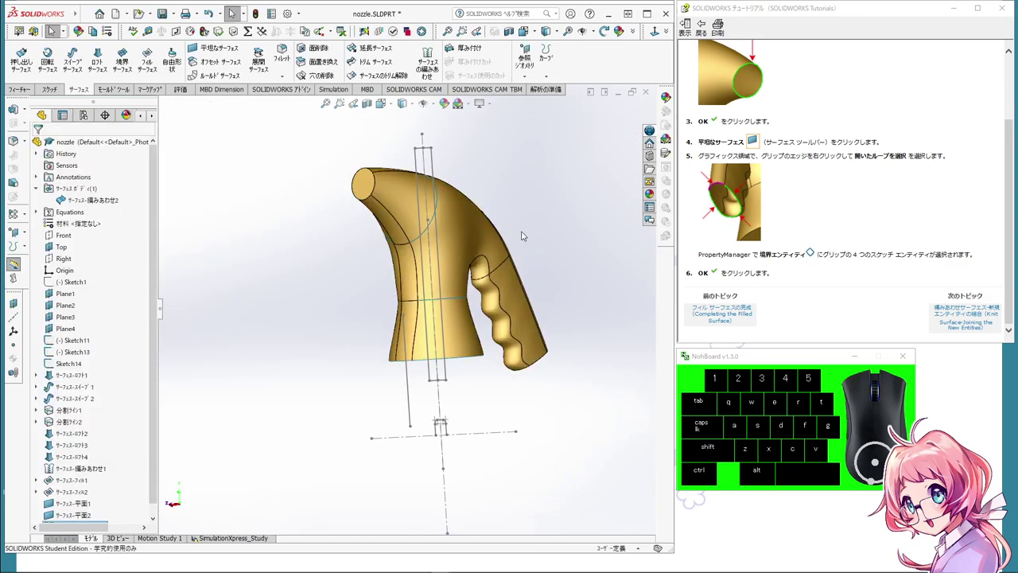
# Step: Select the new knitted body and orbit the nozzle to inspect it, advancing the tutorial
pyautogui.click(99, 203)
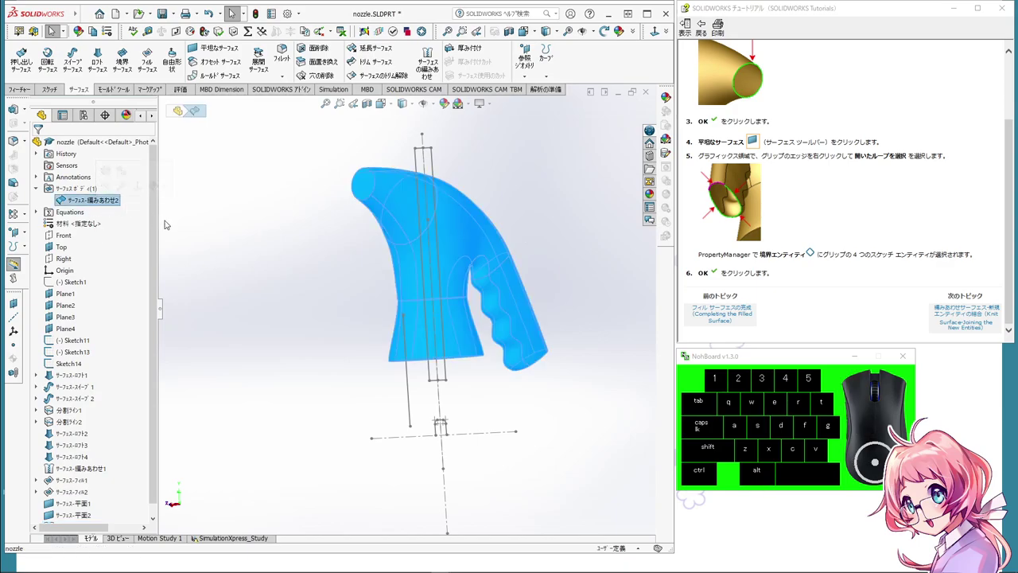
pyautogui.click(154, 238)
pyautogui.click(158, 264)
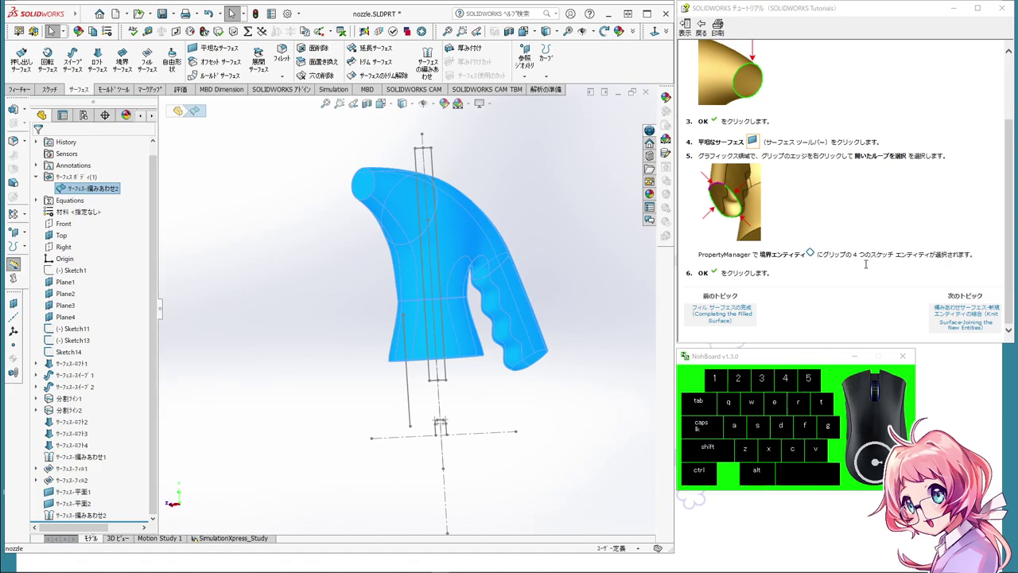
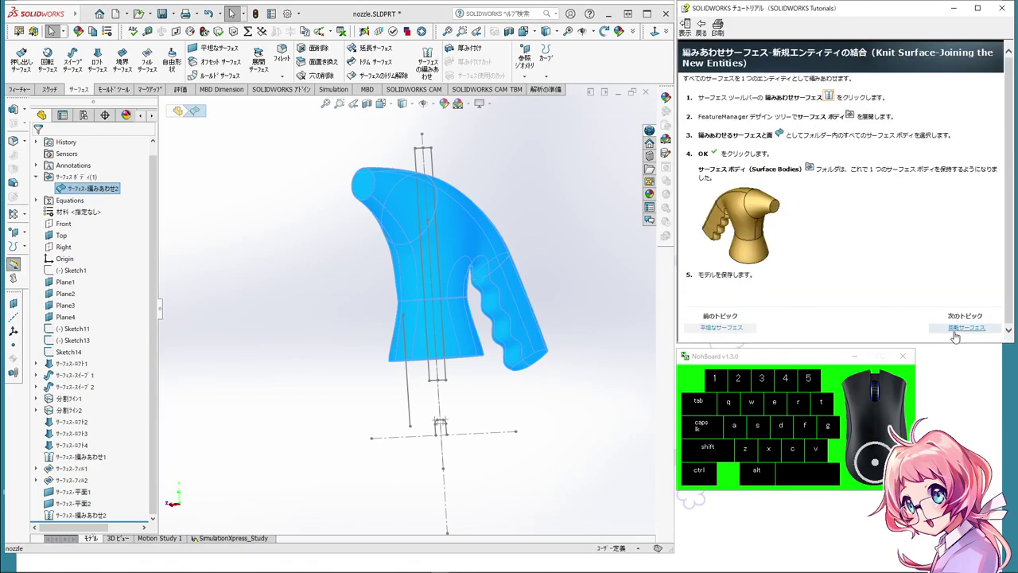
pyautogui.click(557, 261)
pyautogui.middleClick(571, 260)
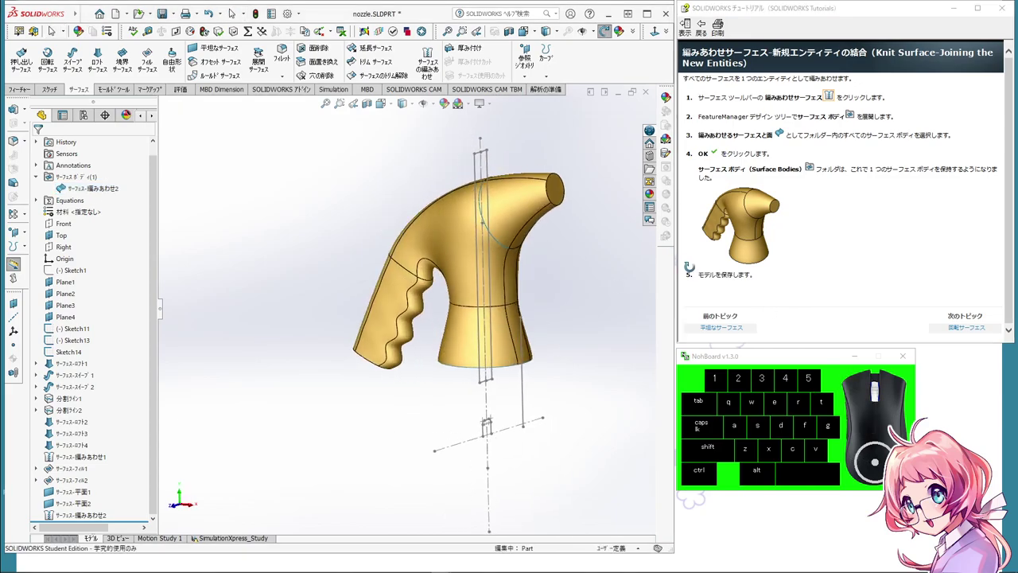
pyautogui.scroll(3)
pyautogui.middleClick(570, 305)
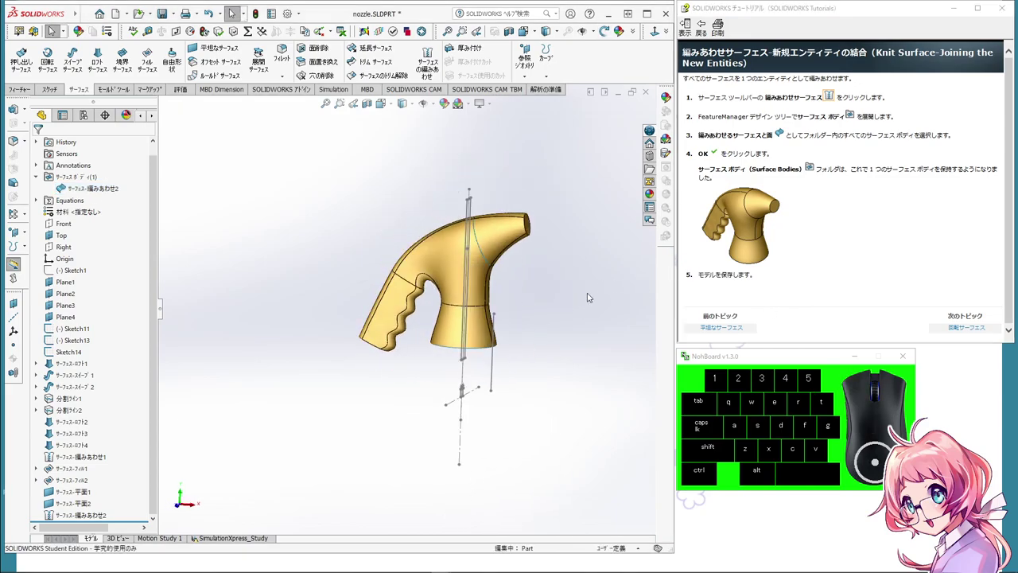
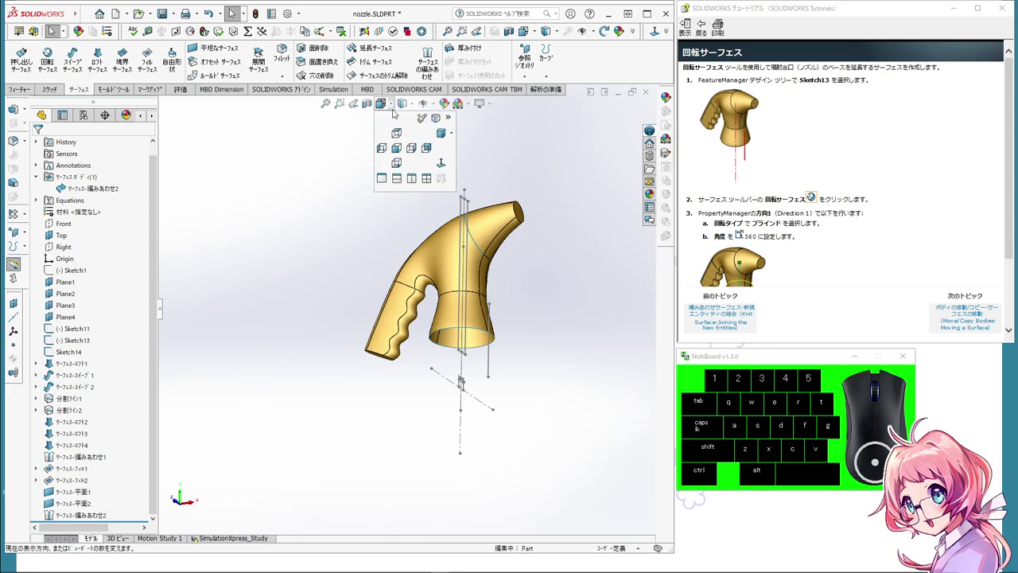
# Step: Create a 360° Blind revolved surface about Line1@Sketch13 forming the nozzle base ring
pyautogui.click(442, 137)
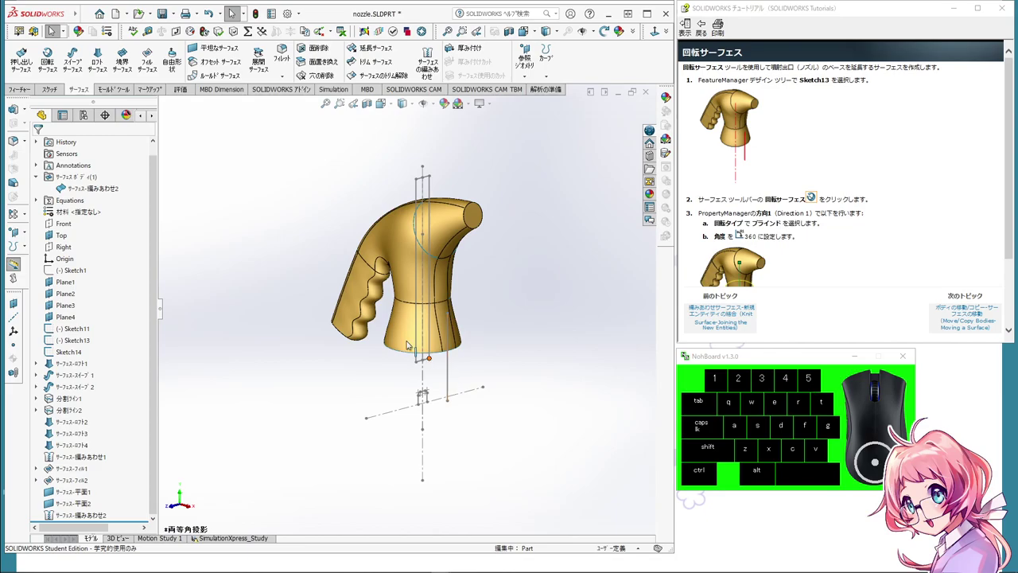
pyautogui.moveTo(58, 59); pyautogui.dragTo(54, 29)
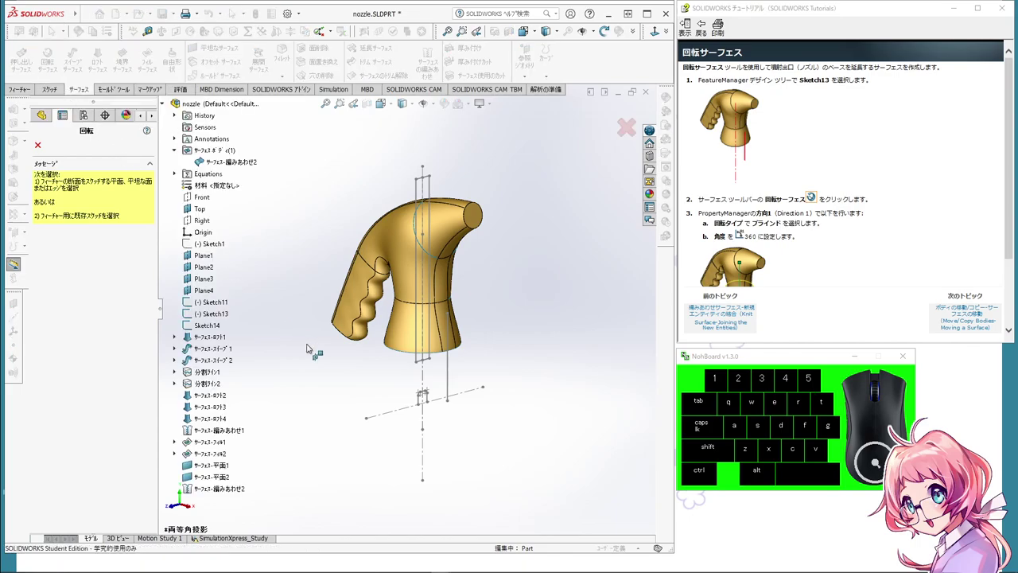
pyautogui.click(451, 375)
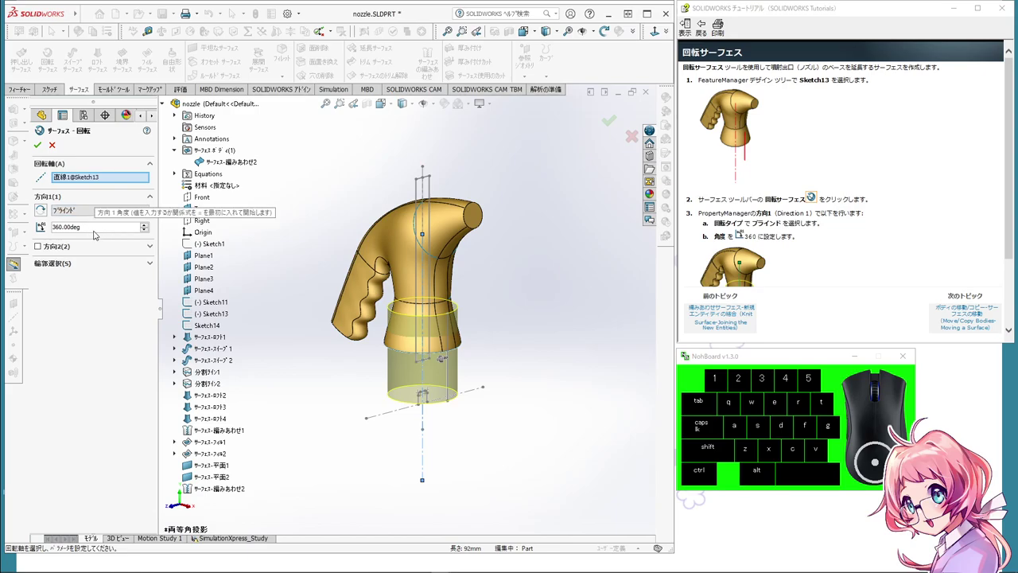
pyautogui.scroll(3)
pyautogui.click(43, 144)
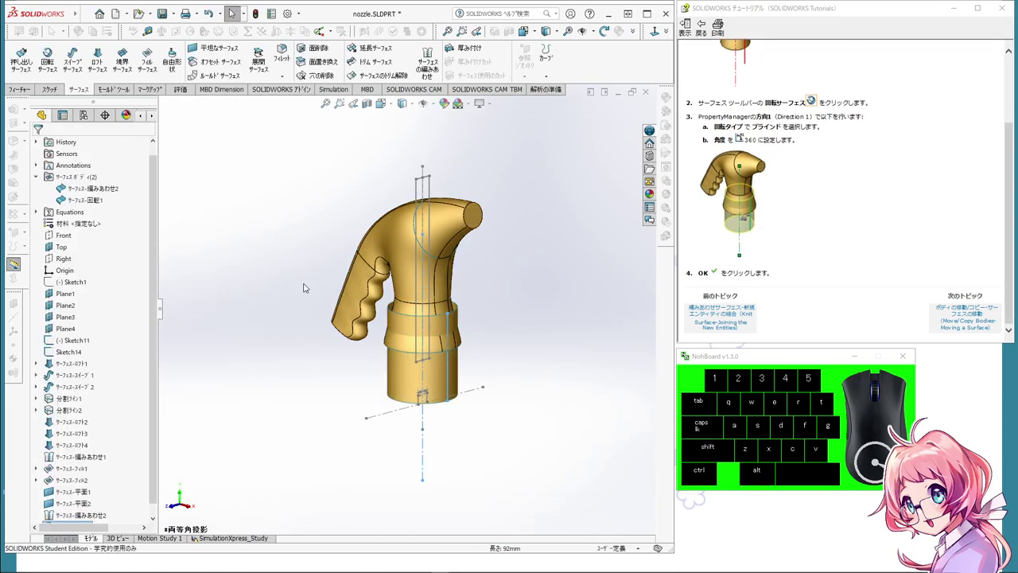
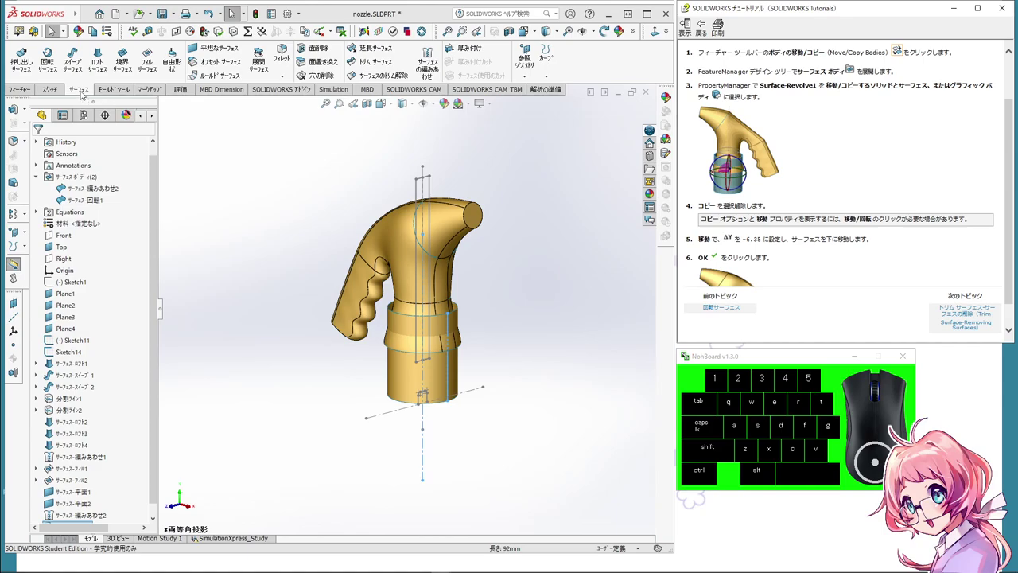
# Step: Enable the extra body-editing CommandManager tab and switch to it
pyautogui.scroll(3)
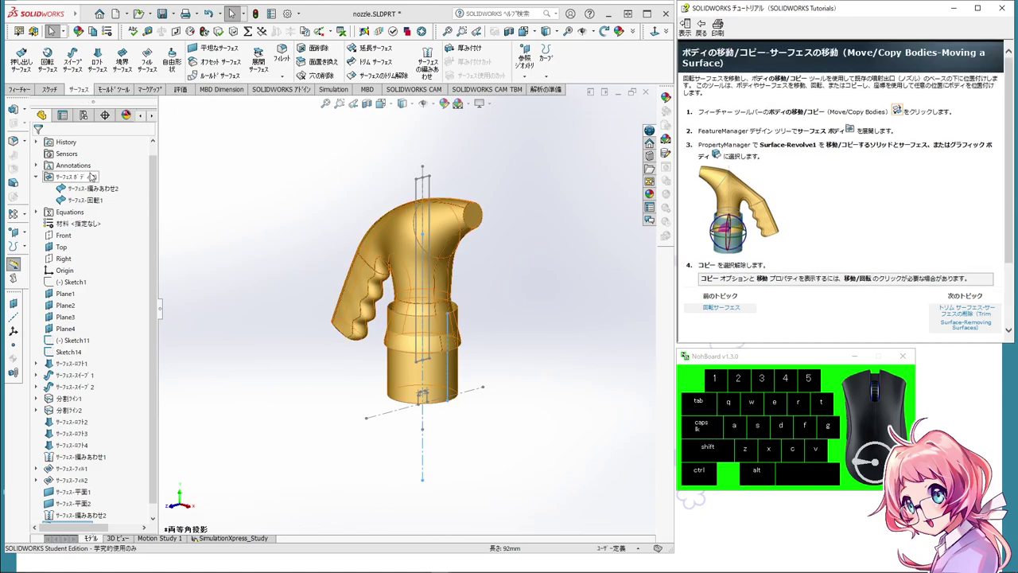
pyautogui.rightClick(79, 93)
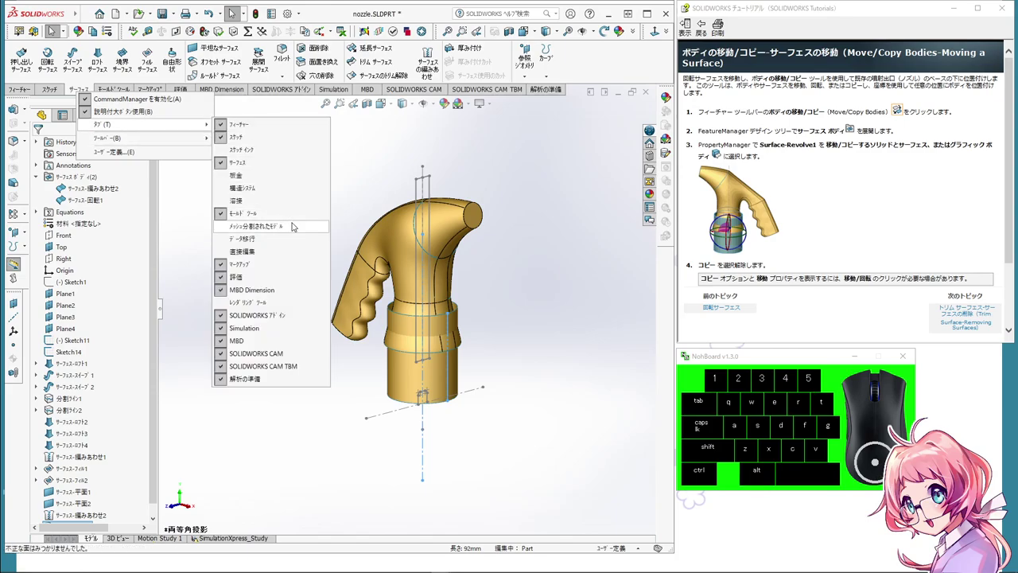
pyautogui.click(295, 224)
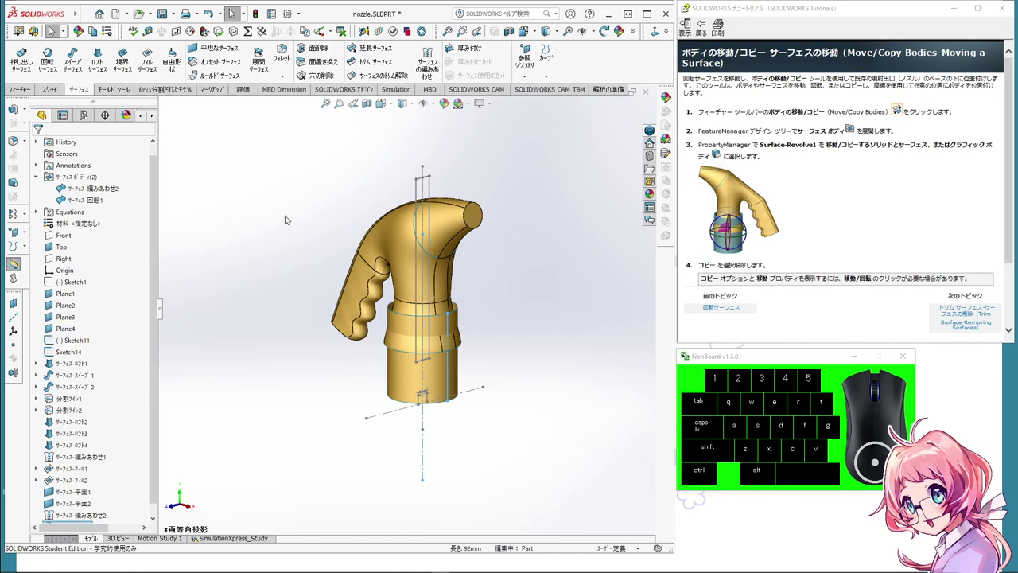
pyautogui.click(171, 93)
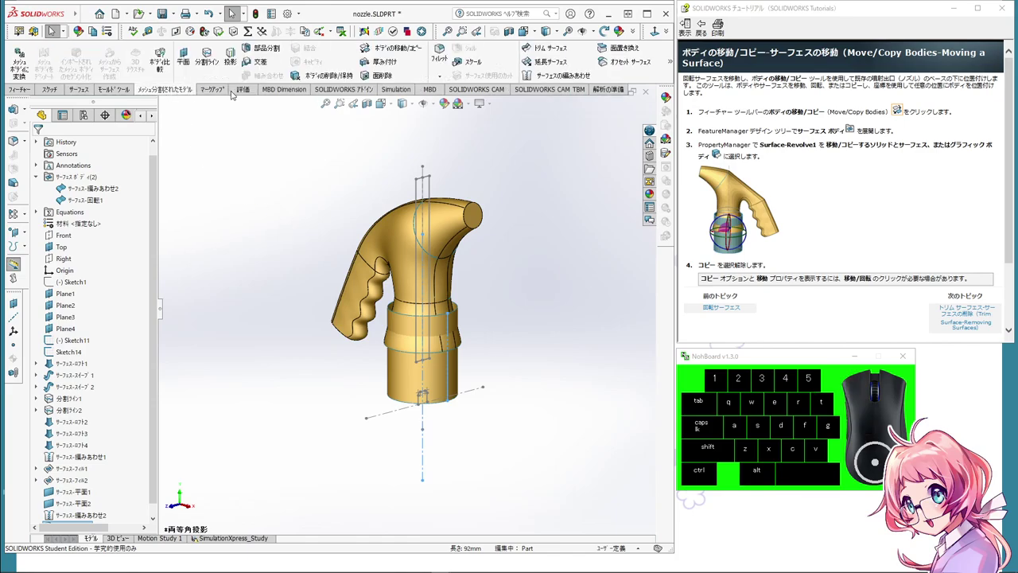
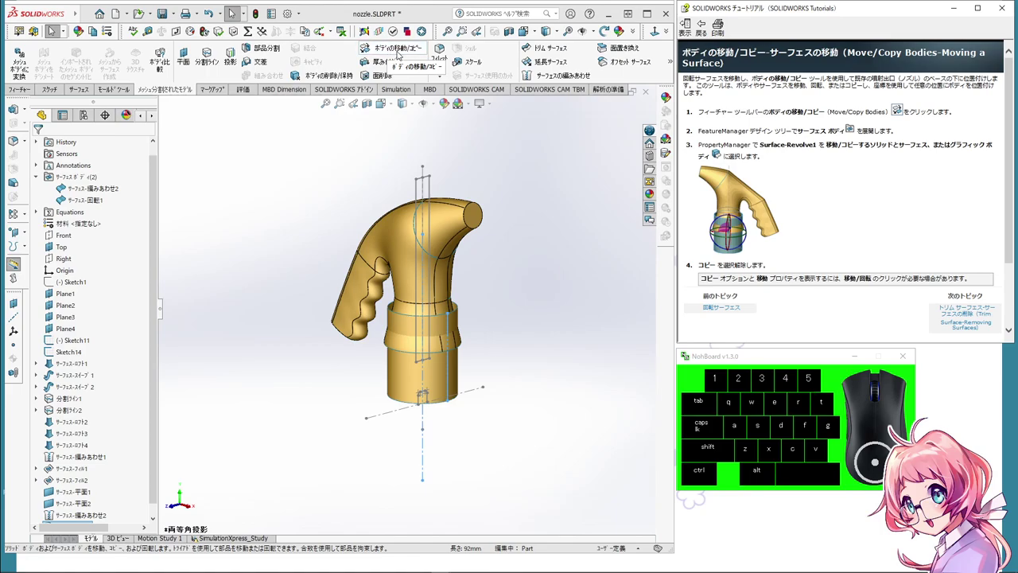
# Step: Start Move/Copy Bodies on the revolved surface with Copy off and Translate expanded
pyautogui.click(399, 52)
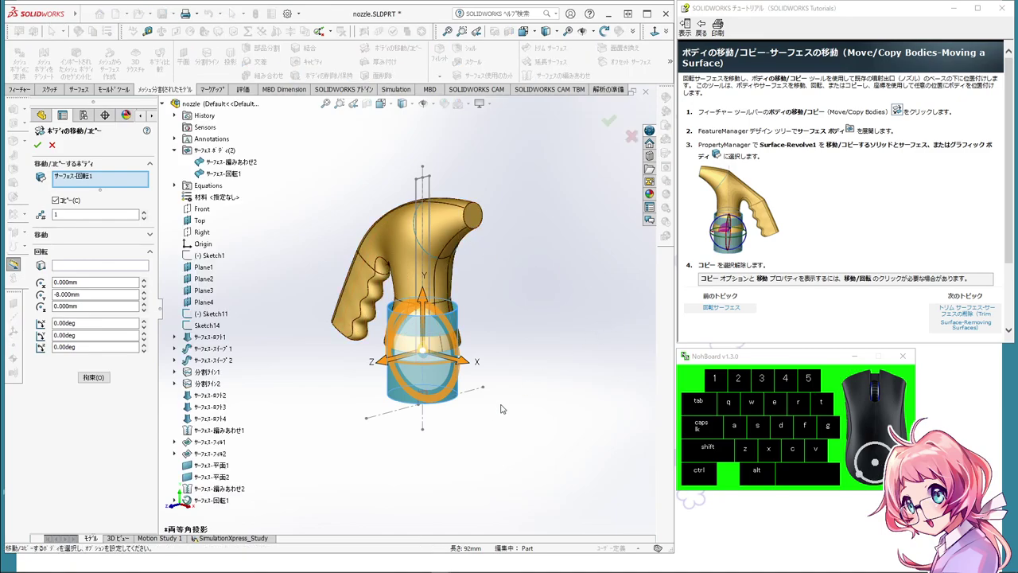
pyautogui.scroll(3)
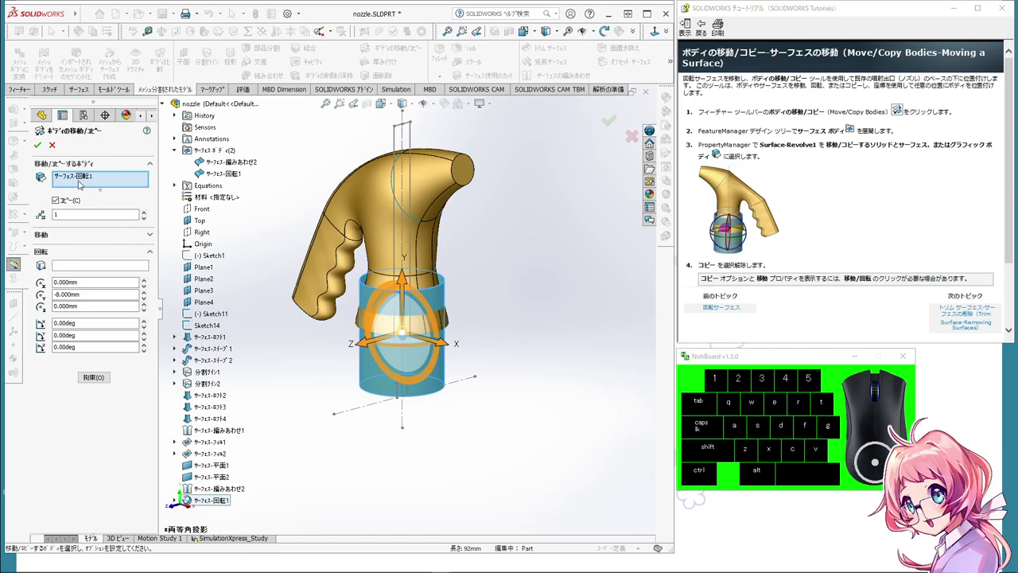
pyautogui.click(80, 180)
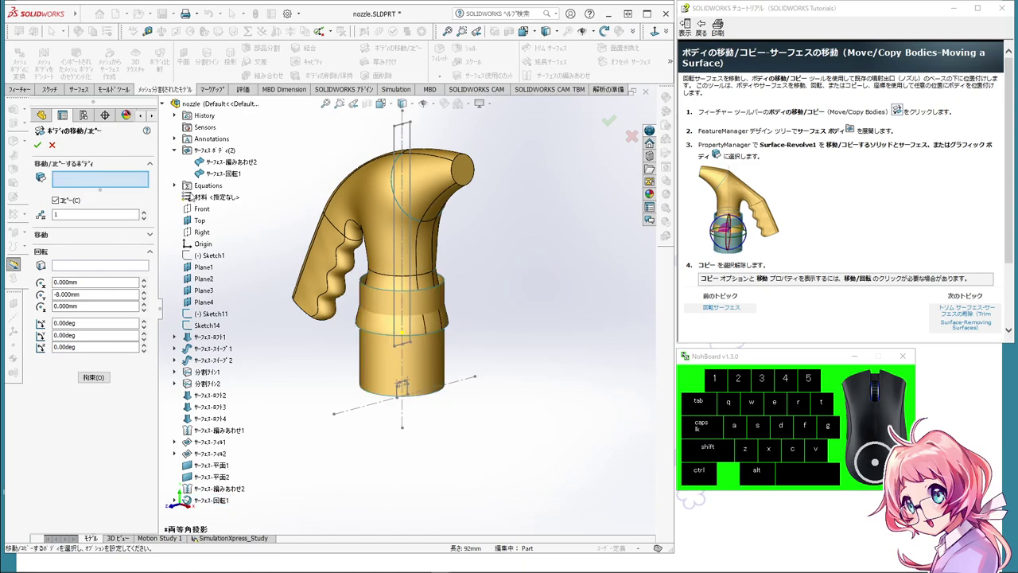
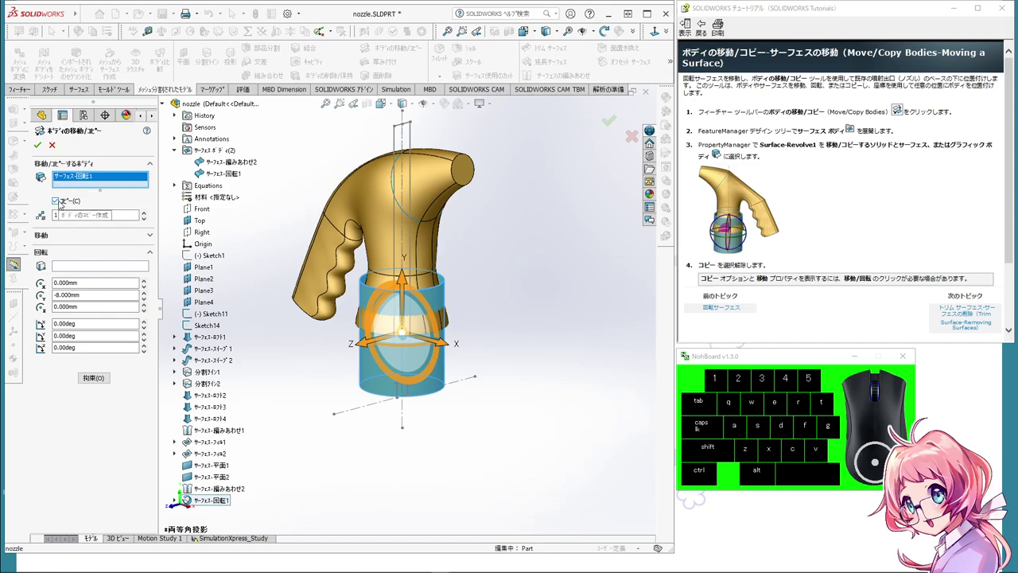
pyautogui.click(62, 202)
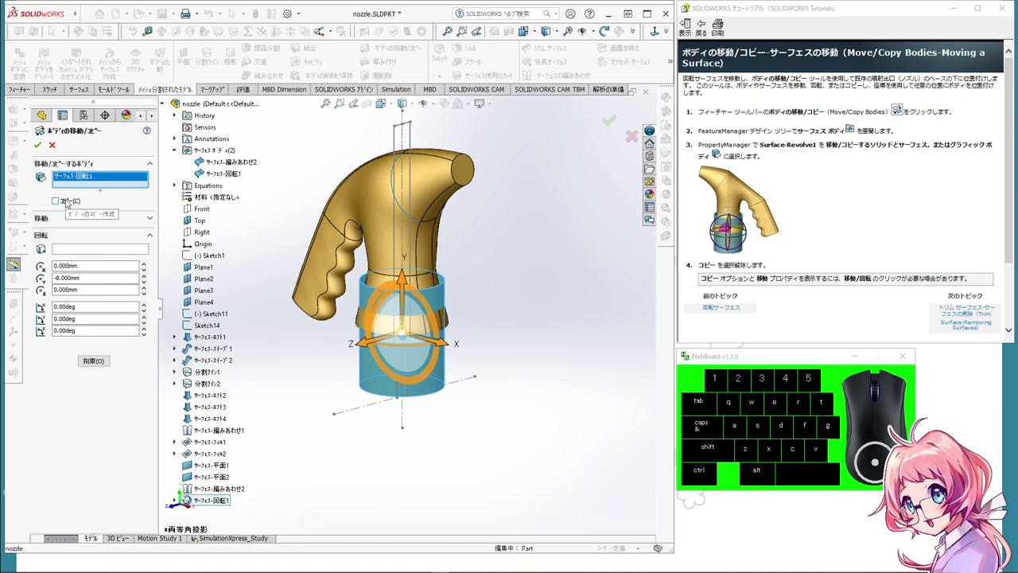
pyautogui.click(68, 200)
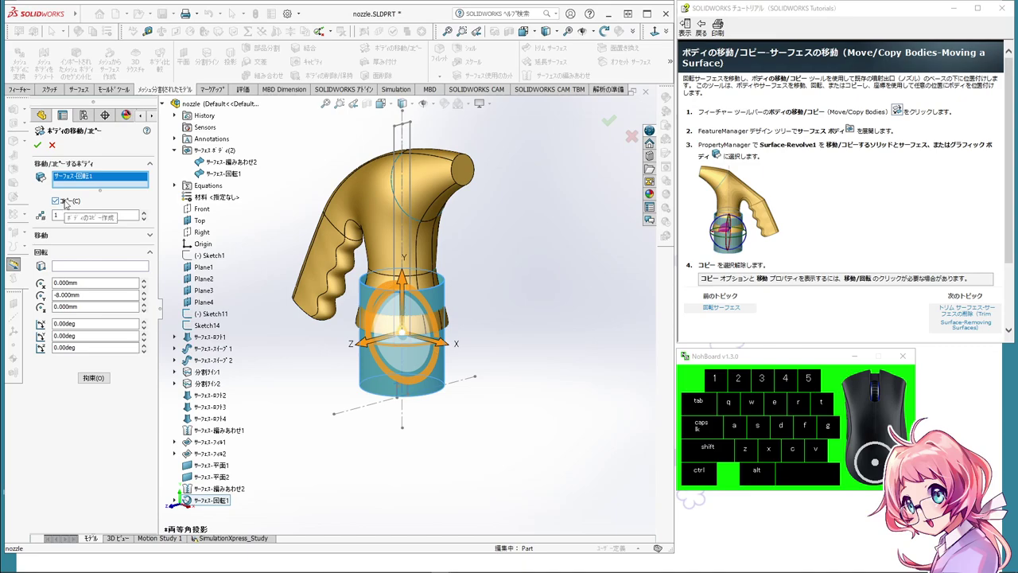
pyautogui.click(68, 202)
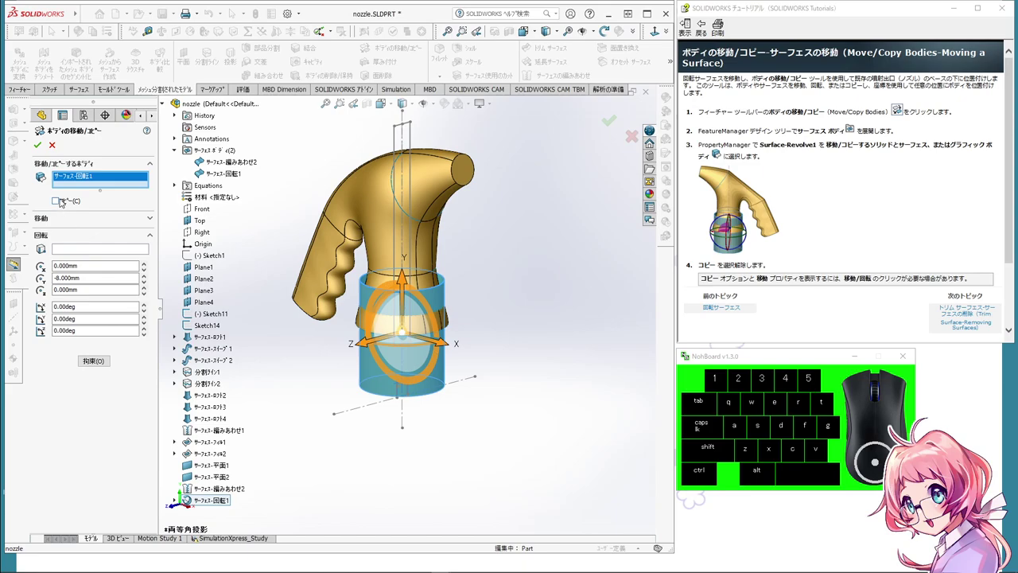
pyautogui.click(70, 219)
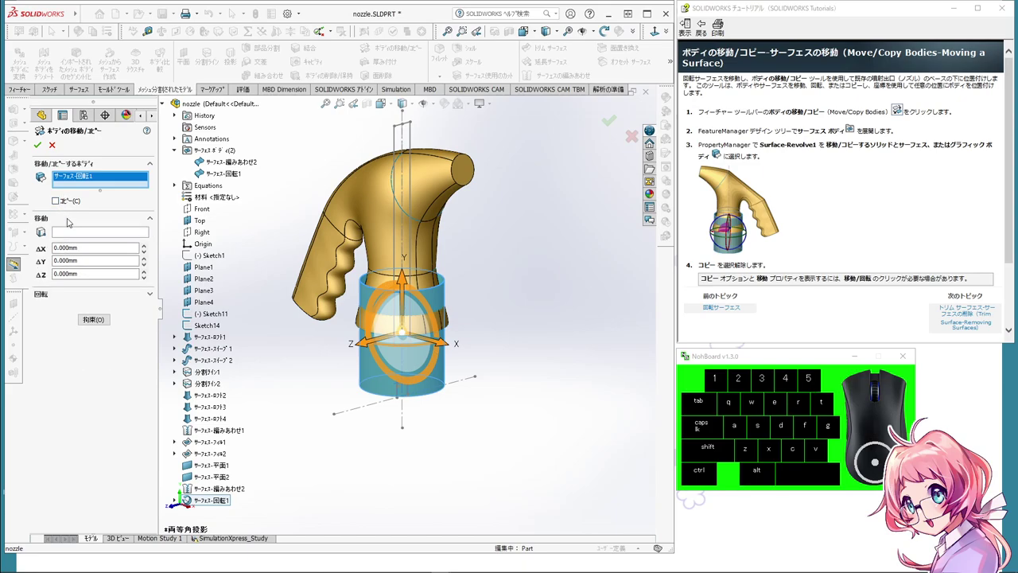
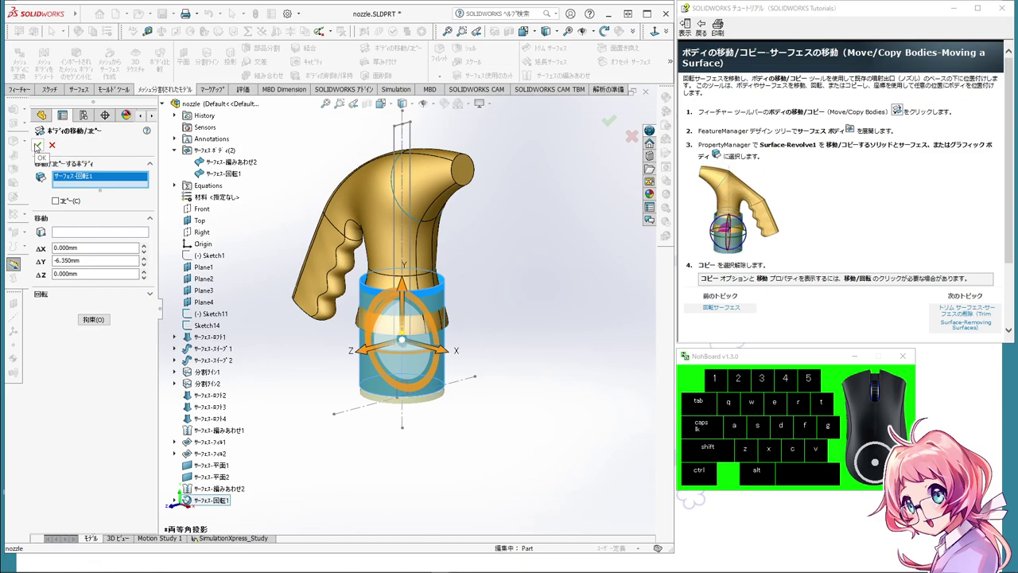
# Step: Confirm moving the revolved ring surface down the nozzle base
pyautogui.click(38, 145)
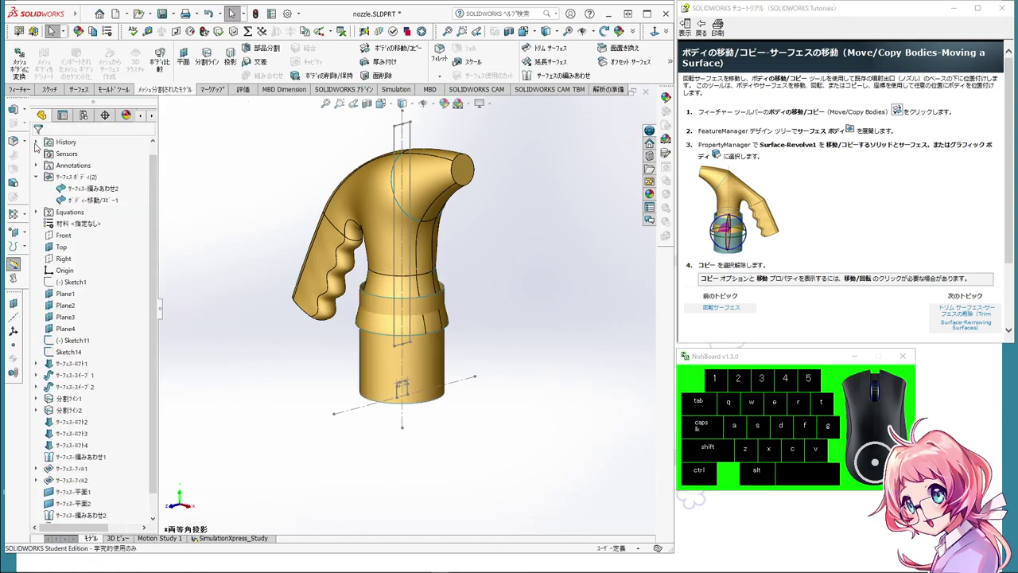
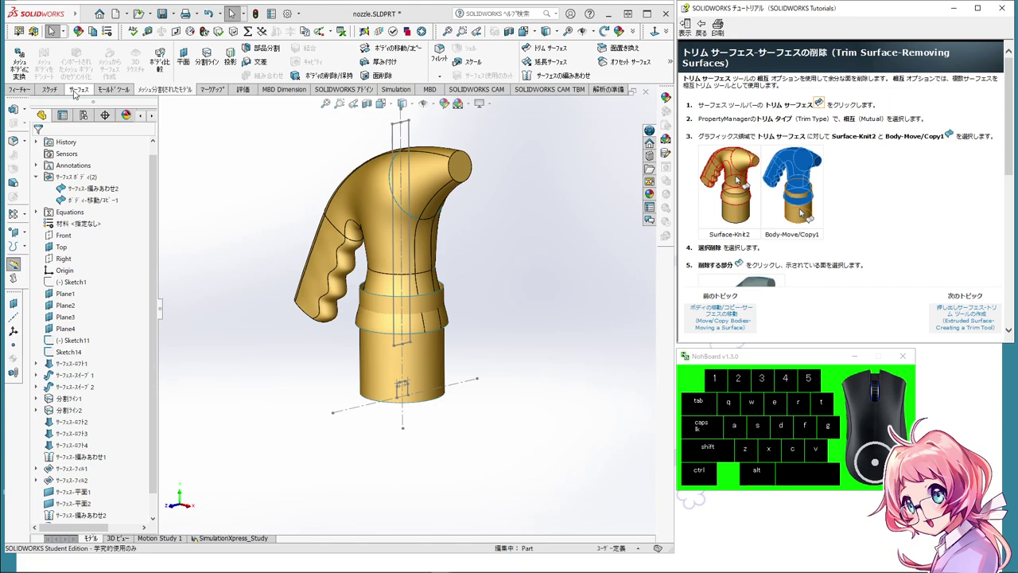
pyautogui.click(77, 93)
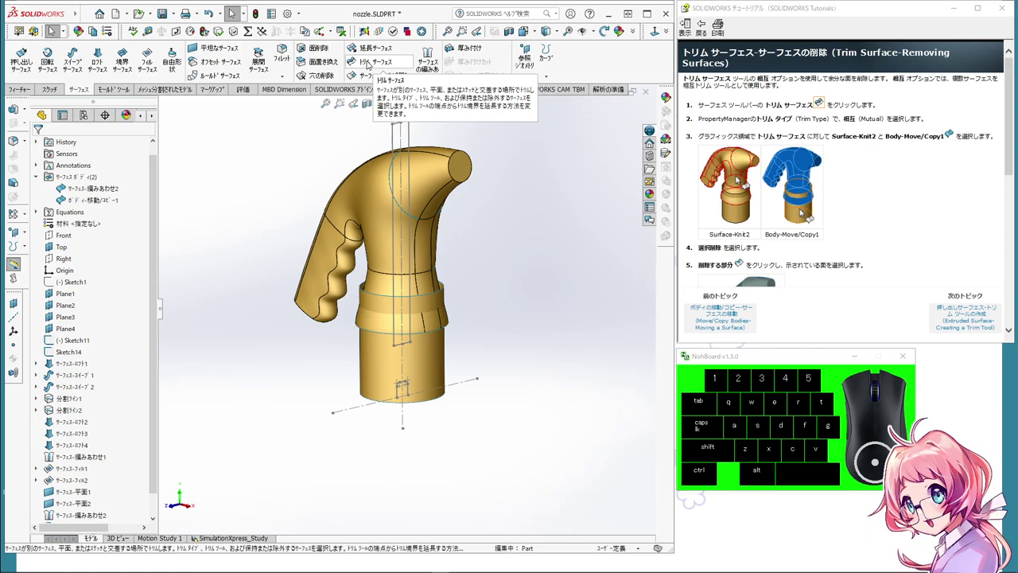
# Step: Start Trim Surface with Trim Type set to Mutual
pyautogui.click(370, 62)
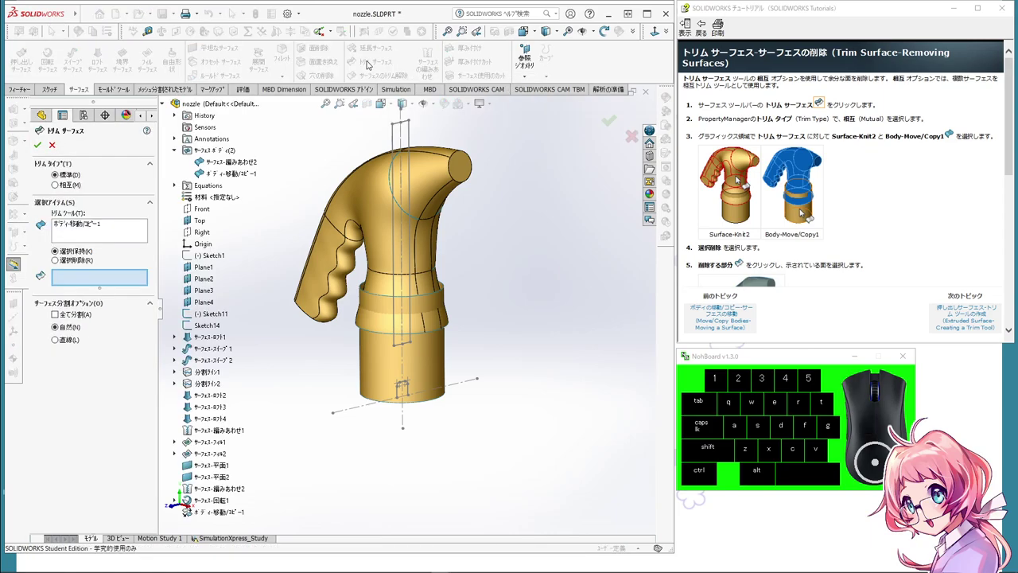
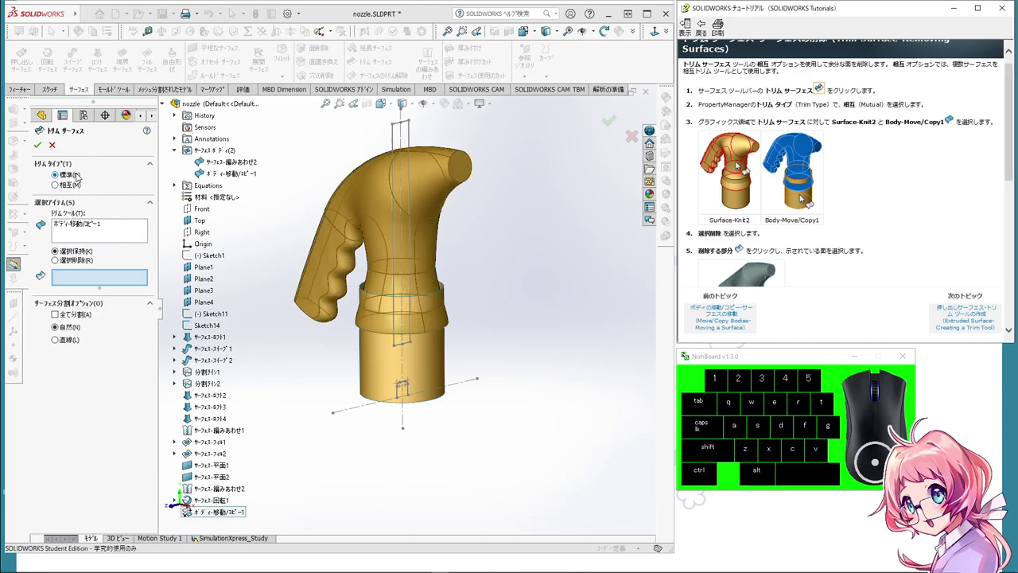
pyautogui.click(68, 186)
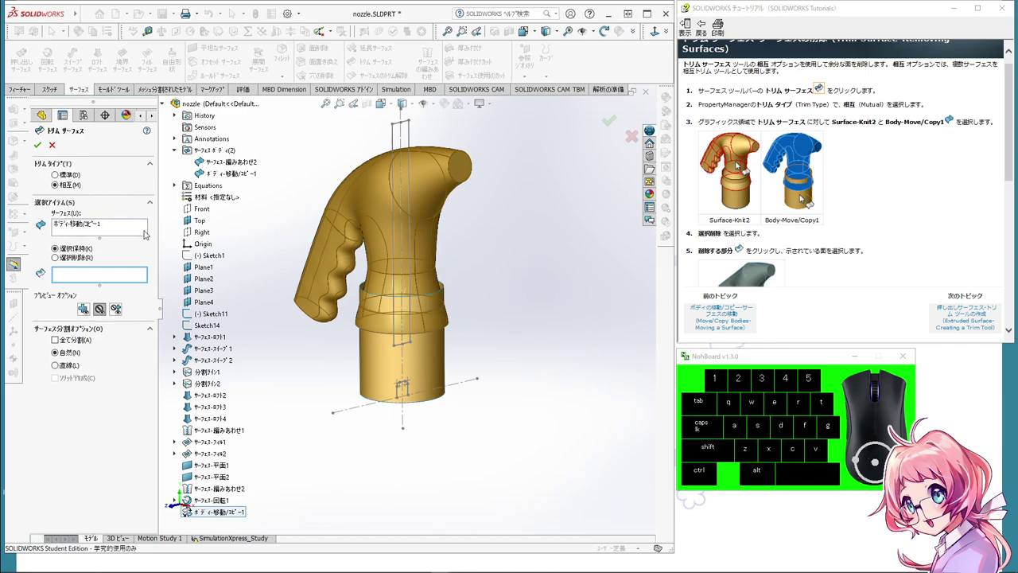
# Step: Select Surface-Knit2 and Body-Move/Copy1 for the mutual trim and choose Remove selections
pyautogui.click(121, 231)
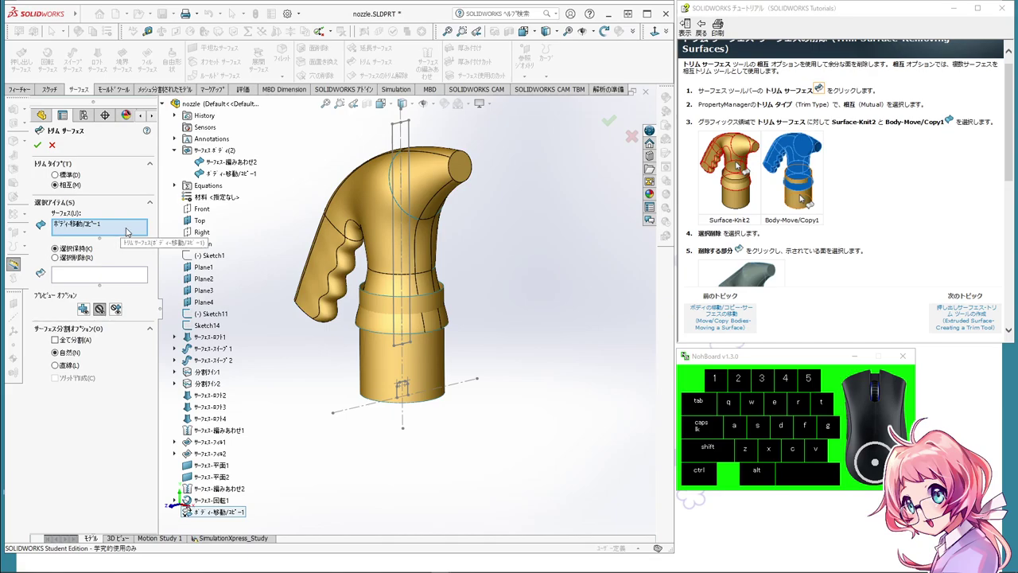
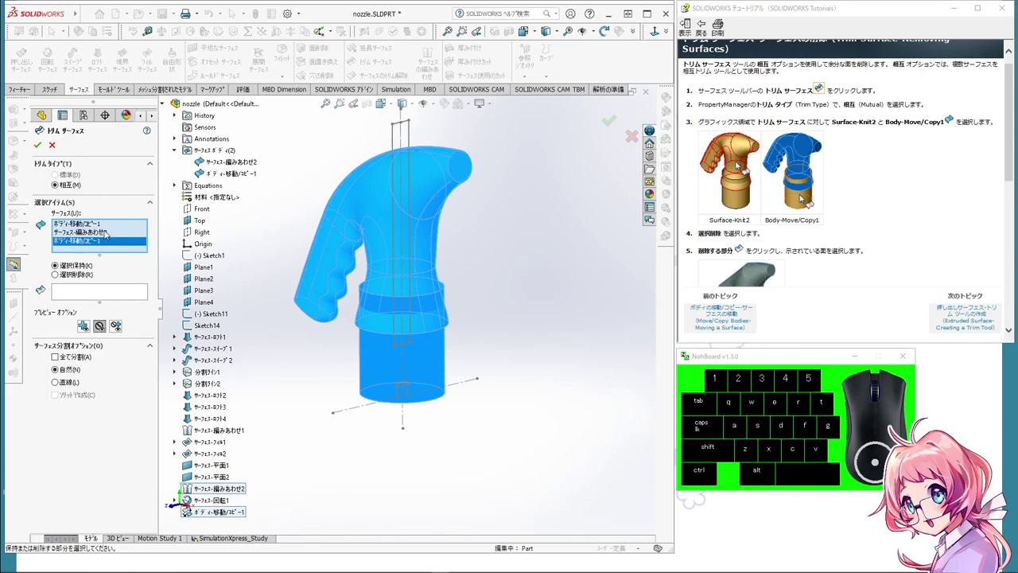
pyautogui.click(102, 226)
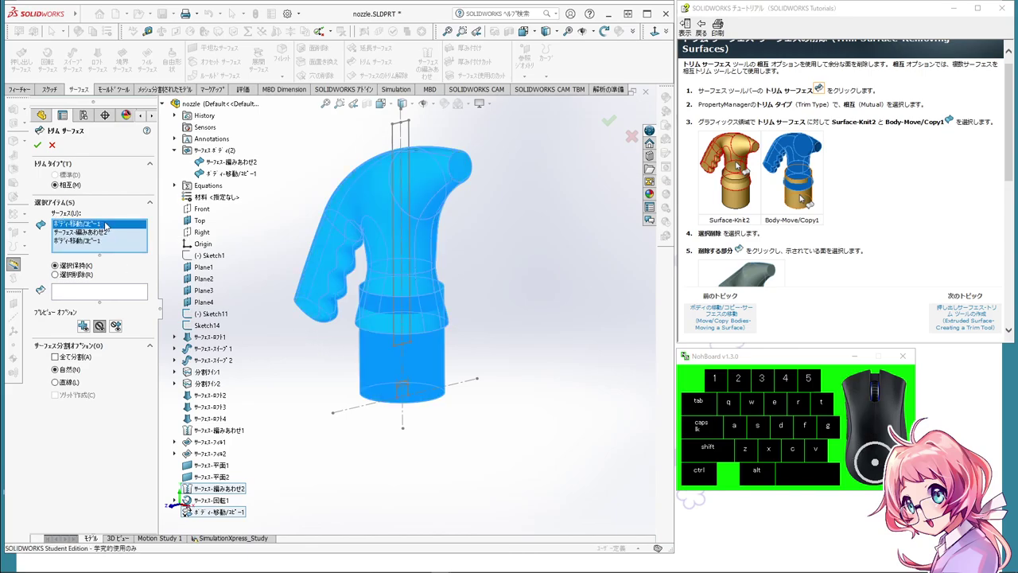
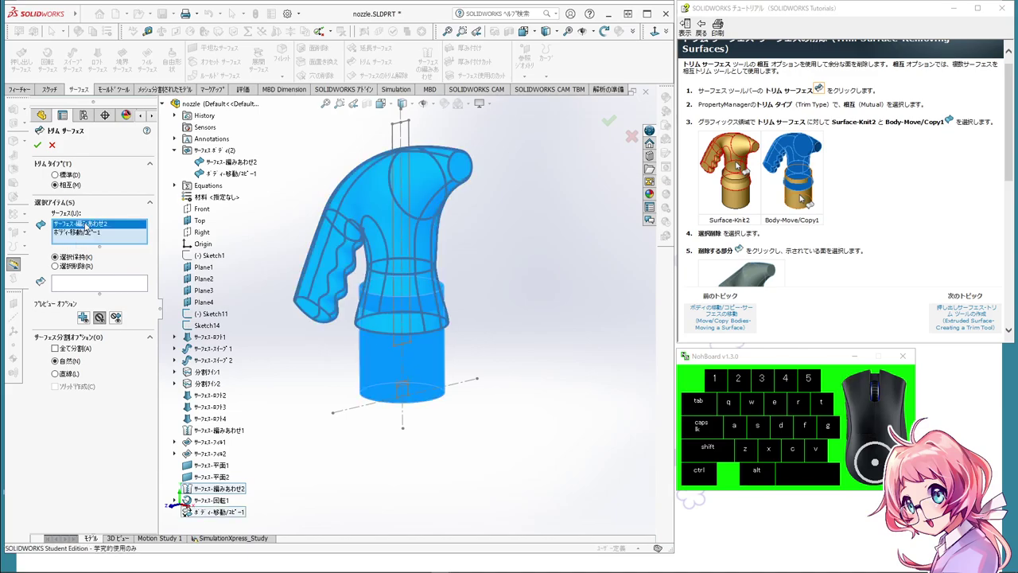
pyautogui.click(92, 232)
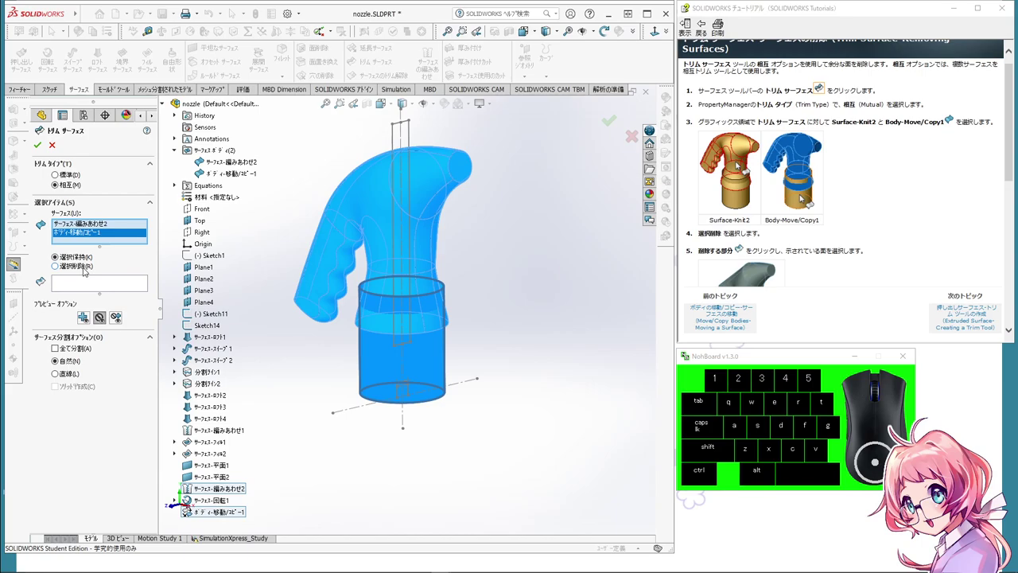
pyautogui.click(86, 269)
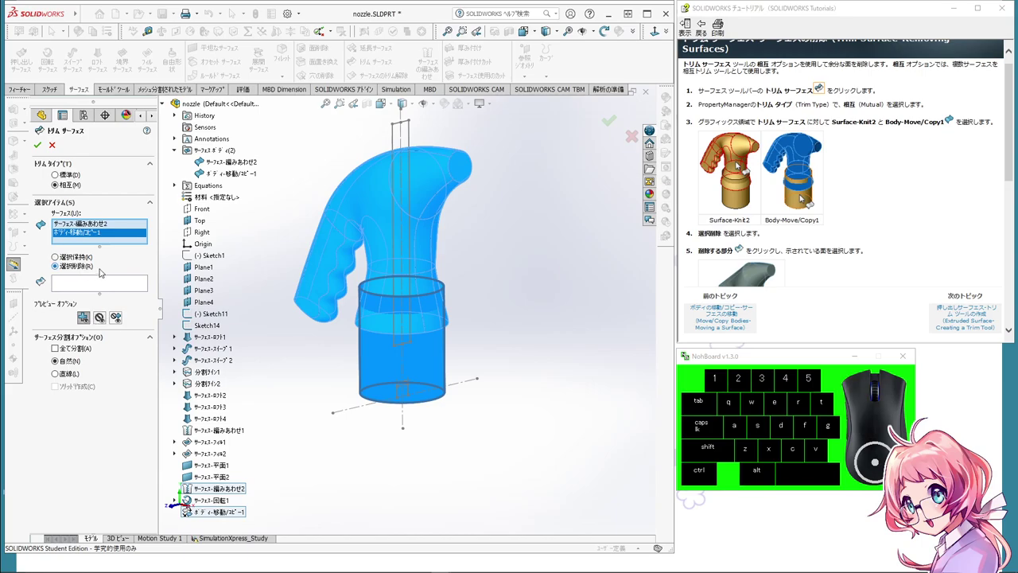
pyautogui.click(113, 288)
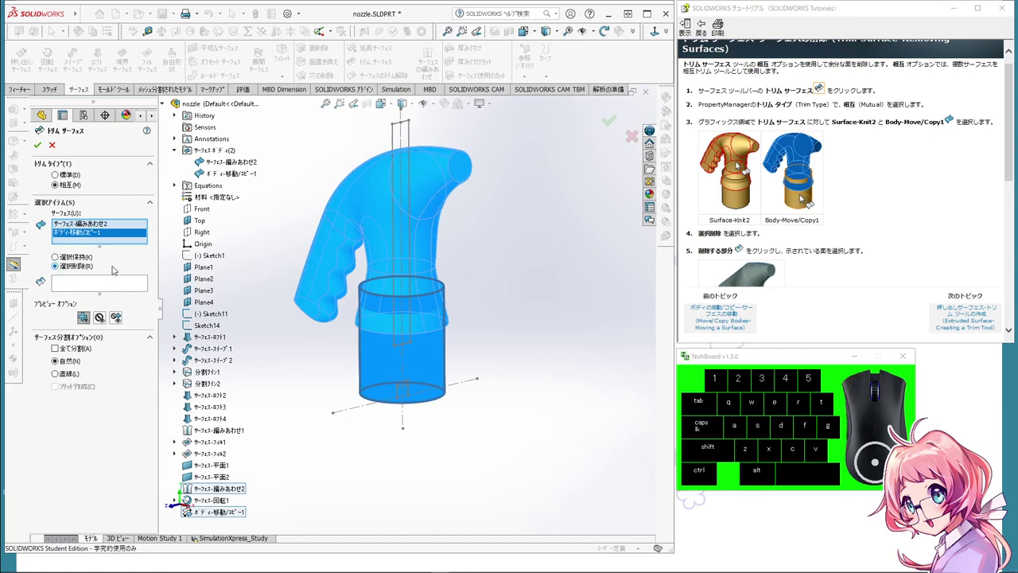
# Step: Begin picking pieces to remove, orbiting the nozzle to see the overlap
pyautogui.click(116, 225)
pyautogui.click(113, 233)
pyautogui.middleClick(143, 263)
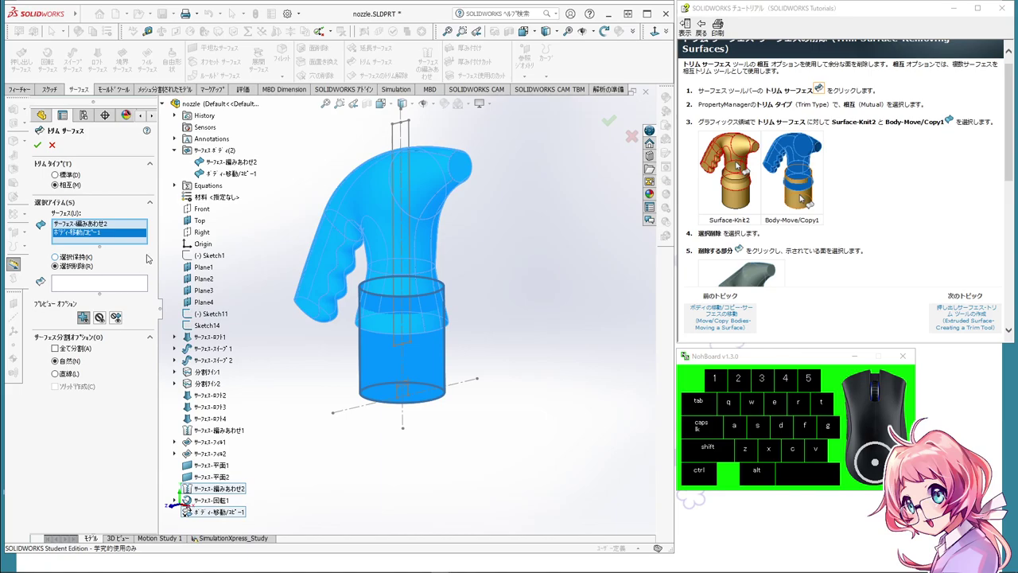
pyautogui.click(307, 355)
pyautogui.moveTo(218, 340); pyautogui.dragTo(242, 328)
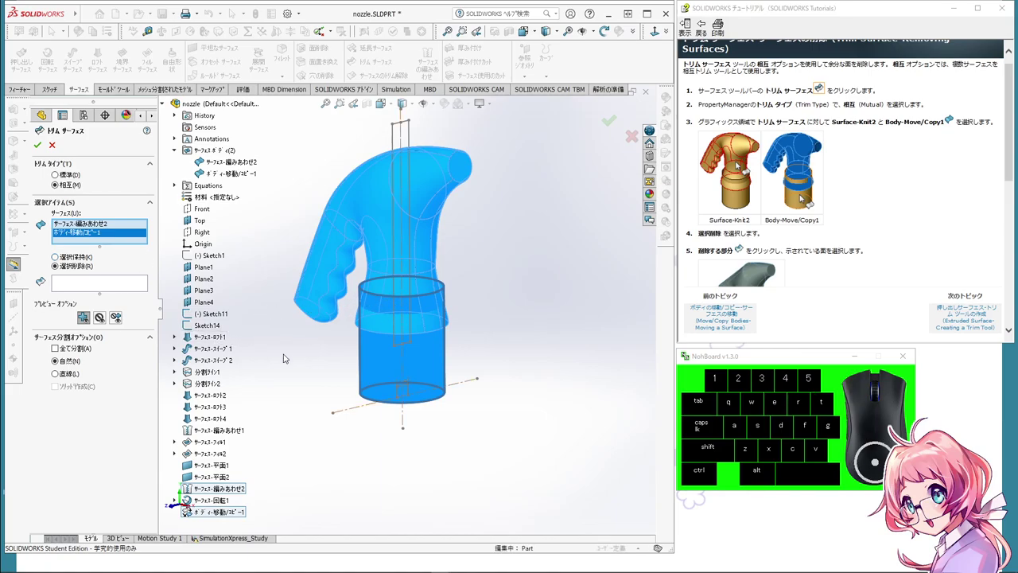
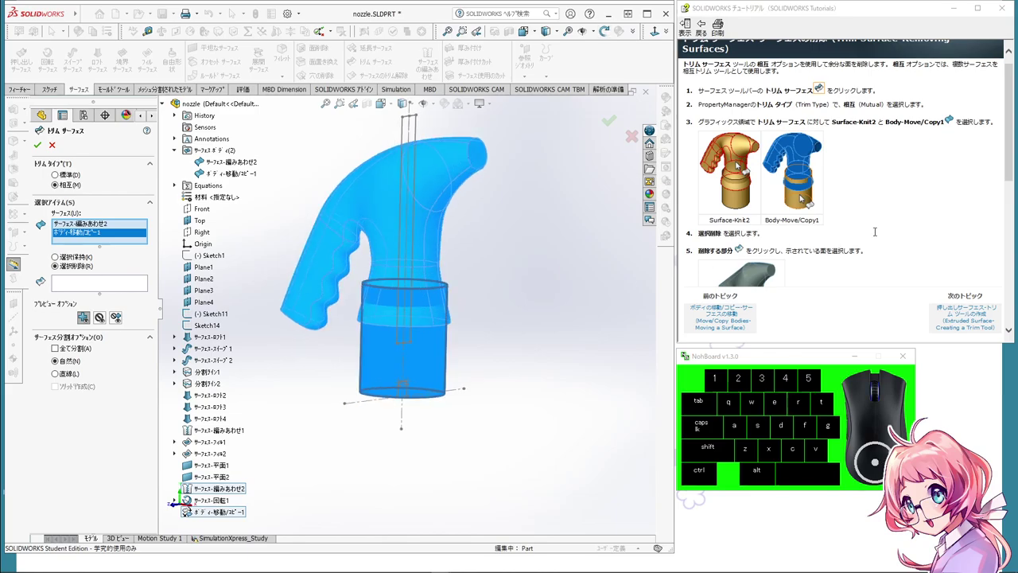
pyautogui.scroll(-3)
pyautogui.scroll(3)
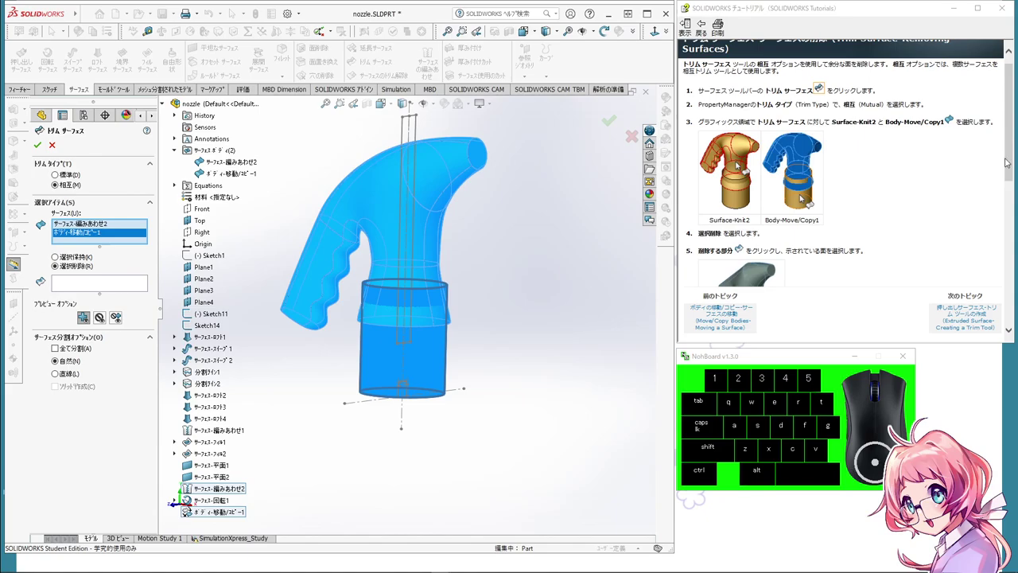
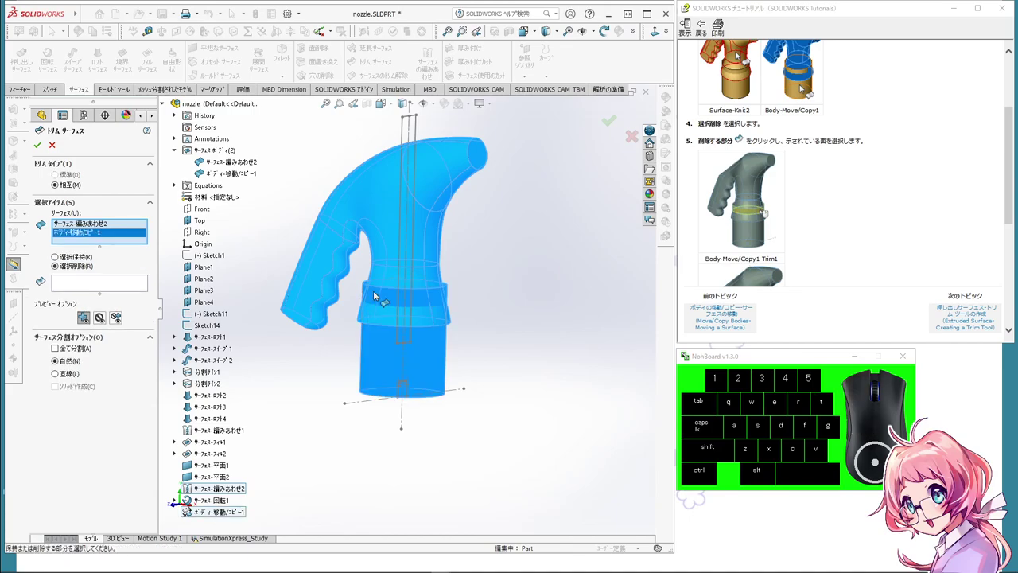
# Step: Mark the overlapping band piece of the ring and nozzle for removal
pyautogui.click(99, 282)
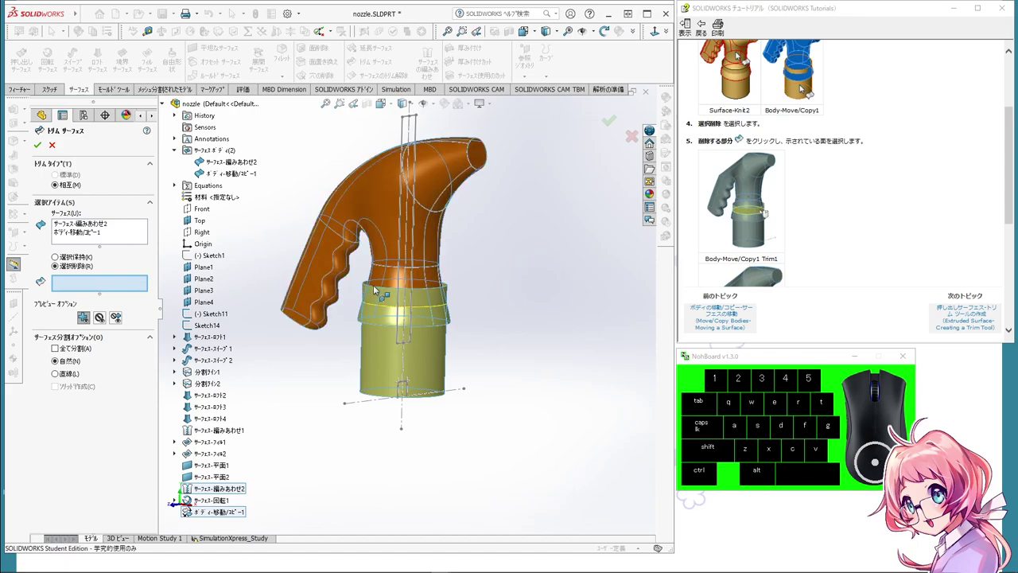
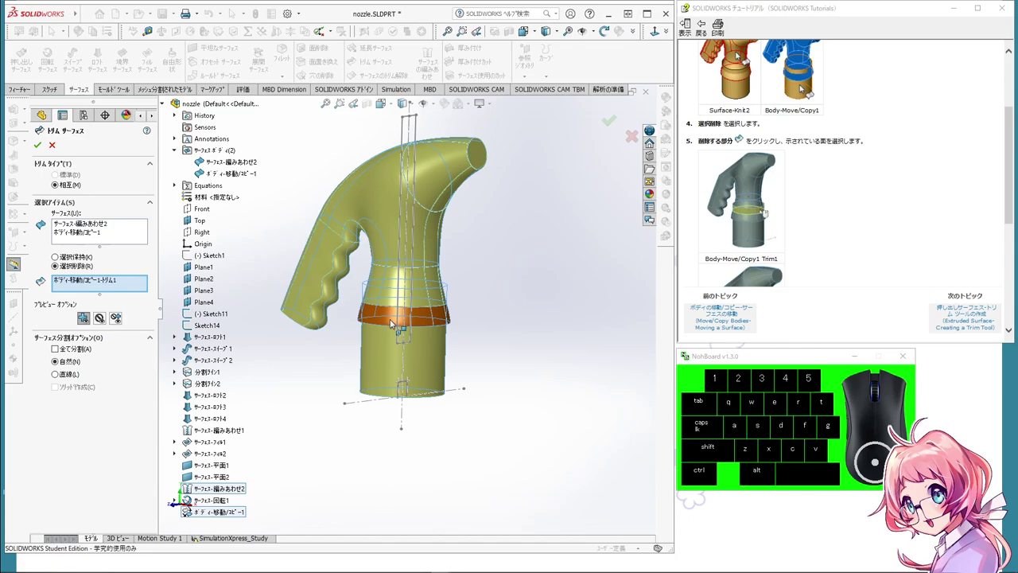
pyautogui.click(393, 321)
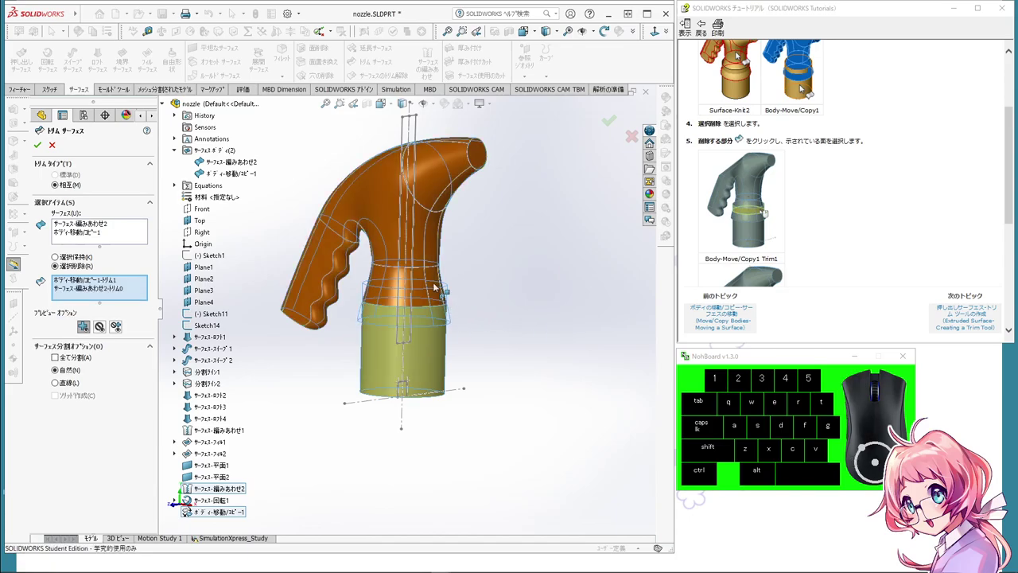
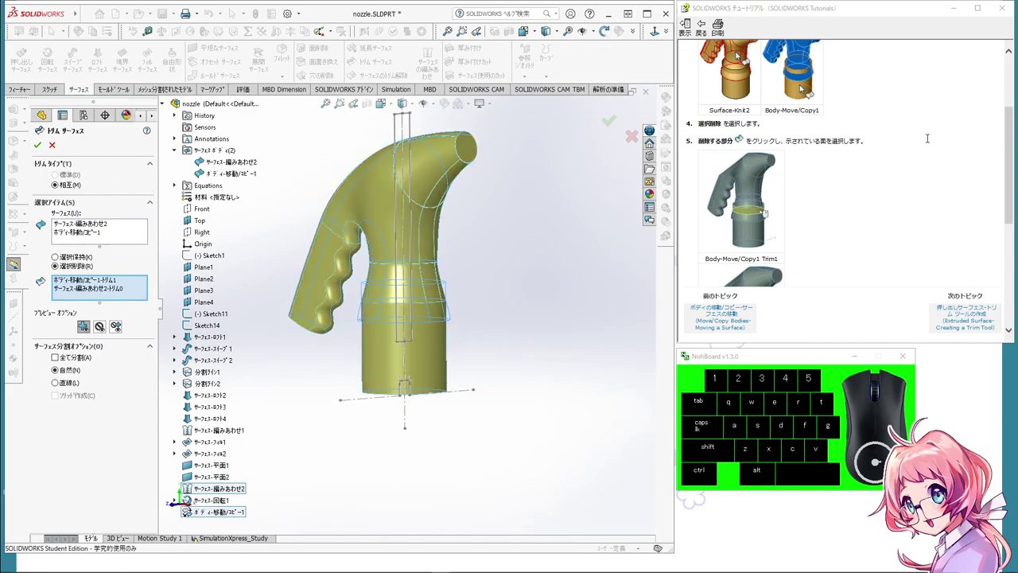
pyautogui.scroll(-3)
pyautogui.scroll(3)
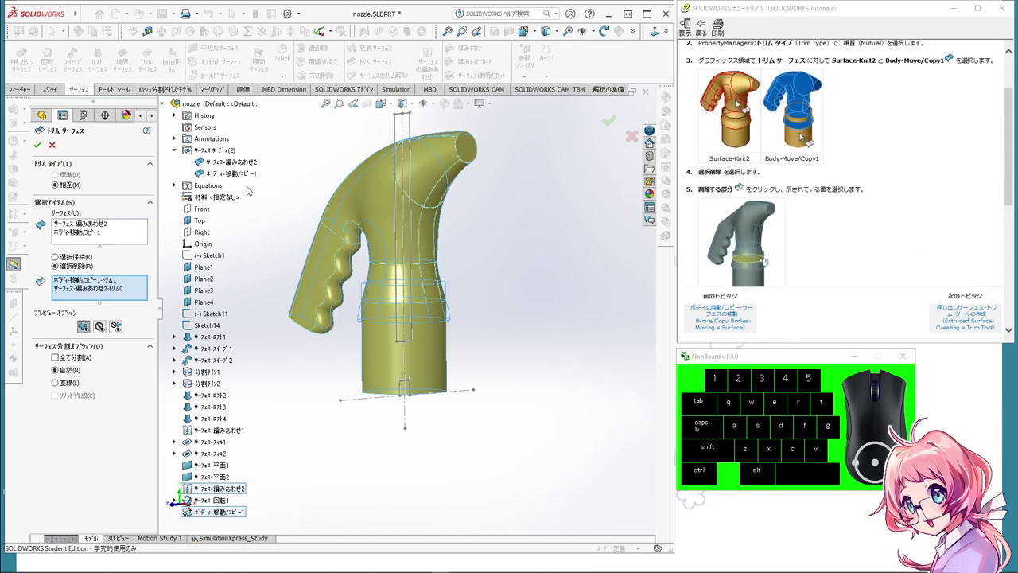
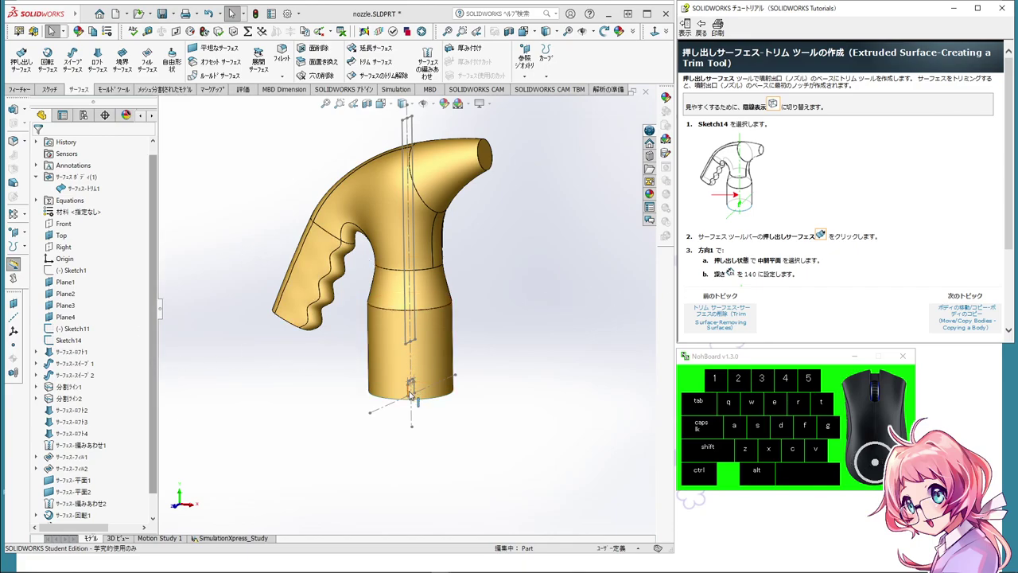
# Step: Extrude Sketch14 as a surface with Direction 1 set to Mid Plane, ready to change the 10 mm depth
pyautogui.click(412, 393)
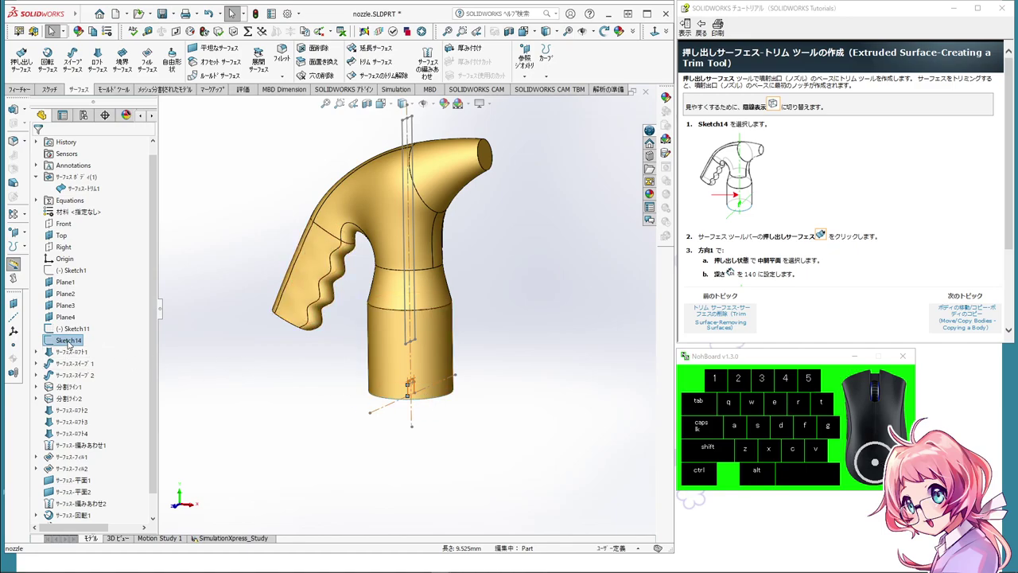
pyautogui.click(58, 340)
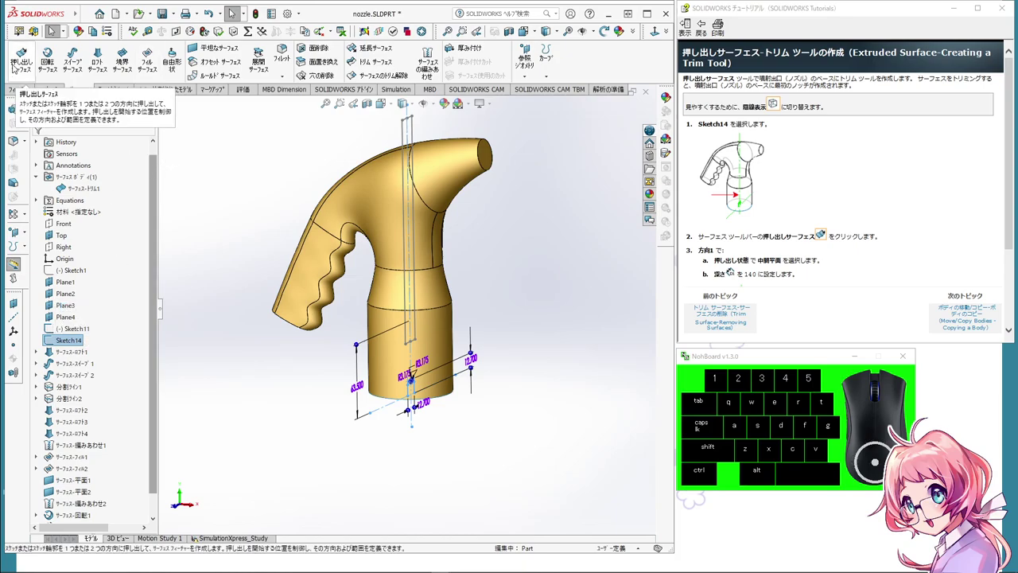
pyautogui.click(16, 66)
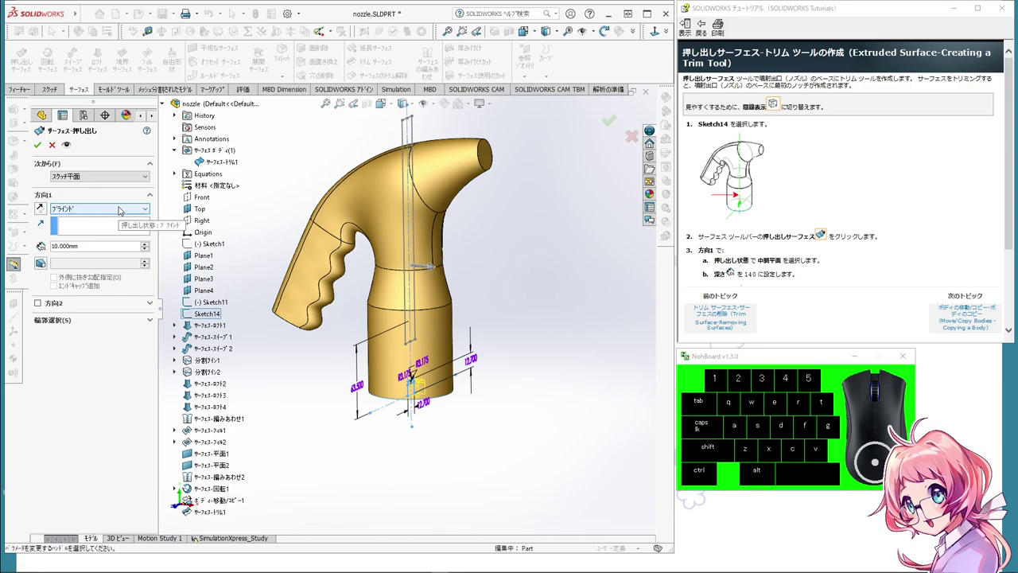
pyautogui.click(121, 209)
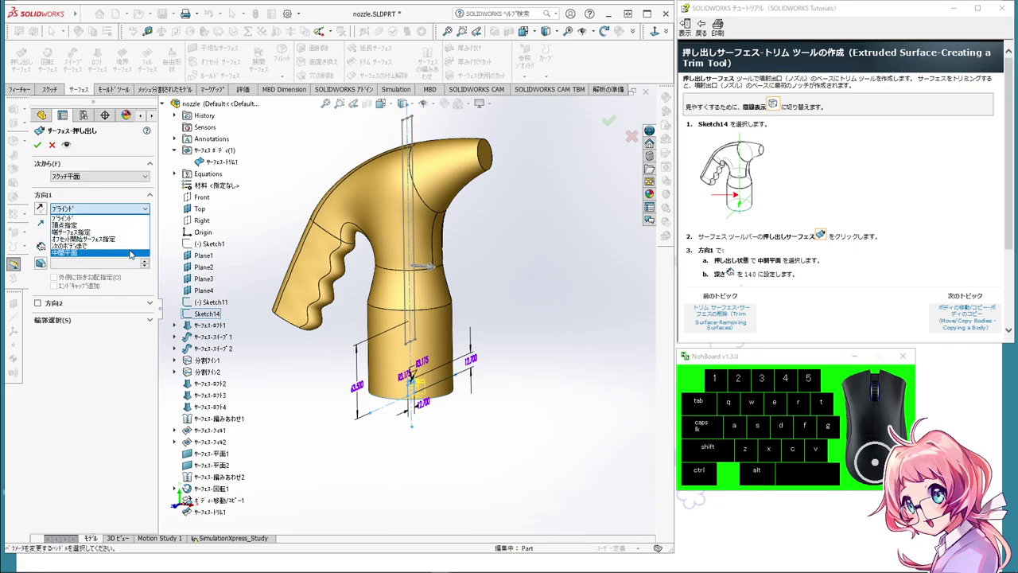
pyautogui.click(133, 251)
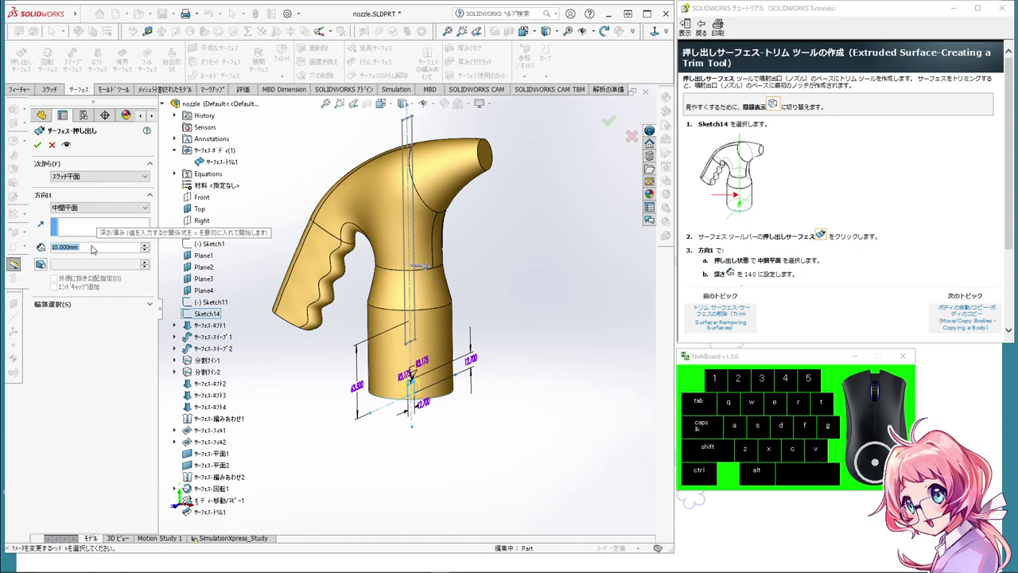
pyautogui.doubleClick(95, 247)
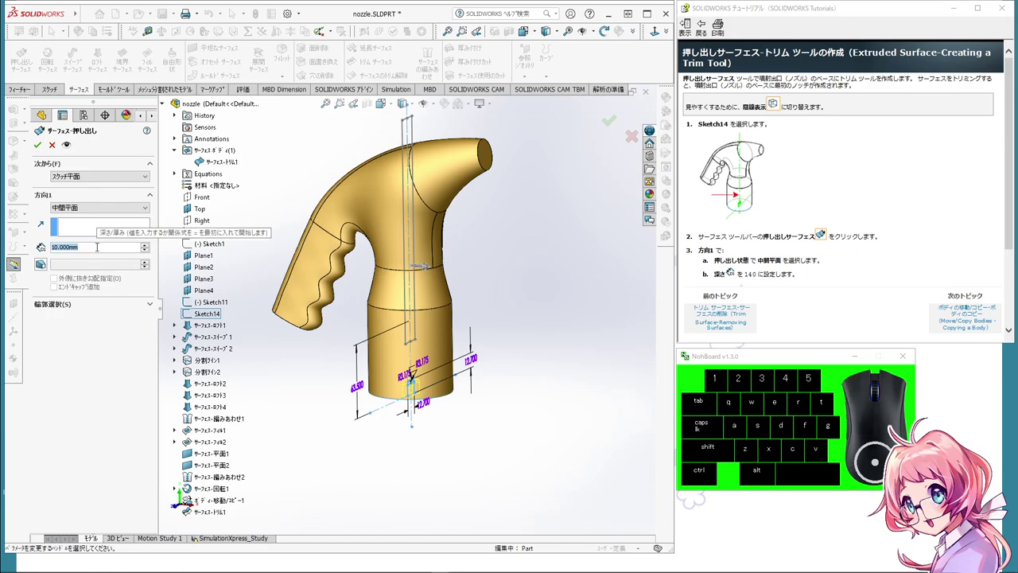
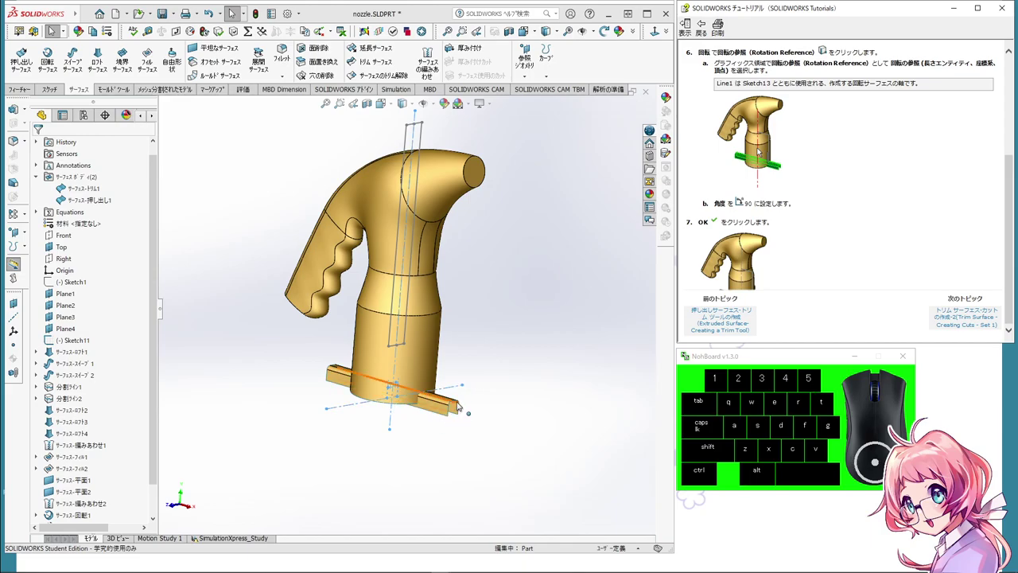
# Step: Finish the extruded surface and switch to the feature commands
pyautogui.middleClick(568, 344)
pyautogui.scroll(3)
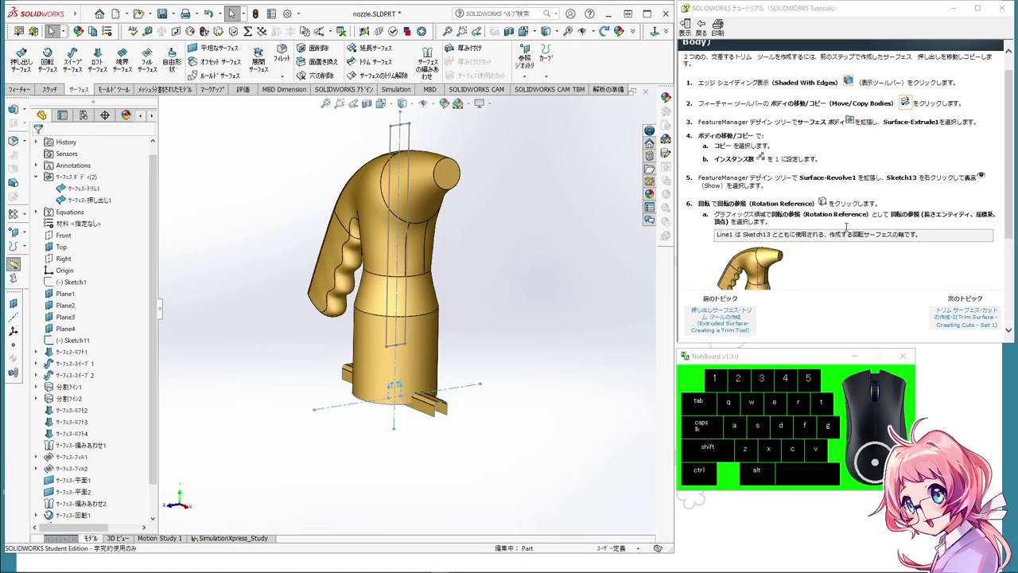
pyautogui.scroll(3)
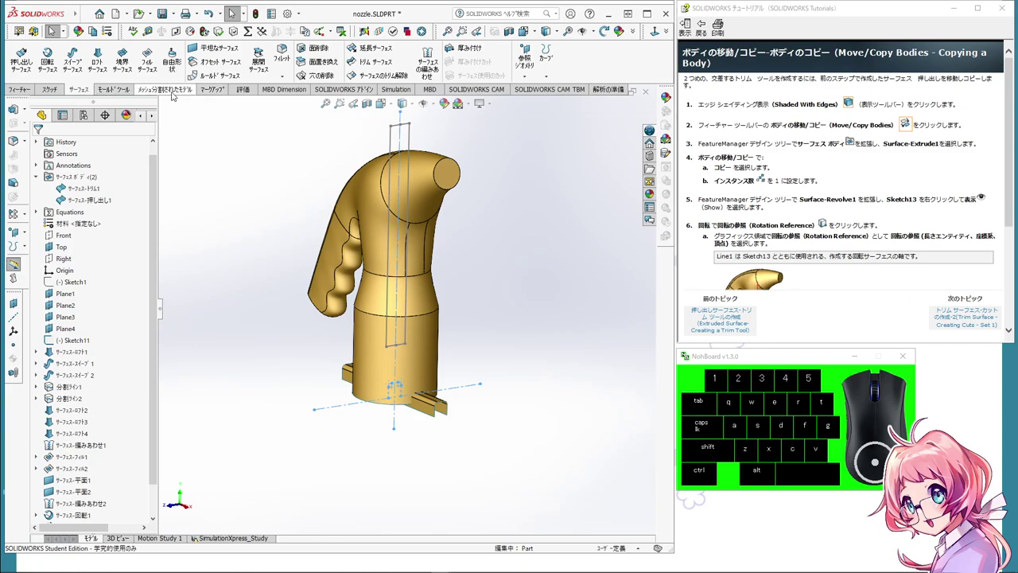
pyautogui.click(175, 94)
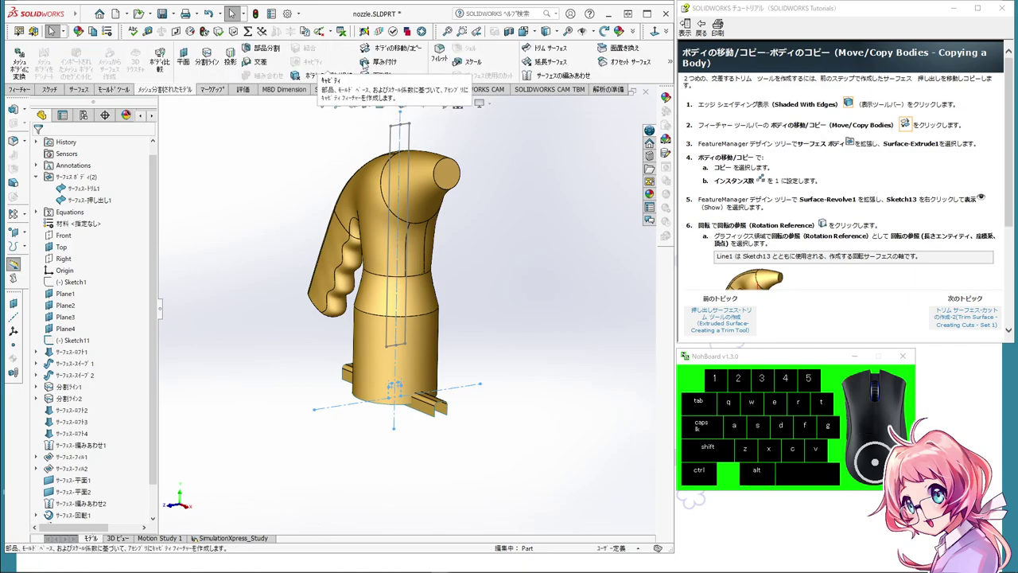
# Step: Start Move/Copy Bodies on Surface-Extrude1 with Copy checked and Rotate settings shown
pyautogui.click(394, 51)
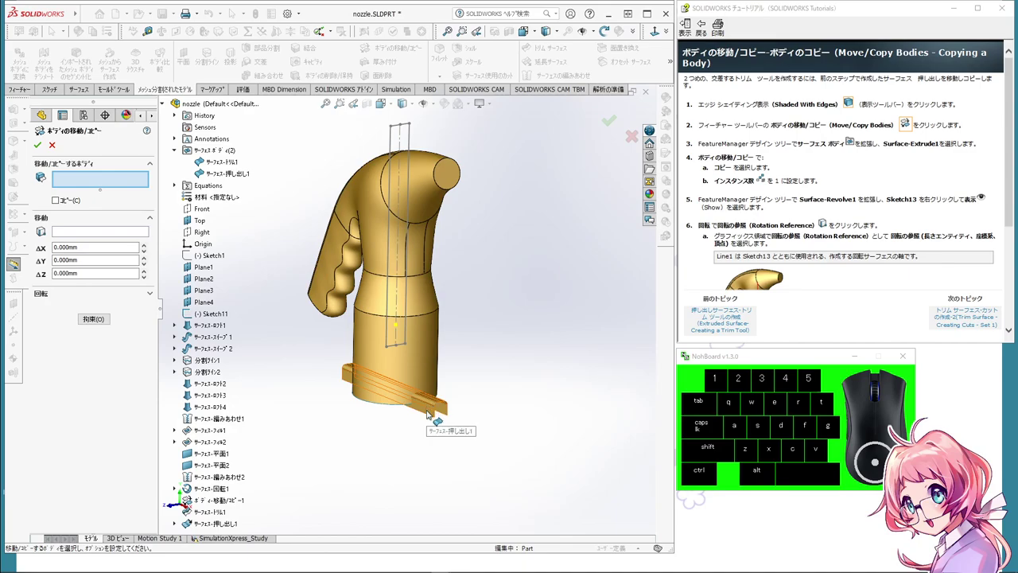
pyautogui.click(430, 411)
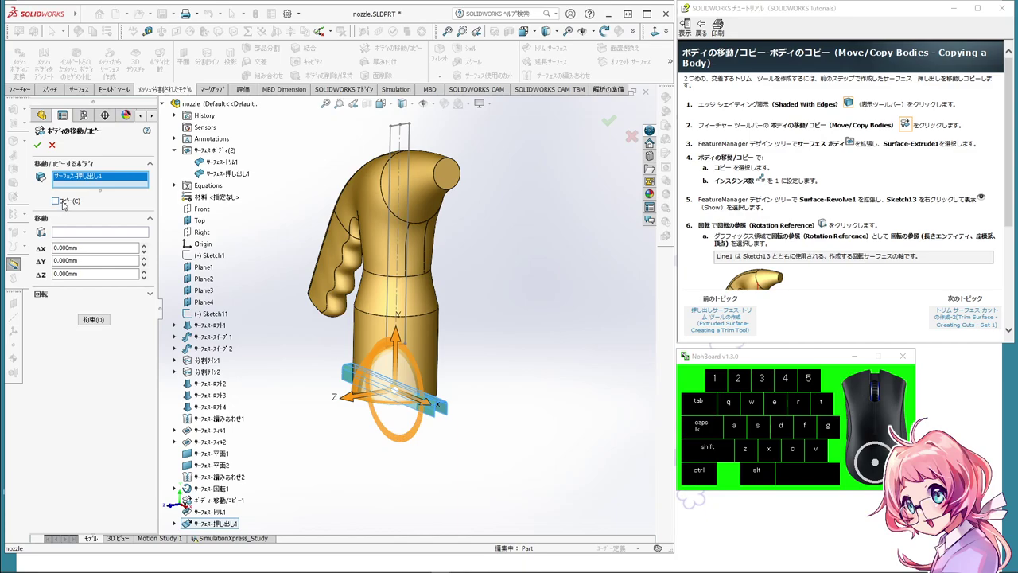
pyautogui.click(65, 203)
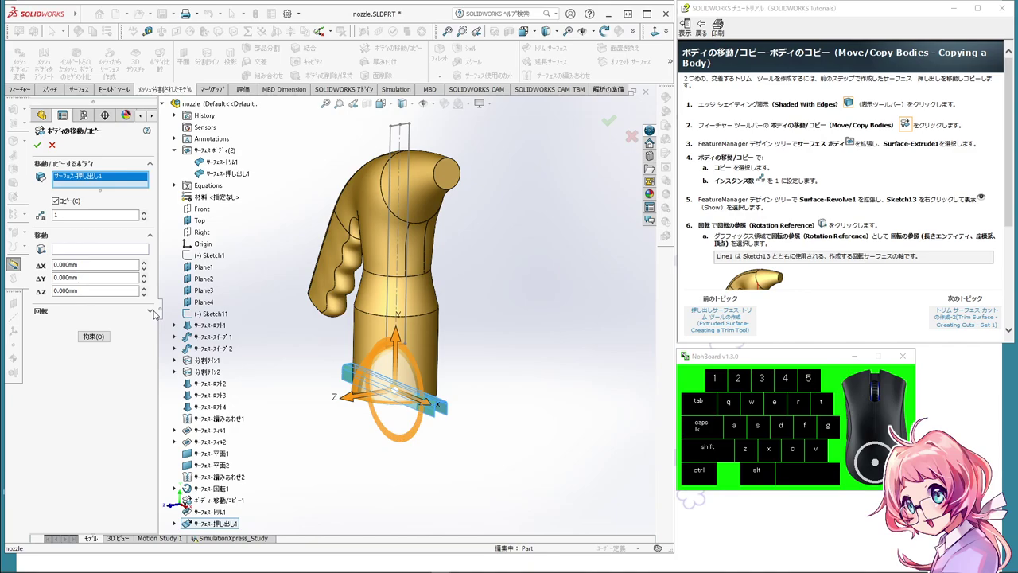
pyautogui.click(156, 311)
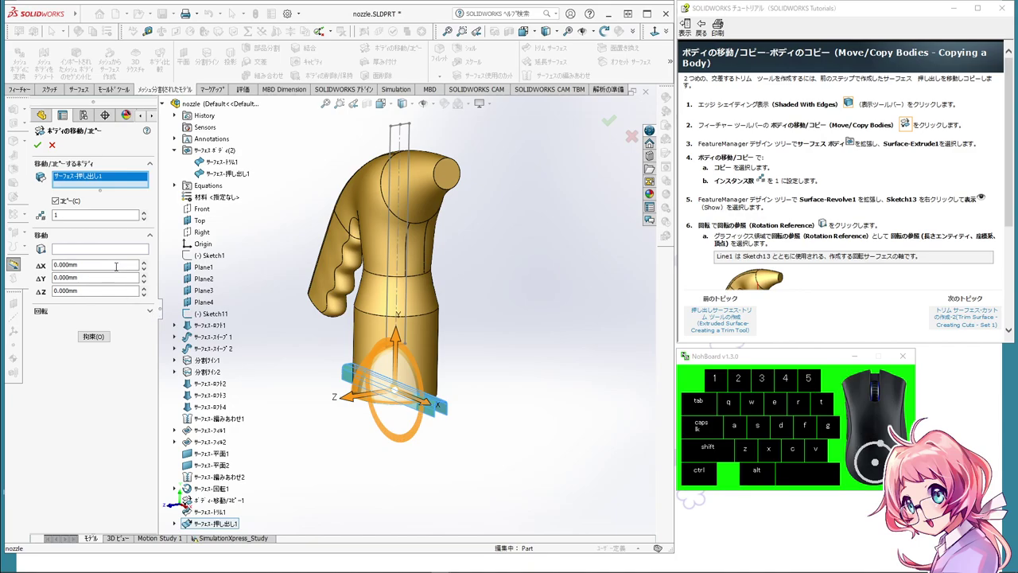
pyautogui.click(151, 313)
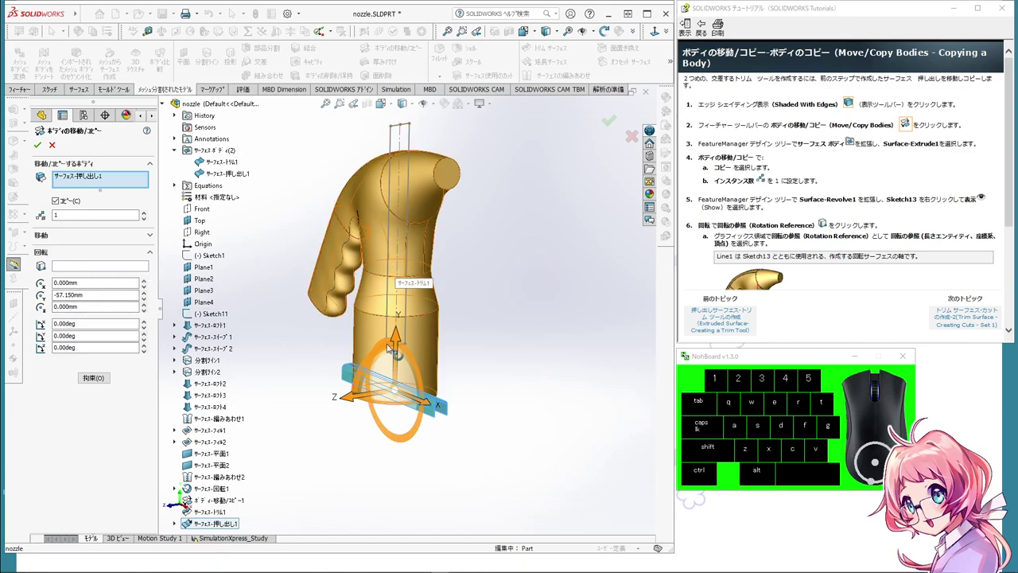
pyautogui.scroll(3)
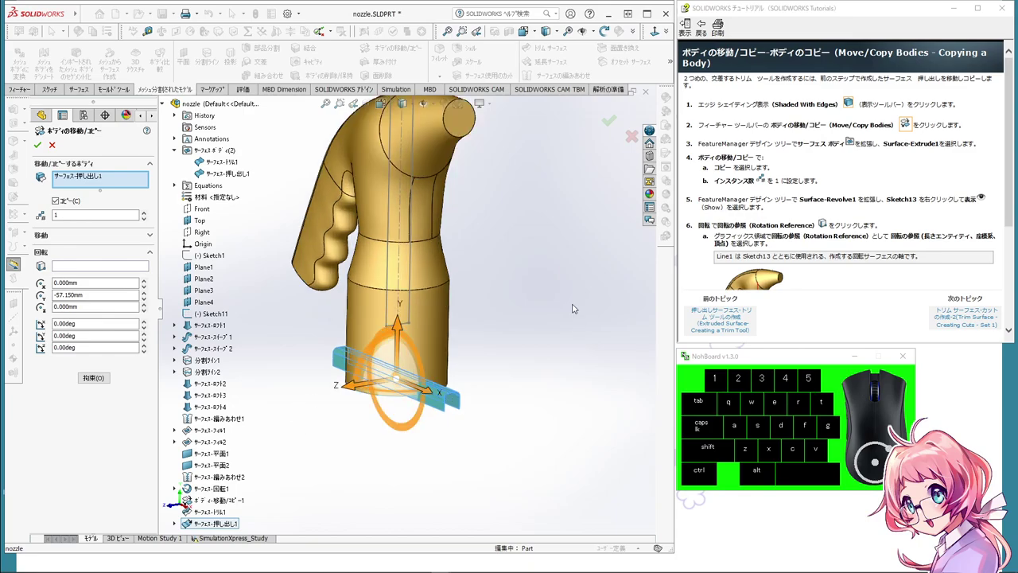
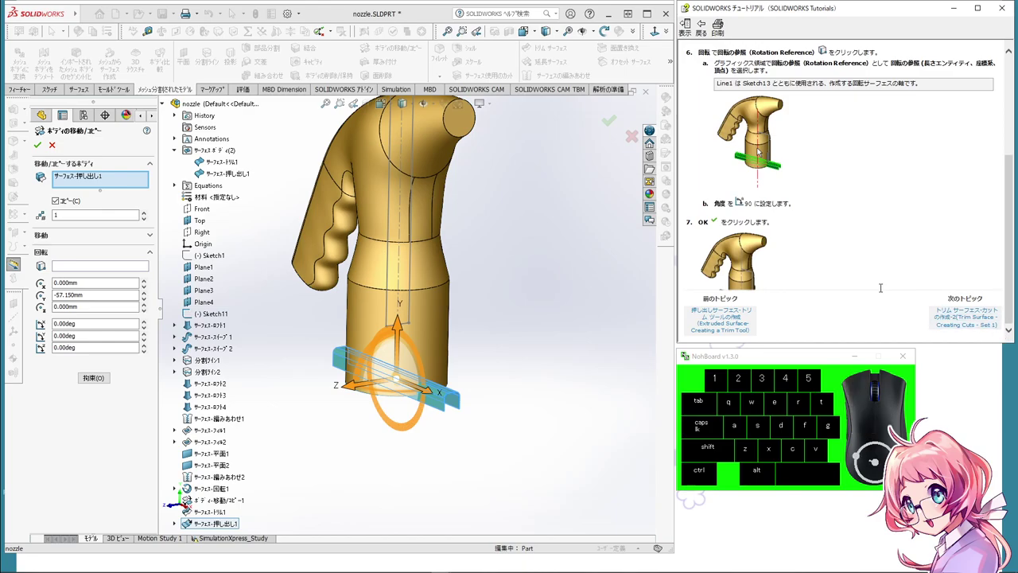
pyautogui.scroll(-3)
pyautogui.scroll(3)
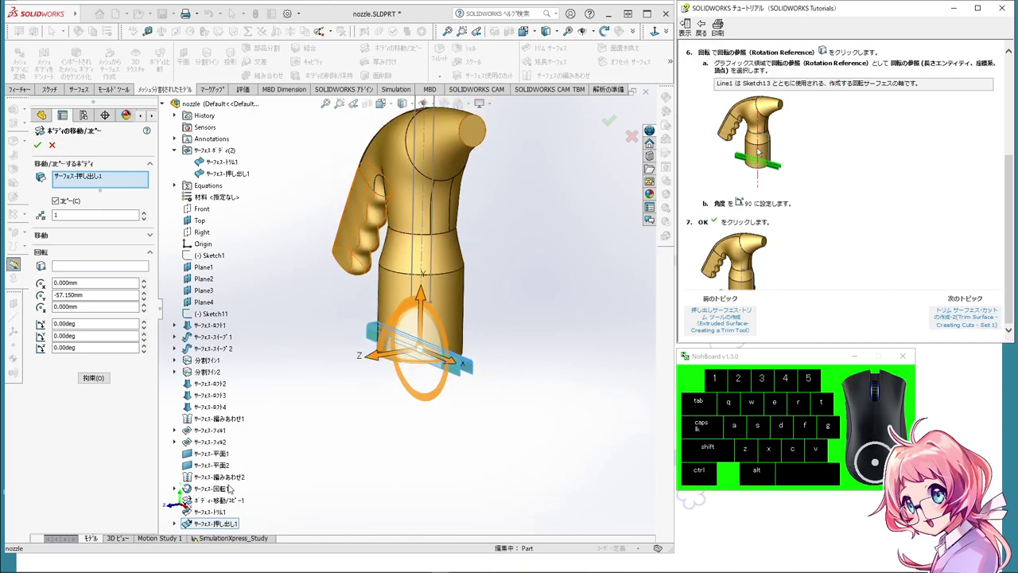
pyautogui.scroll(3)
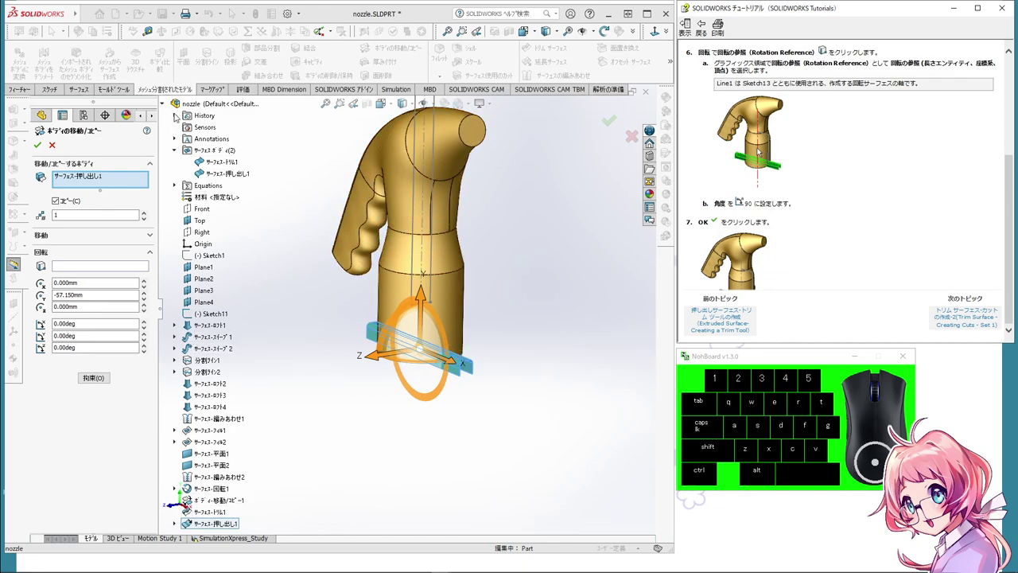
# Step: Show Sketch13's axis line and work through the rotation reference field
pyautogui.click(177, 114)
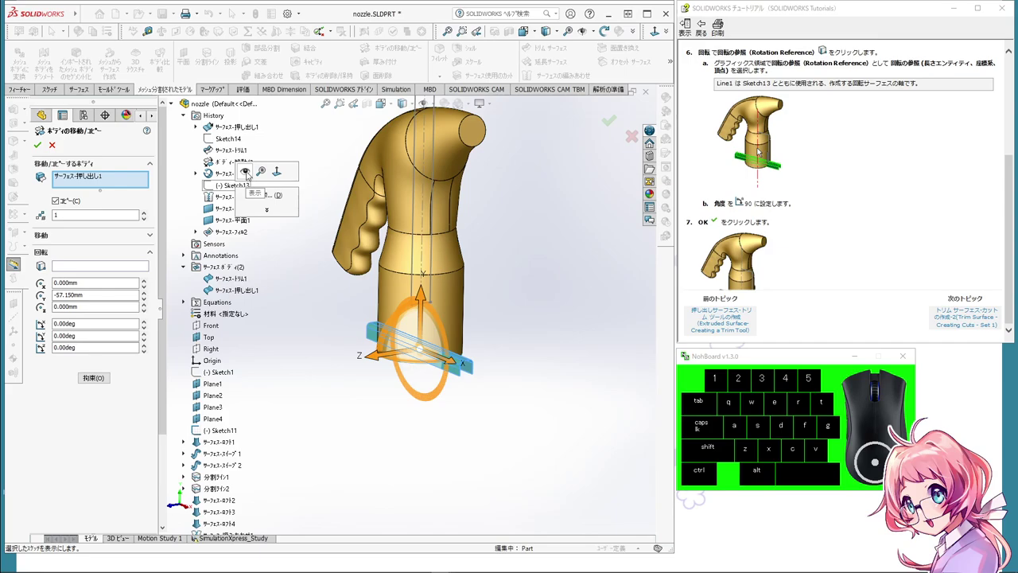
pyautogui.click(249, 173)
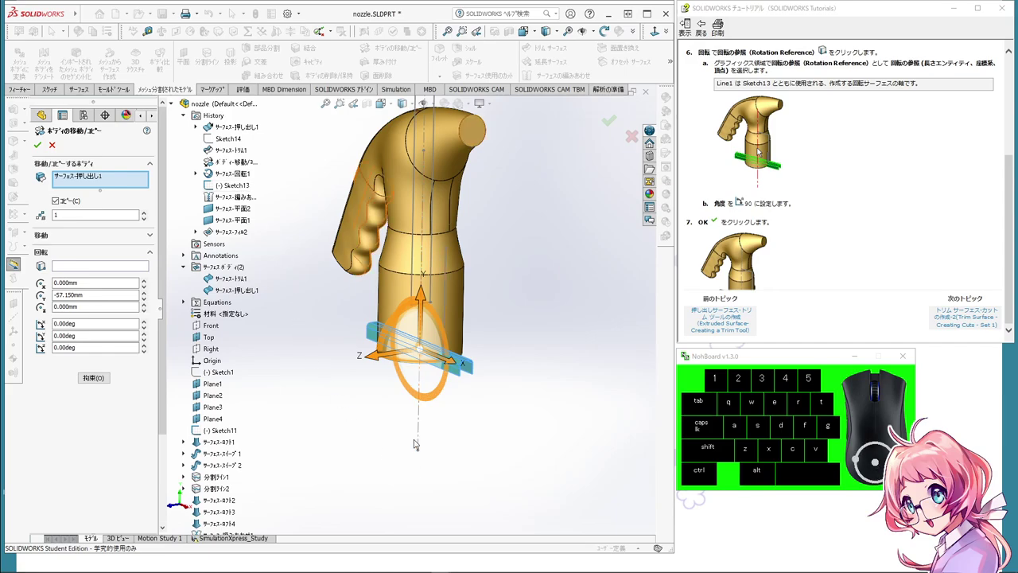
pyautogui.click(112, 271)
pyautogui.click(111, 270)
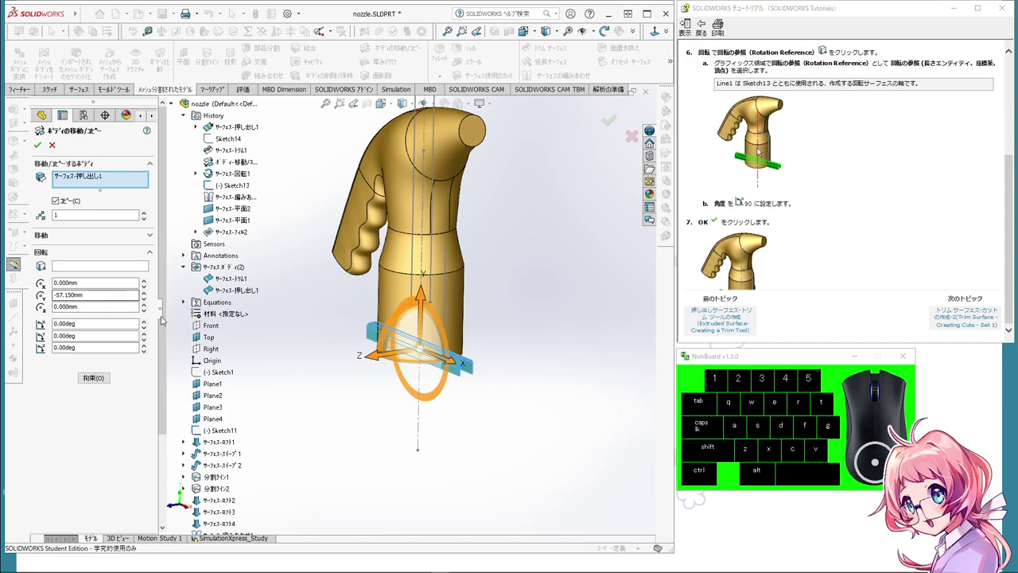
pyautogui.click(421, 422)
pyautogui.moveTo(401, 423); pyautogui.dragTo(404, 431)
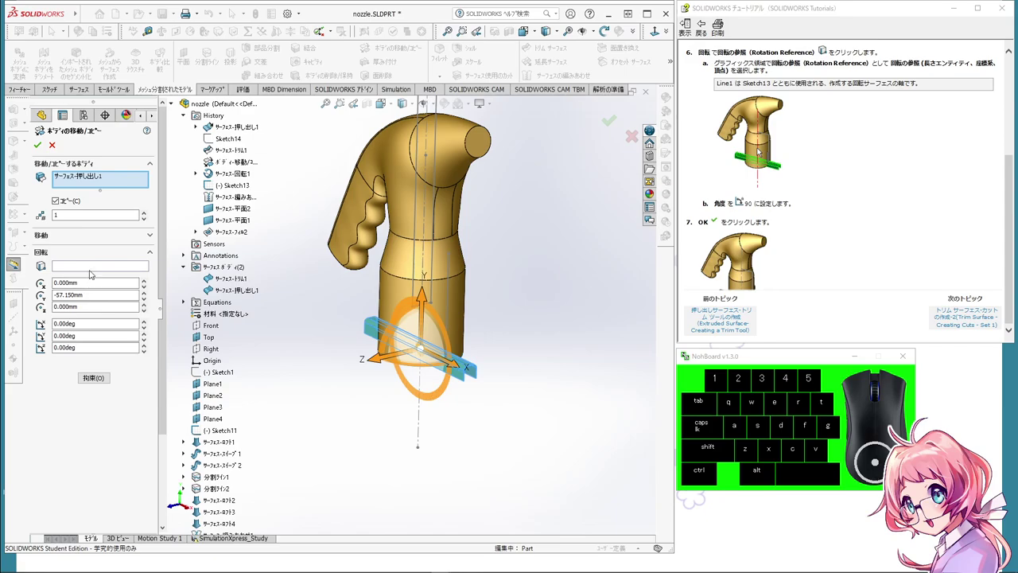
pyautogui.click(93, 263)
pyautogui.click(89, 269)
pyautogui.click(50, 268)
pyautogui.scroll(3)
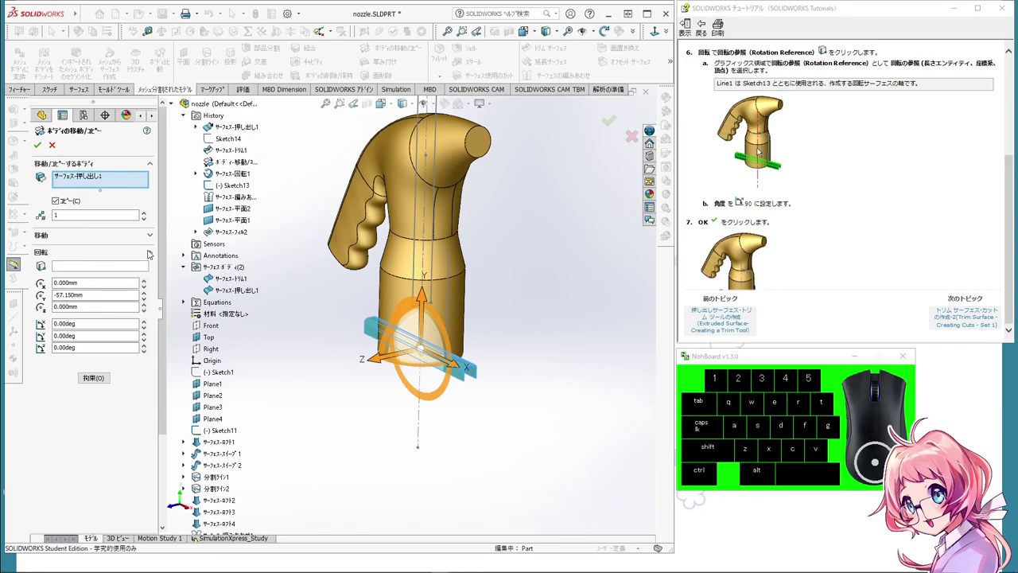
pyautogui.click(151, 235)
pyautogui.click(151, 236)
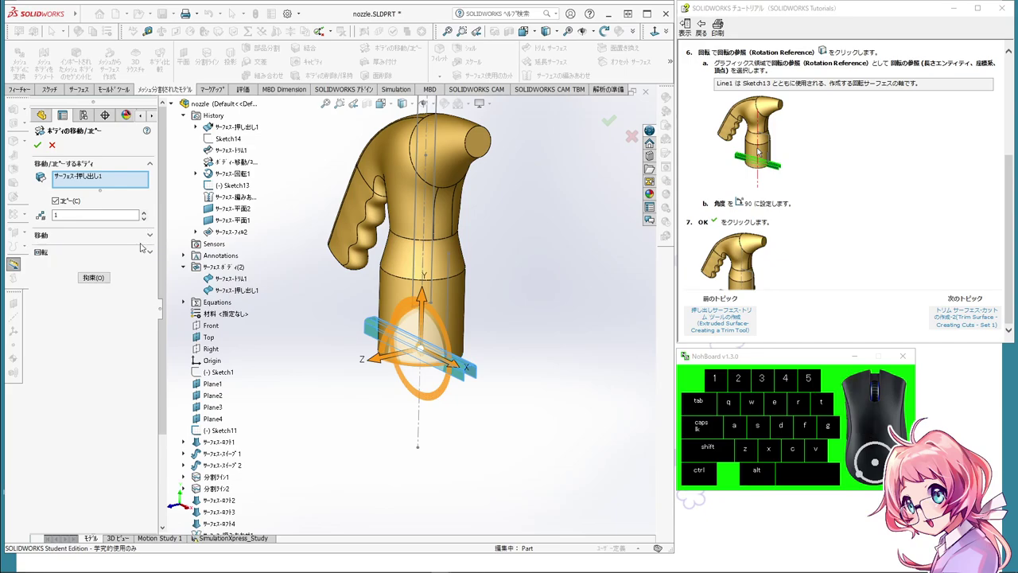
pyautogui.click(147, 248)
pyautogui.click(150, 254)
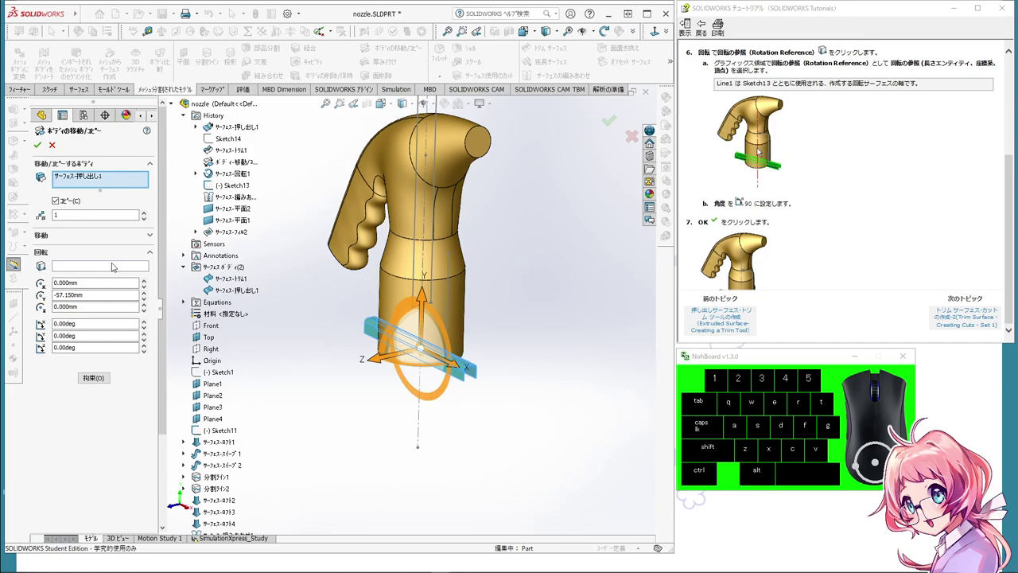
# Step: Set Line1@Sketch13 as the rotation axis and confirm the 90° rotated copy
pyautogui.click(106, 269)
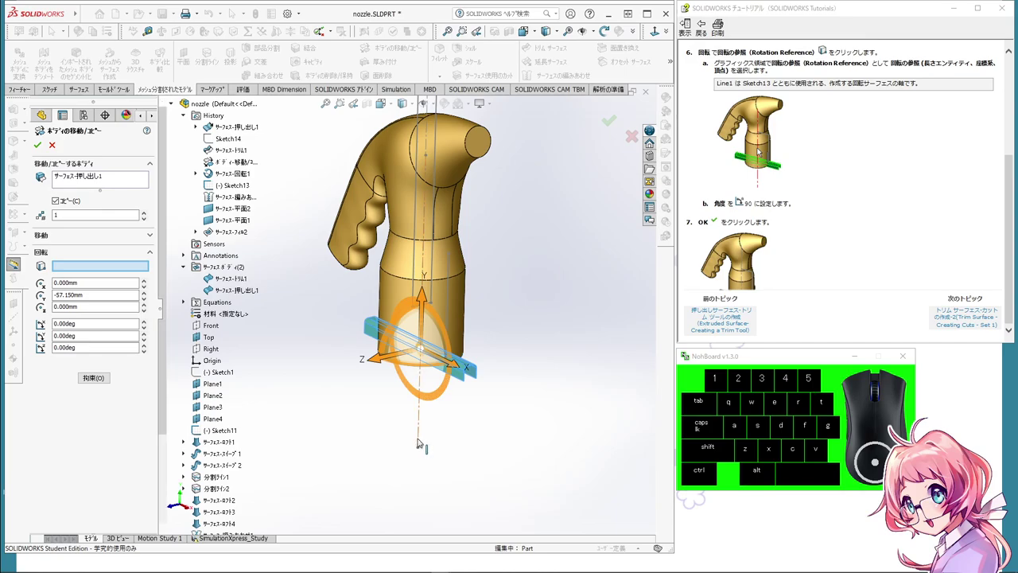
pyautogui.click(421, 440)
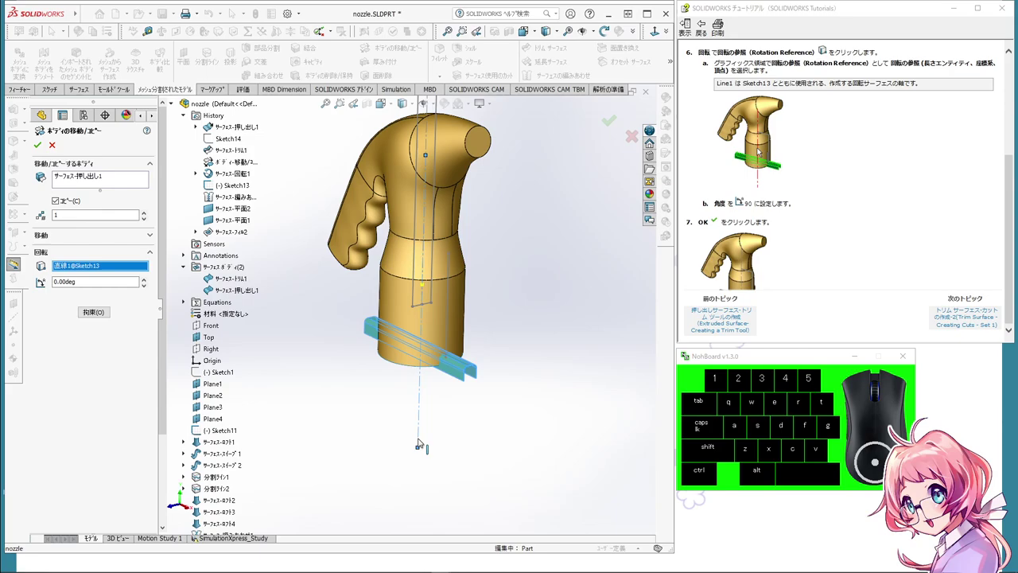
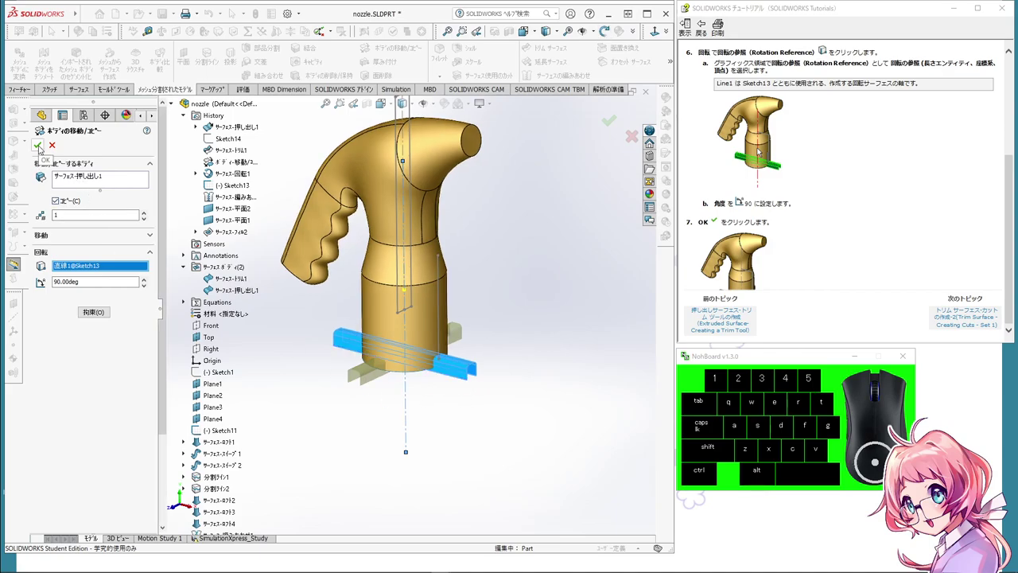
pyautogui.click(42, 147)
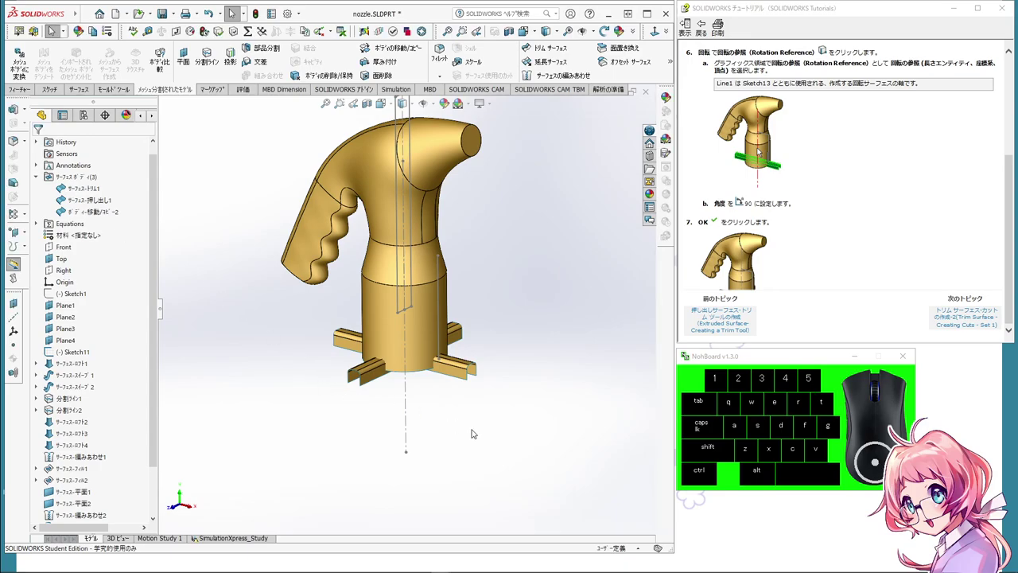
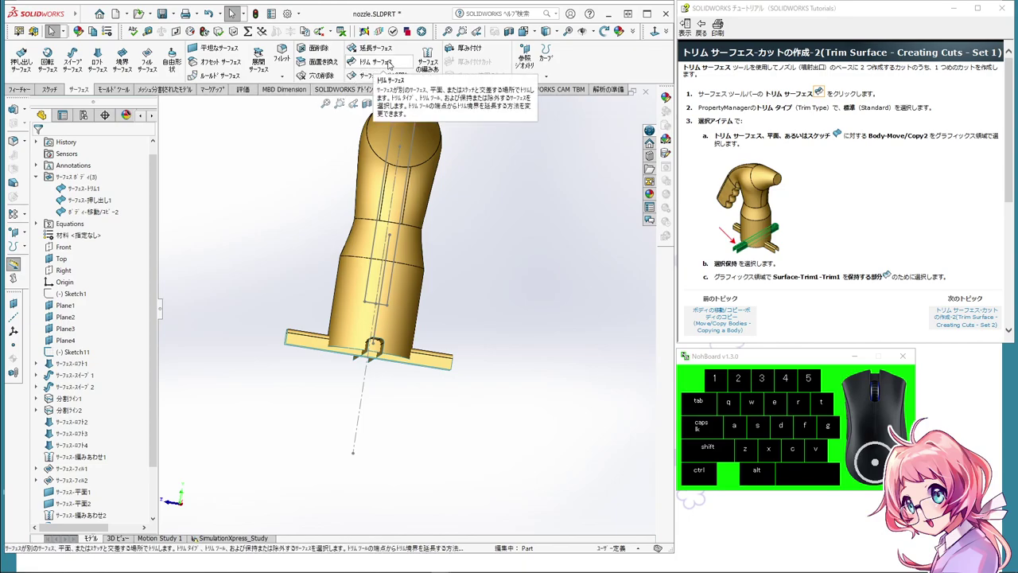
# Step: Trim the nozzle with Body-Move/Copy2, keeping the nozzle piece to create Surface-Trim2 with a base notch
pyautogui.click(391, 62)
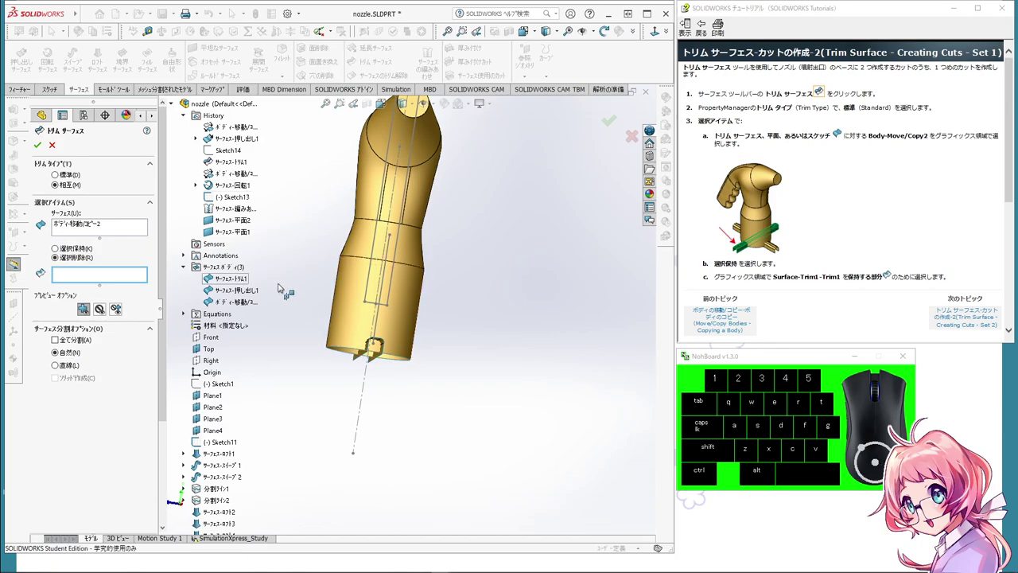
pyautogui.moveTo(242, 267); pyautogui.dragTo(250, 280)
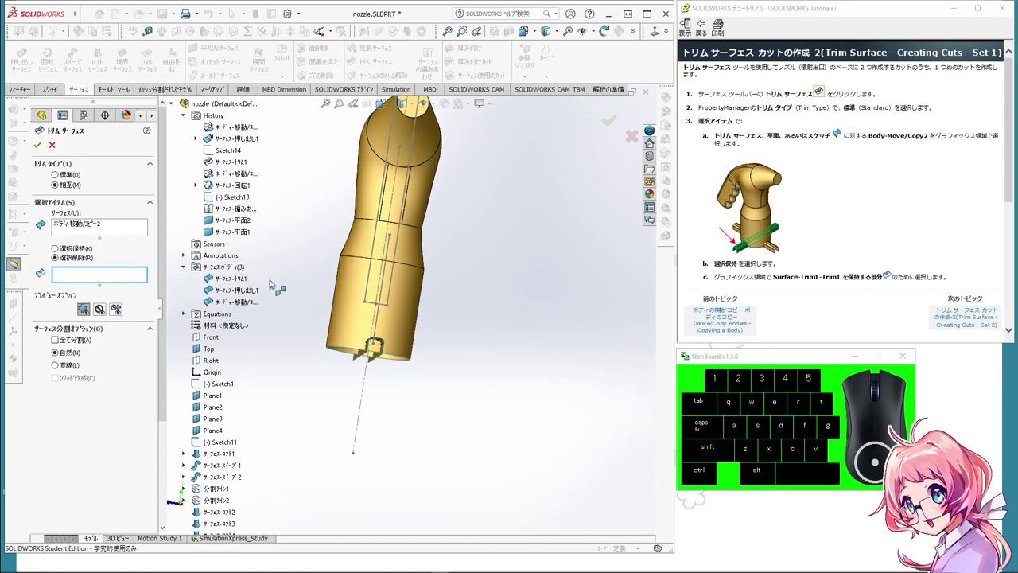
pyautogui.middleClick(273, 282)
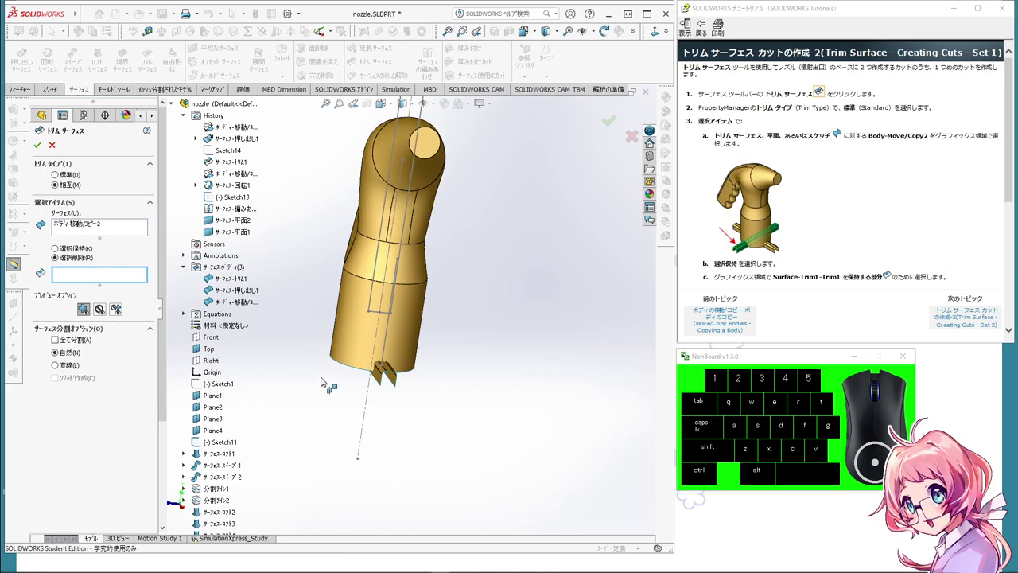
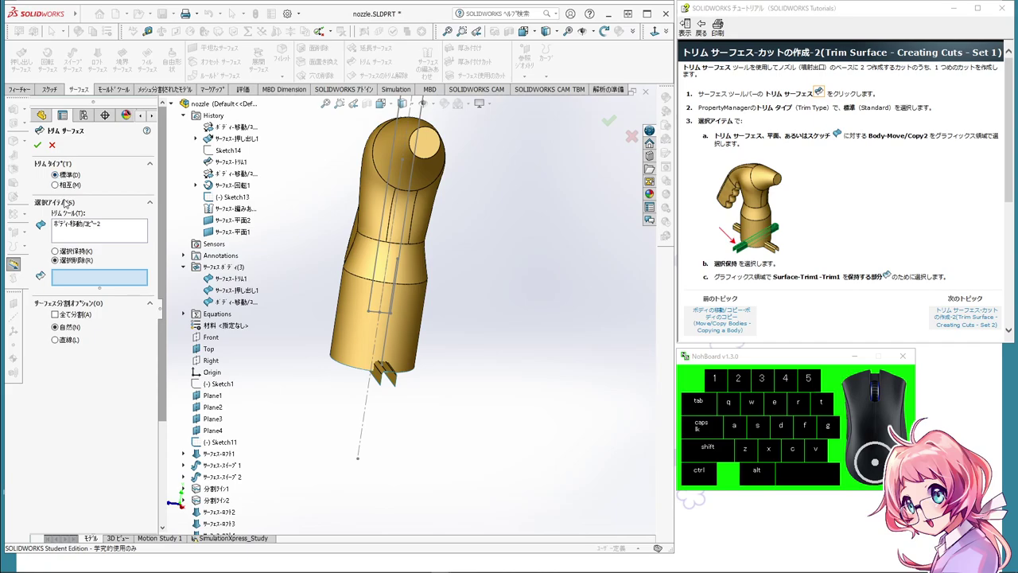
pyautogui.click(84, 224)
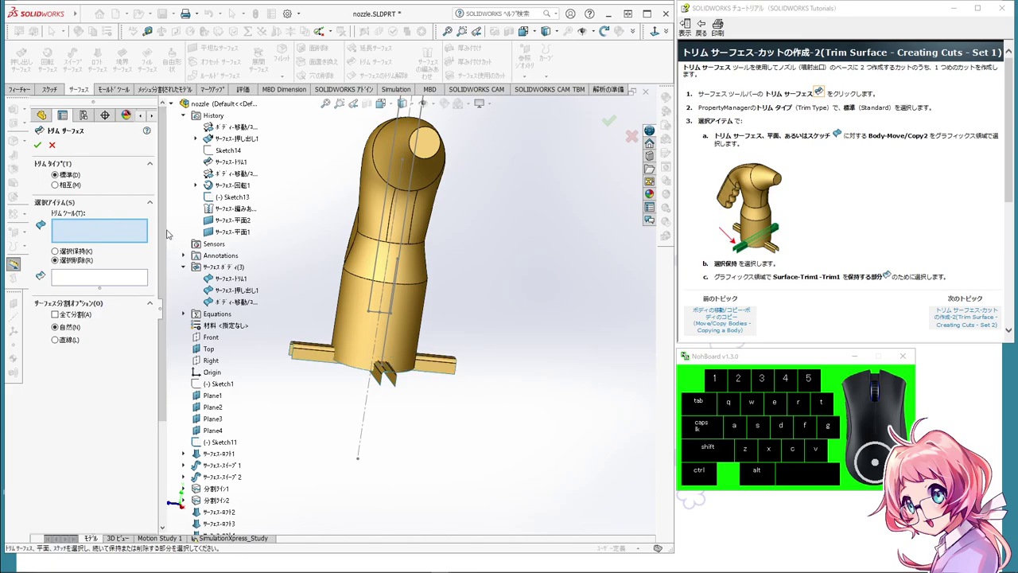
pyautogui.moveTo(411, 426); pyautogui.dragTo(419, 397)
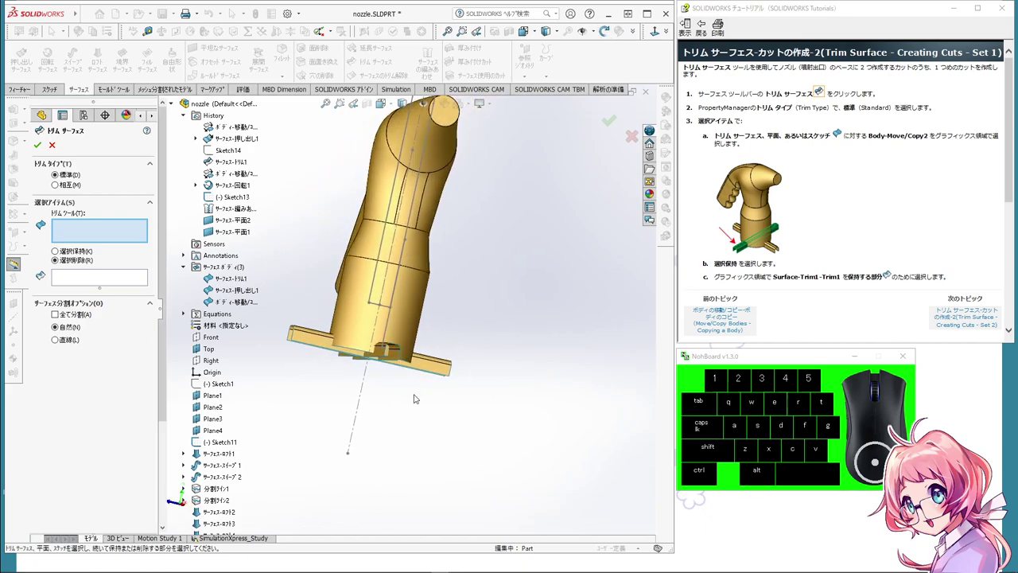
pyautogui.scroll(3)
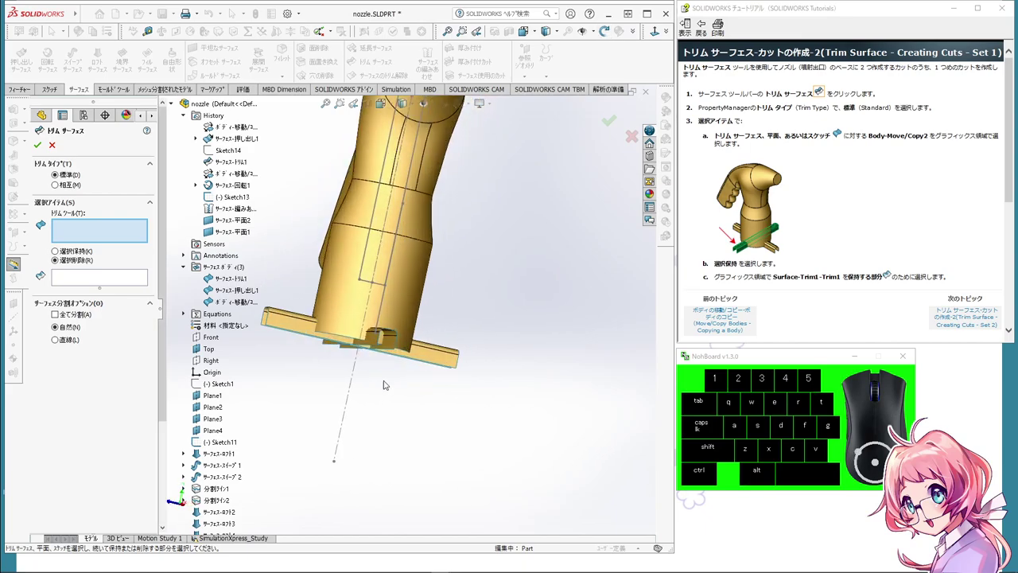
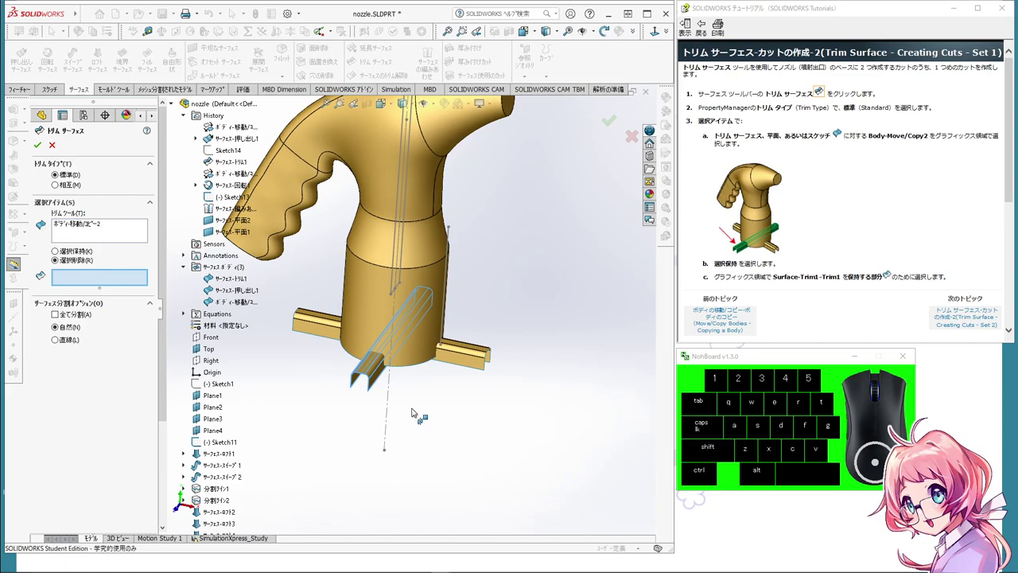
pyautogui.moveTo(420, 417); pyautogui.dragTo(423, 392)
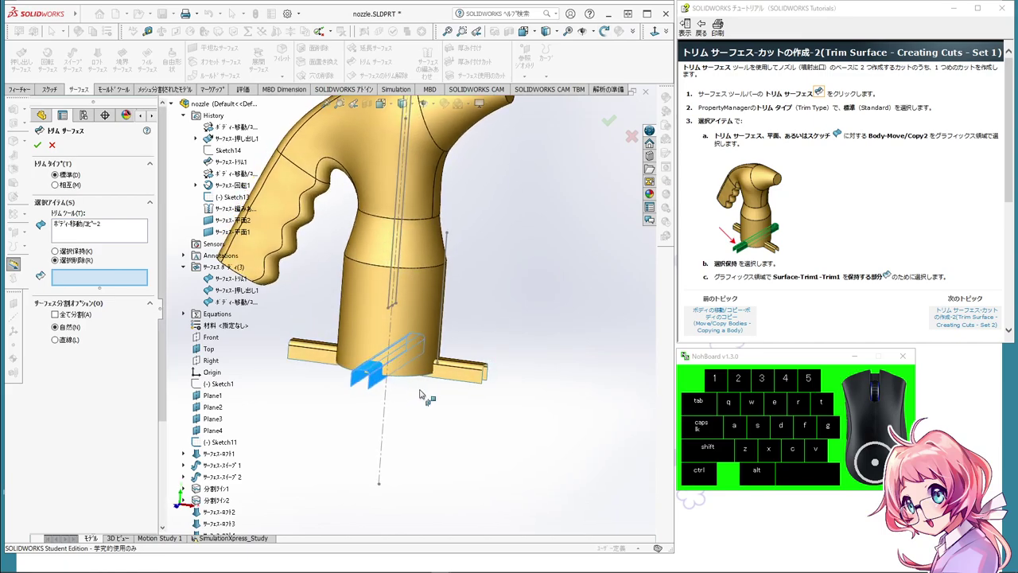
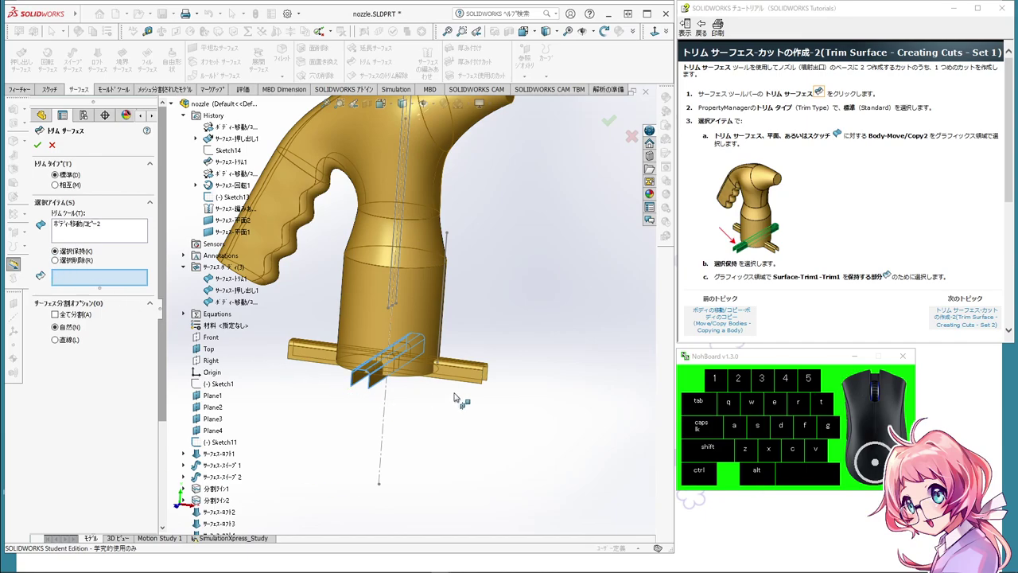
pyautogui.scroll(3)
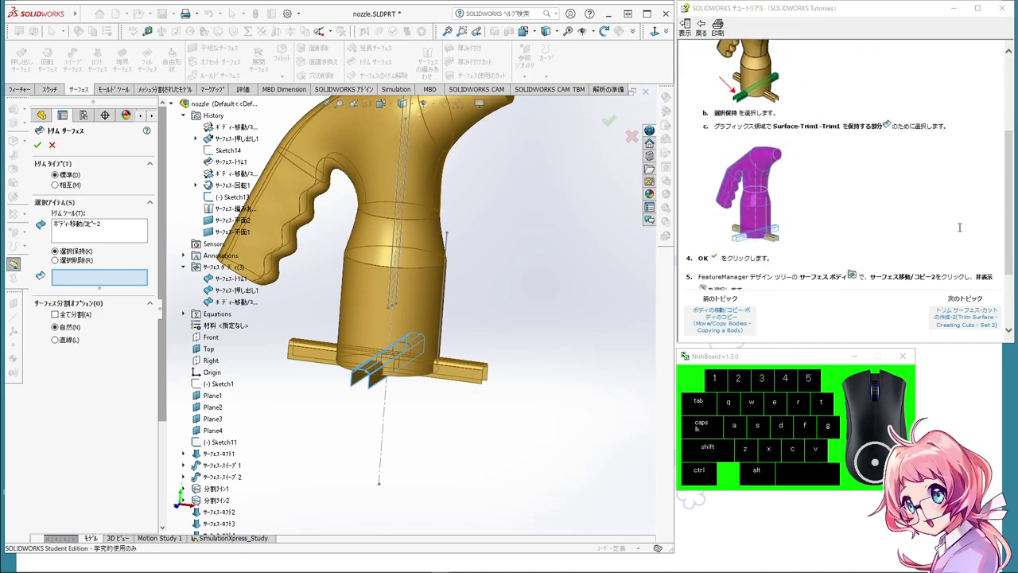
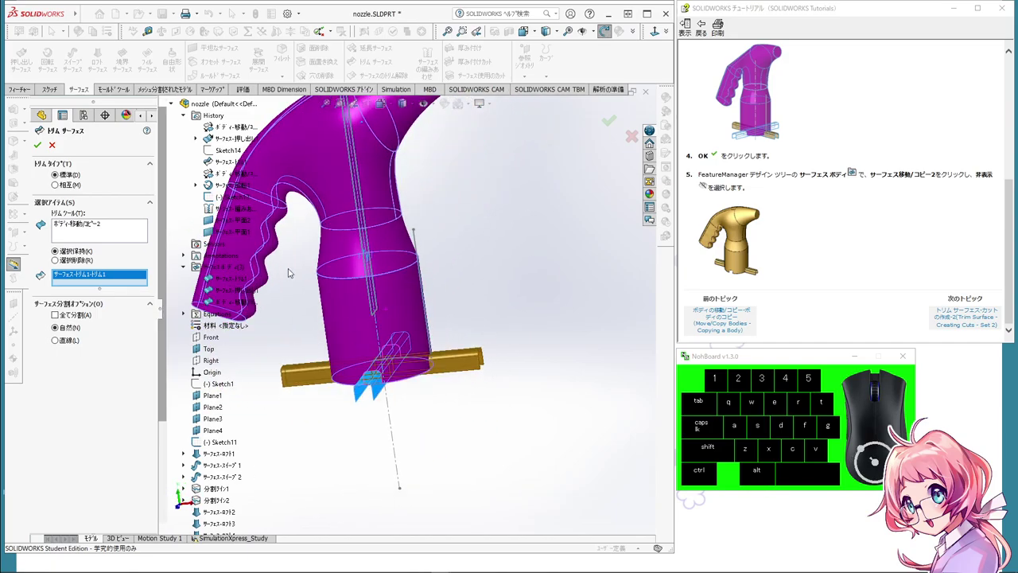
pyautogui.click(40, 146)
# Step: Hide the rotated notch copy body and bring up actions for Body-Move/Copy2 in the Surface Bodies folder
pyautogui.scroll(3)
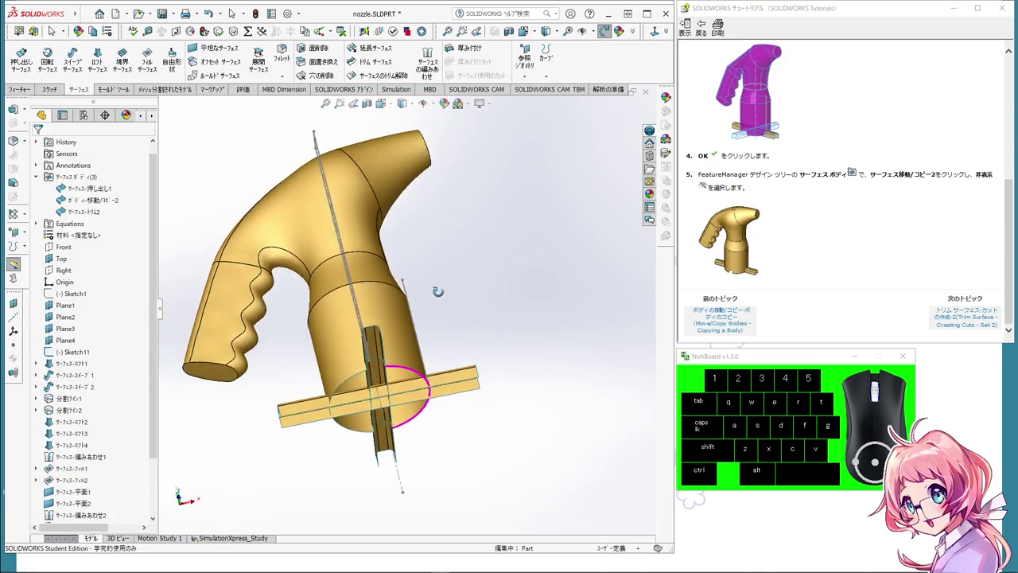
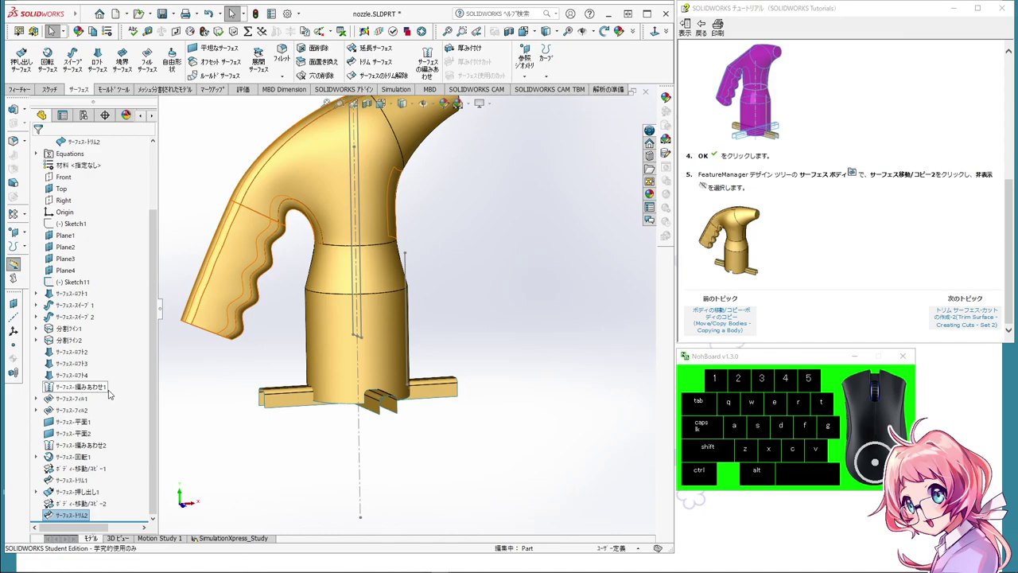
pyautogui.scroll(3)
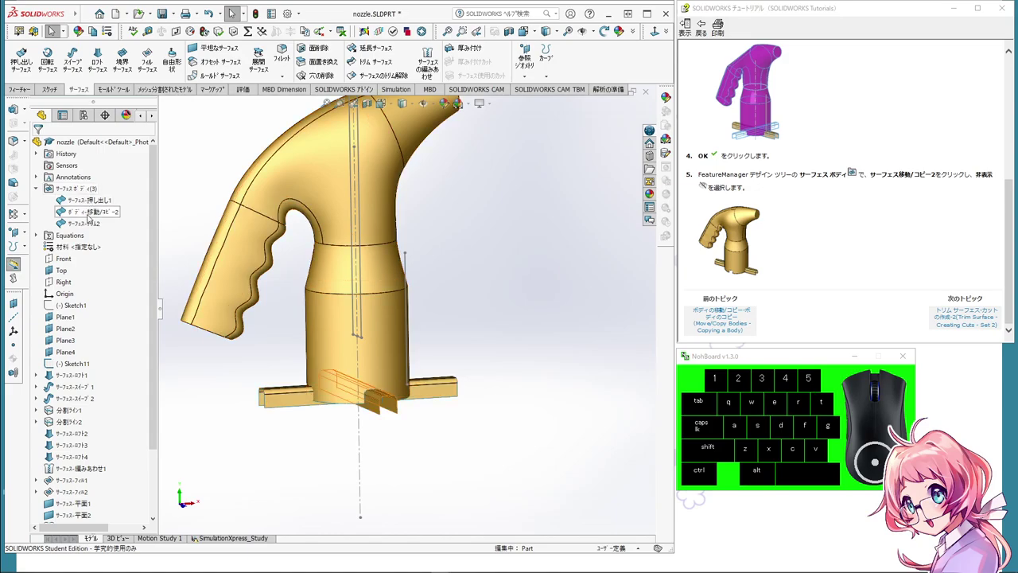
pyautogui.rightClick(90, 215)
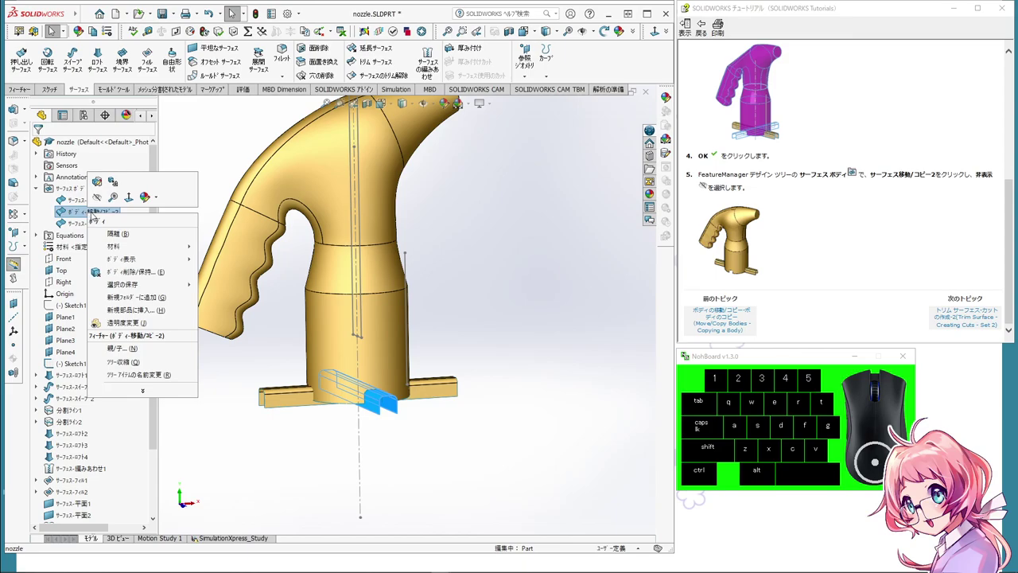
pyautogui.click(104, 198)
pyautogui.middleClick(384, 416)
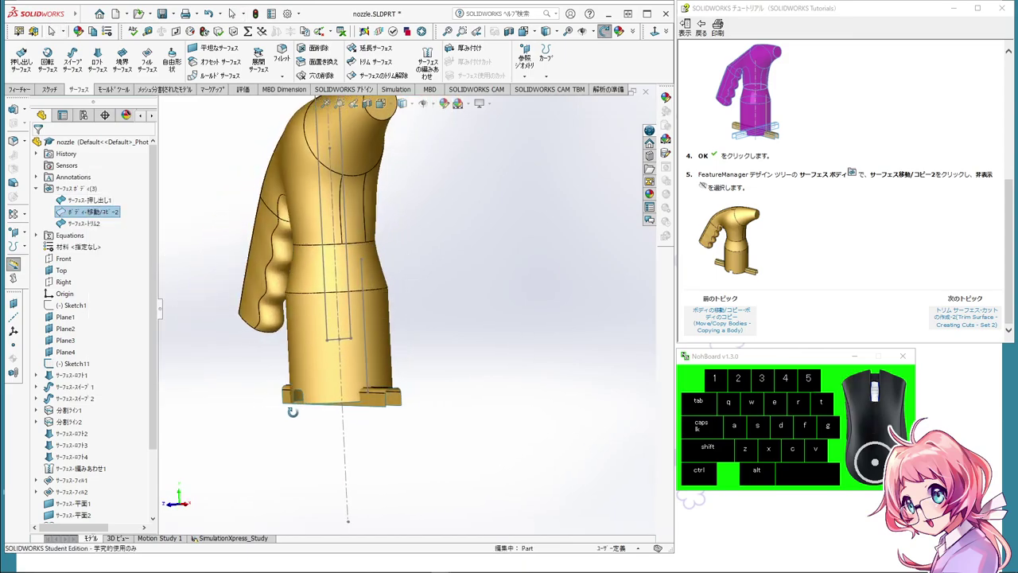
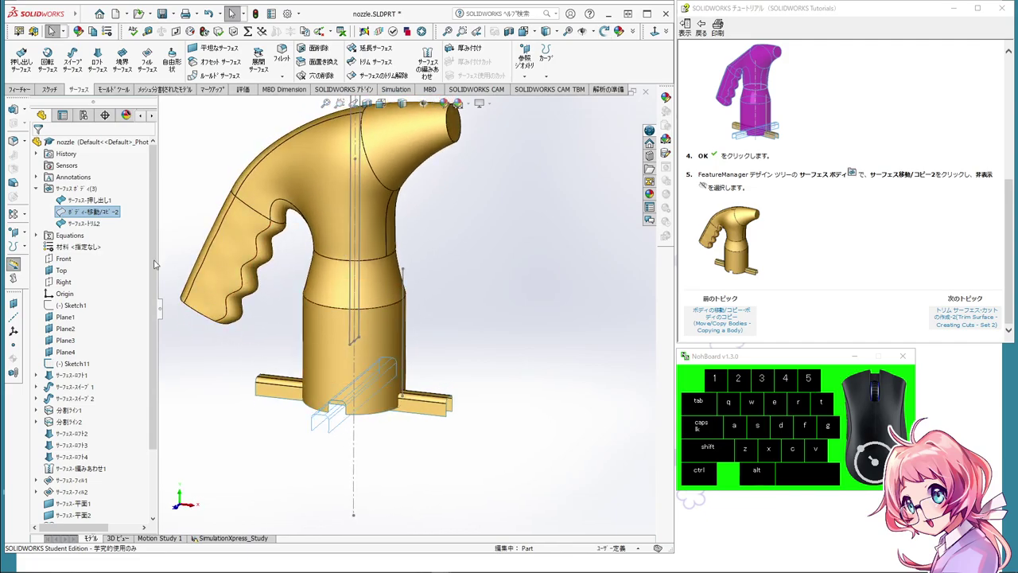
pyautogui.rightClick(81, 209)
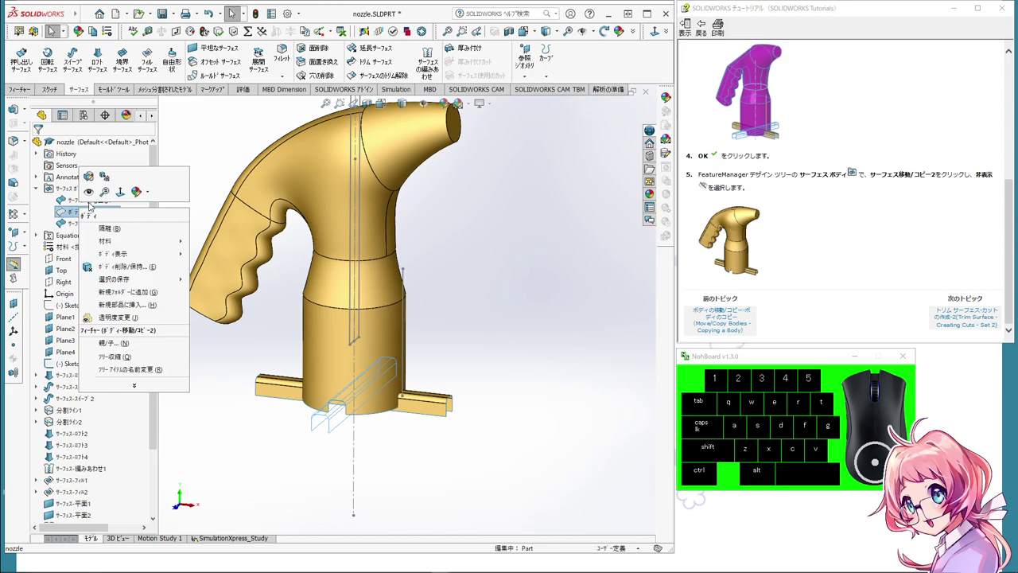
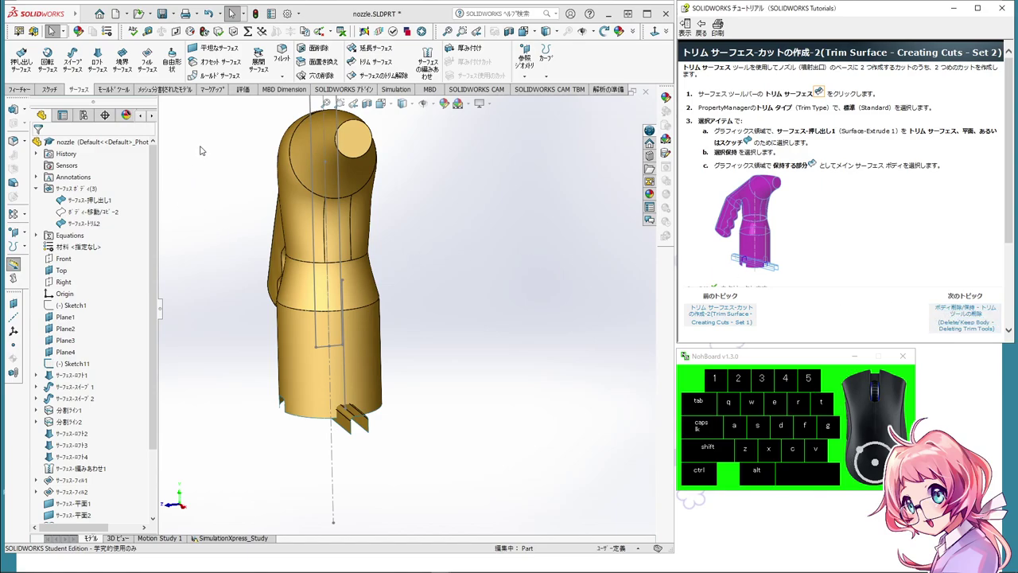
# Step: Trim the nozzle with Surface-Extrude1, keeping the main body as Surface-Trim3 to cut the second base notches
pyautogui.click(361, 63)
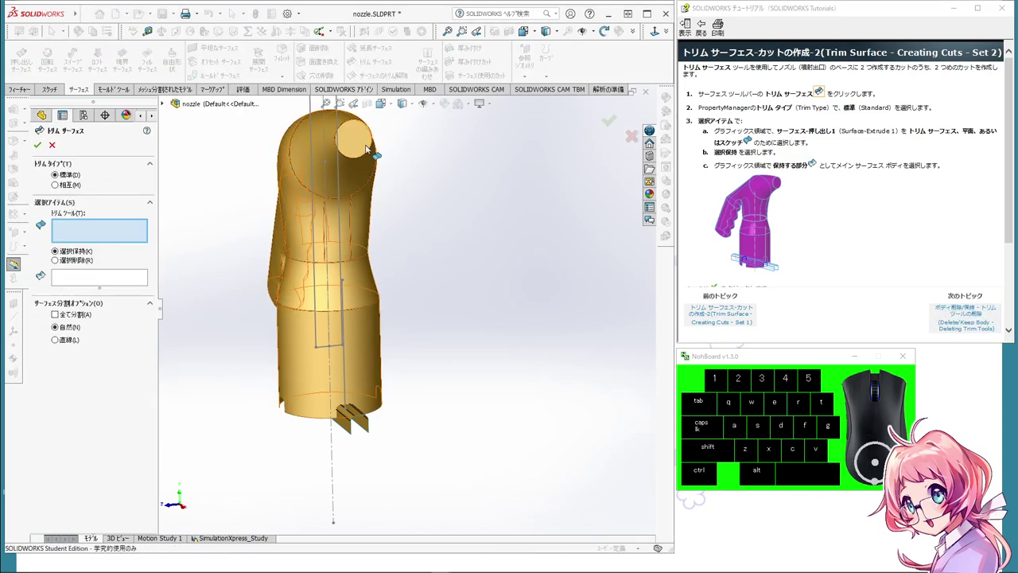
pyautogui.click(111, 230)
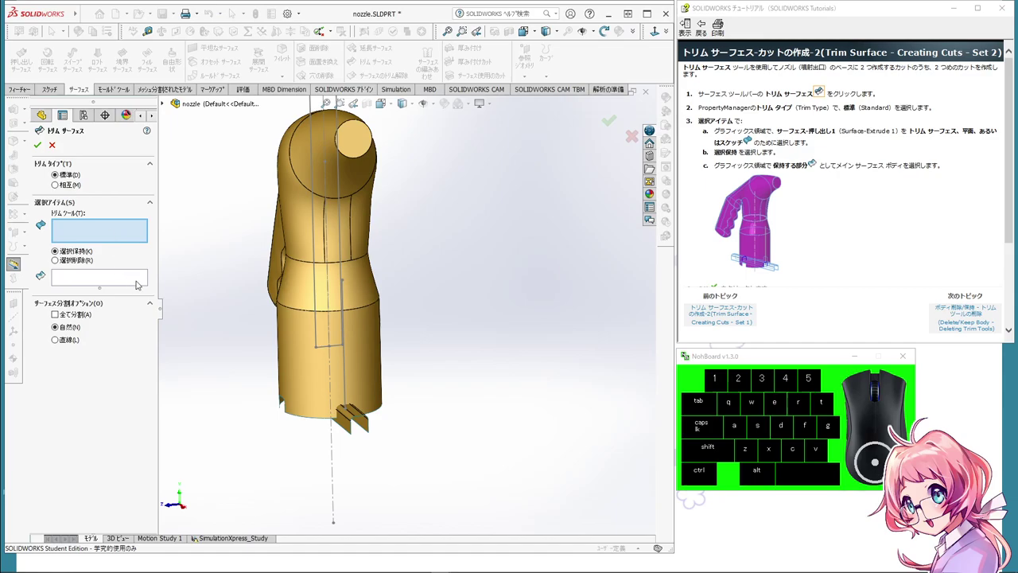
pyautogui.moveTo(439, 331); pyautogui.dragTo(471, 313)
pyautogui.middleClick(460, 323)
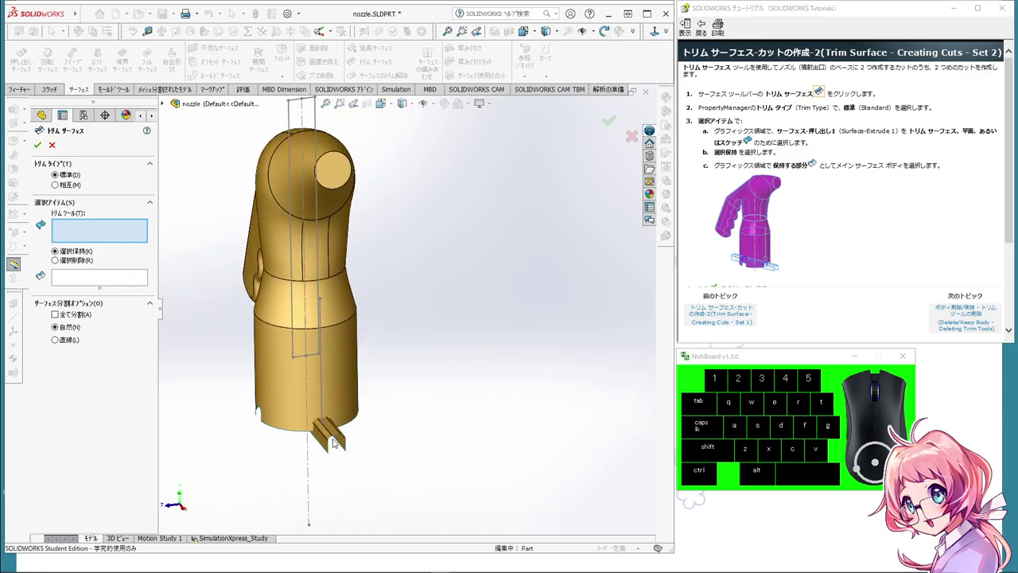
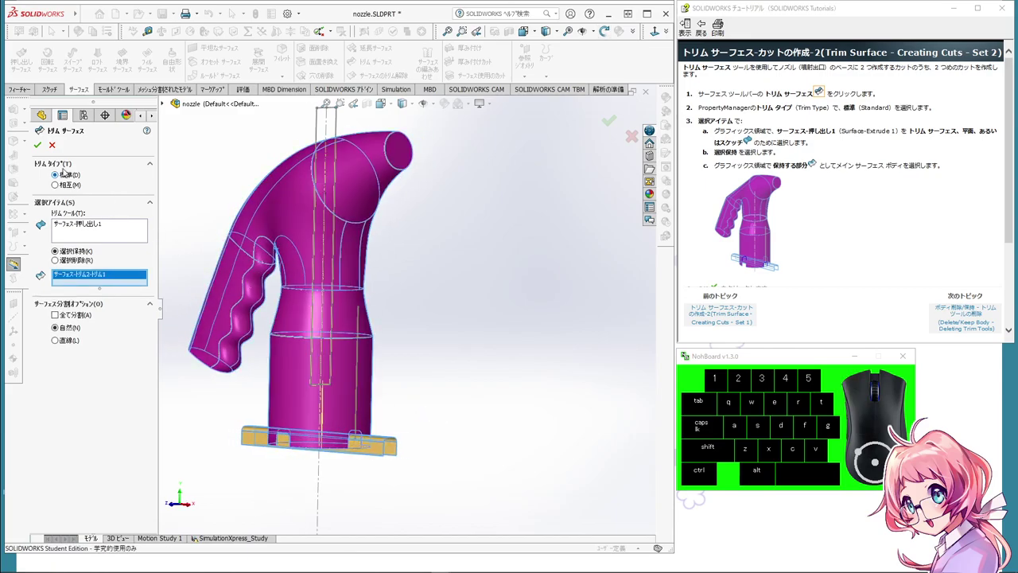
pyautogui.click(42, 149)
pyautogui.middleClick(463, 494)
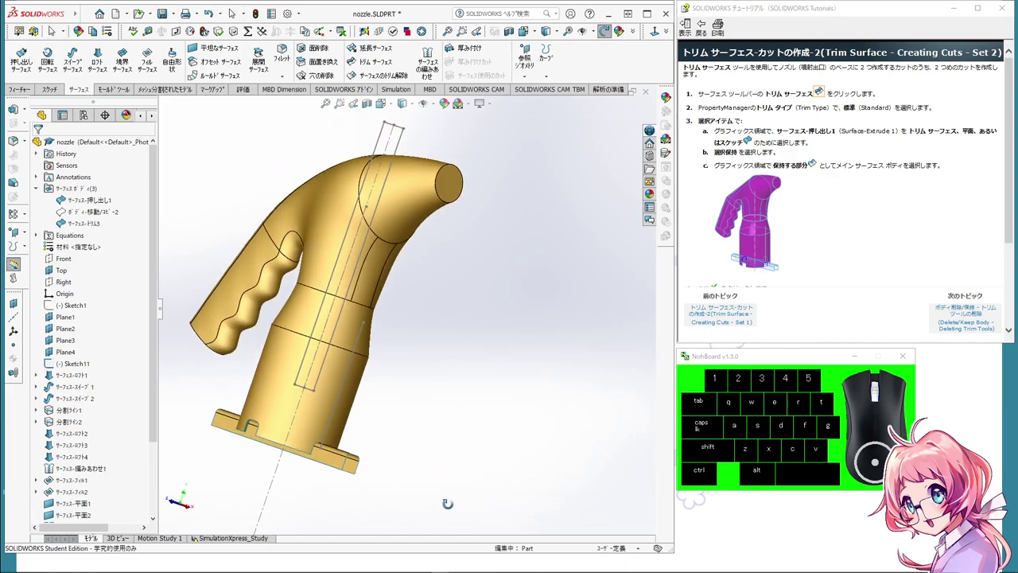
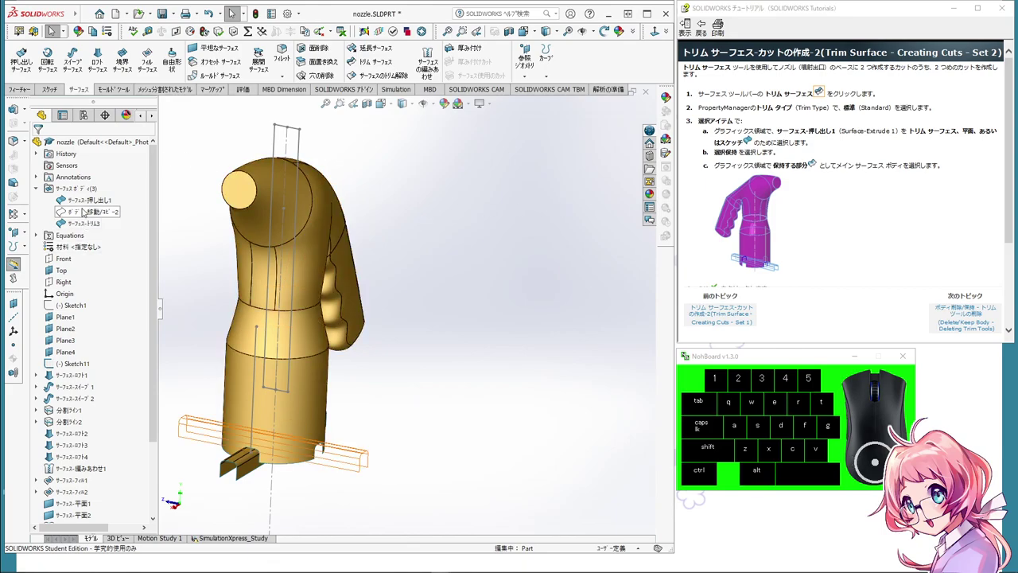
# Step: Bring up actions for the Surface-Extrude1 cutting surface and zoom out to view the whole nozzle
pyautogui.rightClick(85, 203)
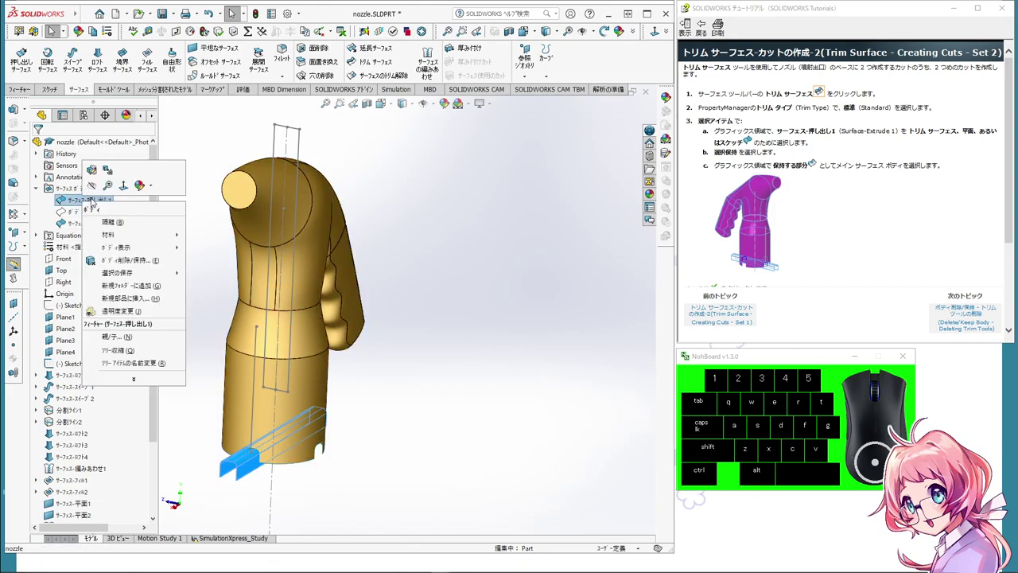
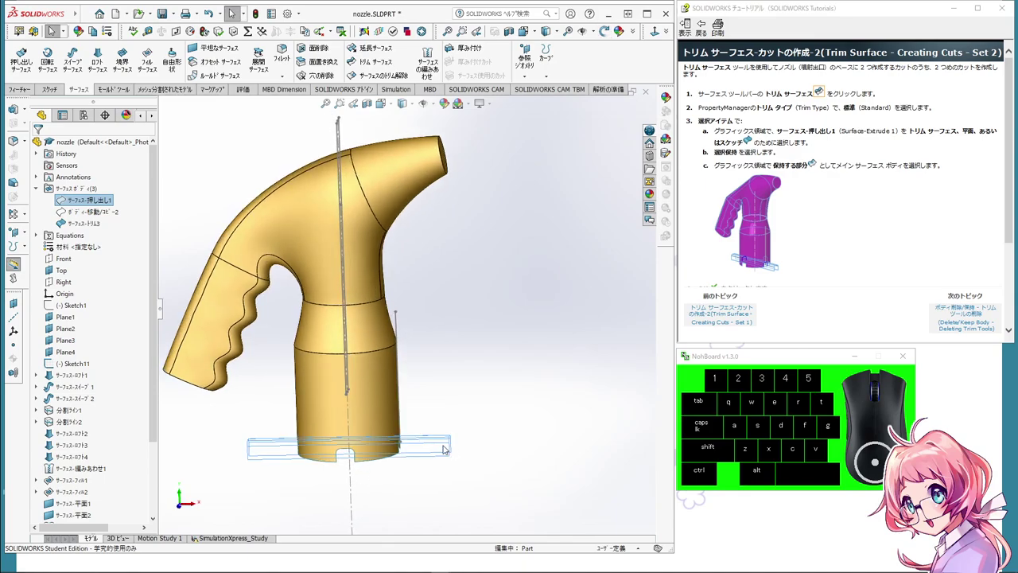
pyautogui.middleClick(458, 459)
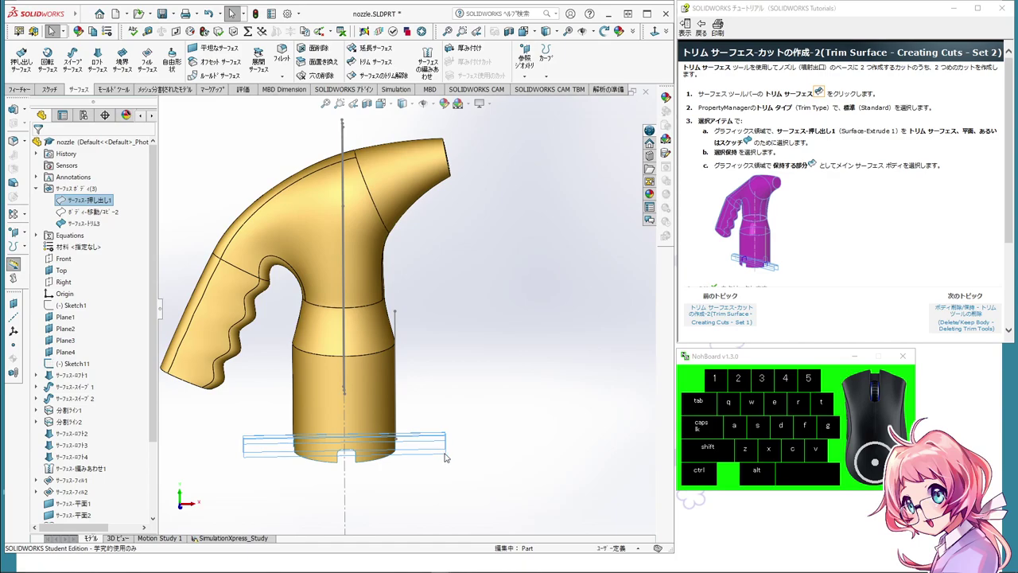
pyautogui.scroll(-3)
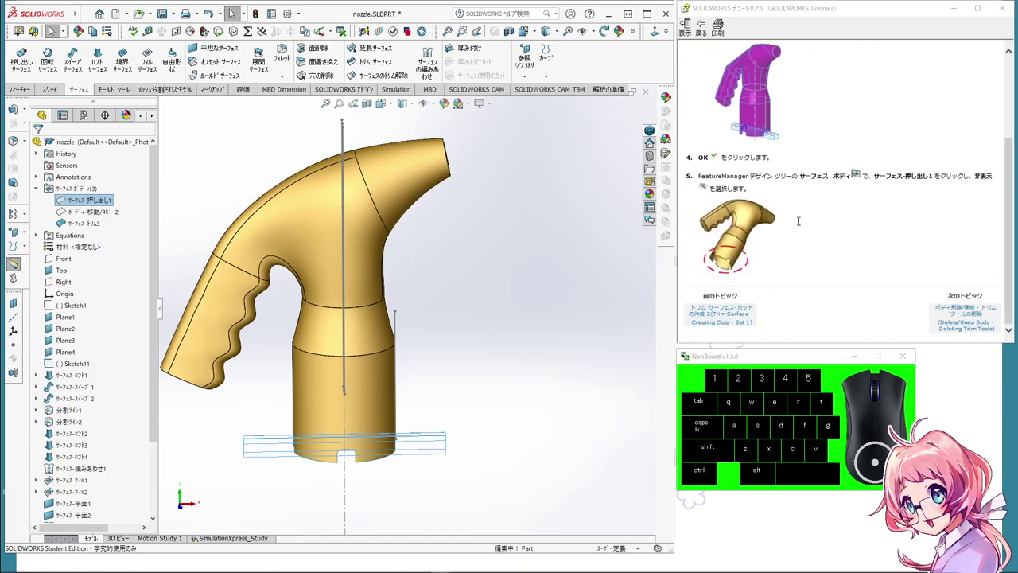
pyautogui.scroll(3)
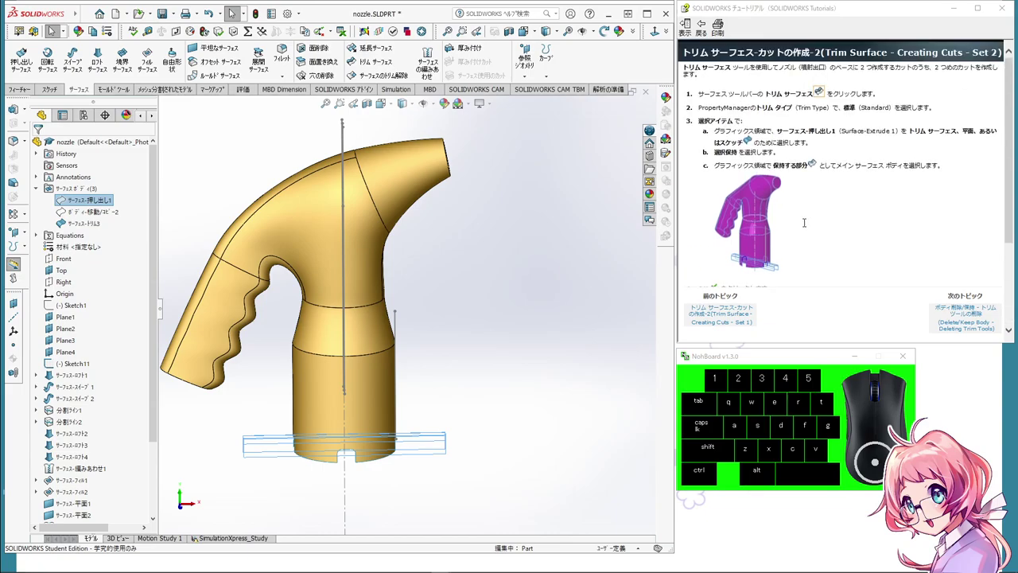
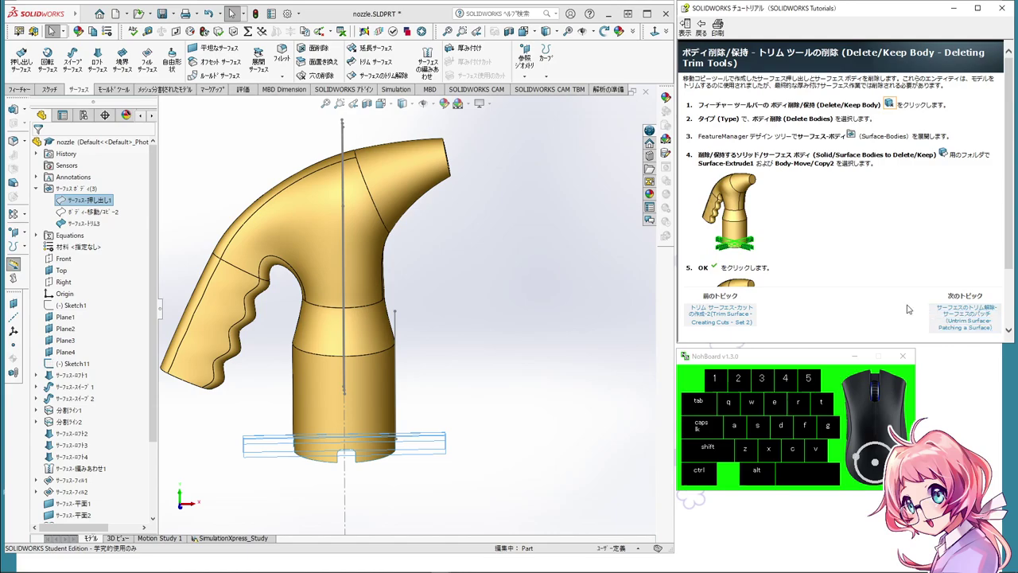
pyautogui.scroll(3)
pyautogui.middleClick(512, 380)
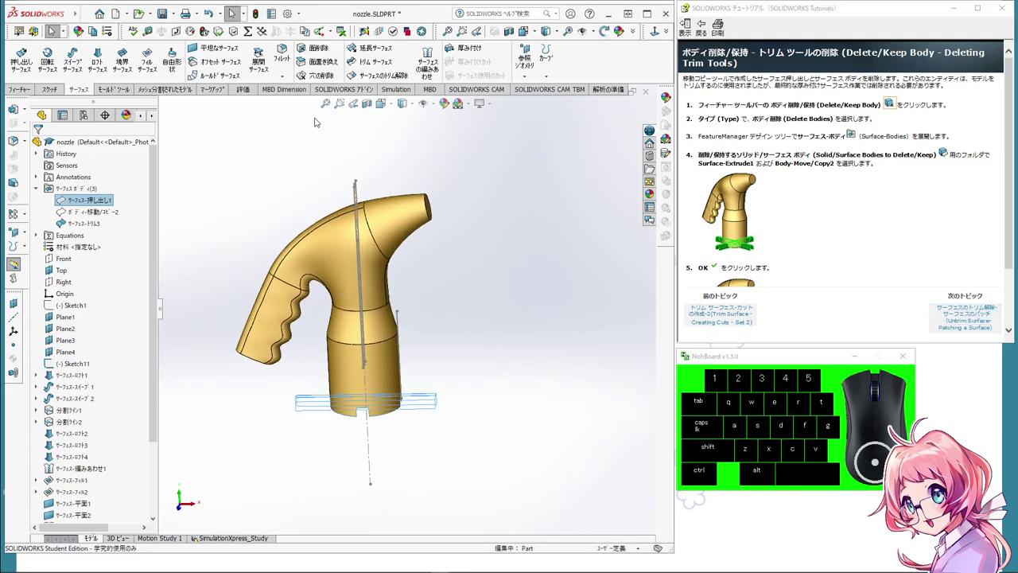
# Step: Start Delete/Keep Body in Delete Bodies mode and expand the flyout tree's Surface Bodies folder
pyautogui.click(154, 93)
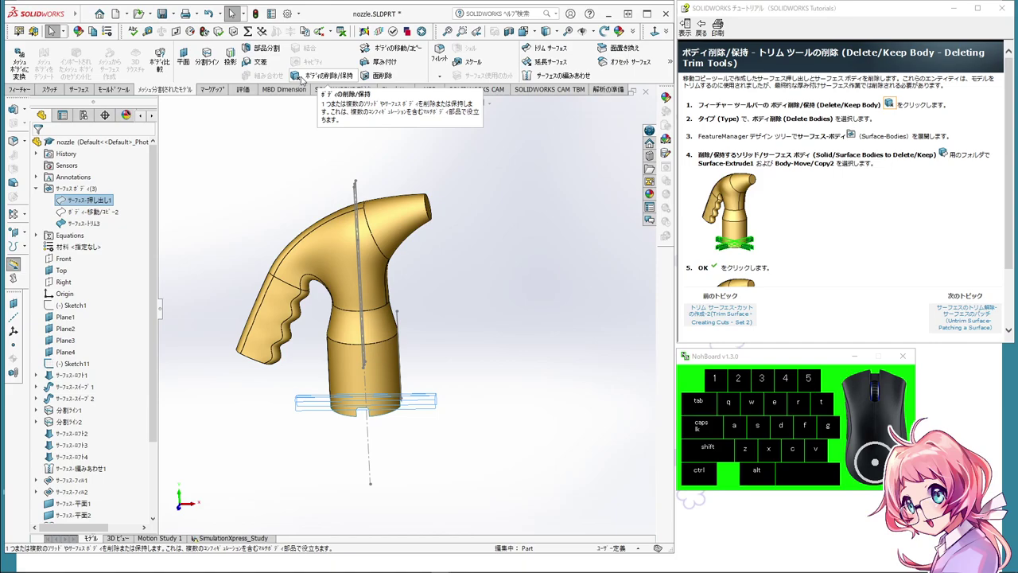
pyautogui.click(303, 78)
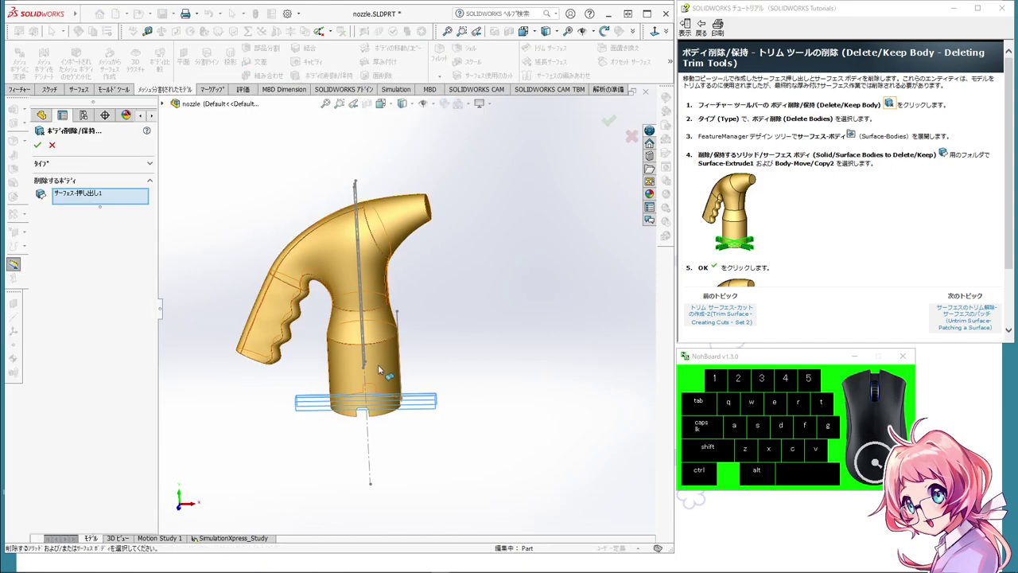
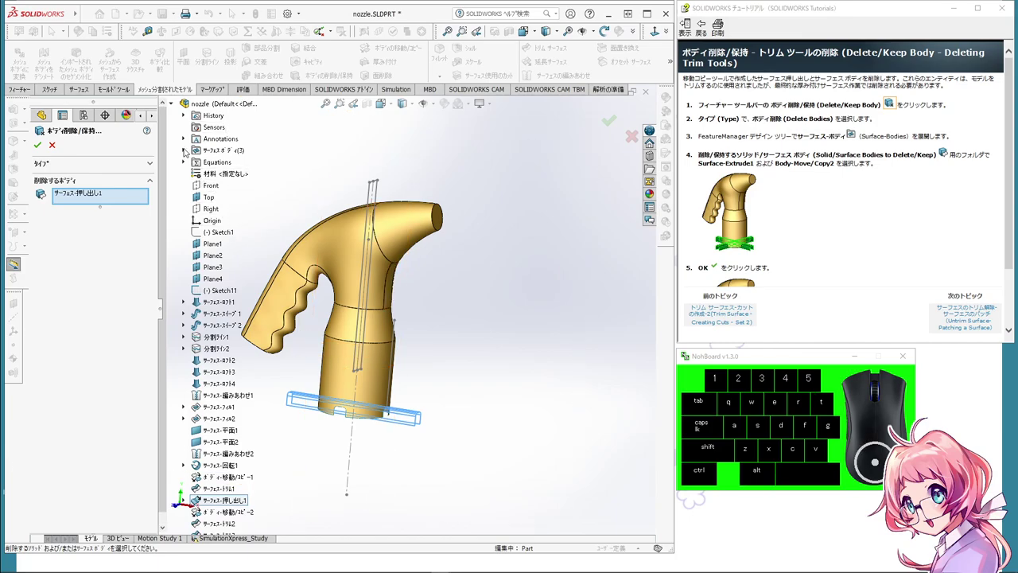
pyautogui.click(187, 149)
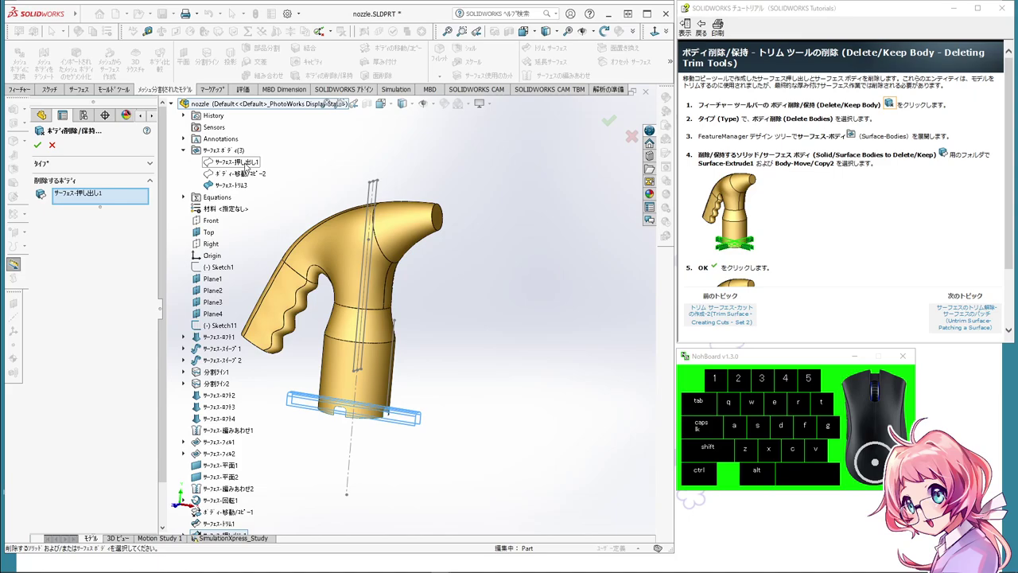
pyautogui.click(248, 164)
pyautogui.click(248, 164)
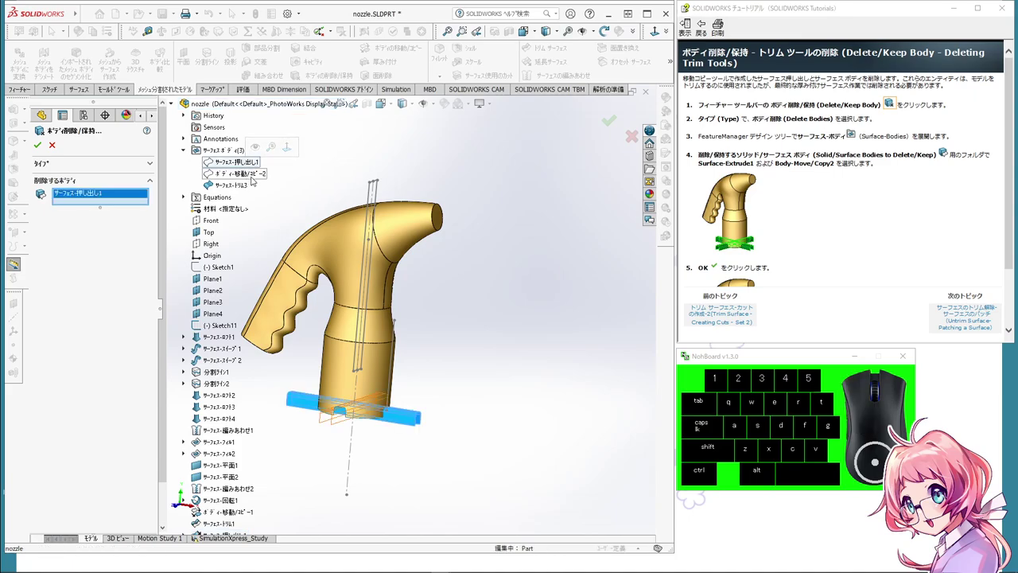
# Step: Delete Surface-Extrude1 and Body-Move/Copy2, leaving only the Surface-Trim3 nozzle body
pyautogui.click(256, 178)
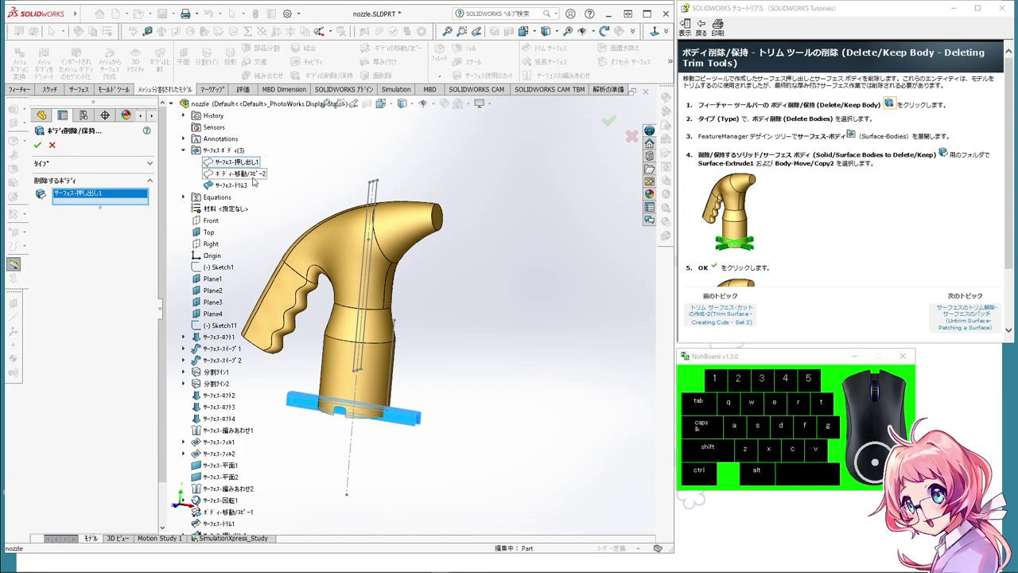
pyautogui.click(221, 175)
pyautogui.middleClick(432, 421)
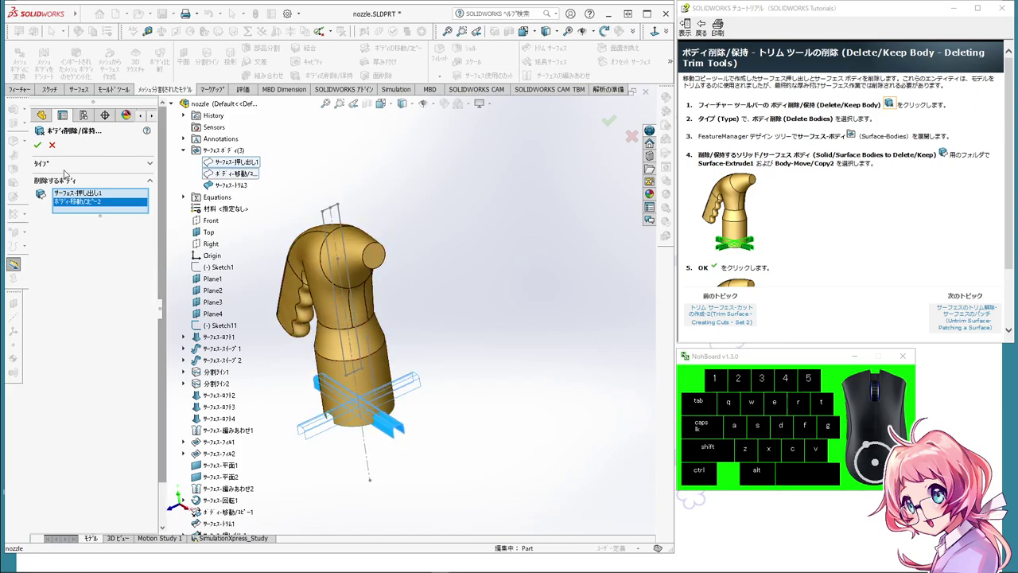
pyautogui.click(43, 148)
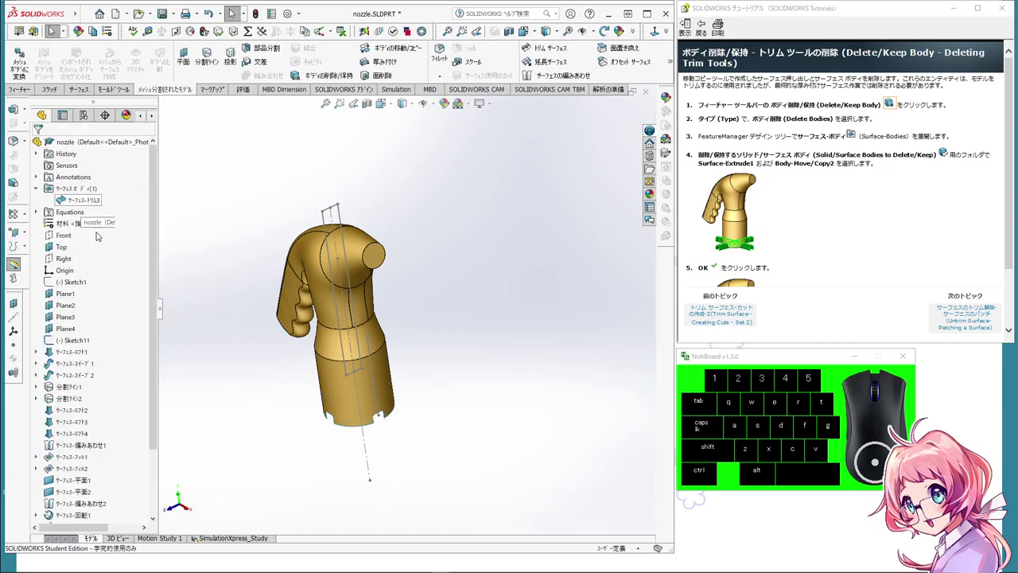
# Step: Orbit and zoom the view onto the notched base of the trimmed nozzle
pyautogui.middleClick(347, 436)
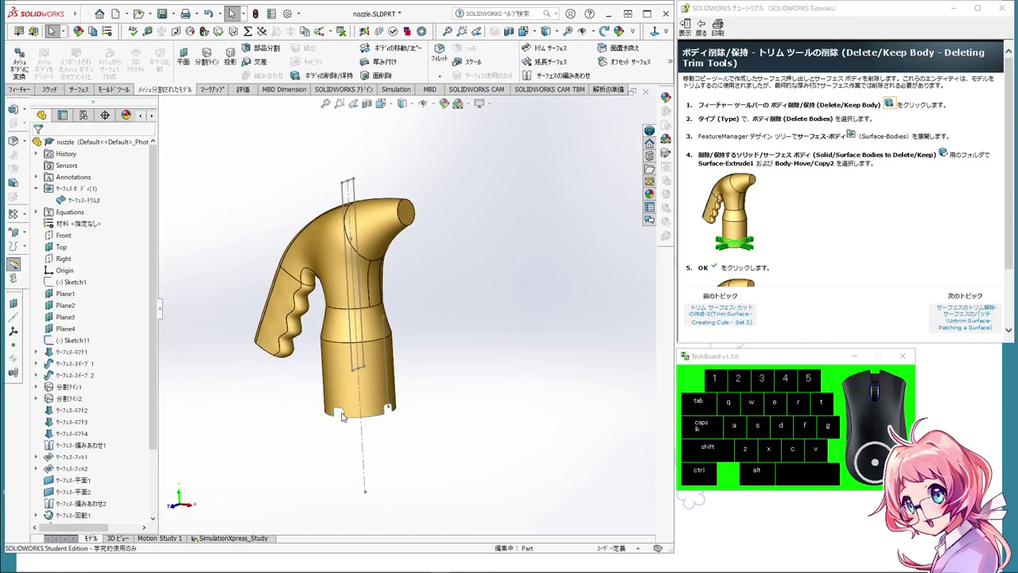
pyautogui.moveTo(352, 431); pyautogui.dragTo(346, 371)
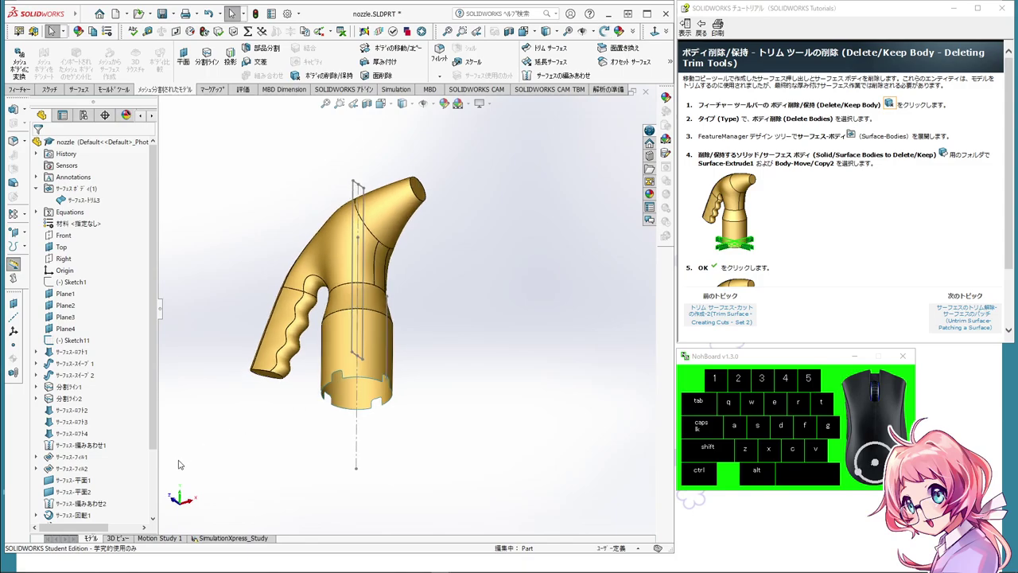
pyautogui.moveTo(156, 445); pyautogui.dragTo(159, 522)
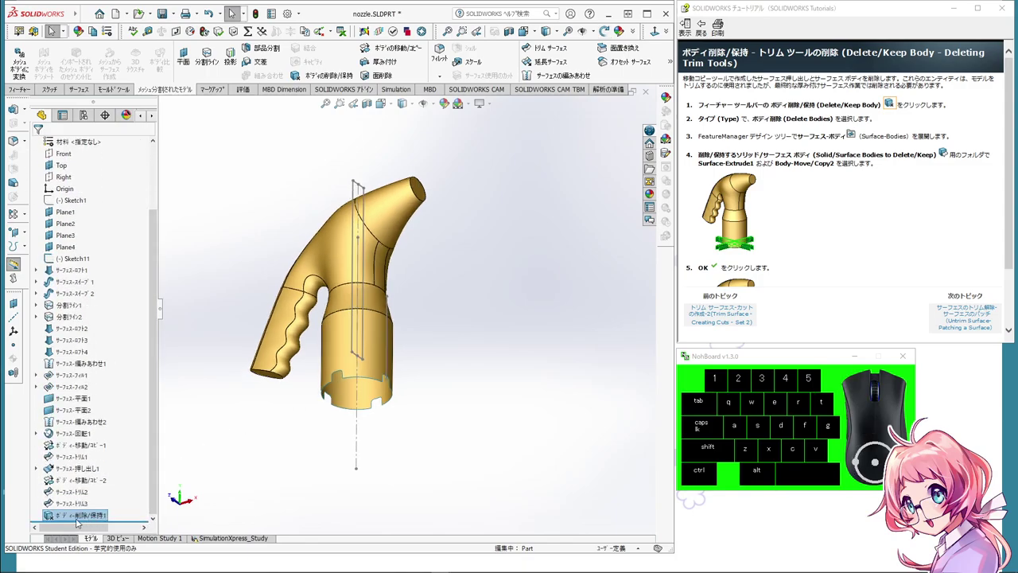
pyautogui.moveTo(411, 419); pyautogui.dragTo(409, 471)
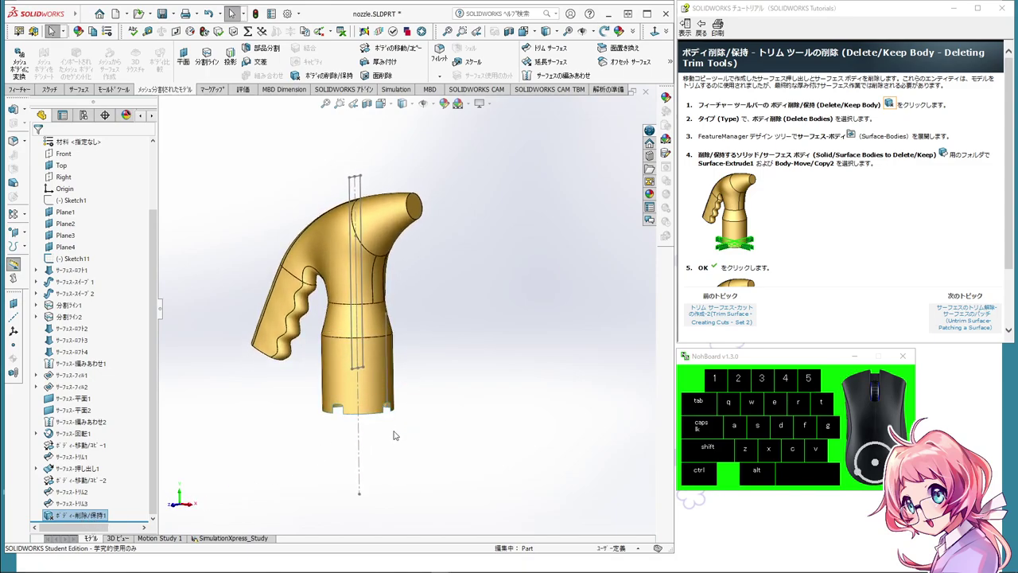
pyautogui.scroll(3)
pyautogui.scroll(3)
pyautogui.scroll(-3)
pyautogui.scroll(3)
pyautogui.scroll(3)
pyautogui.scroll(3)
pyautogui.middleClick(503, 262)
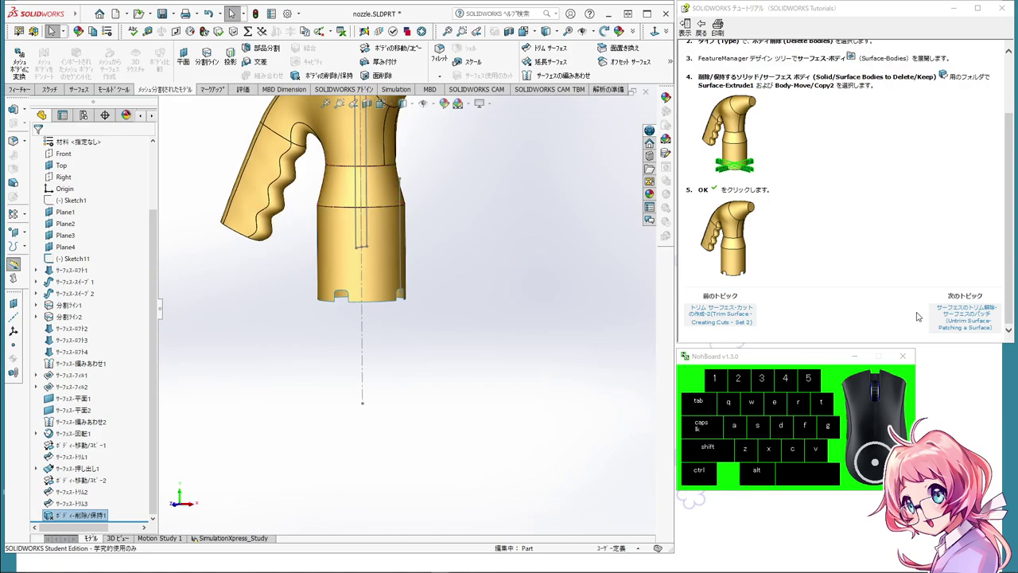
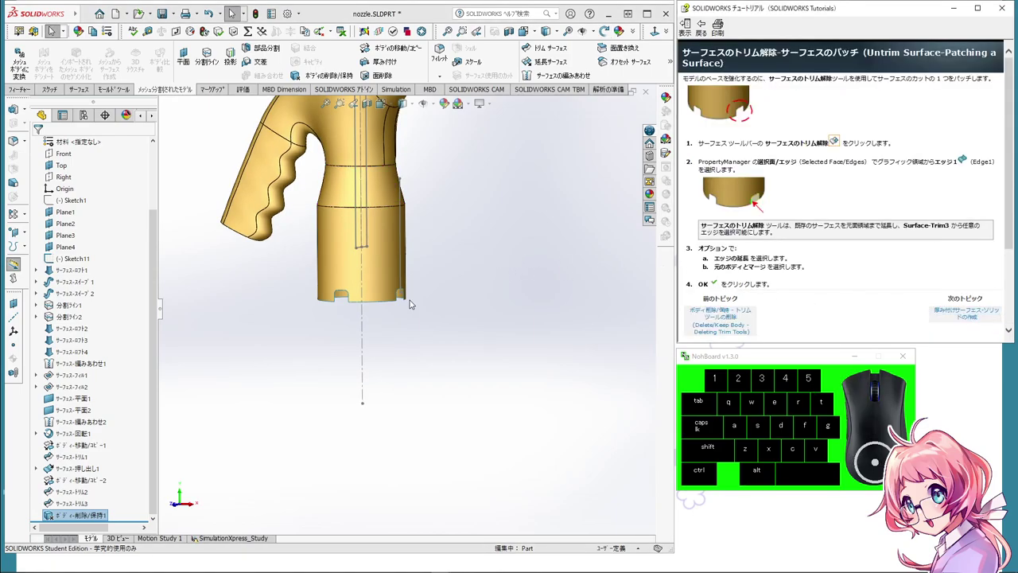
pyautogui.scroll(3)
pyautogui.scroll(-3)
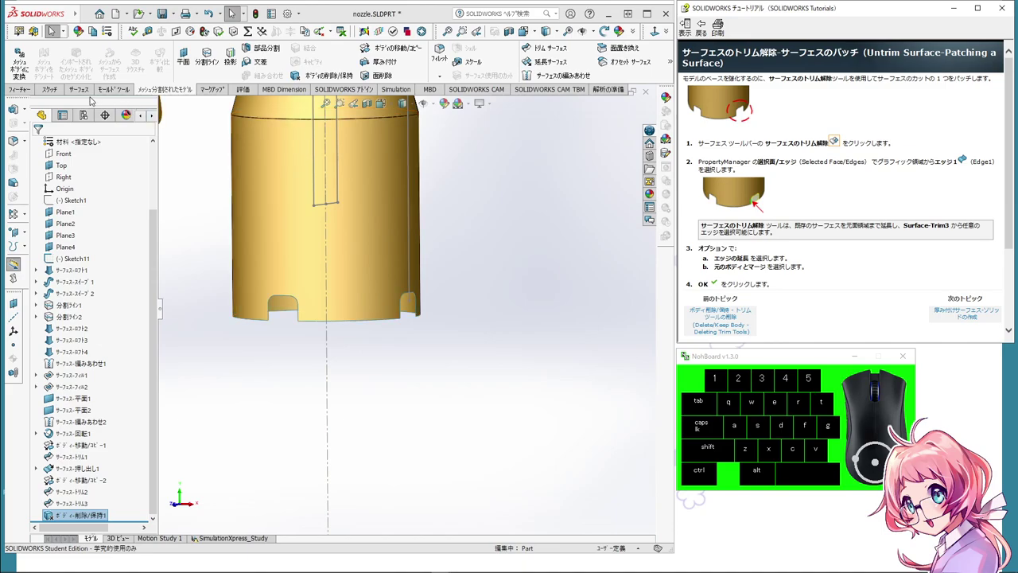
# Step: Start Untrim Surface from the Surfaces toolbar to patch a base notch
pyautogui.click(75, 94)
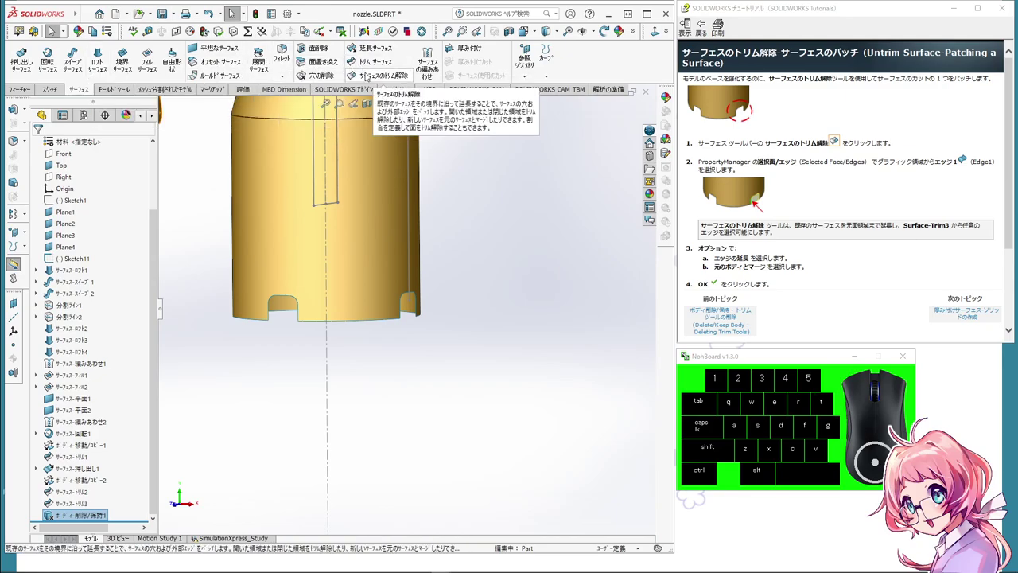
pyautogui.click(369, 74)
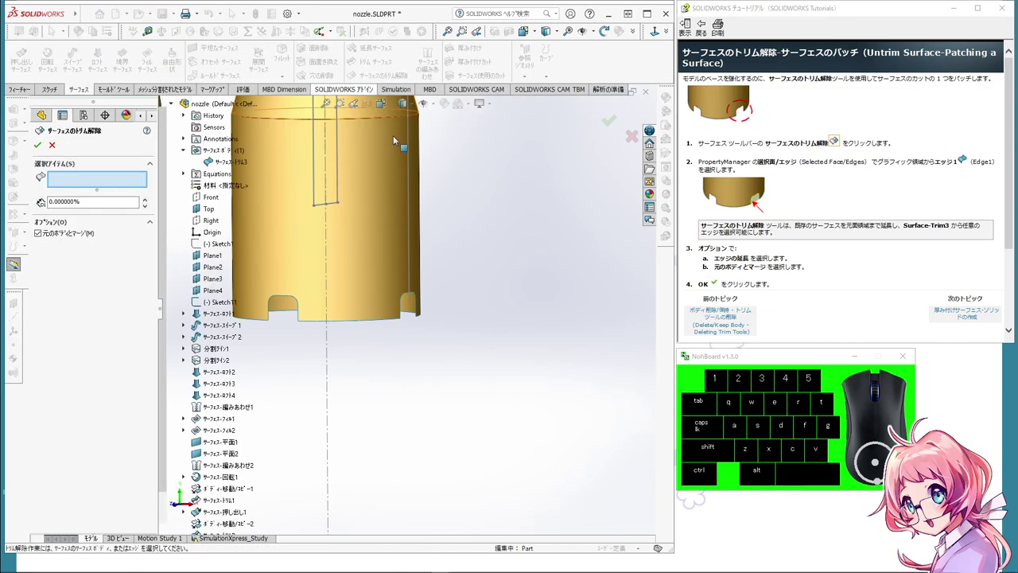
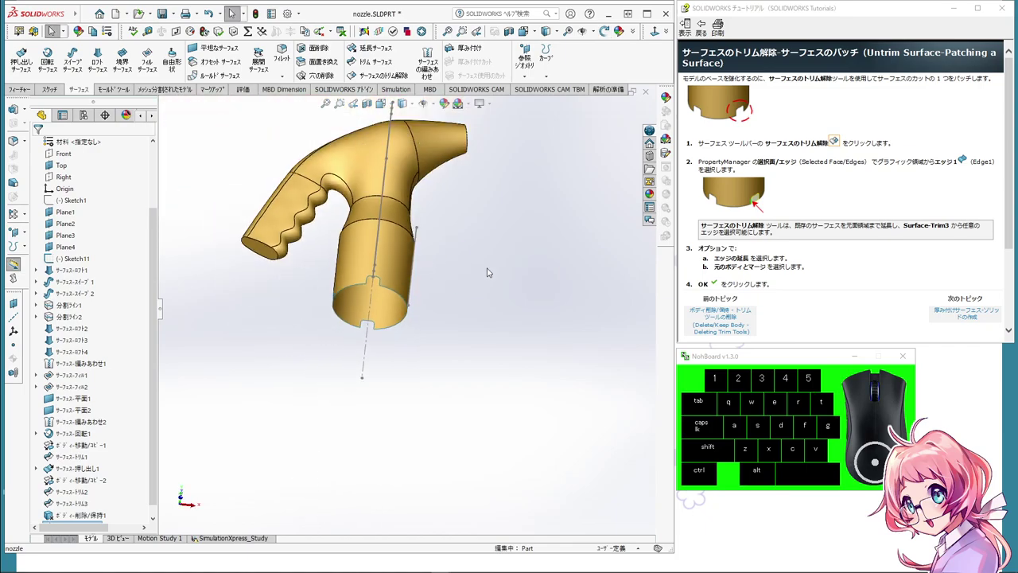
# Step: Orbit the nozzle to view it from below and switch to another command tab
pyautogui.middleClick(494, 256)
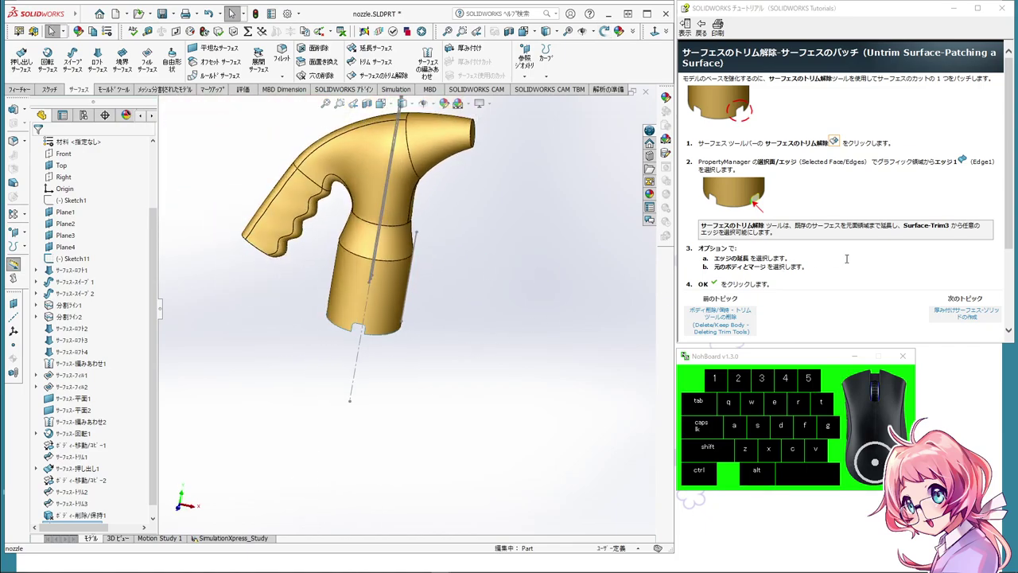
pyautogui.scroll(-3)
pyautogui.scroll(3)
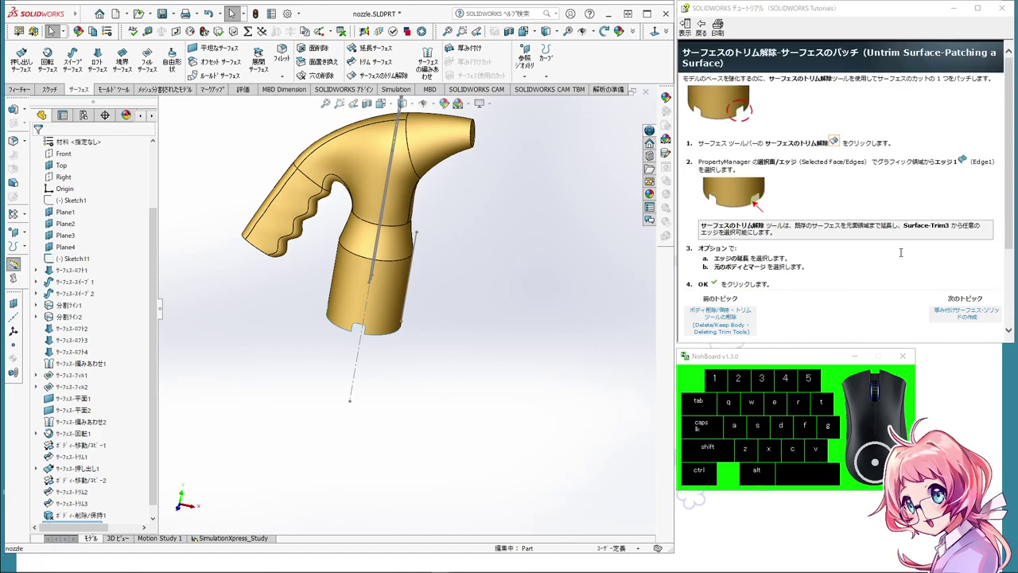
pyautogui.scroll(-3)
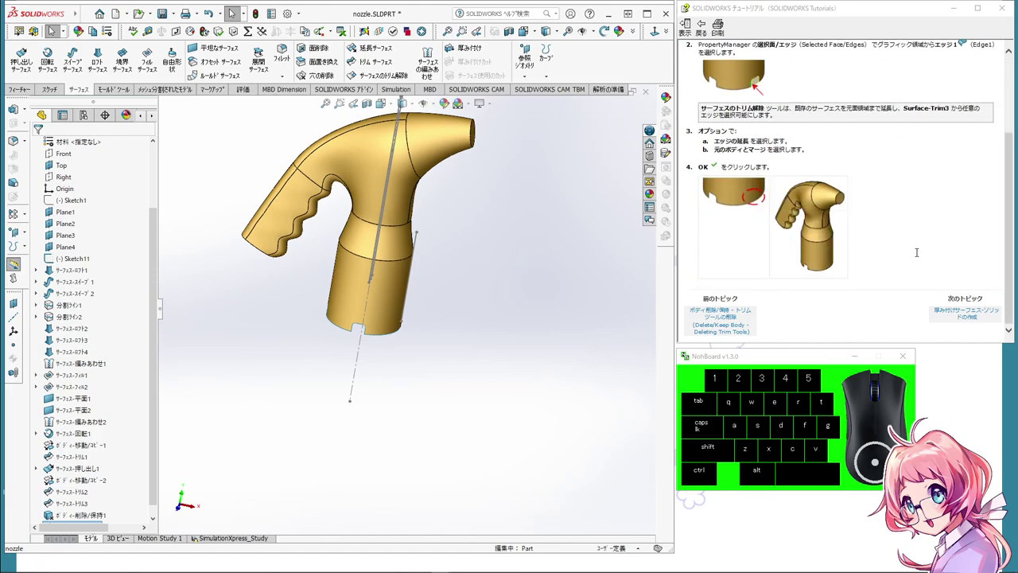
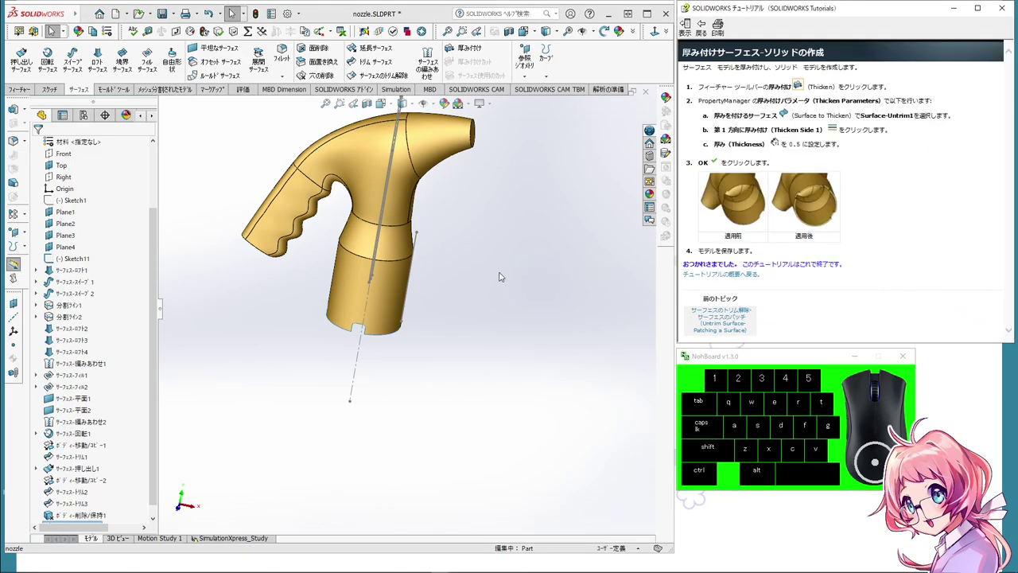
pyautogui.moveTo(503, 273); pyautogui.dragTo(488, 124)
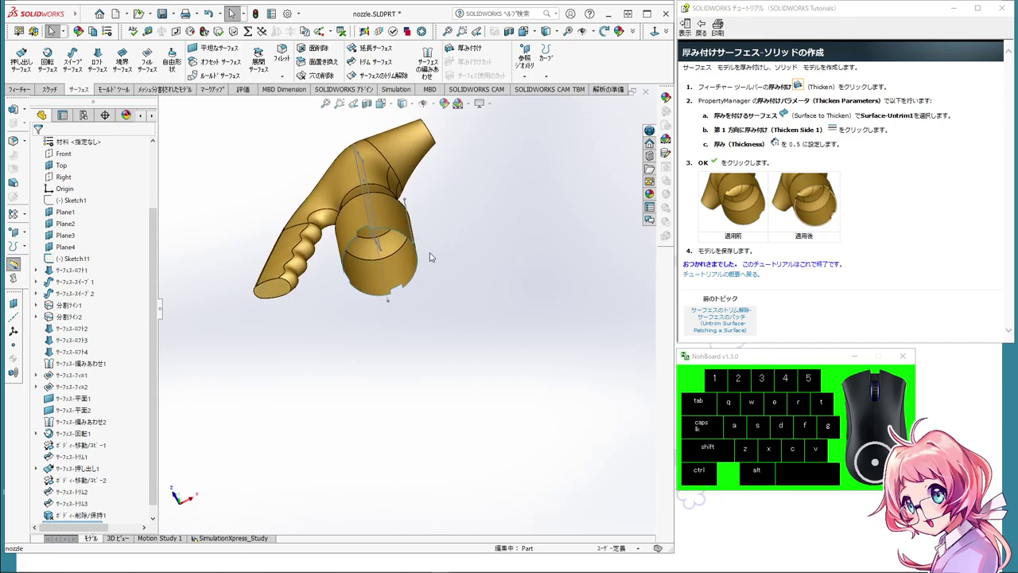
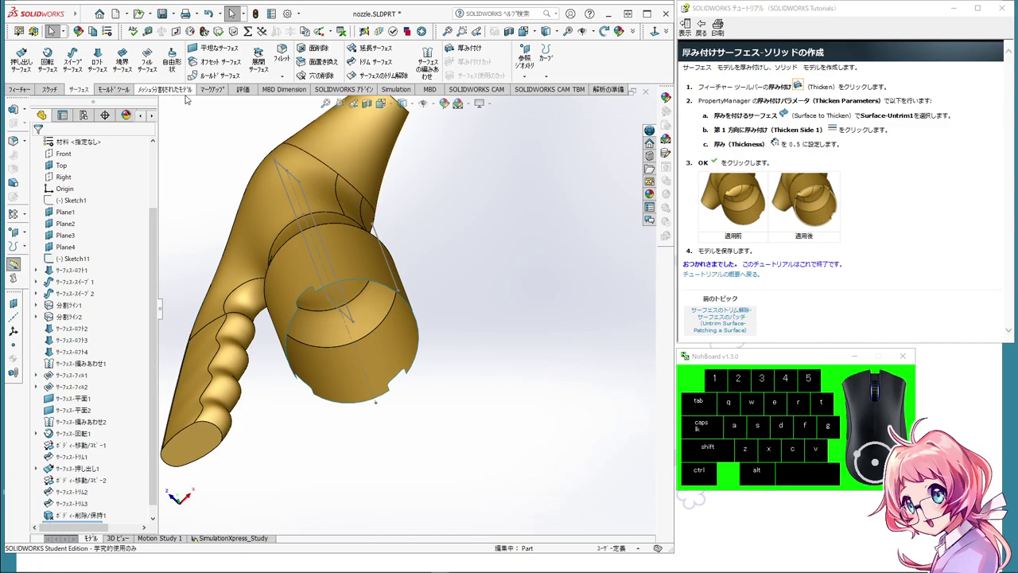
pyautogui.click(187, 94)
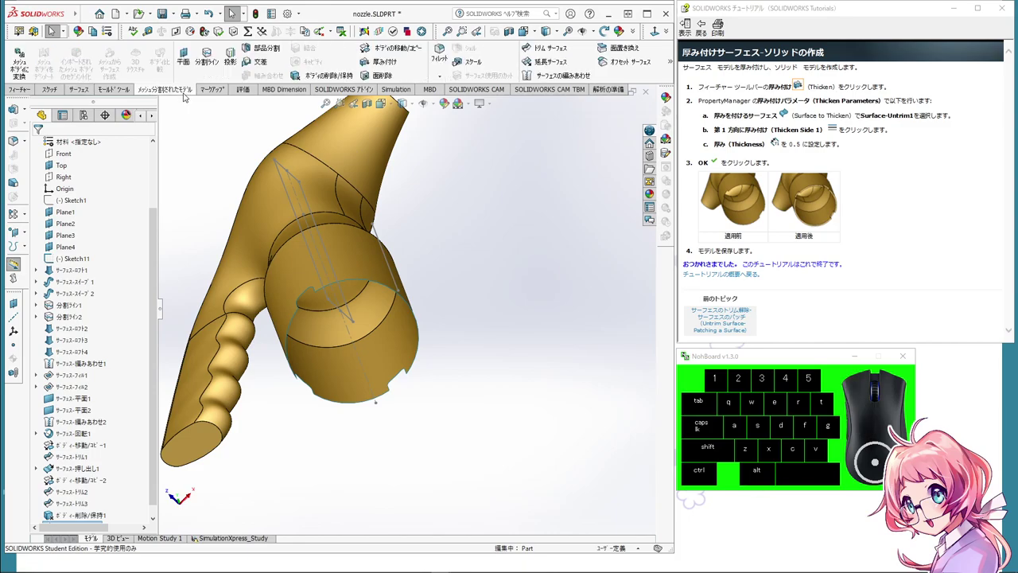
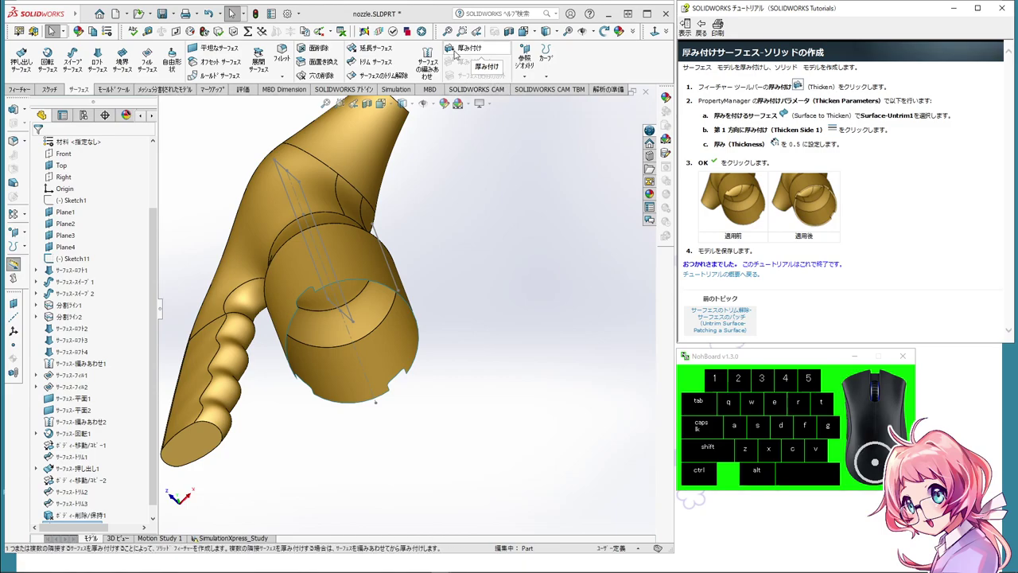
# Step: Thicken Surface-Untrim1 by 0.5 mm to one side and confirm, making the nozzle a solid
pyautogui.click(457, 53)
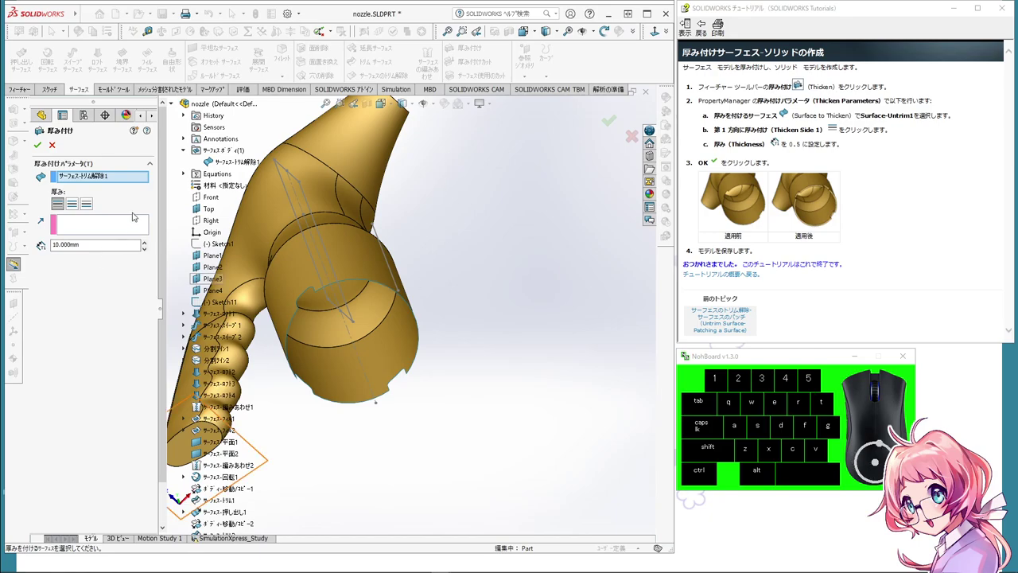
pyautogui.click(104, 177)
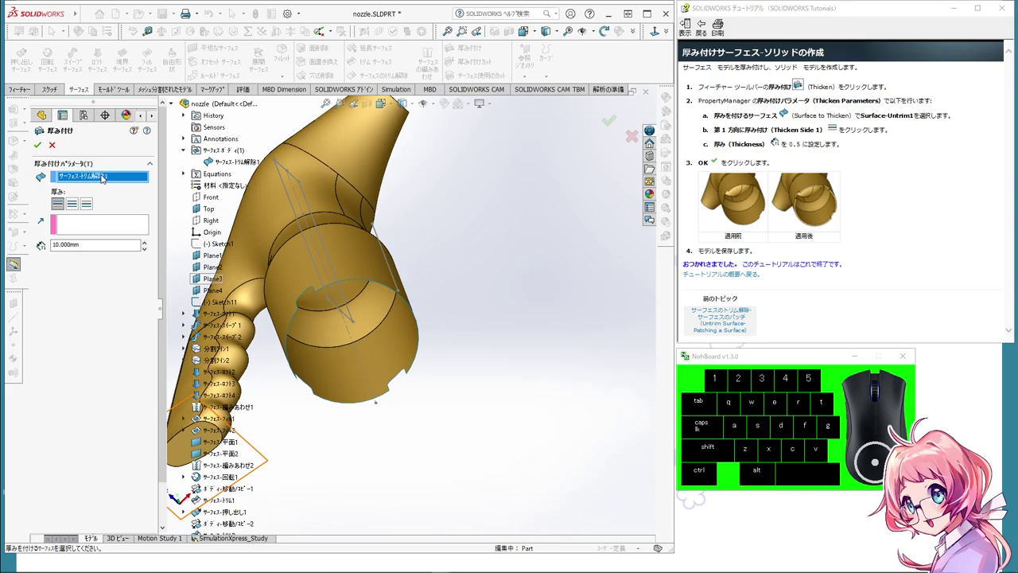
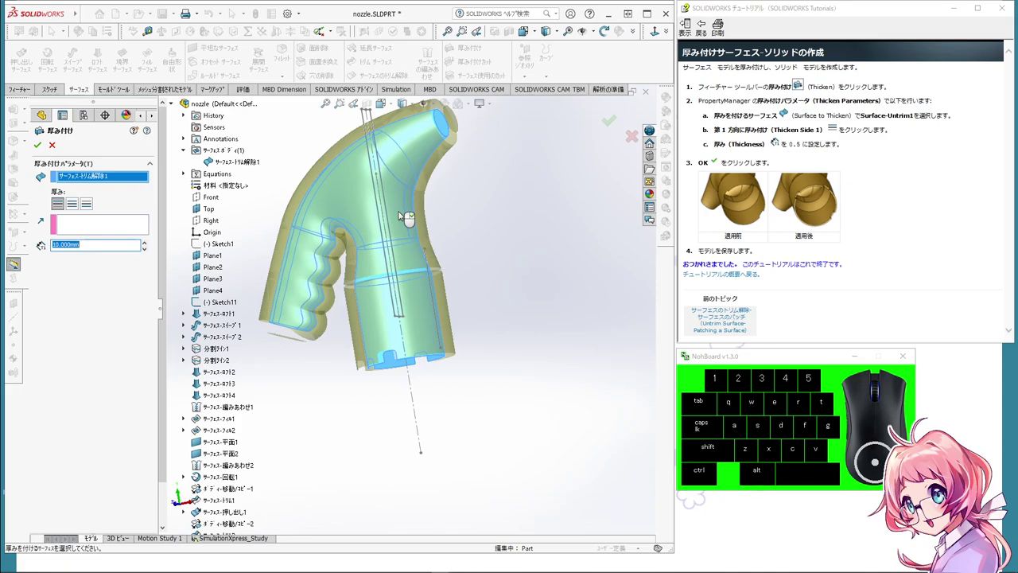
pyautogui.moveTo(461, 335); pyautogui.dragTo(455, 251)
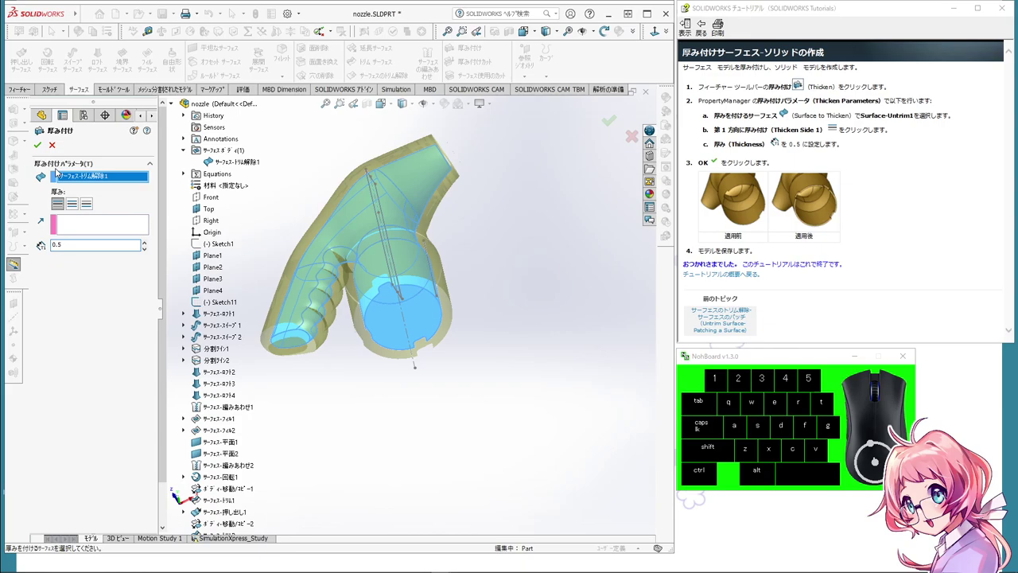
pyautogui.click(132, 321)
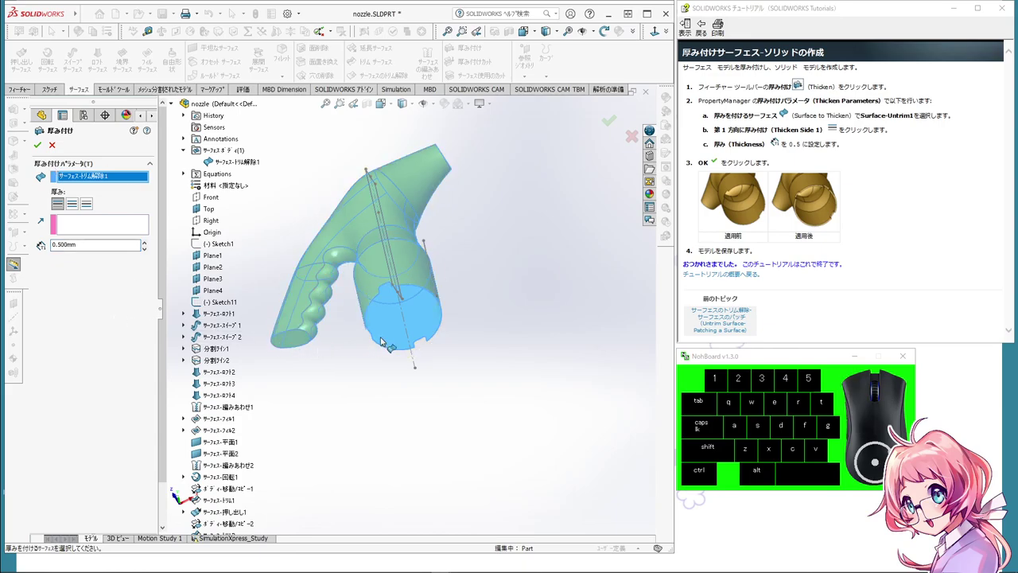
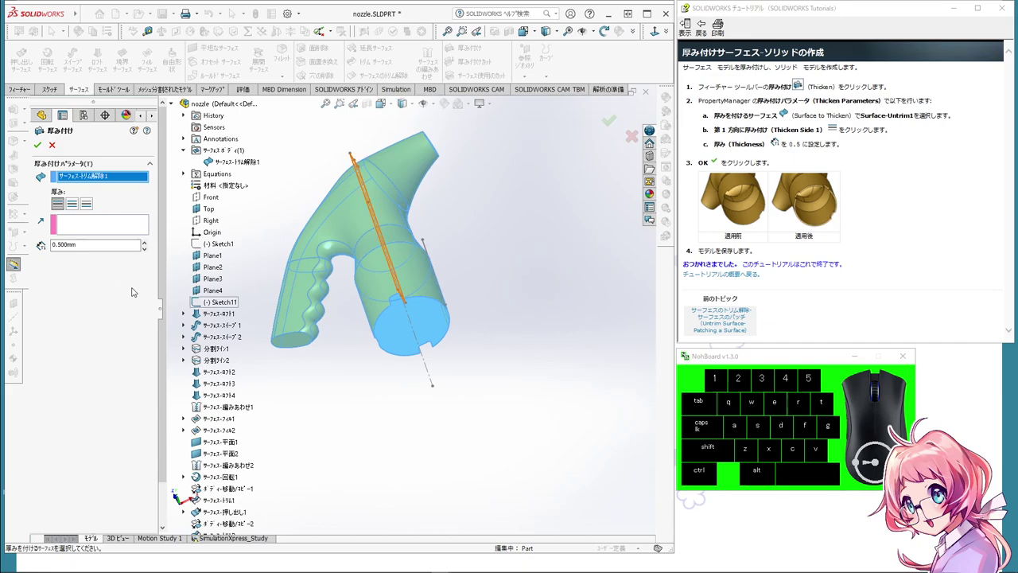
pyautogui.click(35, 148)
# Step: Zoom around the thickened nozzle and set the view orientation to Isometric
pyautogui.middleClick(430, 325)
pyautogui.scroll(3)
pyautogui.scroll(-3)
pyautogui.middleClick(413, 294)
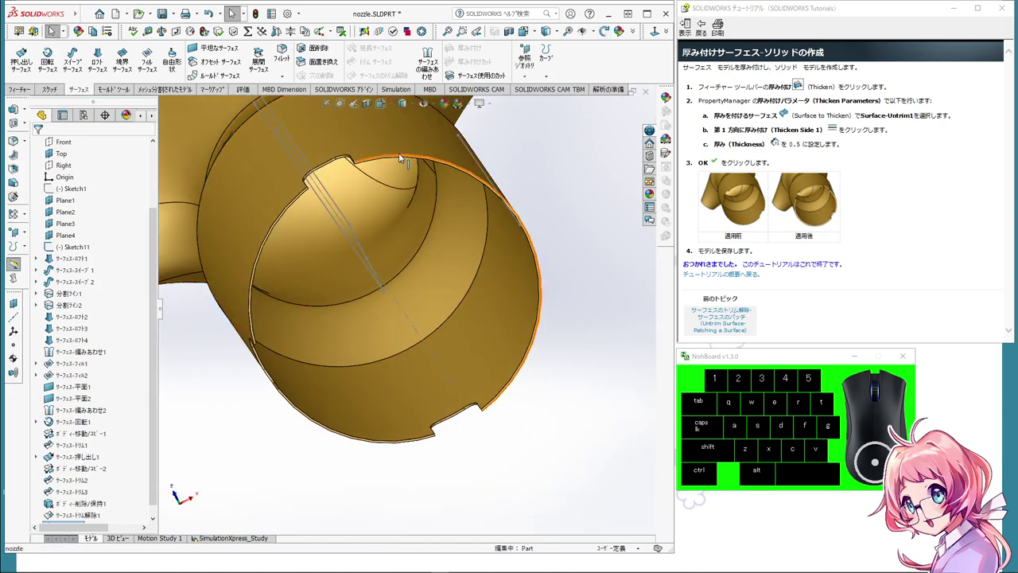
pyautogui.scroll(3)
pyautogui.click(394, 104)
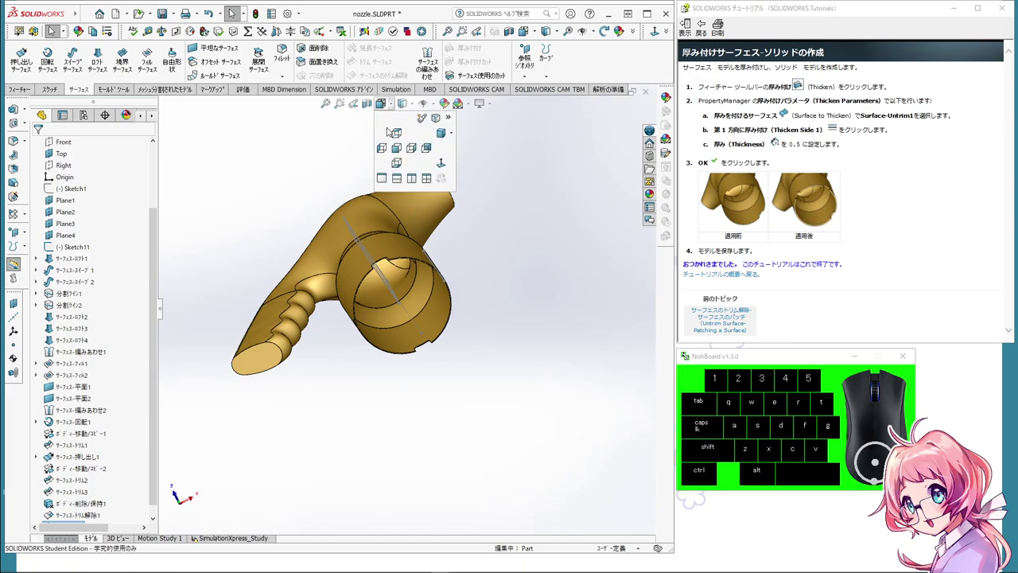
pyautogui.click(442, 133)
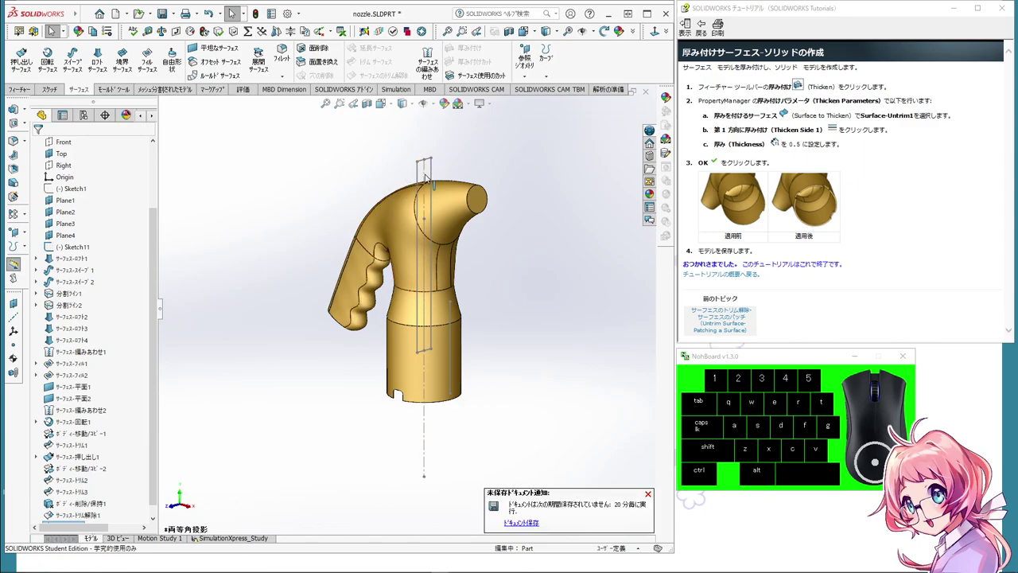
# Step: Orbit and zoom the solid nozzle to inspect the 0.5 mm wall inside its open base
pyautogui.moveTo(152, 256); pyautogui.dragTo(167, 312)
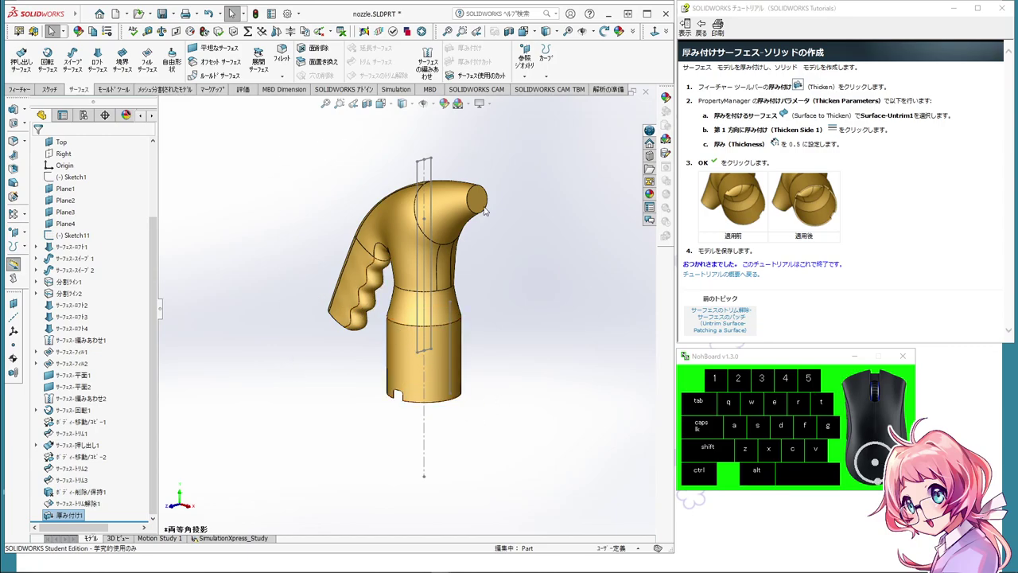
pyautogui.moveTo(480, 430); pyautogui.dragTo(483, 264)
pyautogui.scroll(-3)
pyautogui.scroll(-3)
pyautogui.scroll(-3)
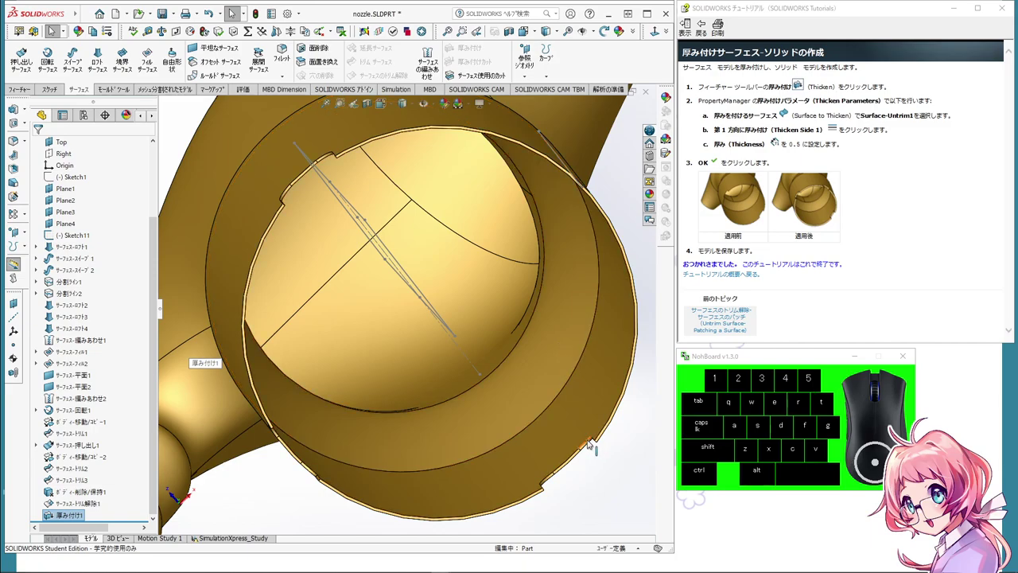
pyautogui.scroll(3)
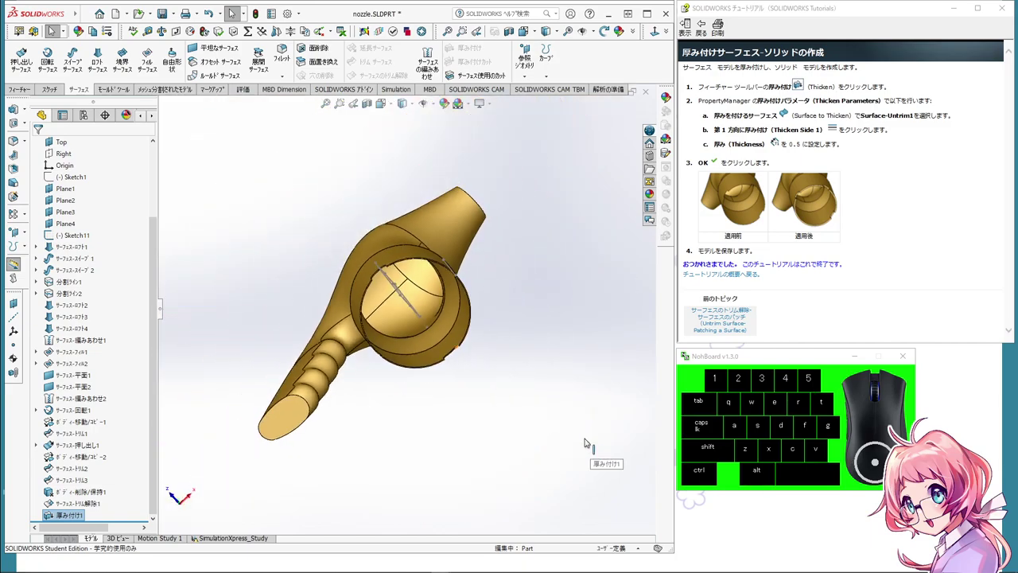